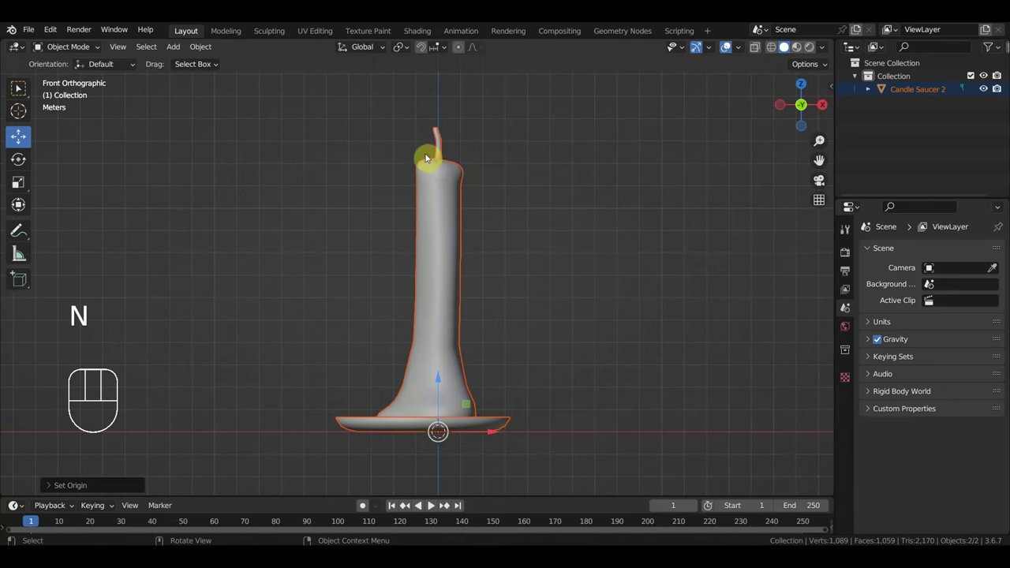
Step: Select the saucer, then the Candle 2 object, and show its interaction-mode list
{"action": "left_click", "coordinate": [441, 331]}
{"action": "left_click", "coordinate": [493, 422]}
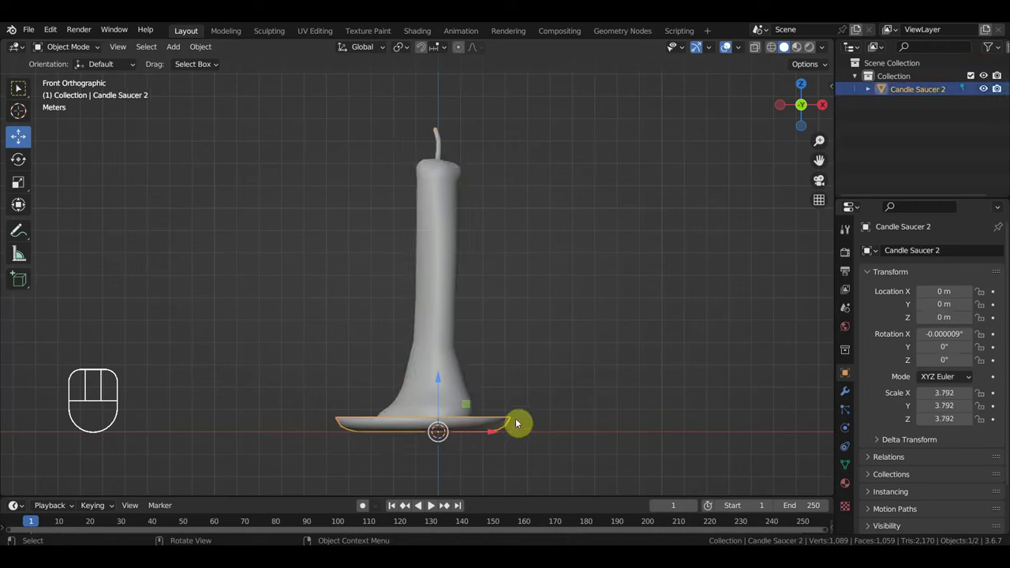
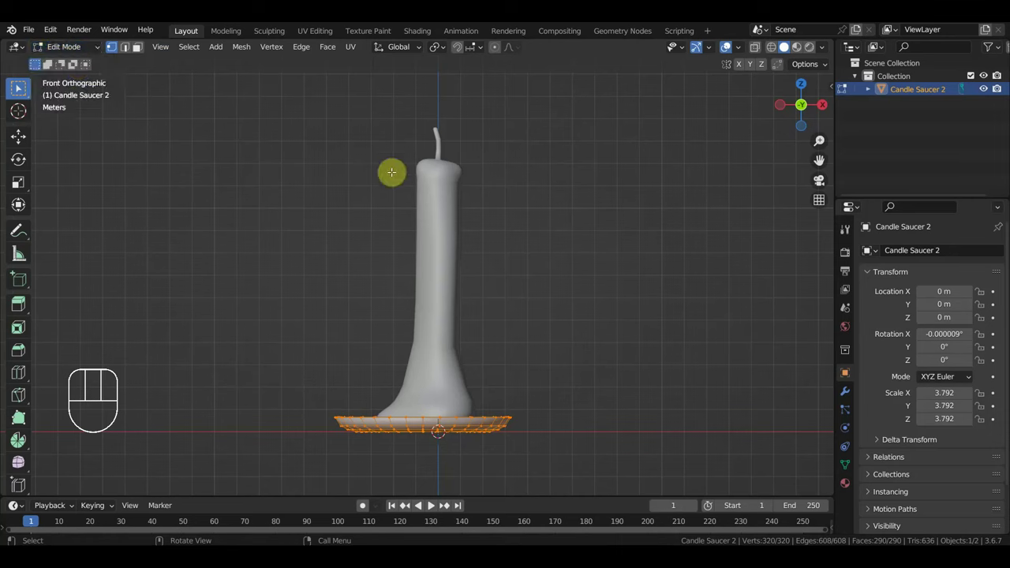
{"action": "left_click_drag", "start_coordinate": [75, 47], "coordinate": [156, 86]}
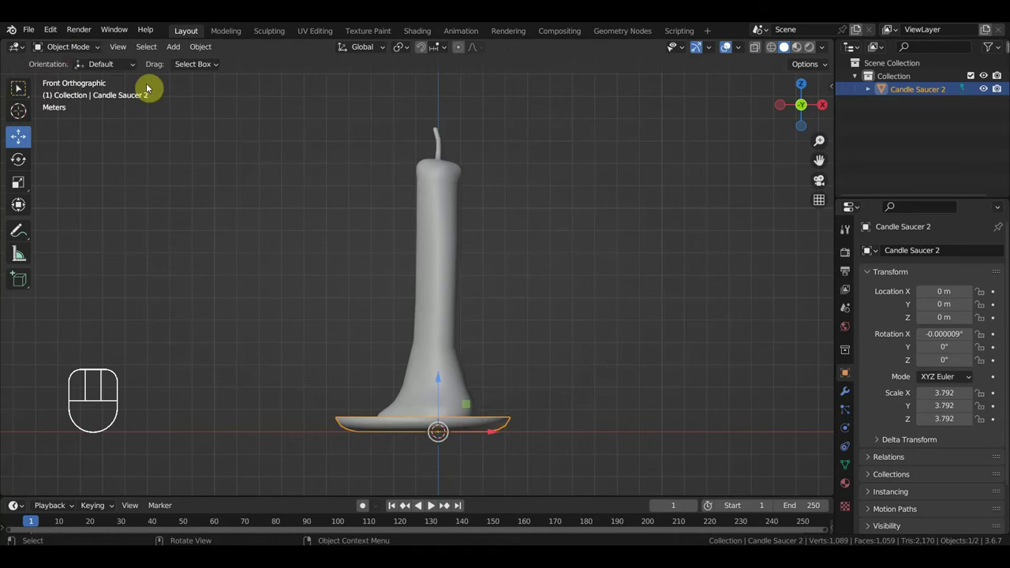
{"action": "left_click", "coordinate": [443, 143]}
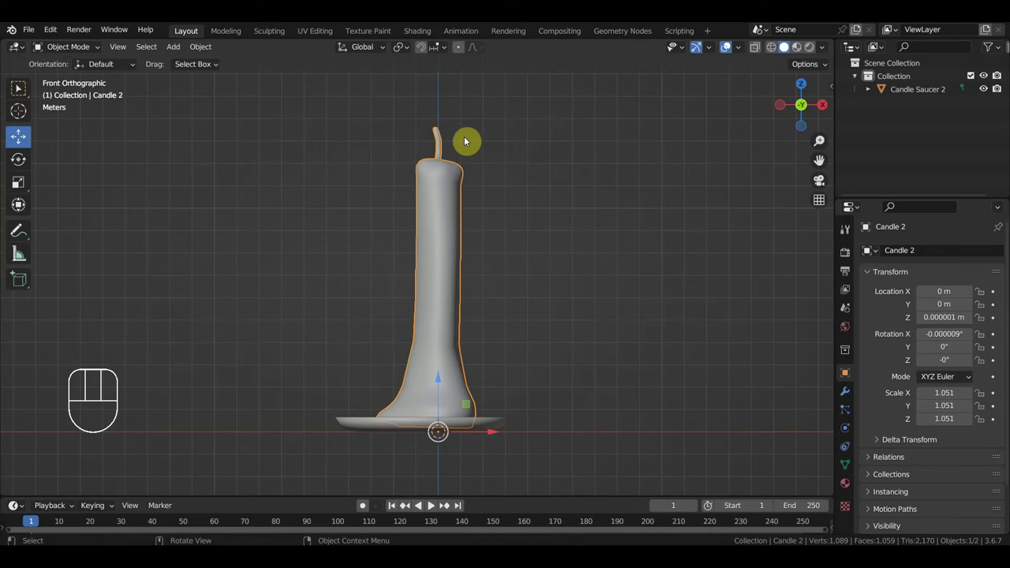
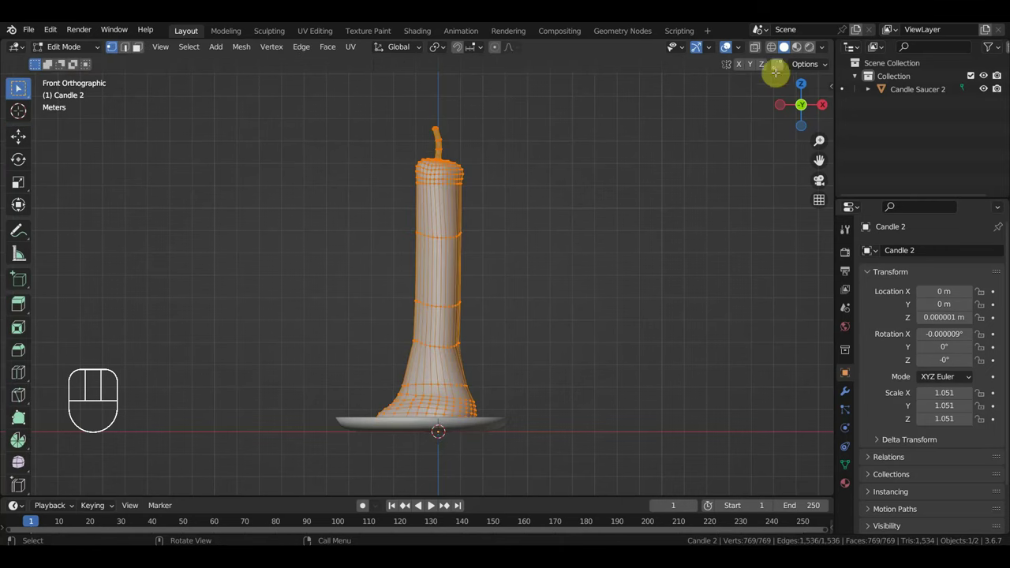
Step: In wireframe, circle-select the wick and separate it into its own object, then view the candle from the front
{"action": "double_click", "coordinate": [780, 49]}
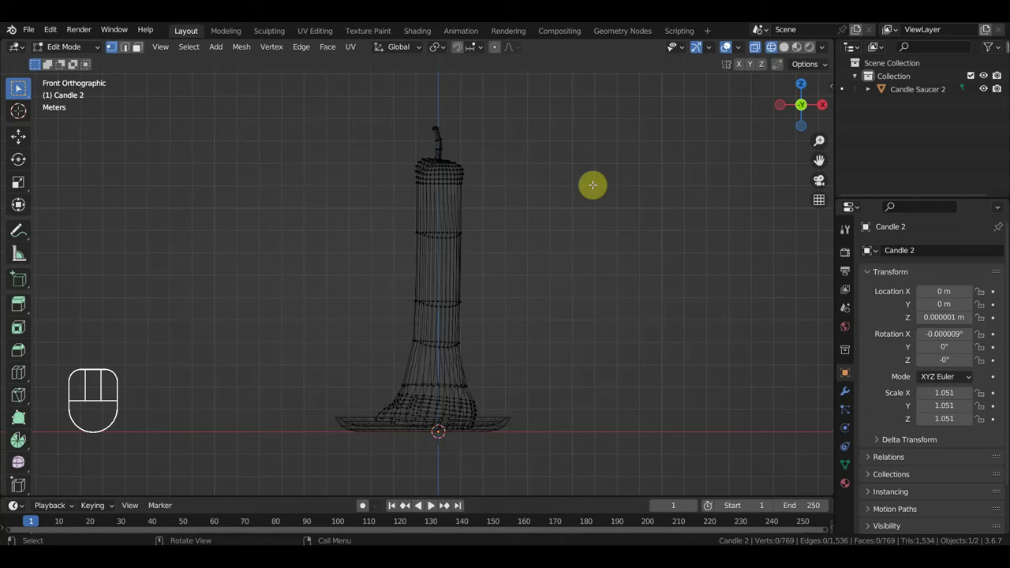
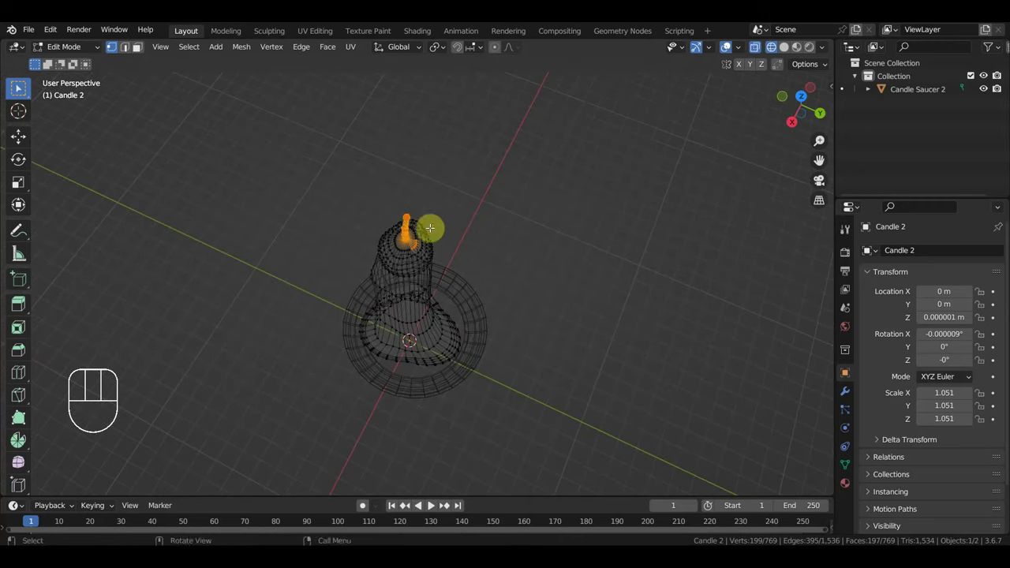
{"action": "key", "text": "c"}
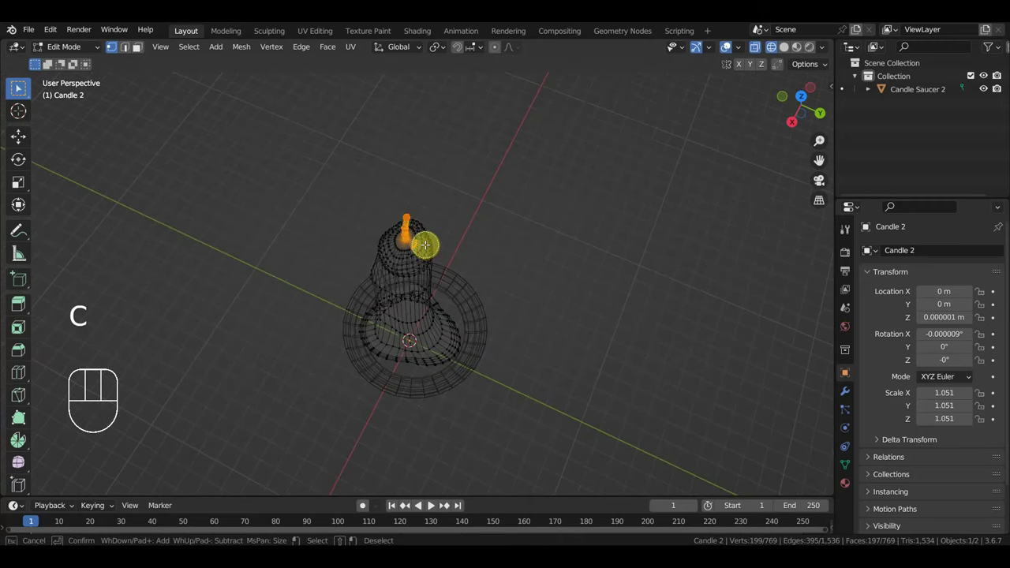
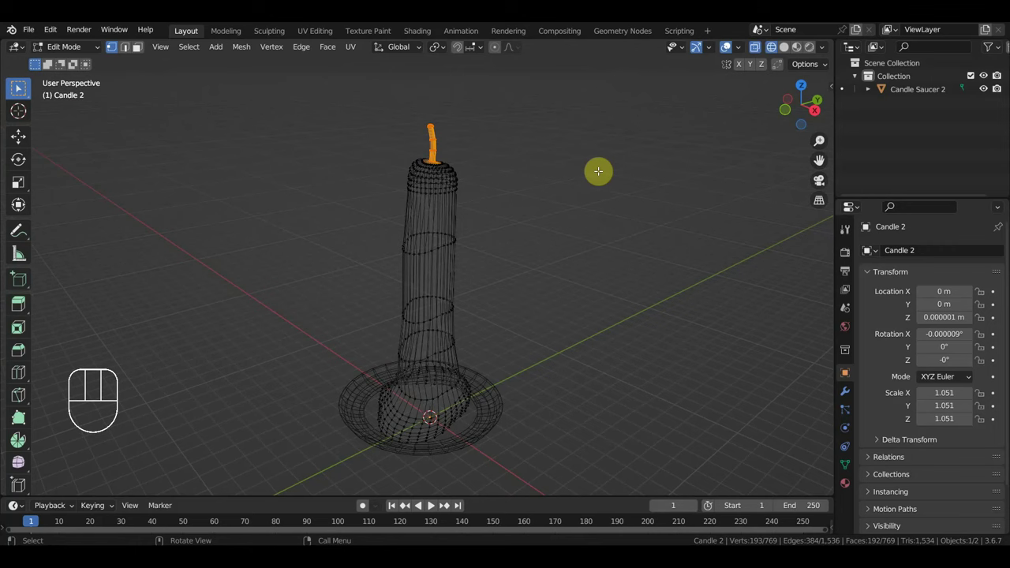
{"action": "key", "text": "p"}
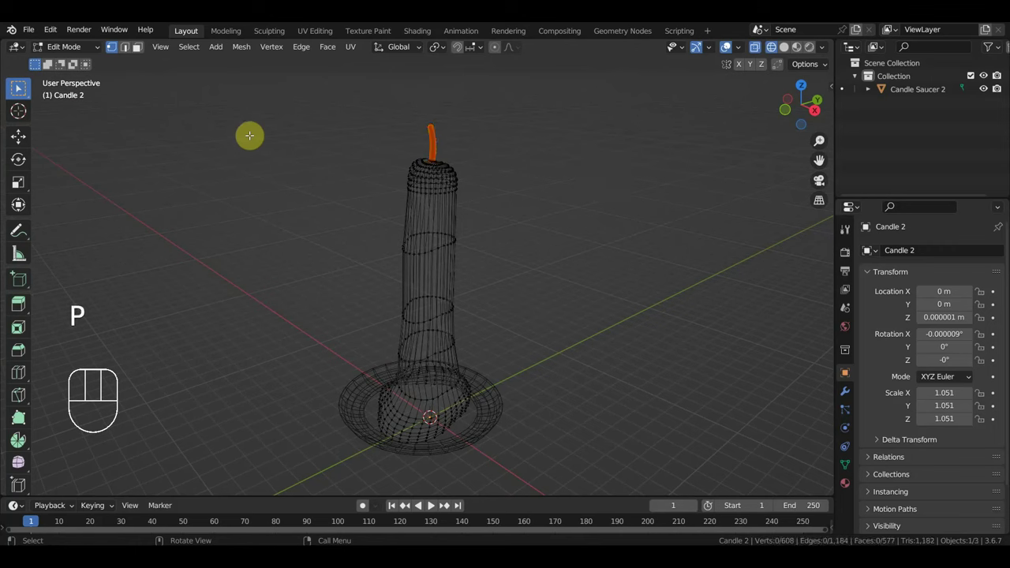
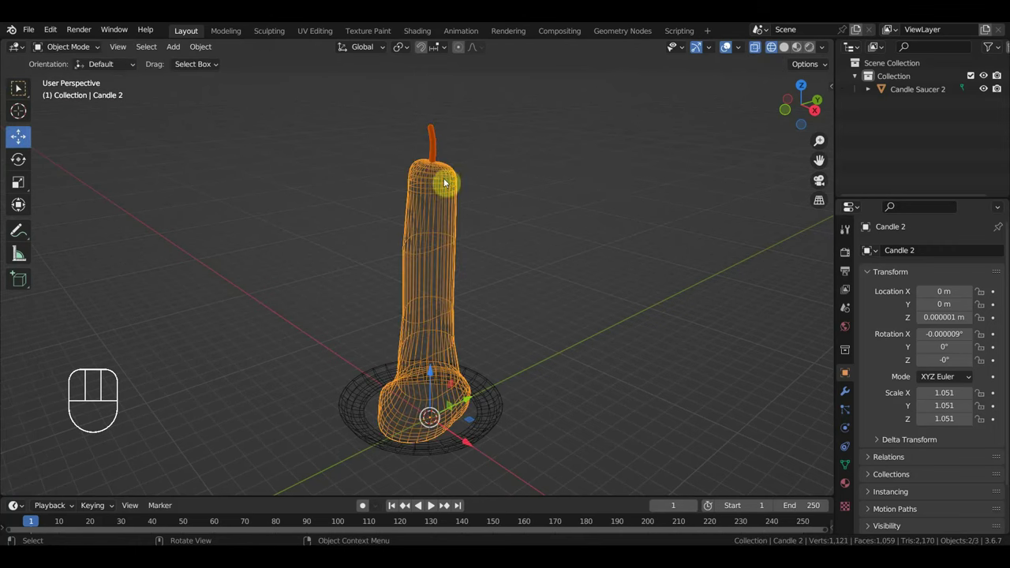
{"action": "key", "text": "KP_1"}
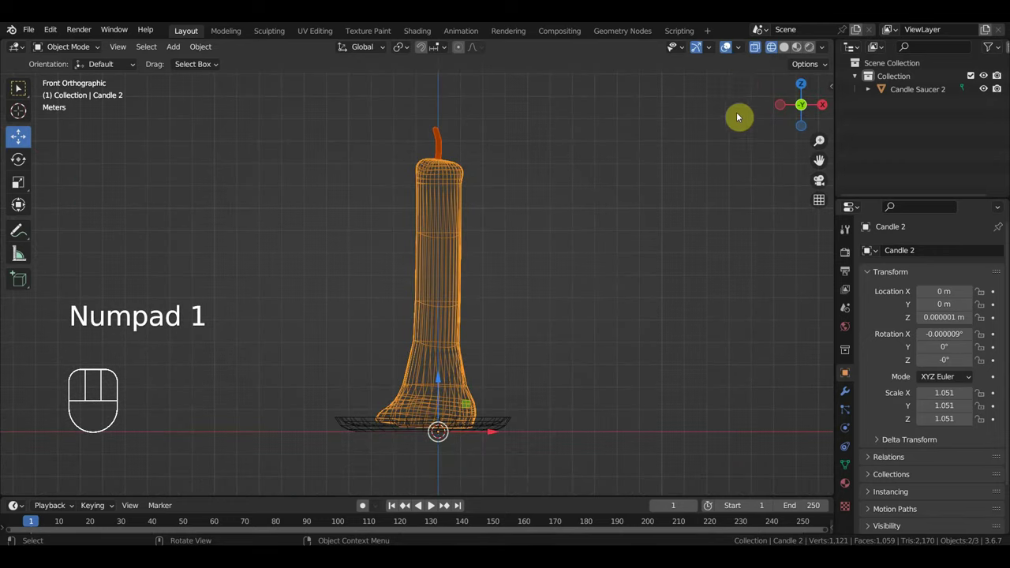
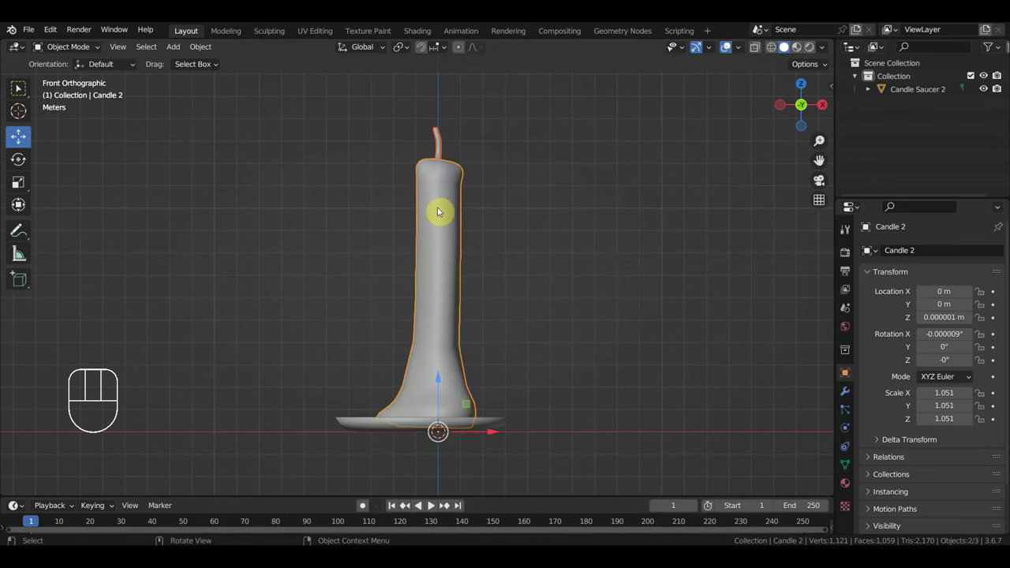
Step: Add Basis and Key 1 shape keys with Key 1 at 1.000, then switch the candle to Sculpt Mode
{"action": "left_click", "coordinate": [437, 214]}
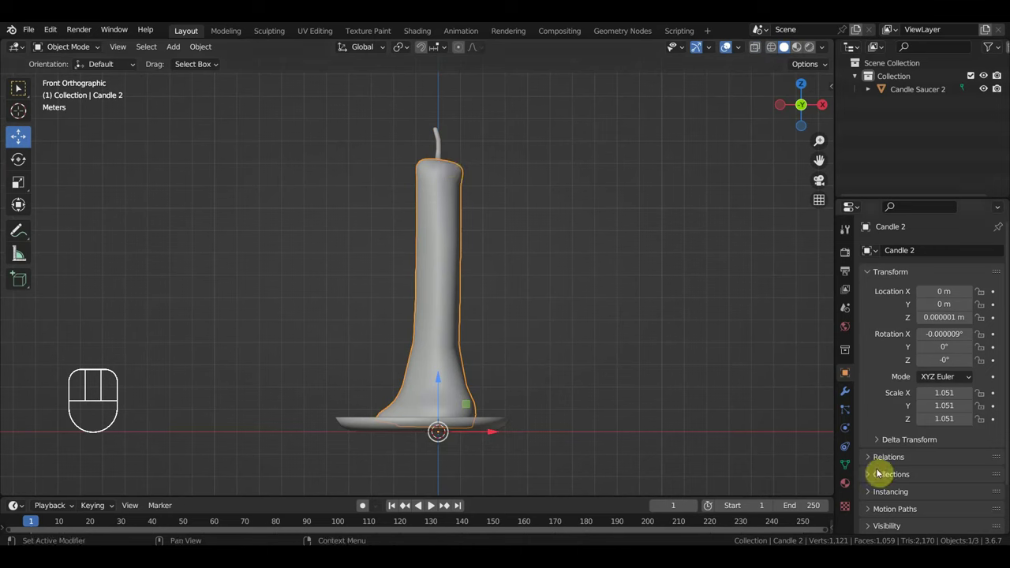
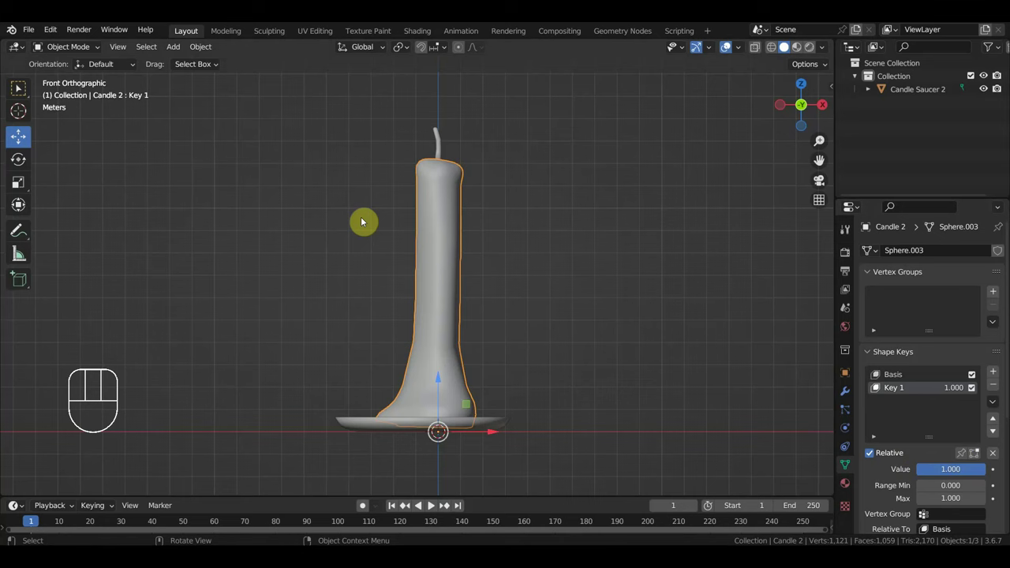
{"action": "left_click_drag", "start_coordinate": [70, 46], "coordinate": [148, 122]}
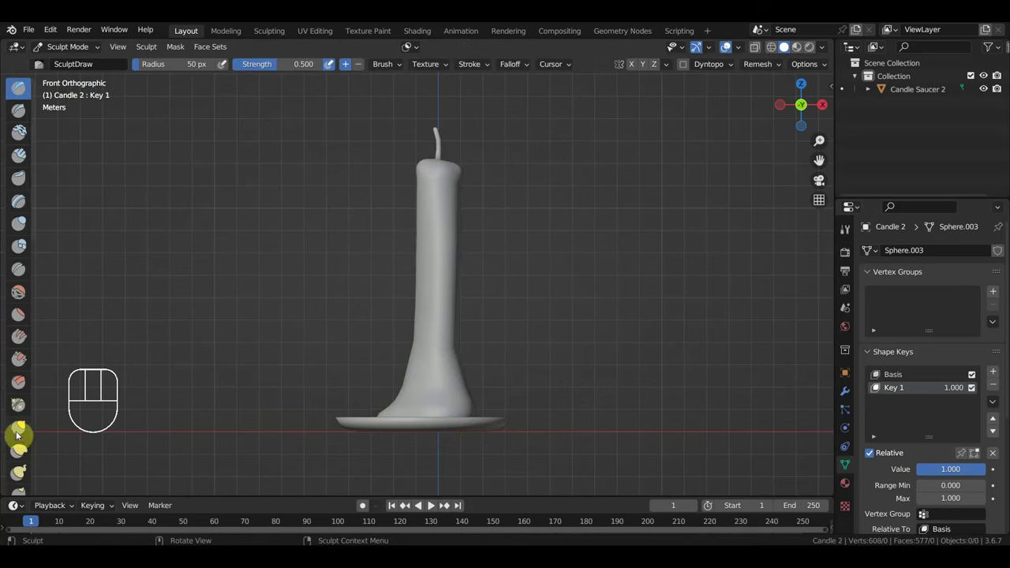
Step: Switch to the Grab brush at strength 0.4 to sculpt the melted Key 1 shape
{"action": "left_click", "coordinate": [18, 433]}
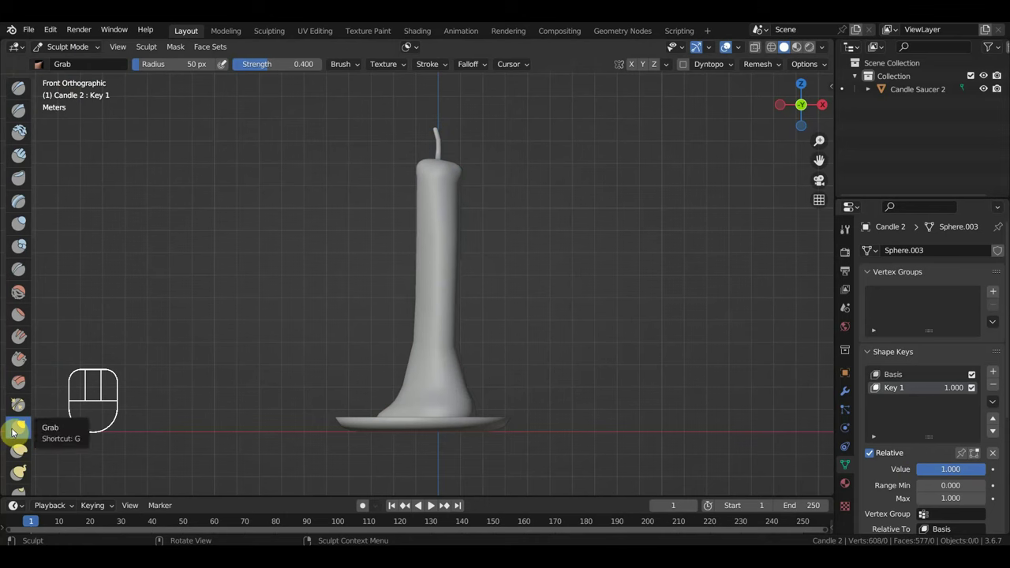
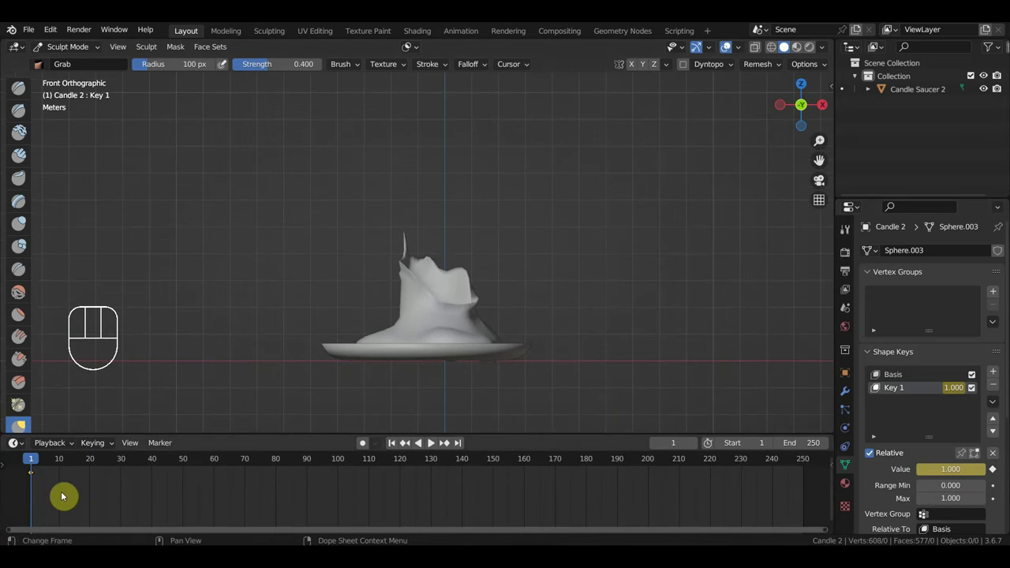
Step: Move the melted keyframe to frame 250 and play back the candle melting from frame 1
{"action": "key", "text": "g"}
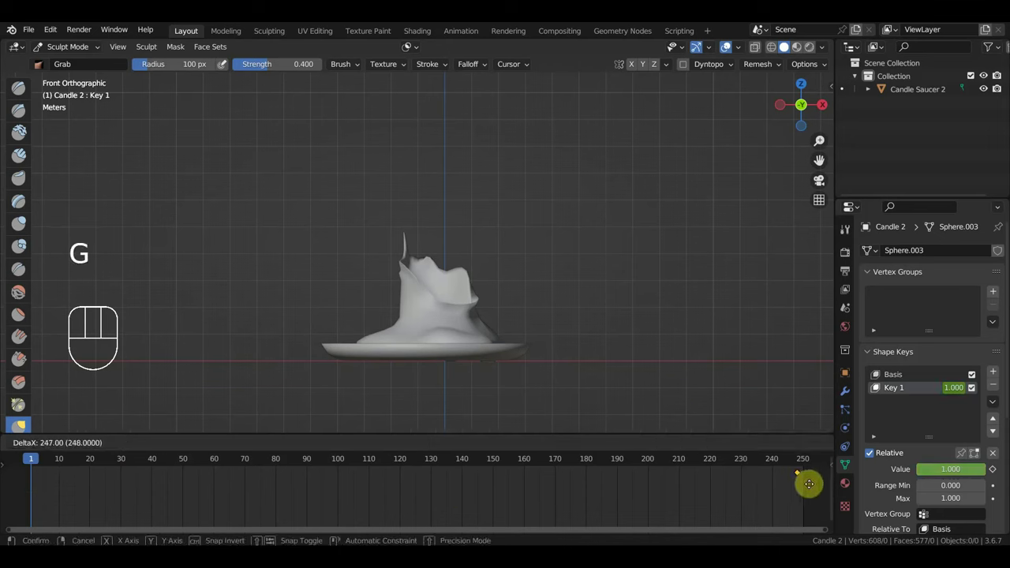
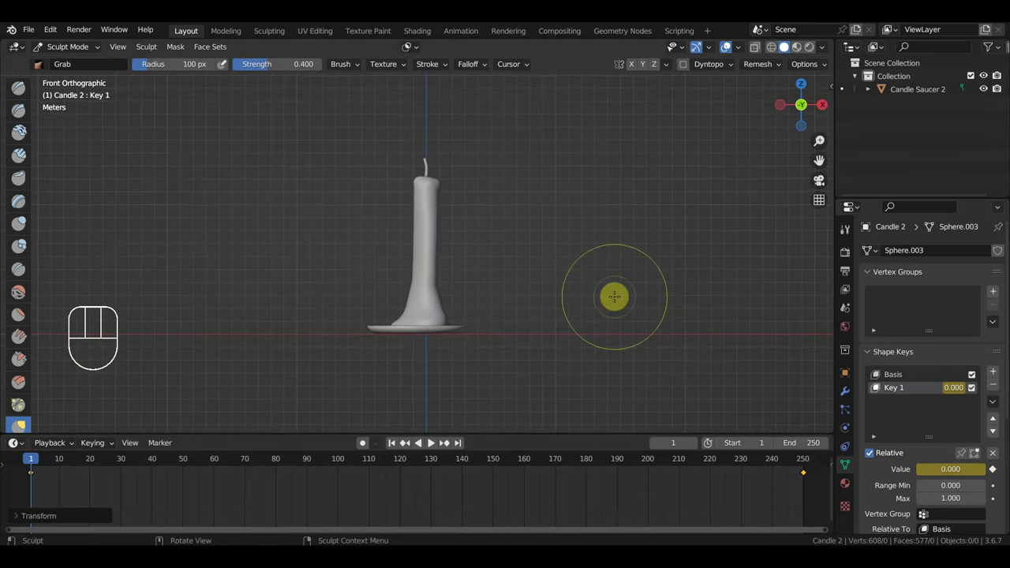
{"action": "key", "text": "space"}
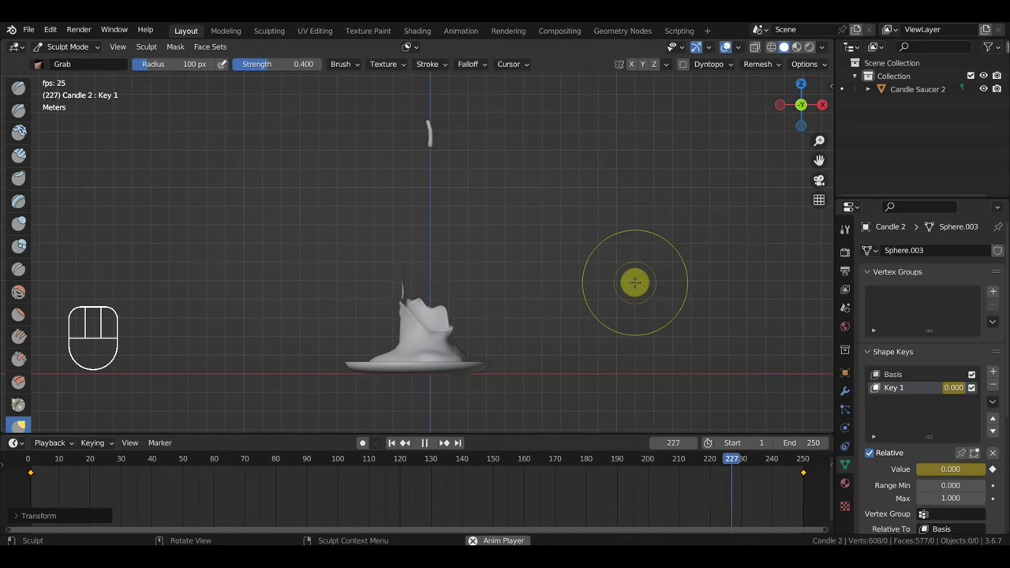
{"action": "key", "text": "space"}
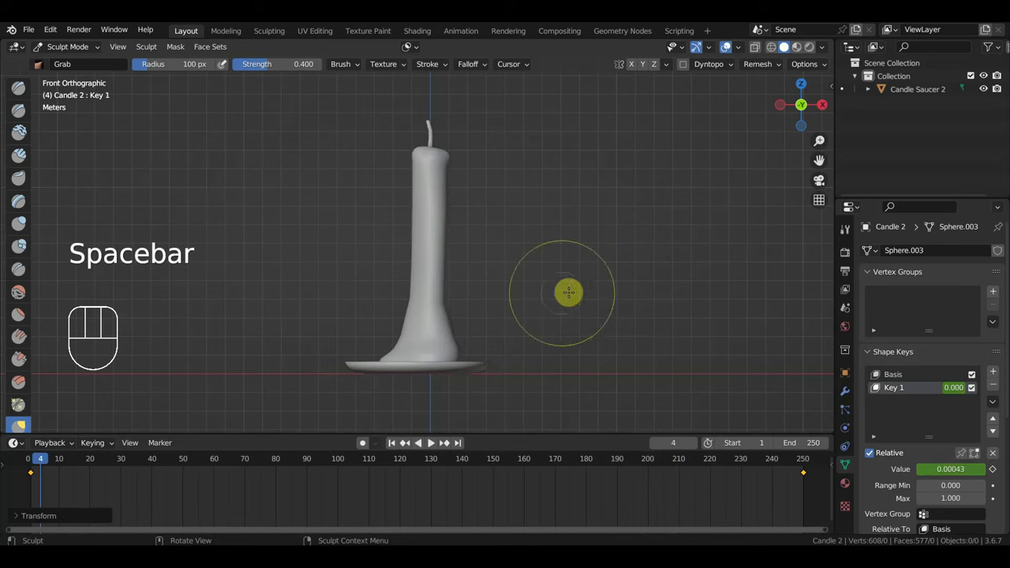
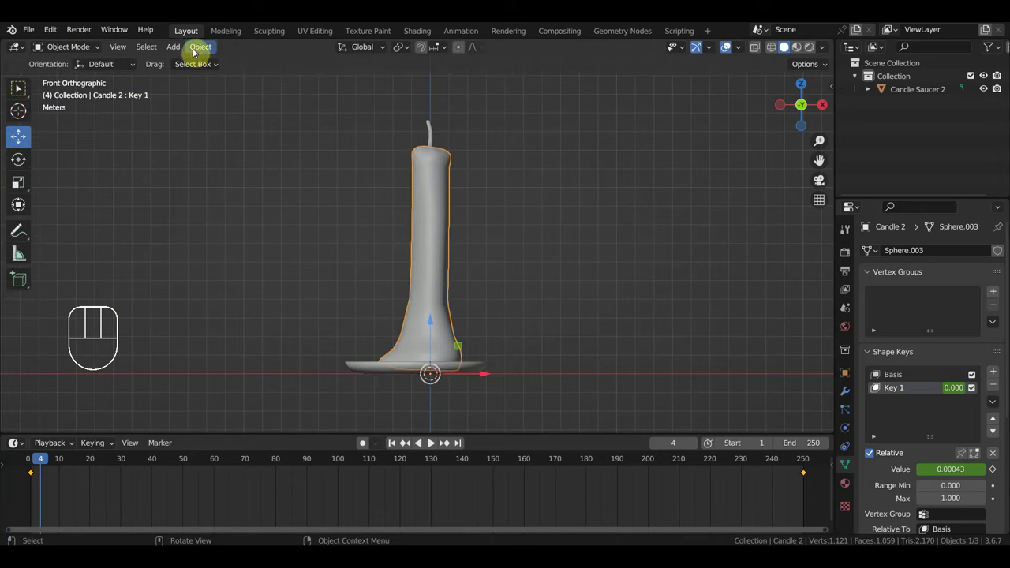
Step: Add a UV sphere right of the candle, shrink it to a small ball and duplicate it as Sphere.001
{"action": "left_click_drag", "start_coordinate": [211, 46], "coordinate": [178, 55]}
{"action": "left_click_drag", "start_coordinate": [176, 55], "coordinate": [331, 108]}
{"action": "key", "text": "g"}
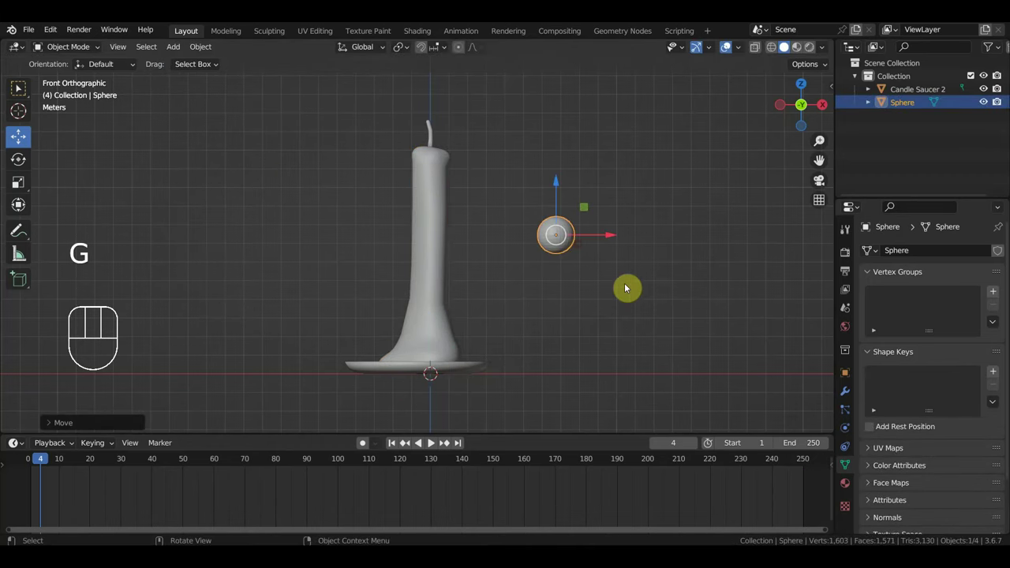
{"action": "key", "text": "shift+d"}
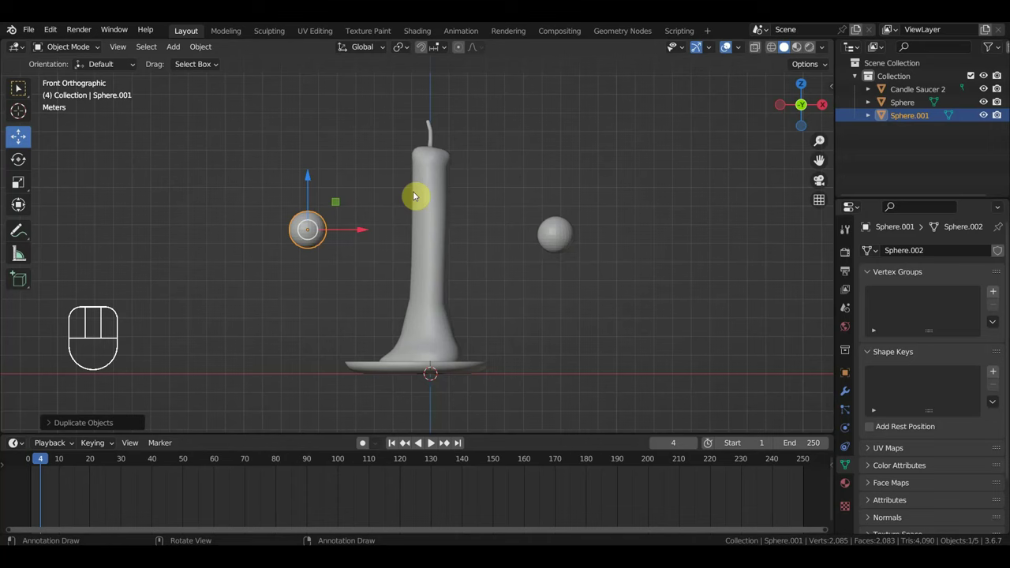
Step: Add an armature, parent the wick to it, and select the armature alone in orthographic view
{"action": "key", "text": "shift+a"}
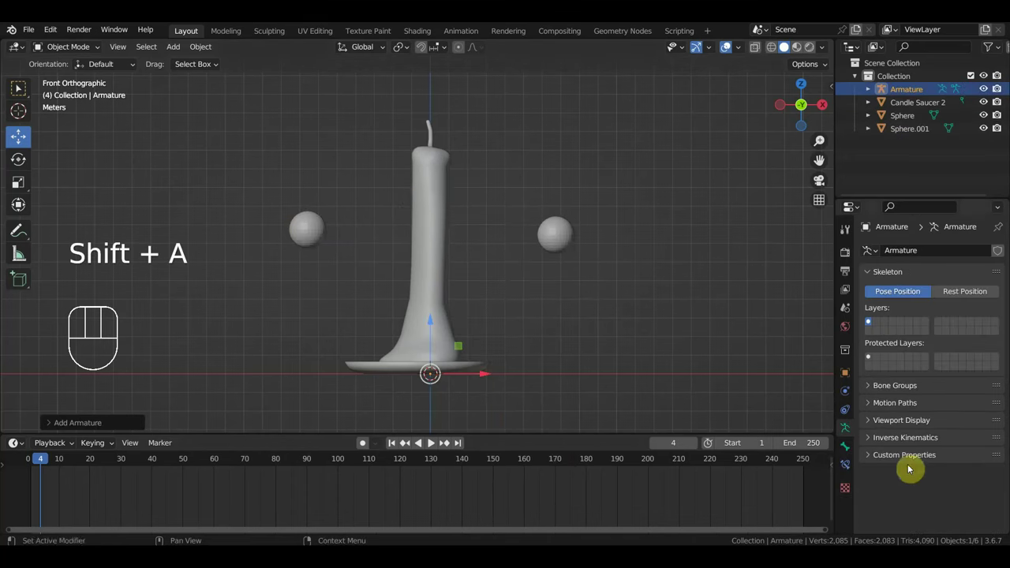
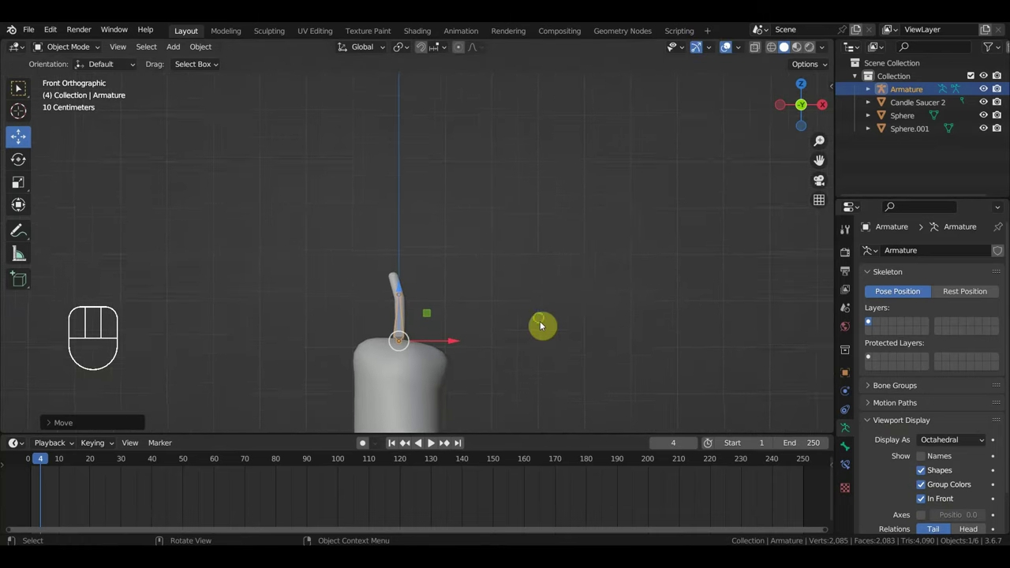
{"action": "middle_click", "coordinate": [545, 303]}
{"action": "left_click_drag", "start_coordinate": [432, 252], "coordinate": [428, 230]}
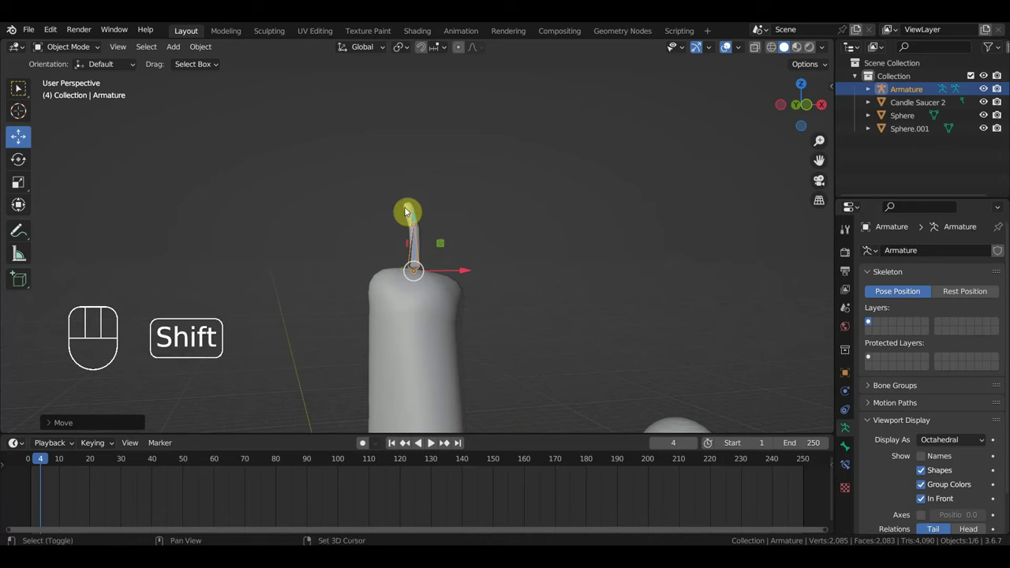
{"action": "left_click", "coordinate": [407, 212]}
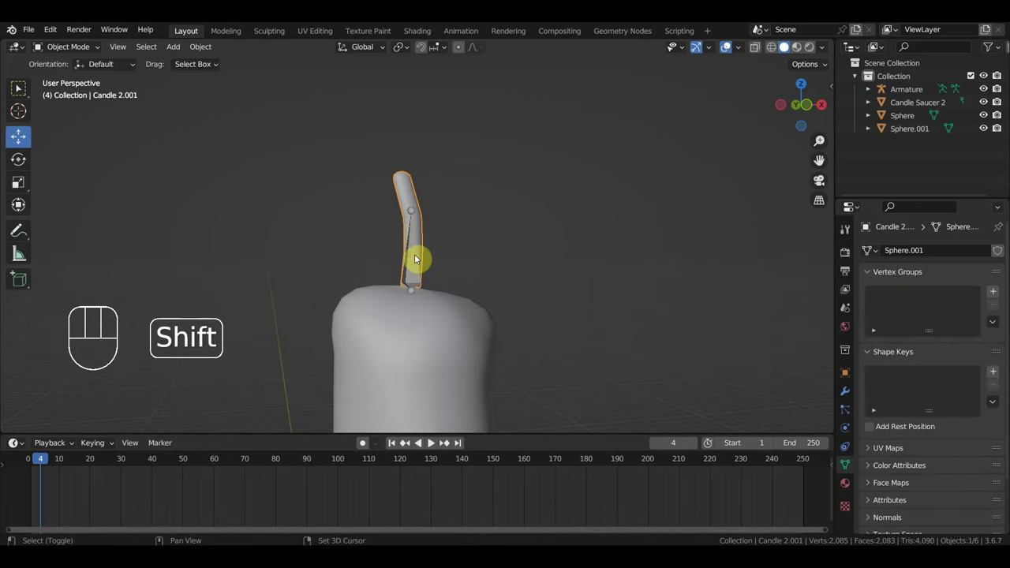
{"action": "left_click", "coordinate": [424, 257]}
{"action": "key", "text": "ctrl+p"}
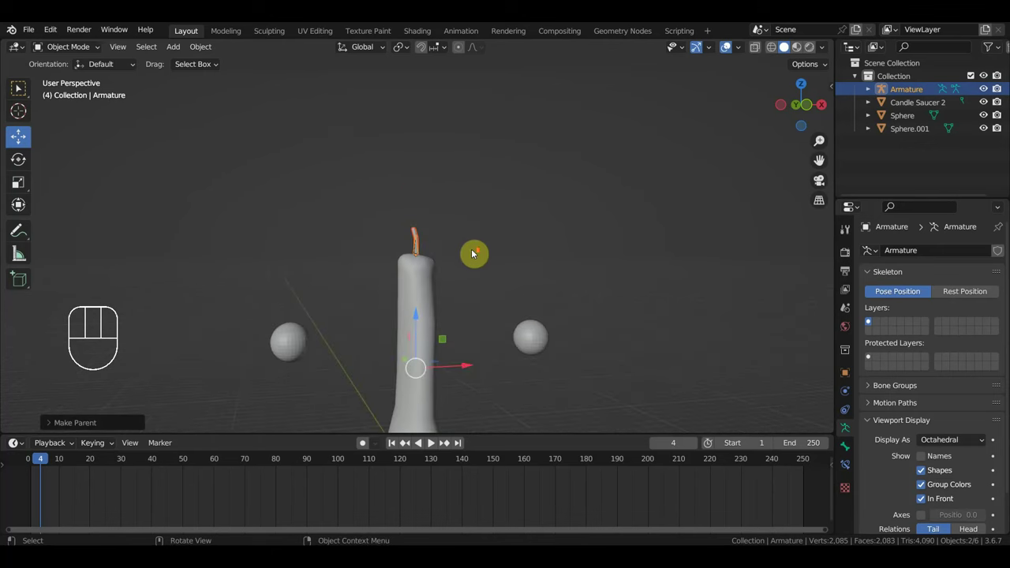
{"action": "key", "text": "KP_2"}
{"action": "key", "text": "KP_3"}
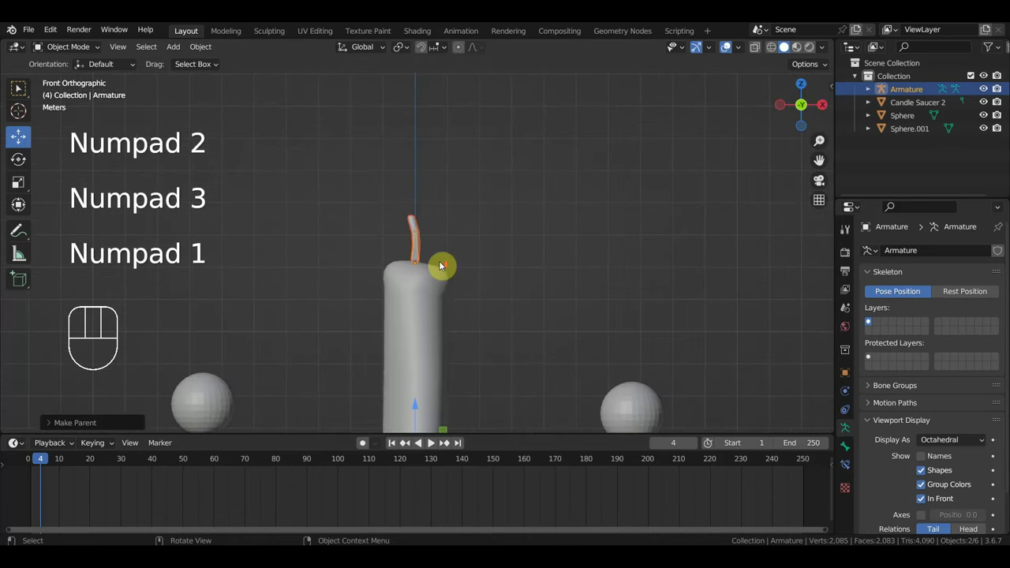
{"action": "left_click_drag", "start_coordinate": [461, 240], "coordinate": [461, 204]}
{"action": "left_click", "coordinate": [440, 196]}
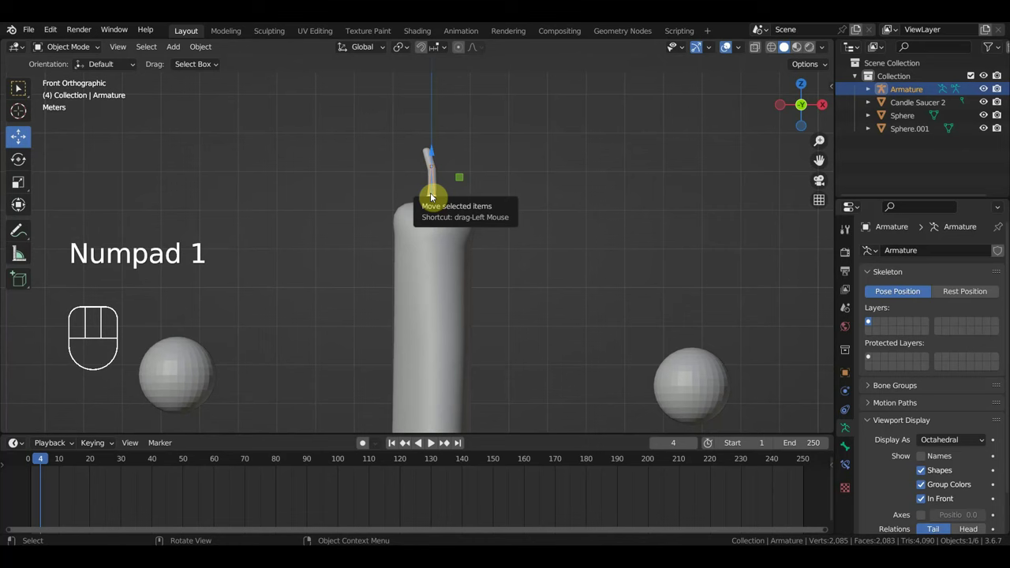
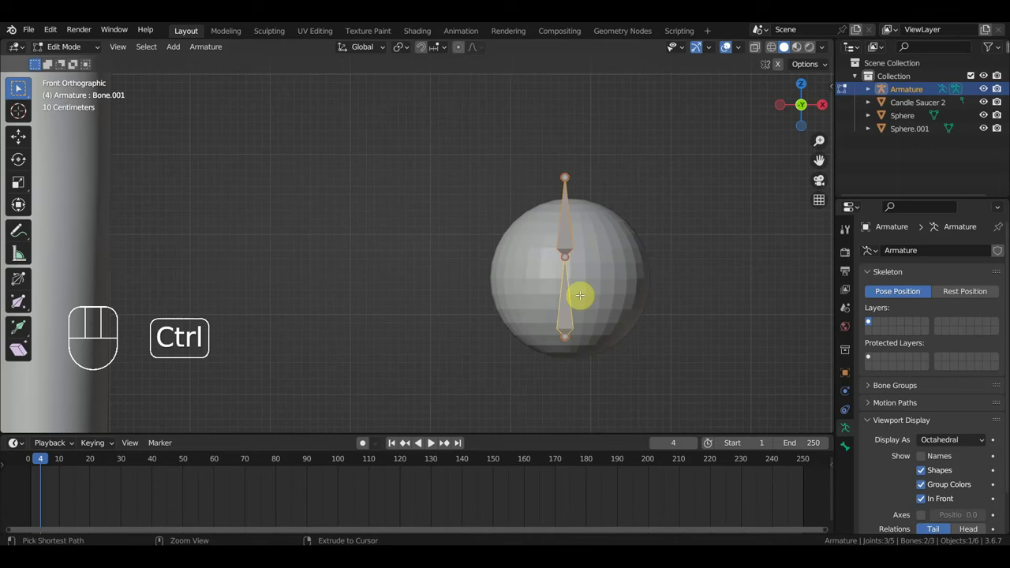
Step: Remove the extra bone, place a small bone over the sphere, duplicate it horizontally across the sphere and parent it to the wick bone
{"action": "key", "text": "ctrl+z"}
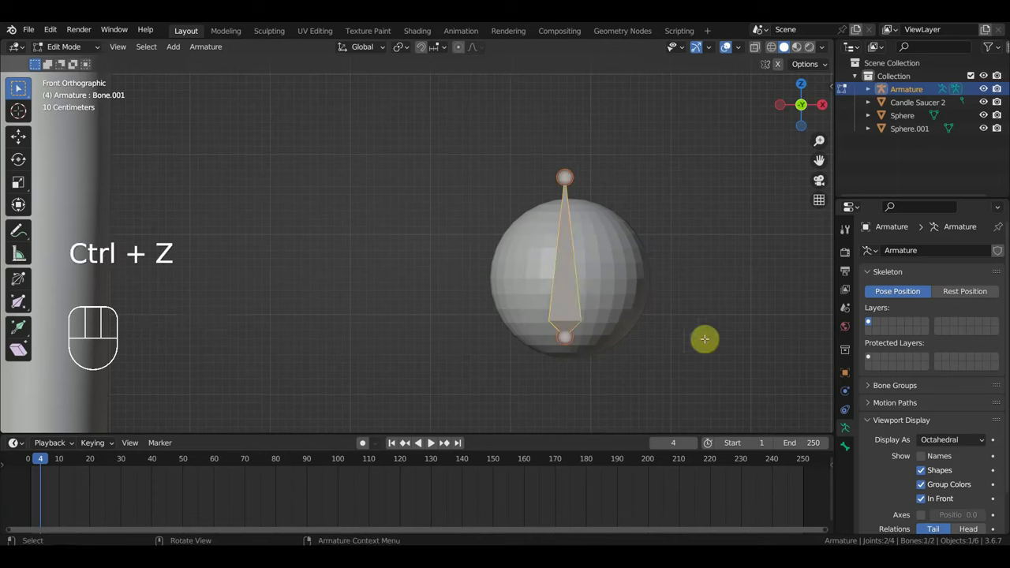
{"action": "key", "text": "s"}
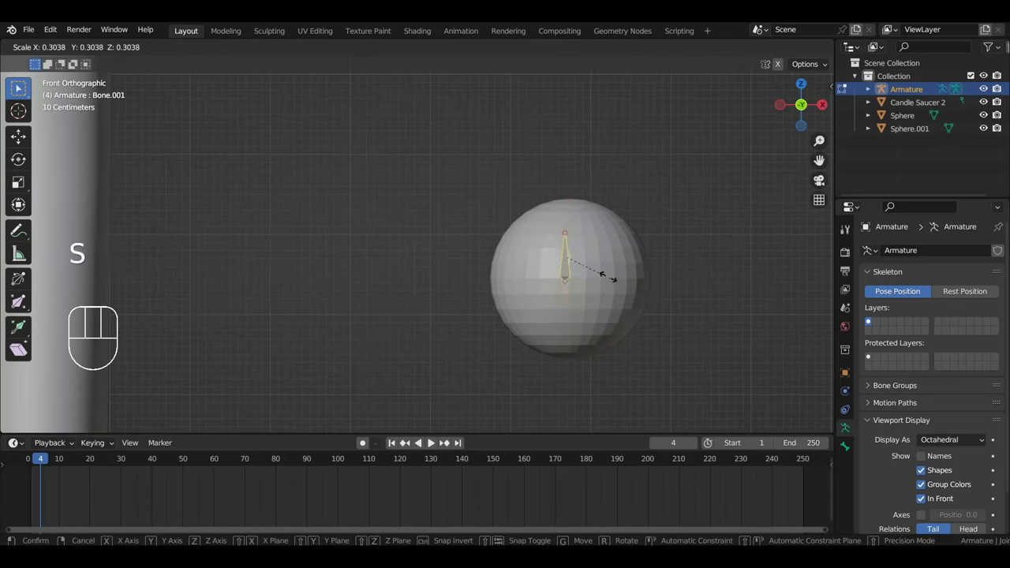
{"action": "key", "text": "g"}
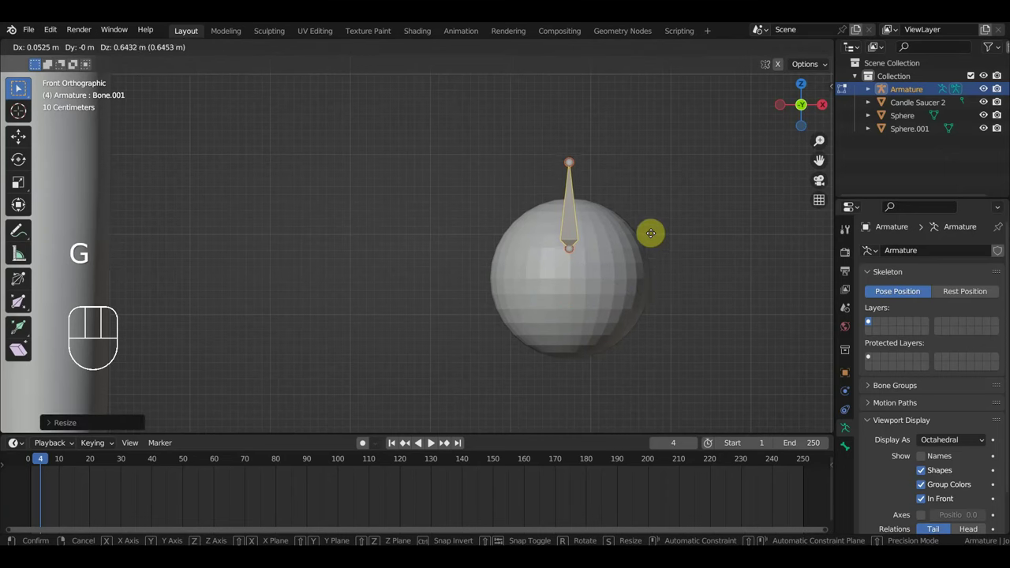
{"action": "key", "text": "KP_3"}
{"action": "key", "text": "shift+d"}
{"action": "key", "text": "r"}
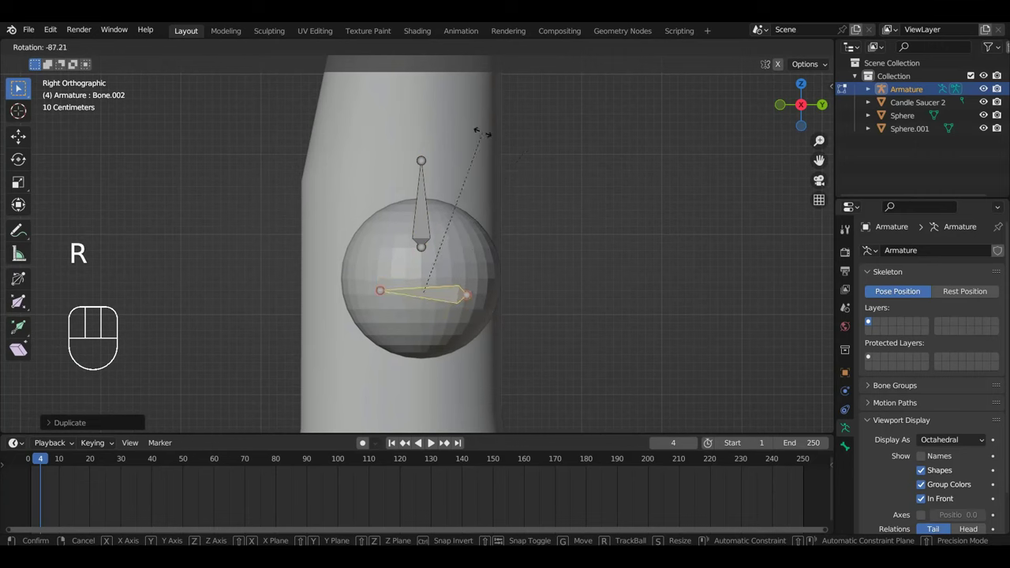
{"action": "key", "text": "s"}
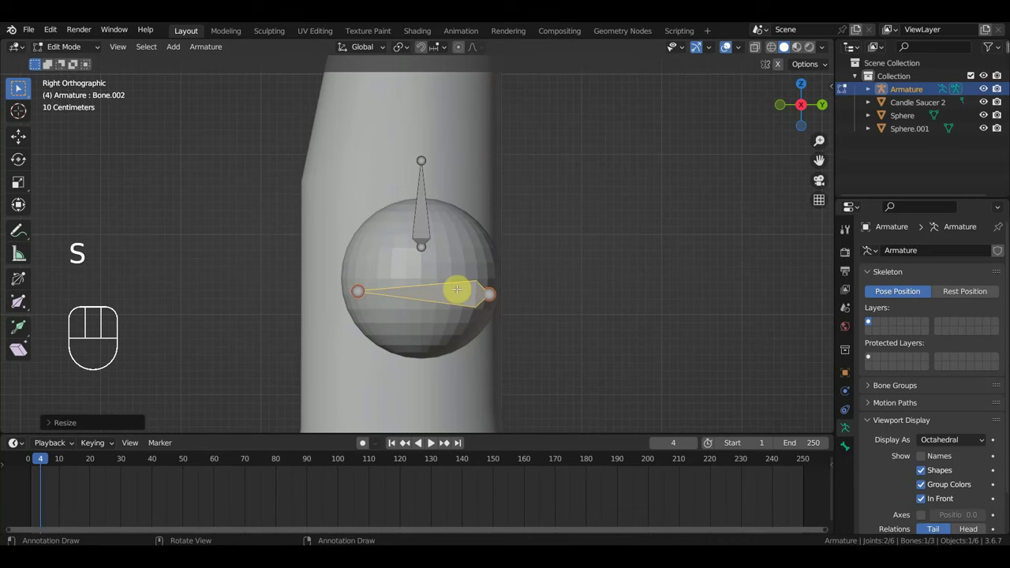
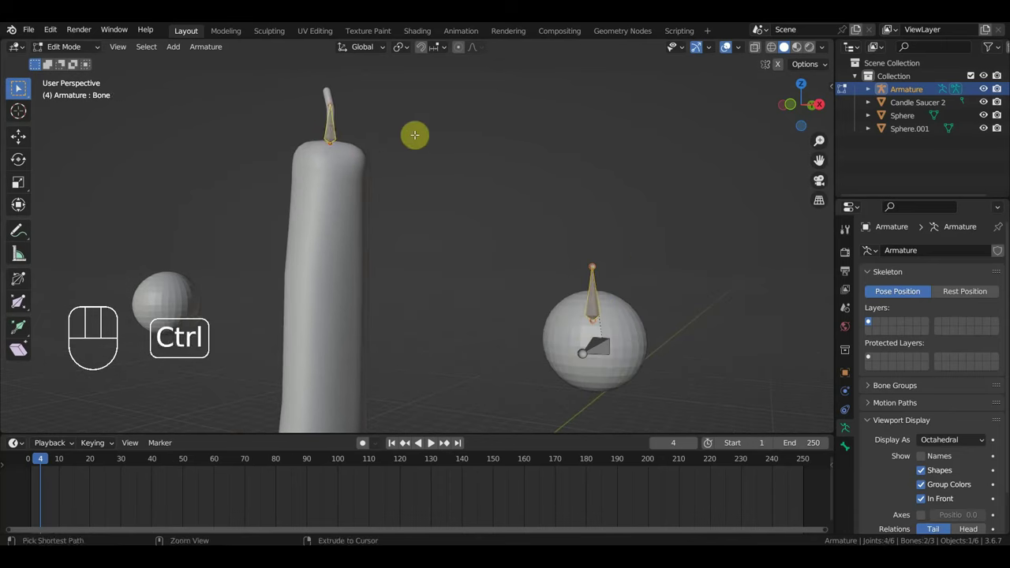
{"action": "key", "text": "ctrl+p"}
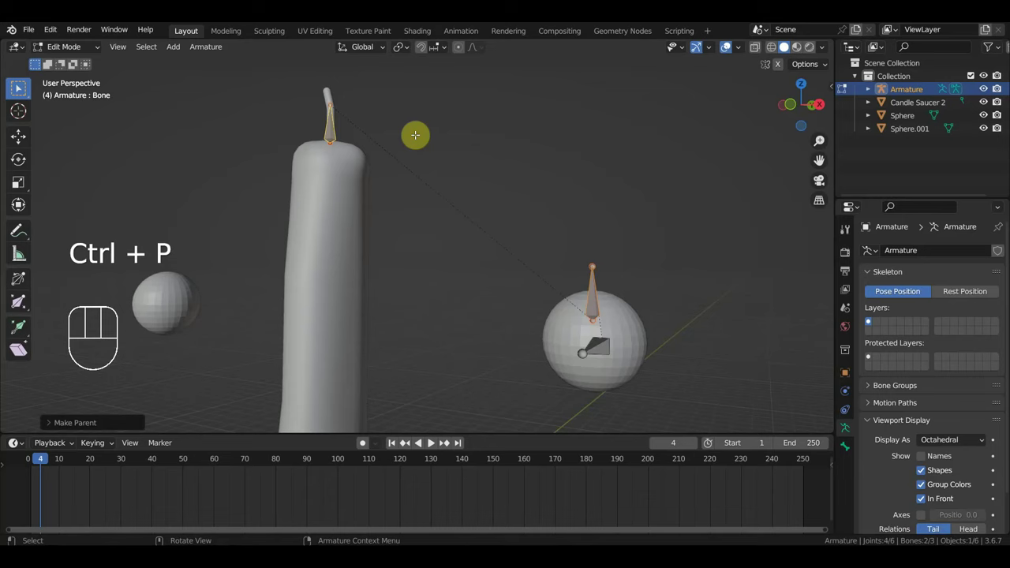
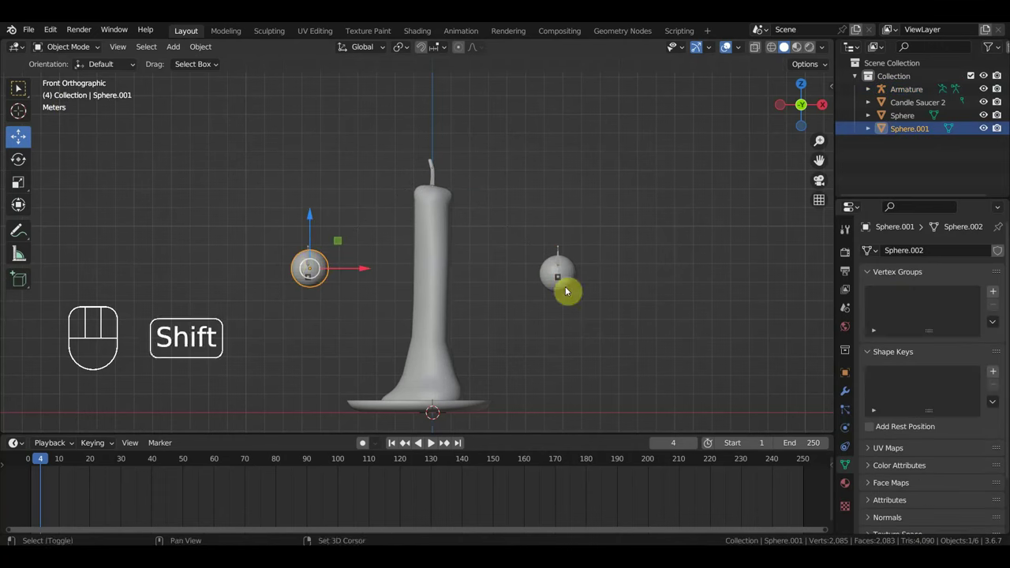
Step: Parent both spheres to the armature, return the timeline to frame 1 and select only the armature
{"action": "left_click", "coordinate": [544, 271]}
{"action": "left_click", "coordinate": [569, 249]}
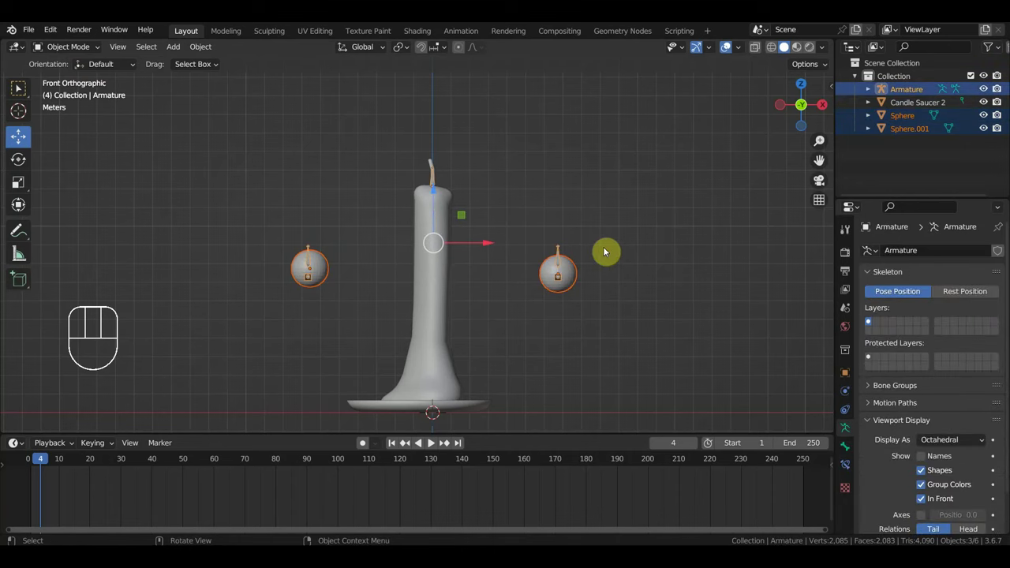
{"action": "key", "text": "ctrl+p"}
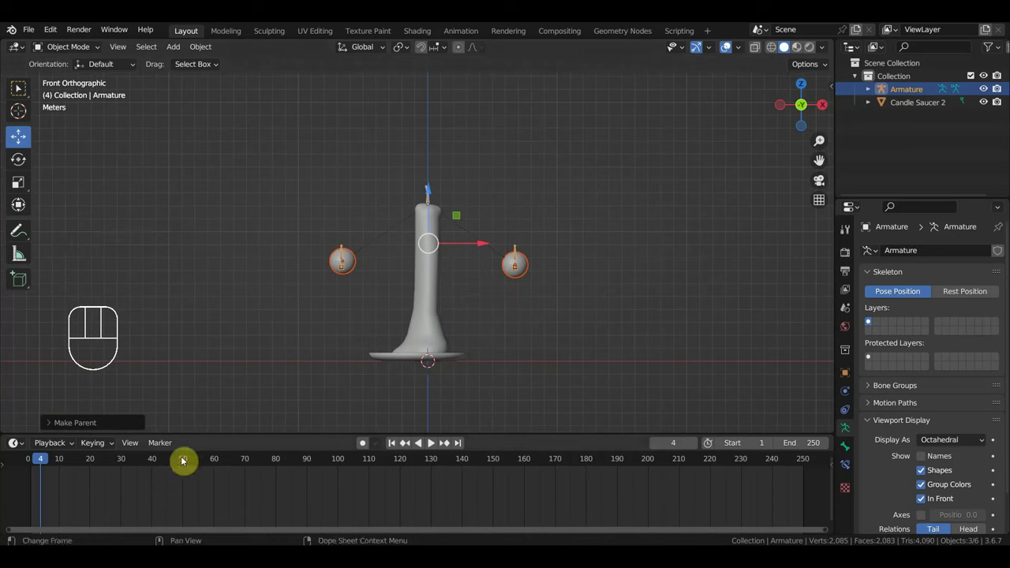
{"action": "left_click_drag", "start_coordinate": [108, 447], "coordinate": [245, 430]}
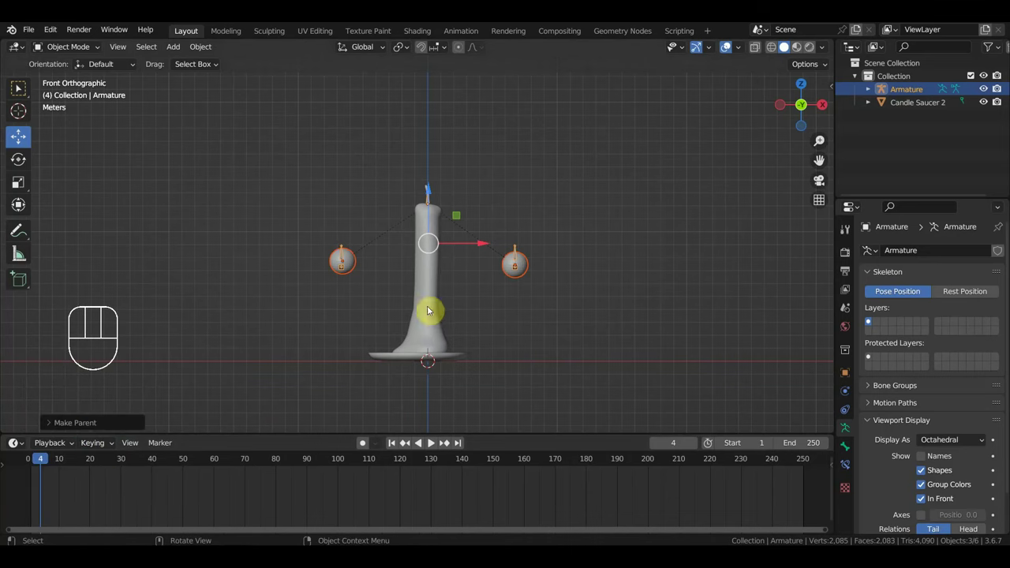
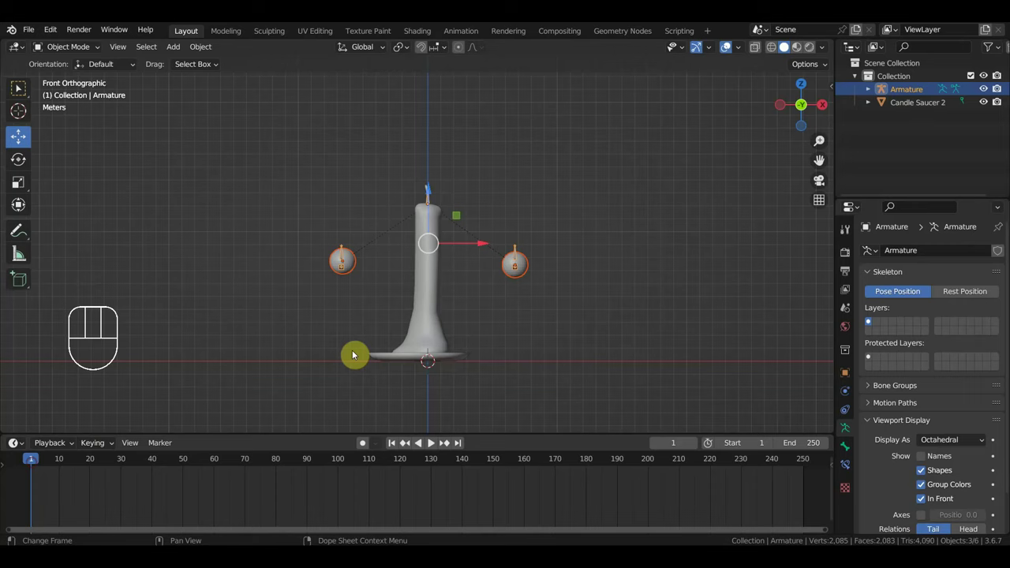
{"action": "middle_click", "coordinate": [498, 295]}
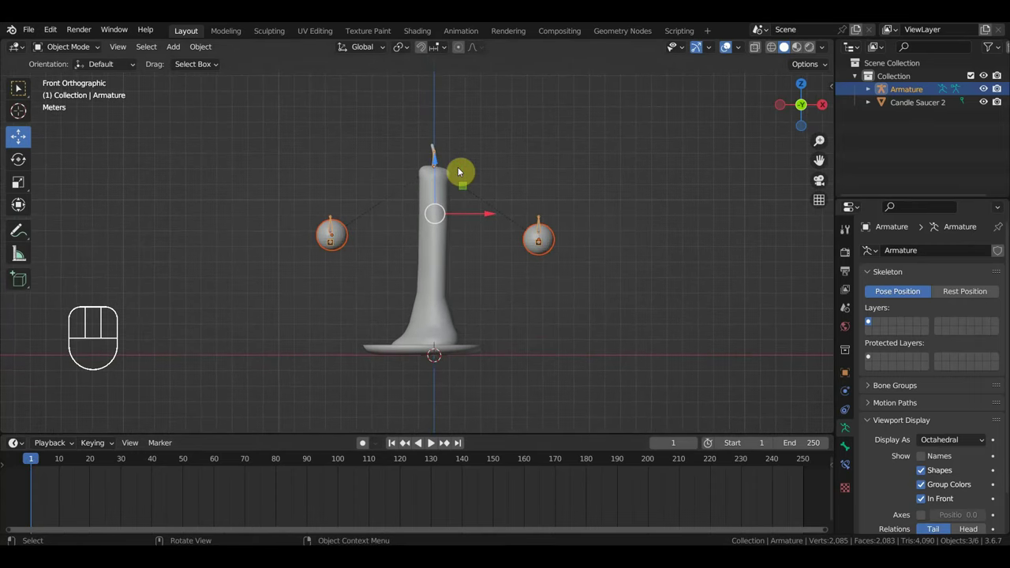
{"action": "left_click", "coordinate": [438, 161]}
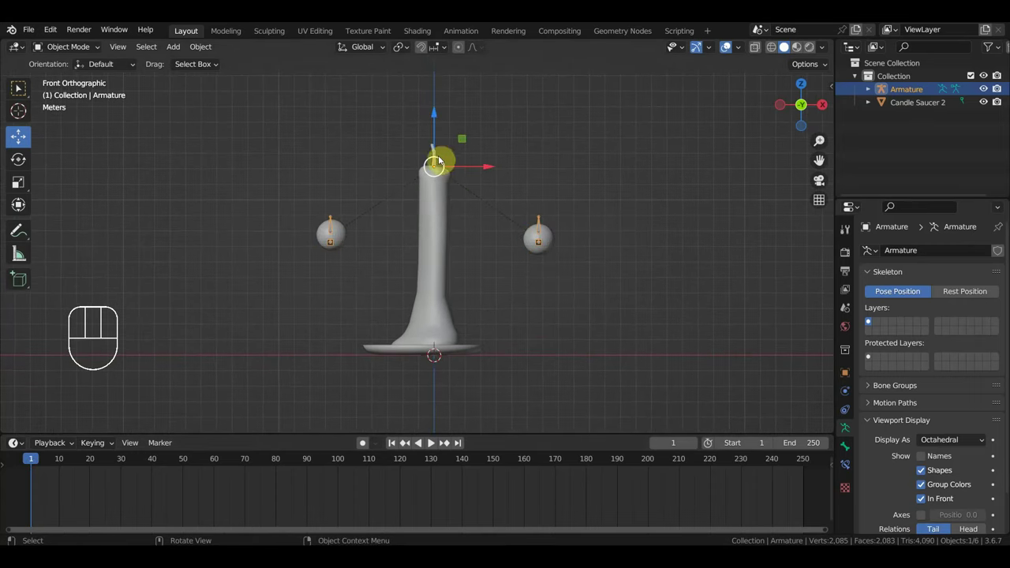
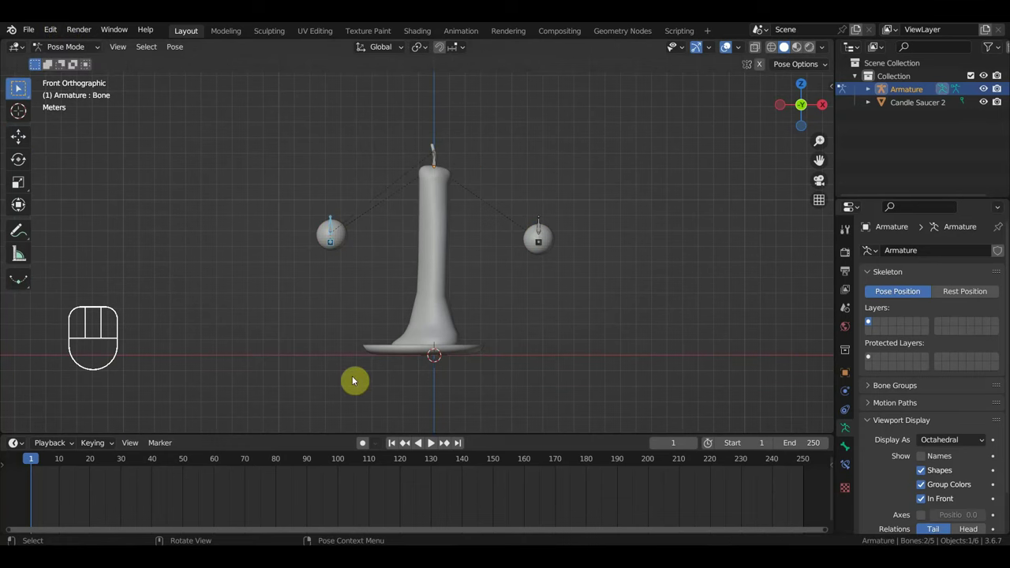
Step: Keyframe the wick bone sinking into the saucer by frame 250, then return to frame 1
{"action": "left_click", "coordinate": [435, 163]}
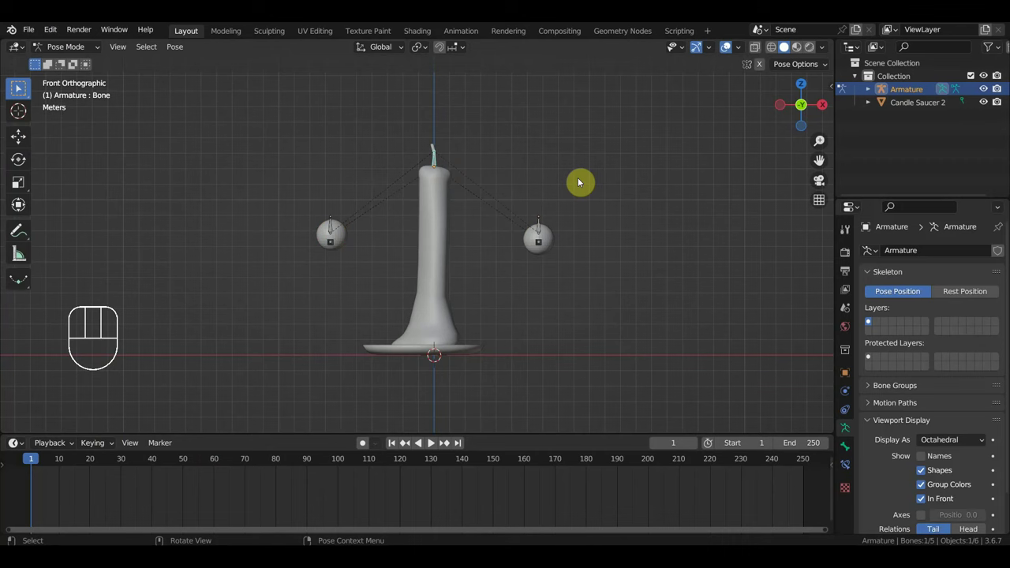
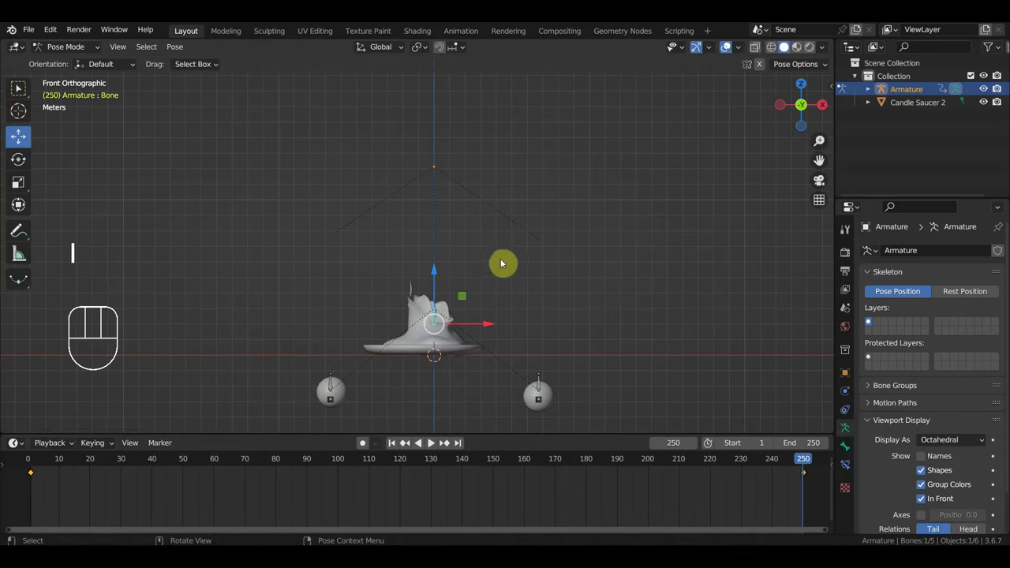
{"action": "left_click_drag", "start_coordinate": [802, 463], "coordinate": [53, 444]}
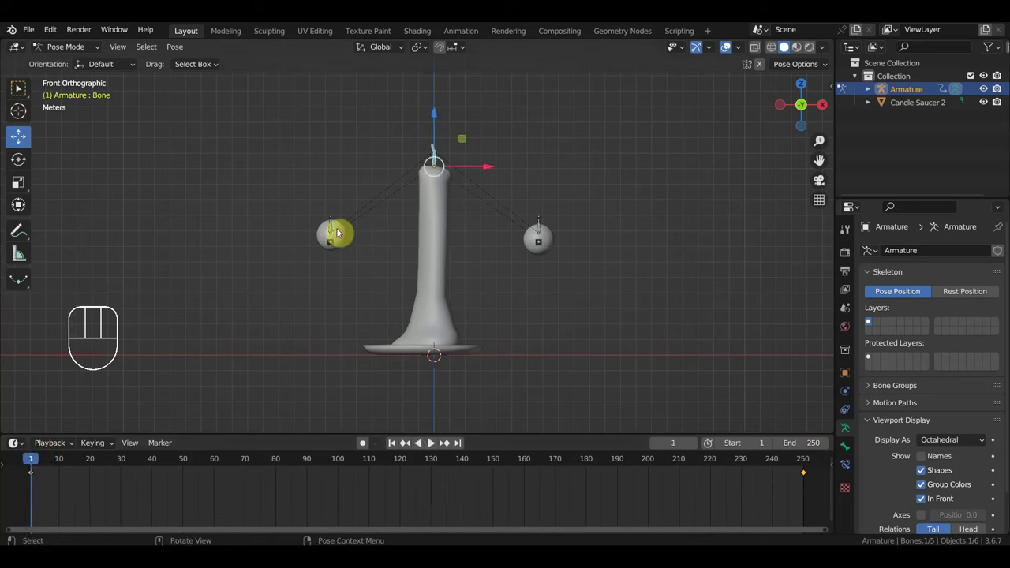
Step: Move the left and right sphere control bones up to the candle's top rim
{"action": "left_click", "coordinate": [331, 228]}
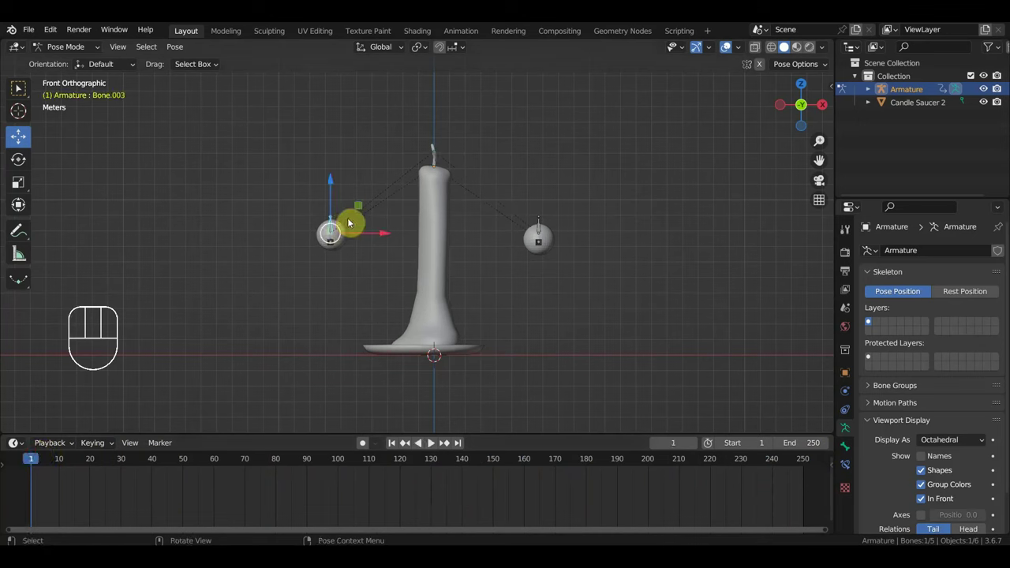
{"action": "key", "text": "g"}
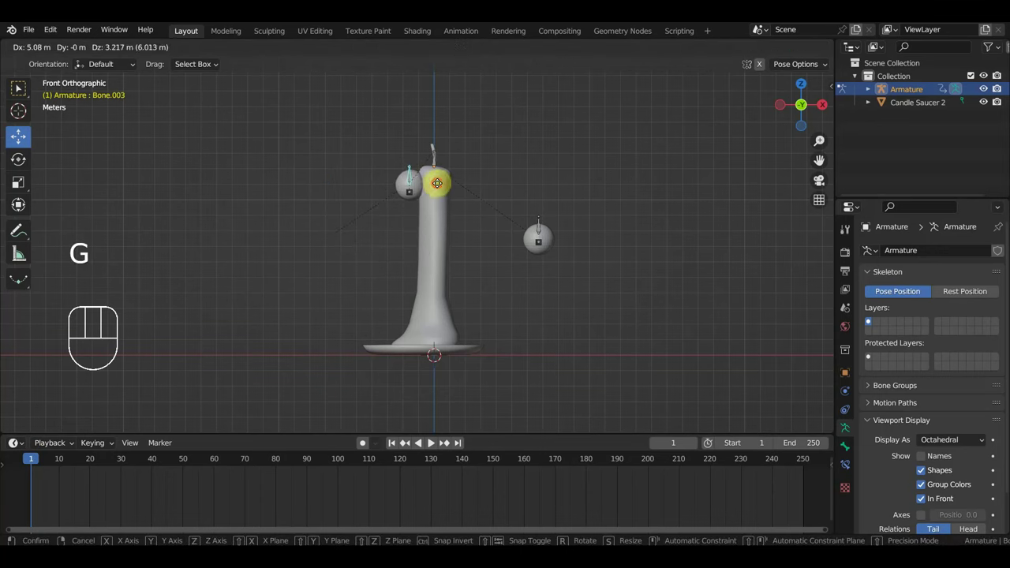
{"action": "left_click", "coordinate": [541, 228]}
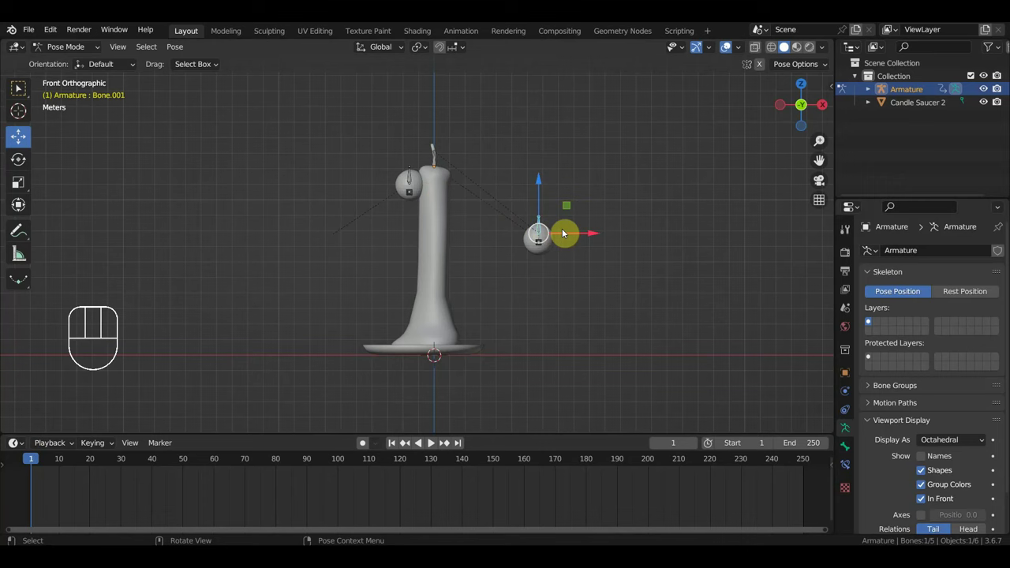
{"action": "key", "text": "g"}
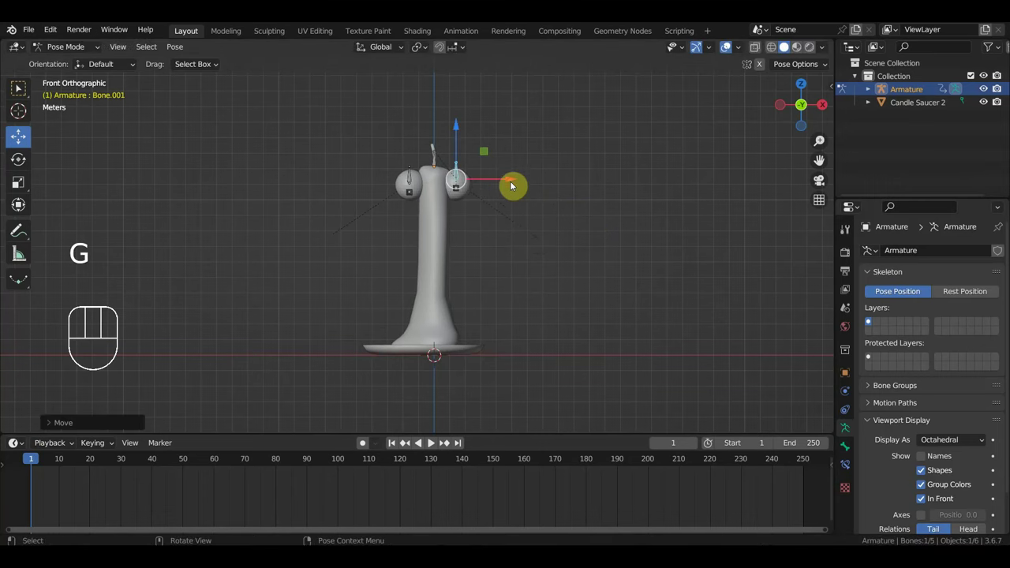
{"action": "left_click_drag", "start_coordinate": [555, 242], "coordinate": [560, 279]}
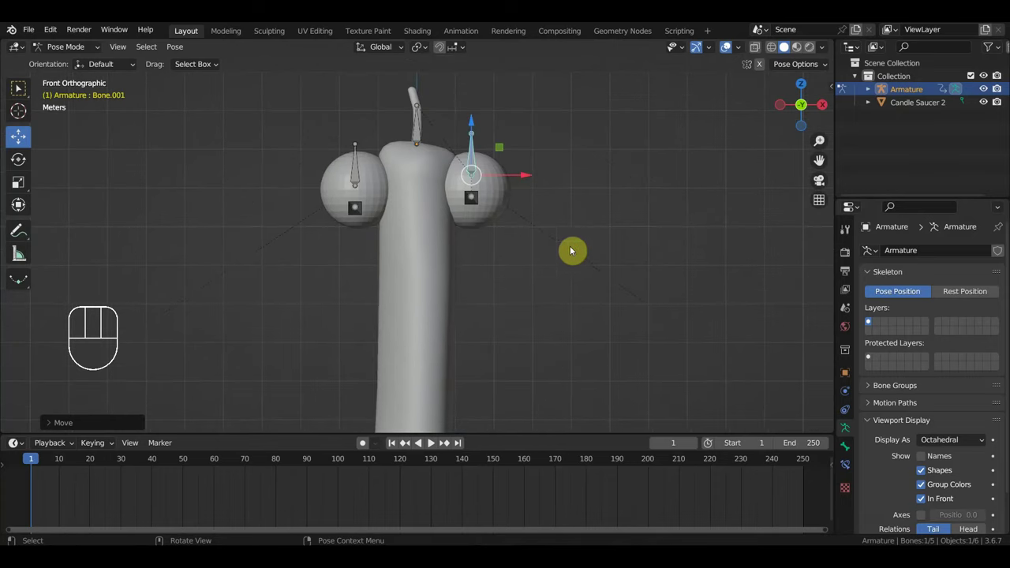
{"action": "left_click_drag", "start_coordinate": [501, 183], "coordinate": [468, 127]}
{"action": "left_click_drag", "start_coordinate": [373, 234], "coordinate": [342, 142]}
Step: Scale and raise the control bones, then scrub to frame 130 and reposition the wick bone on the melting top
{"action": "key", "text": "s"}
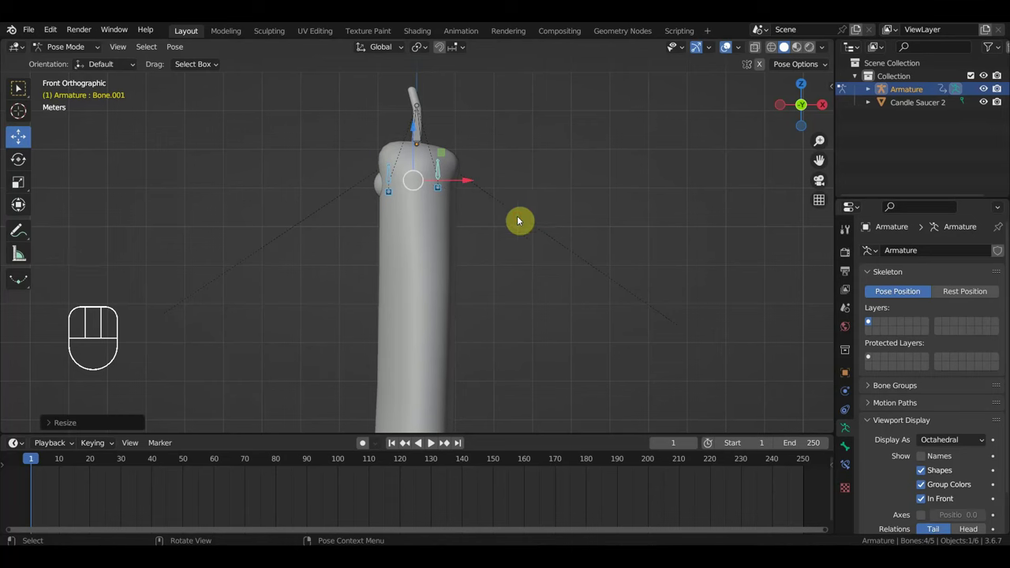
{"action": "key", "text": "g"}
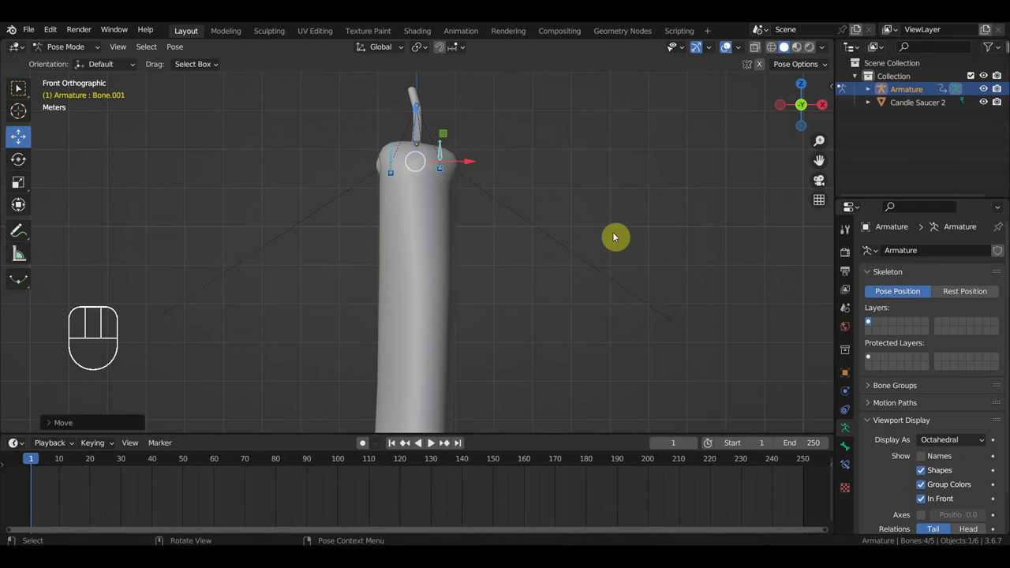
{"action": "key", "text": "s"}
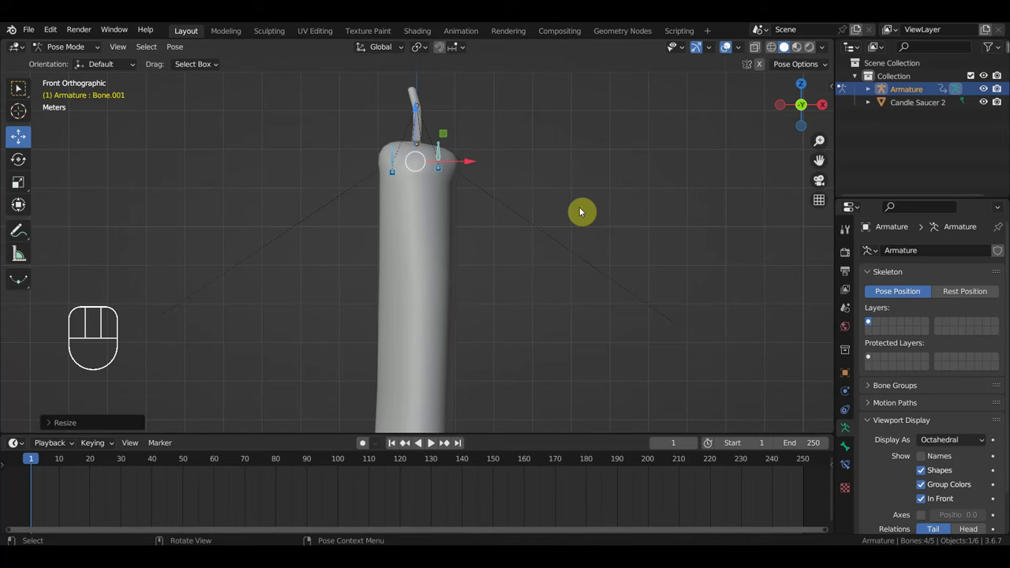
{"action": "left_click_drag", "start_coordinate": [38, 458], "coordinate": [479, 414]}
{"action": "left_click_drag", "start_coordinate": [507, 331], "coordinate": [495, 142]}
{"action": "middle_click", "coordinate": [492, 121]}
{"action": "left_click", "coordinate": [440, 157]}
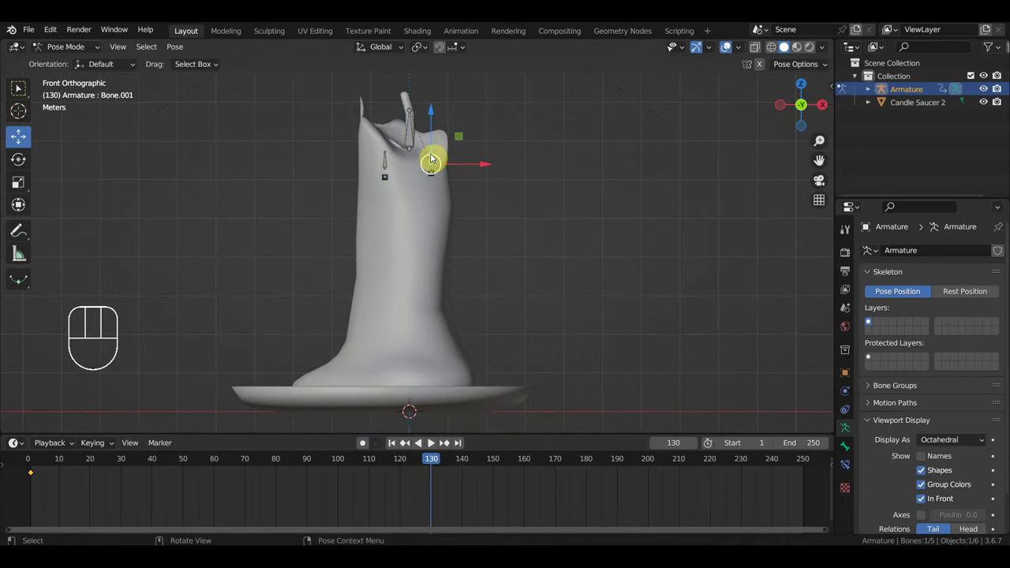
Step: At frame 130, pull each drip bone further down the candle sides, including the front drip
{"action": "key", "text": "g"}
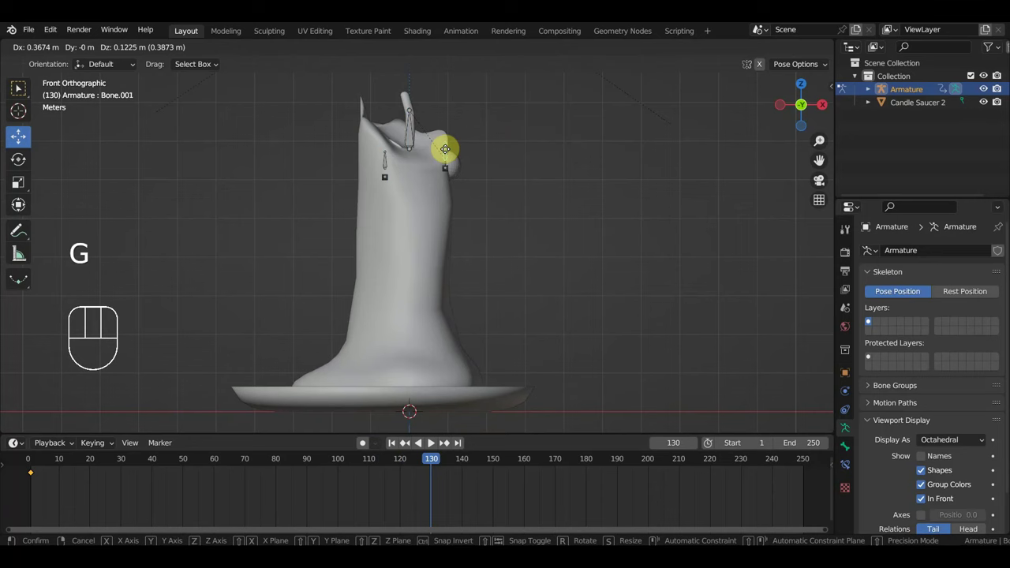
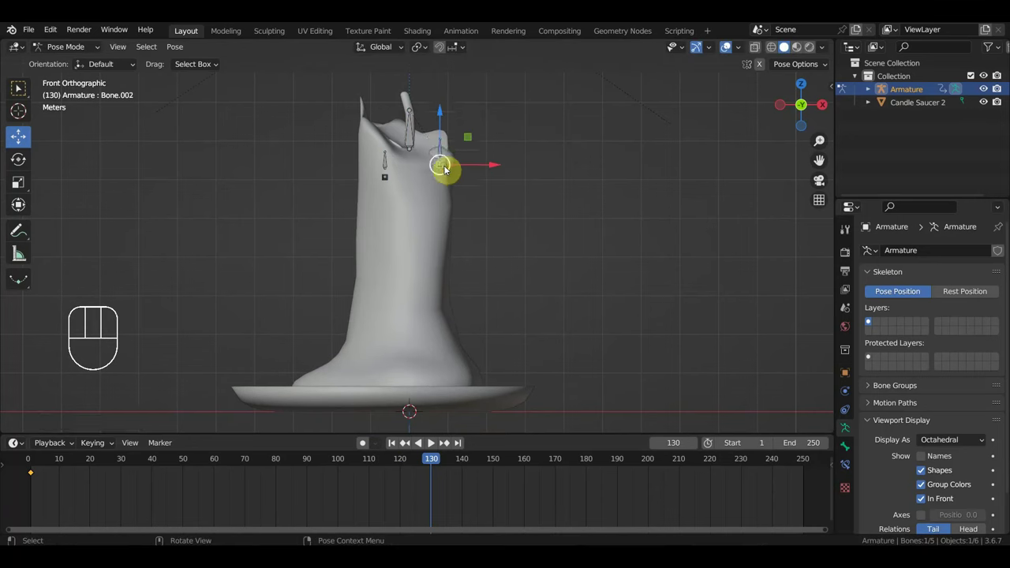
{"action": "key", "text": "g"}
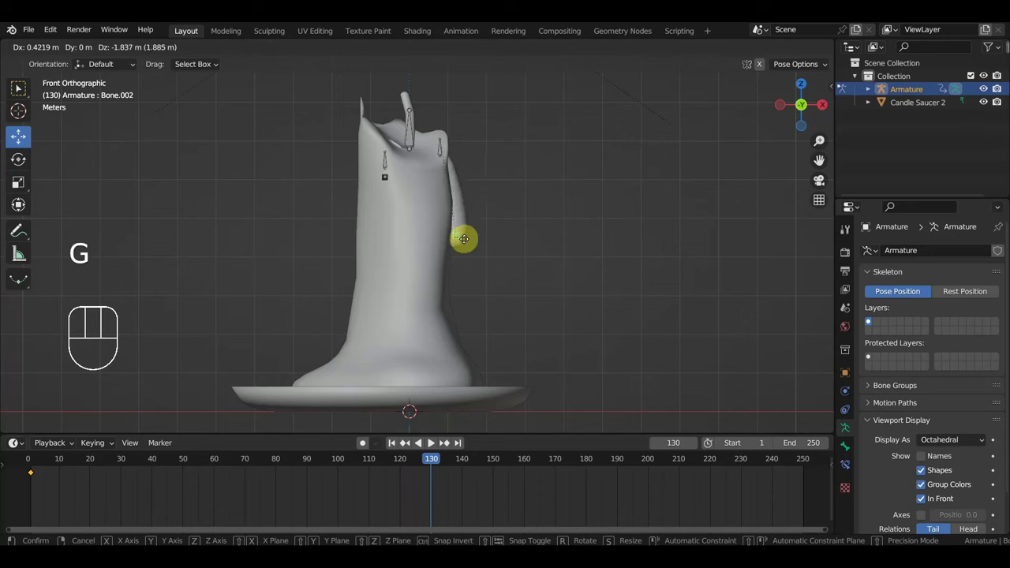
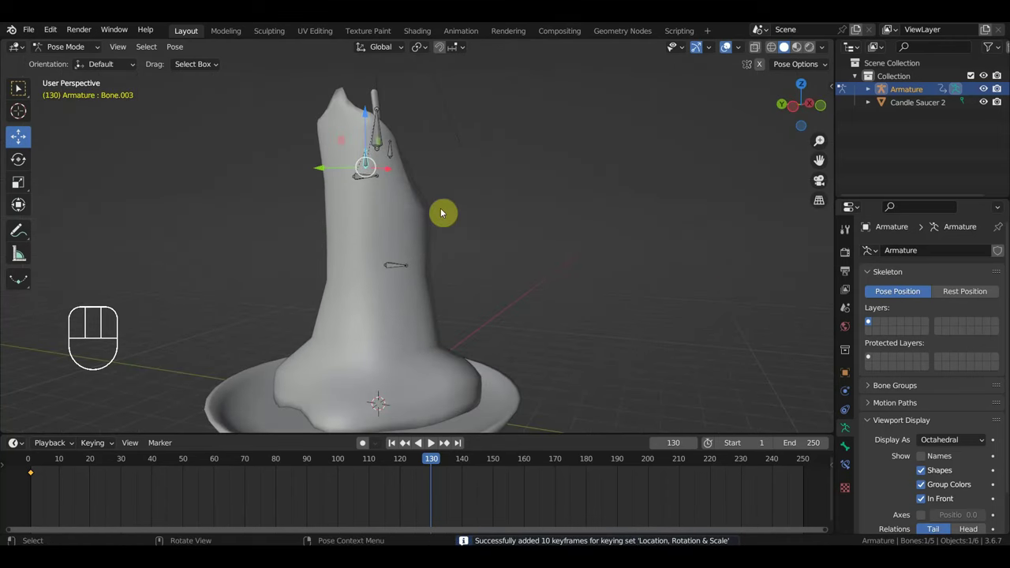
{"action": "key", "text": "g"}
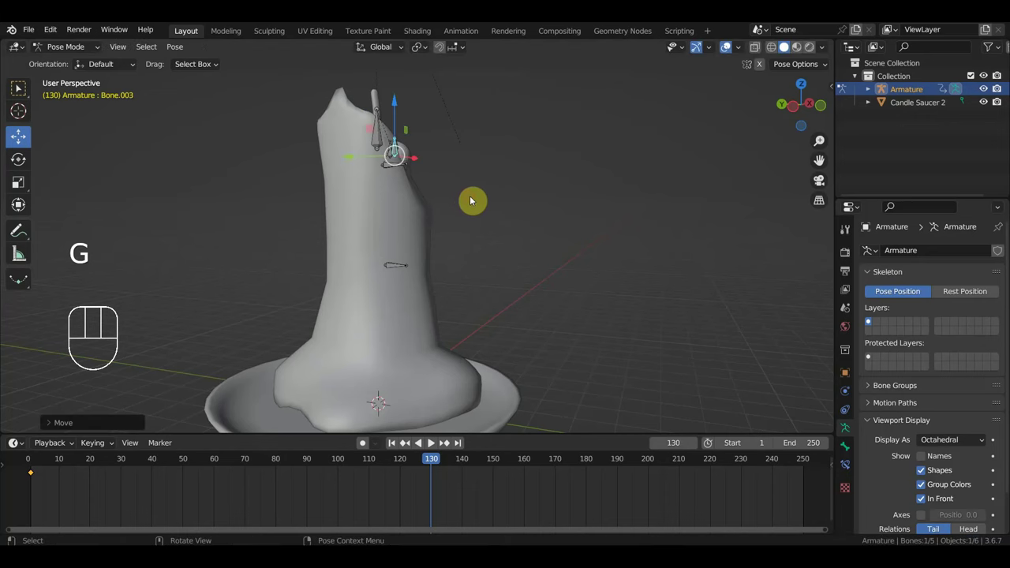
{"action": "left_click_drag", "start_coordinate": [403, 211], "coordinate": [276, 202]}
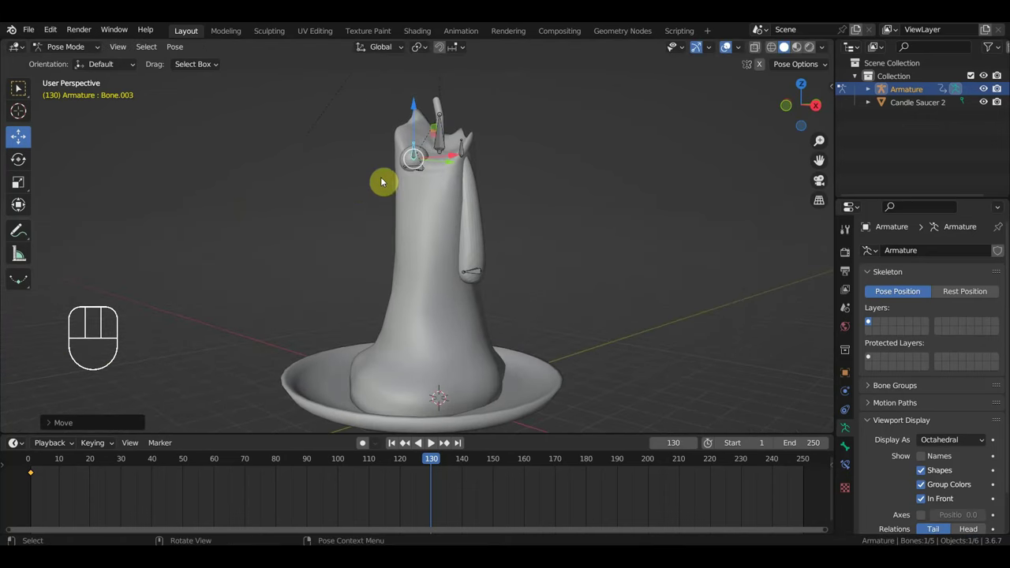
{"action": "left_click", "coordinate": [428, 171]}
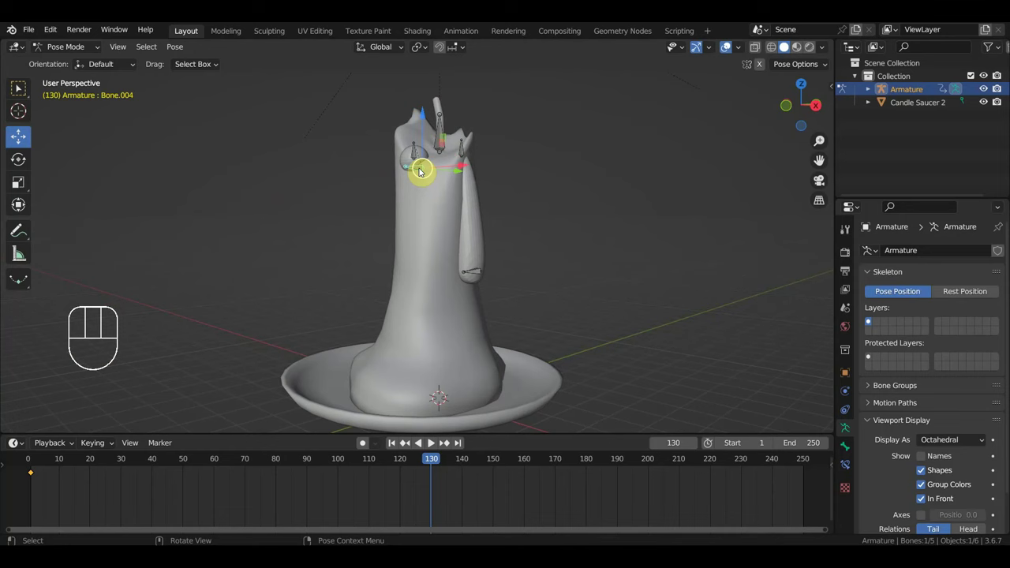
{"action": "key", "text": "g"}
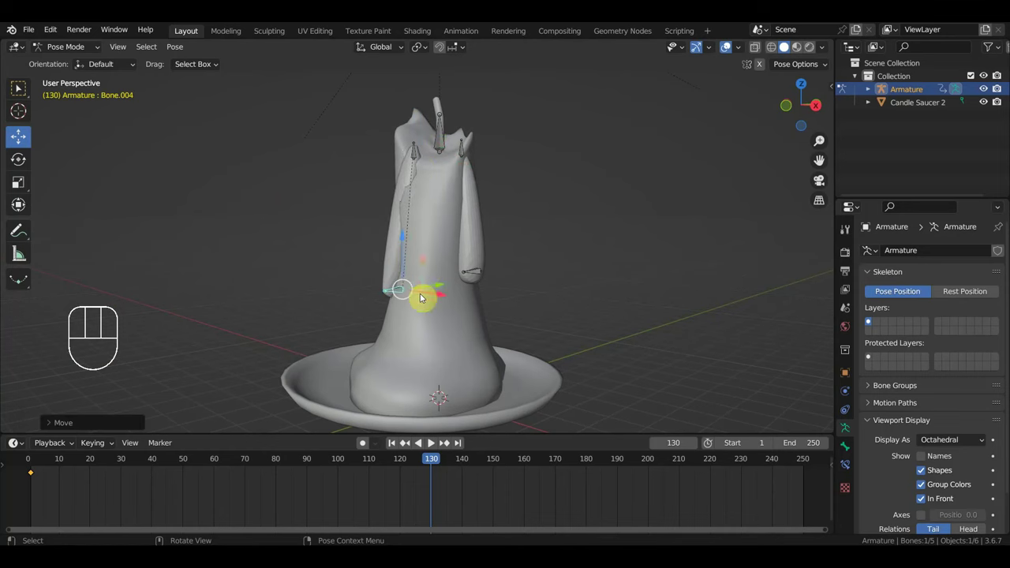
{"action": "key", "text": "s"}
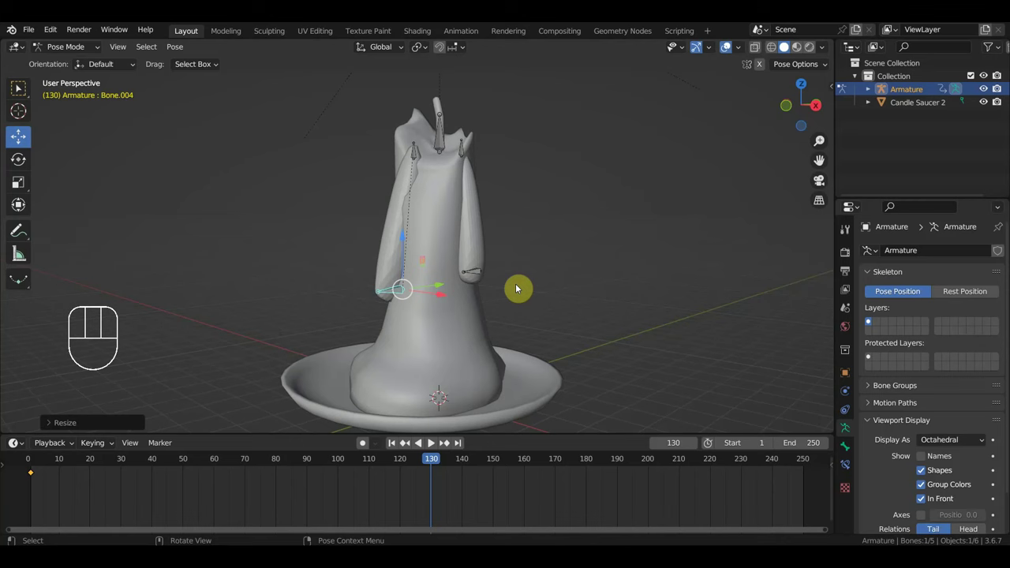
Step: Select all armature bones and keyframe the frame-130 pose
{"action": "key", "text": "a"}
{"action": "key", "text": "i"}
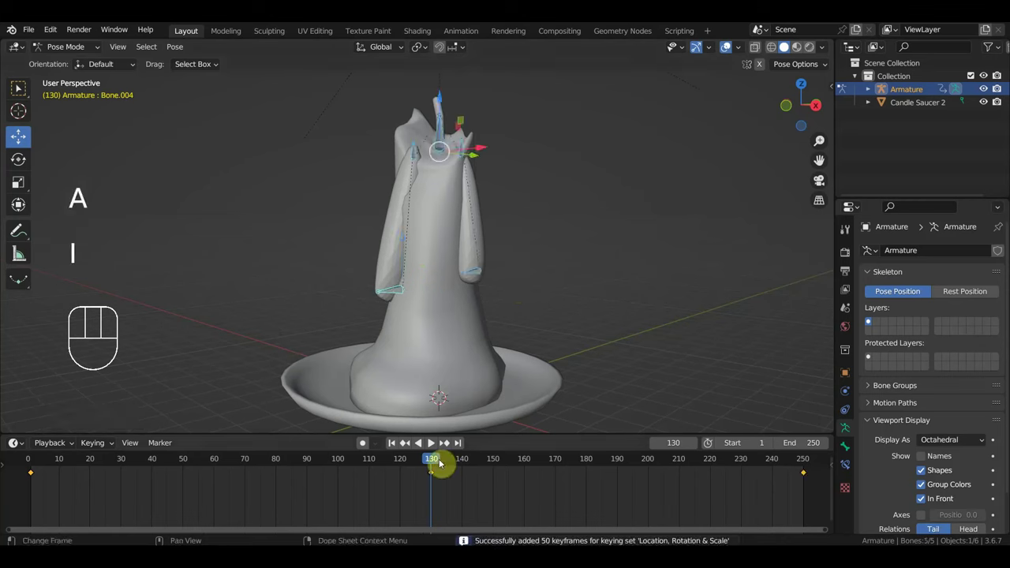
Step: Scrub to frame 250, view the melted candle from the front, and select the drip hanging below the saucer
{"action": "left_click_drag", "start_coordinate": [437, 460], "coordinate": [374, 430]}
{"action": "key", "text": "KP_1"}
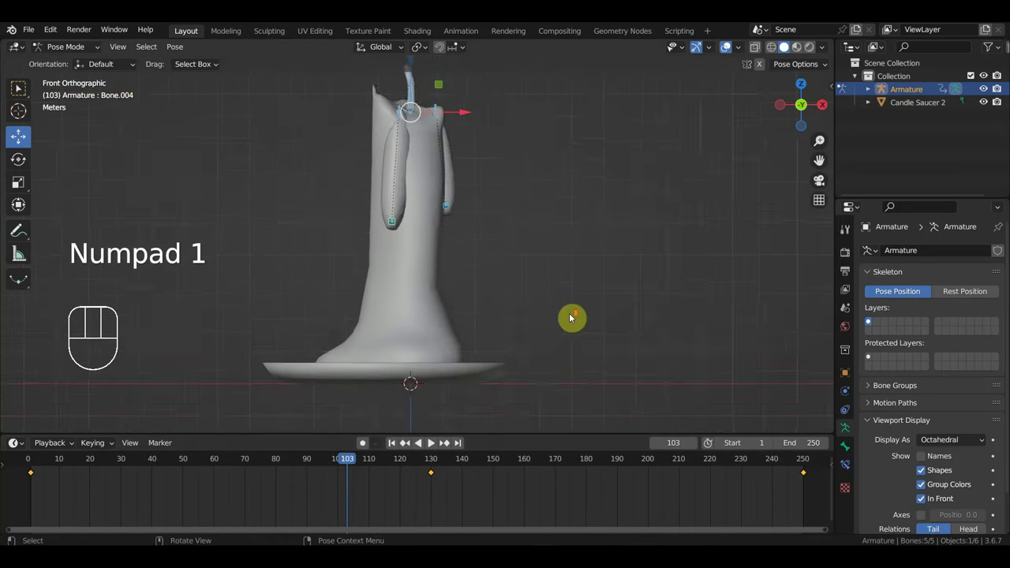
{"action": "left_click_drag", "start_coordinate": [369, 460], "coordinate": [804, 505]}
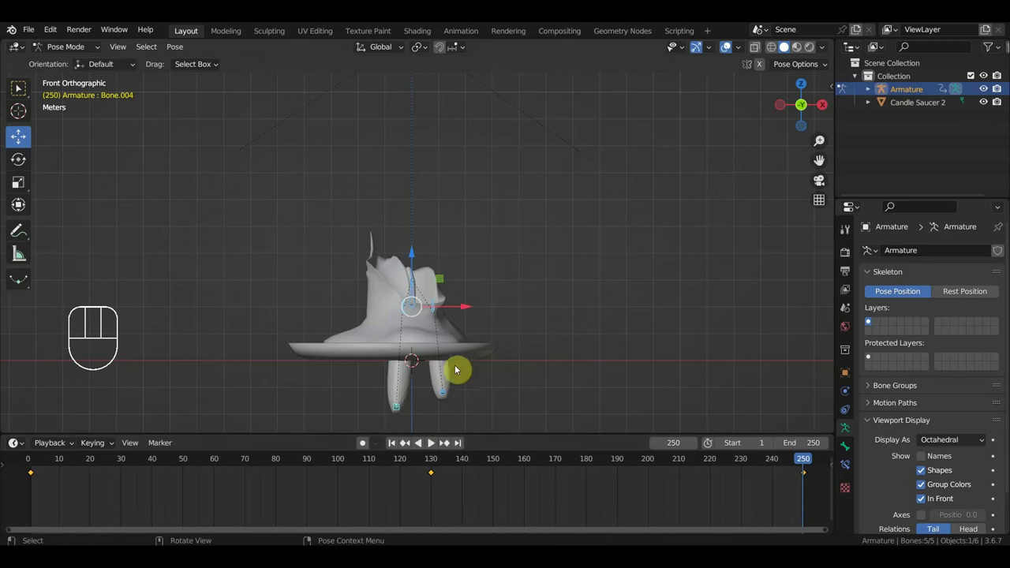
{"action": "left_click_drag", "start_coordinate": [485, 359], "coordinate": [467, 316]}
{"action": "left_click_drag", "start_coordinate": [420, 319], "coordinate": [368, 319]}
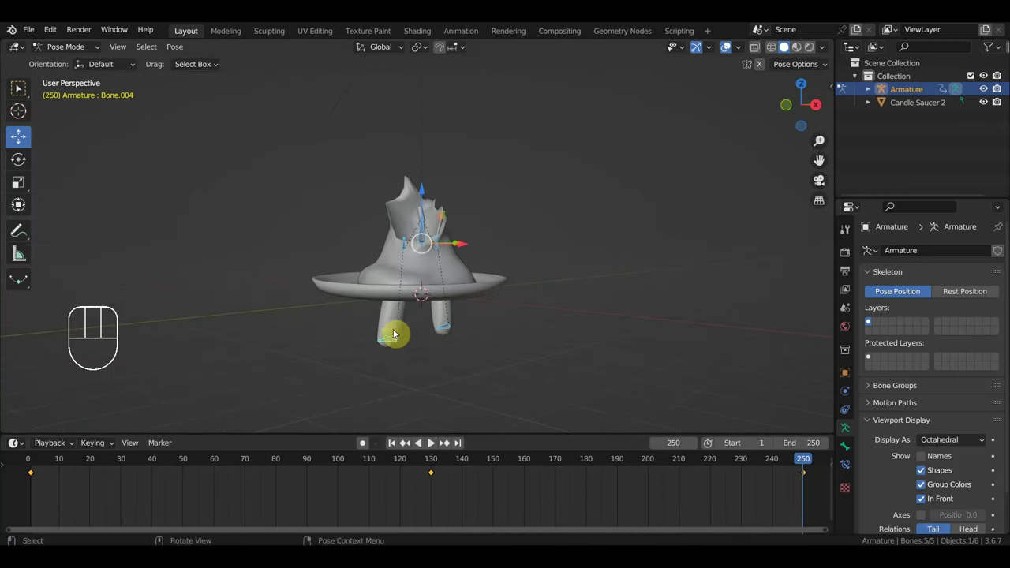
{"action": "left_click", "coordinate": [371, 337]}
Step: Move both hanging drip bones up so the wax lies along the saucer surface
{"action": "key", "text": "g"}
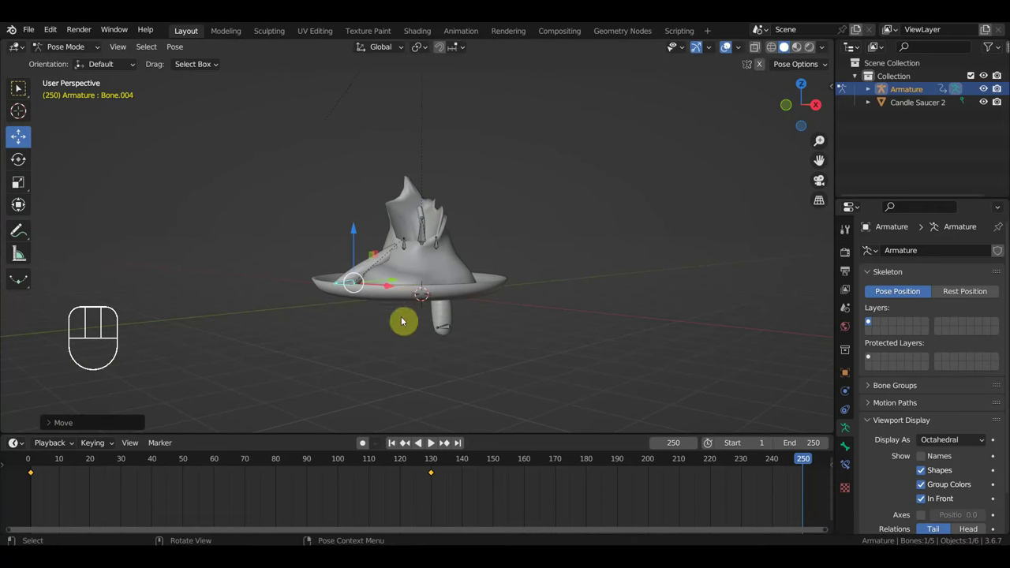
{"action": "key", "text": "s"}
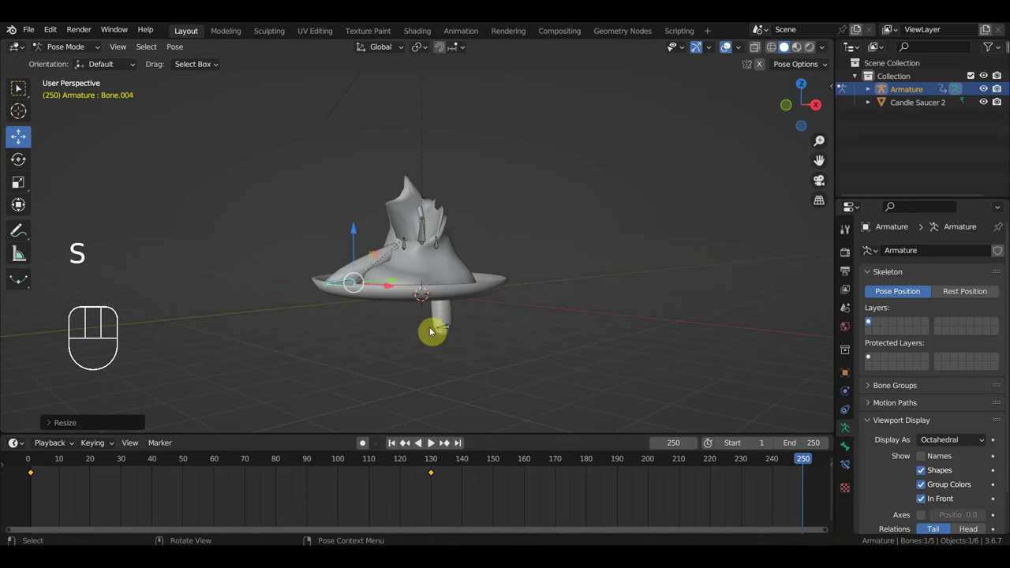
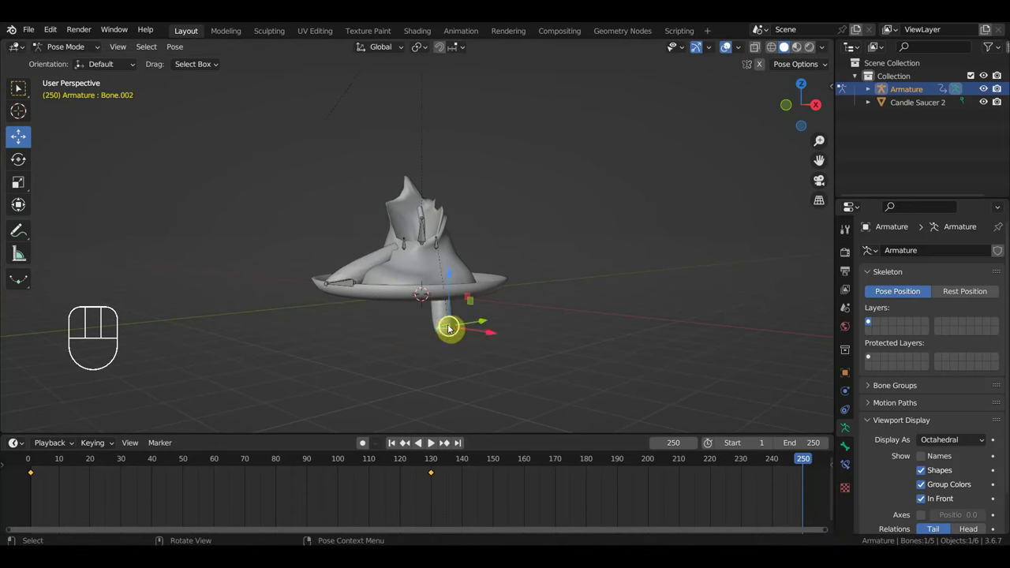
{"action": "key", "text": "g"}
{"action": "left_click_drag", "start_coordinate": [514, 289], "coordinate": [551, 290]}
{"action": "key", "text": "g"}
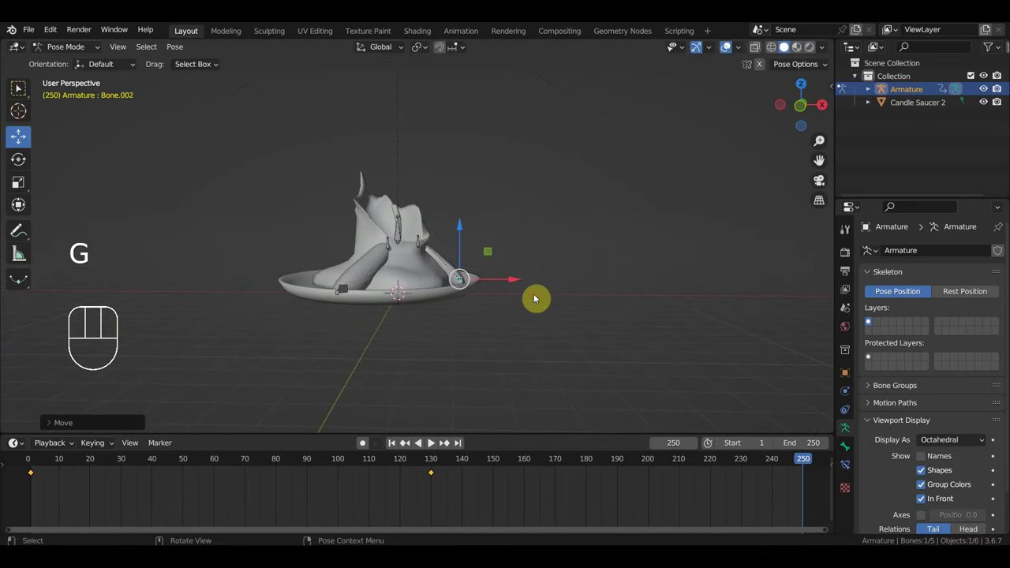
{"action": "key", "text": "s"}
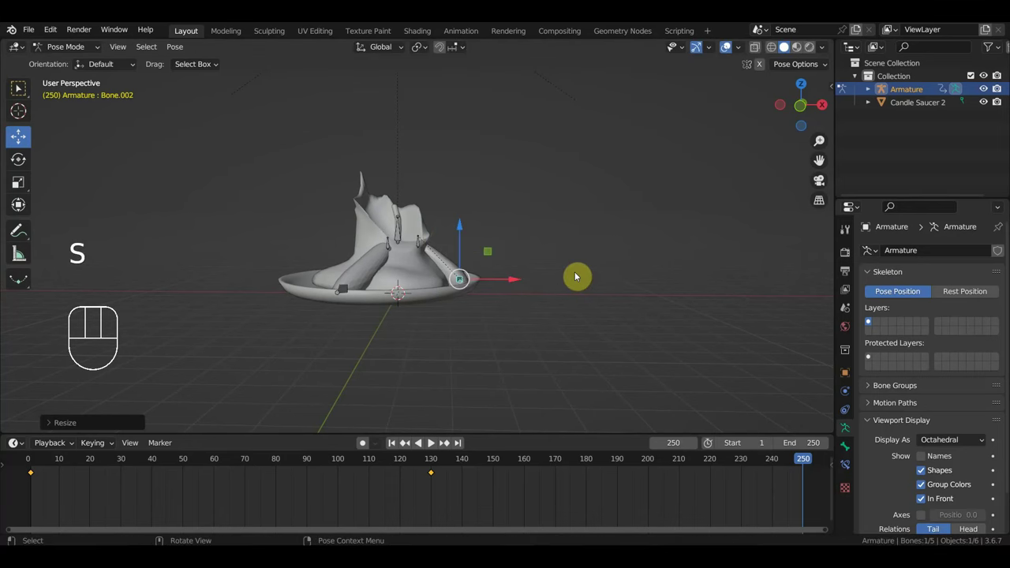
Step: Keyframe all bones at frame 250 and return to the tall candle at frame 0
{"action": "key", "text": "a"}
{"action": "key", "text": "i"}
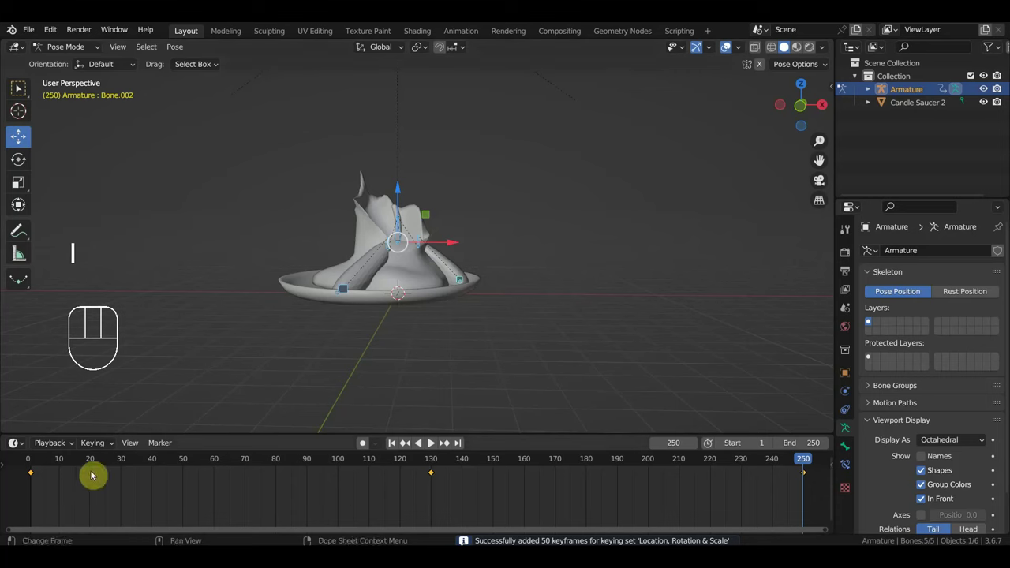
{"action": "left_click", "coordinate": [38, 459]}
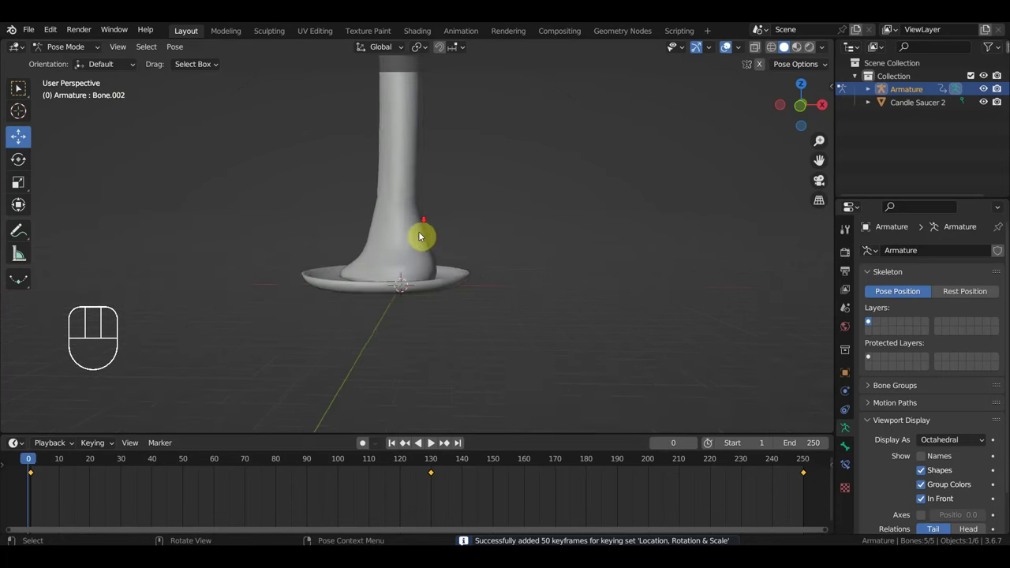
{"action": "middle_click", "coordinate": [490, 256]}
{"action": "left_click_drag", "start_coordinate": [77, 48], "coordinate": [255, 141]}
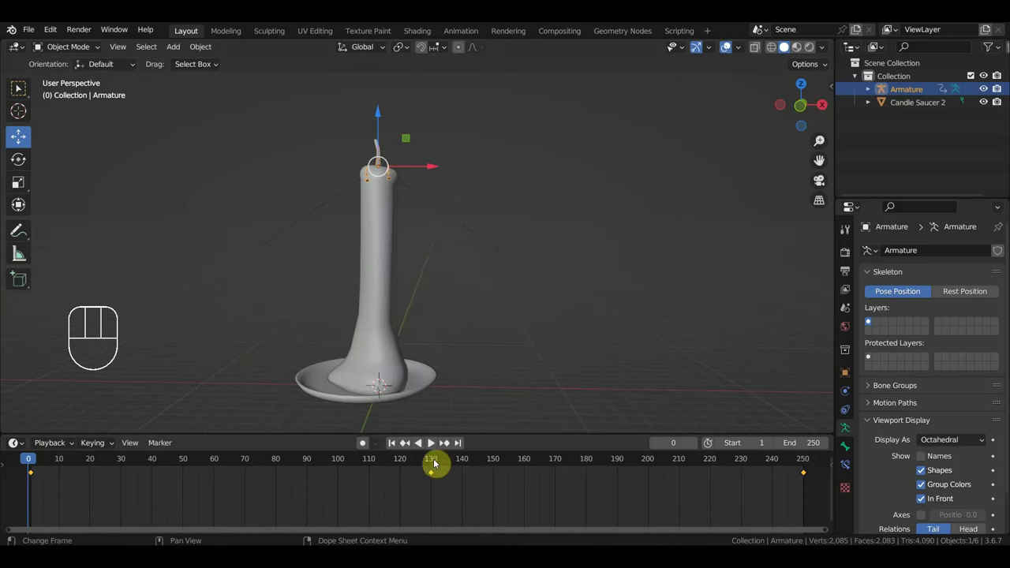
Step: At frame 130 give the candle mesh Basis and Key 1 shape keys with Key 1 value 1.000
{"action": "left_click", "coordinate": [439, 460]}
{"action": "left_click_drag", "start_coordinate": [462, 297], "coordinate": [430, 256]}
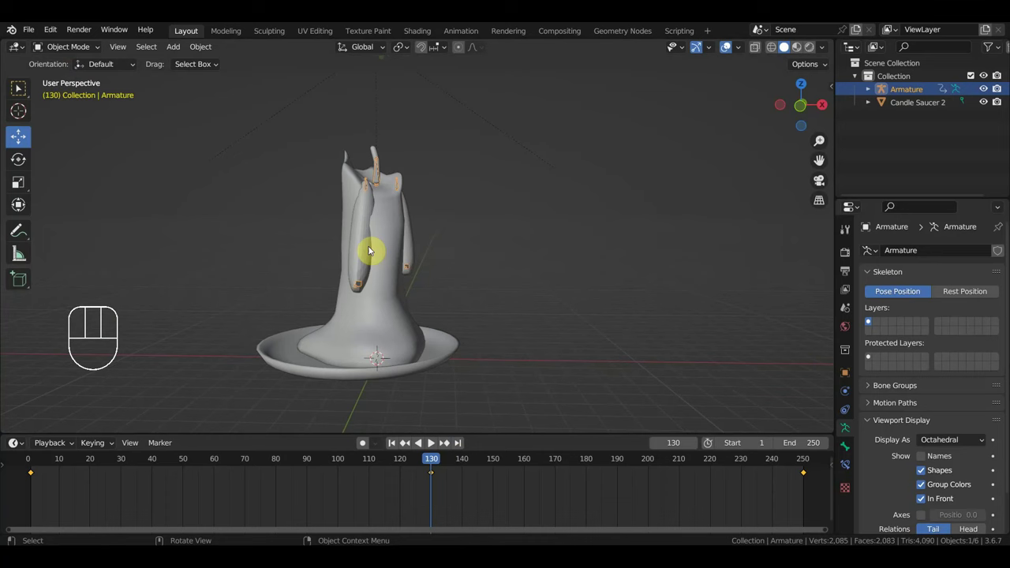
{"action": "left_click", "coordinate": [374, 247]}
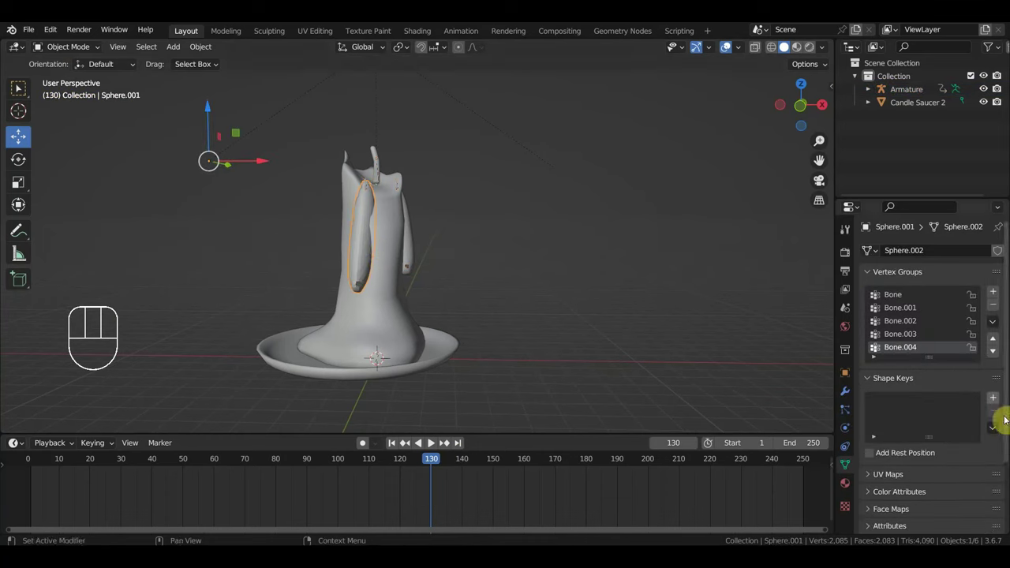
{"action": "left_click", "coordinate": [997, 401]}
{"action": "left_click", "coordinate": [997, 400]}
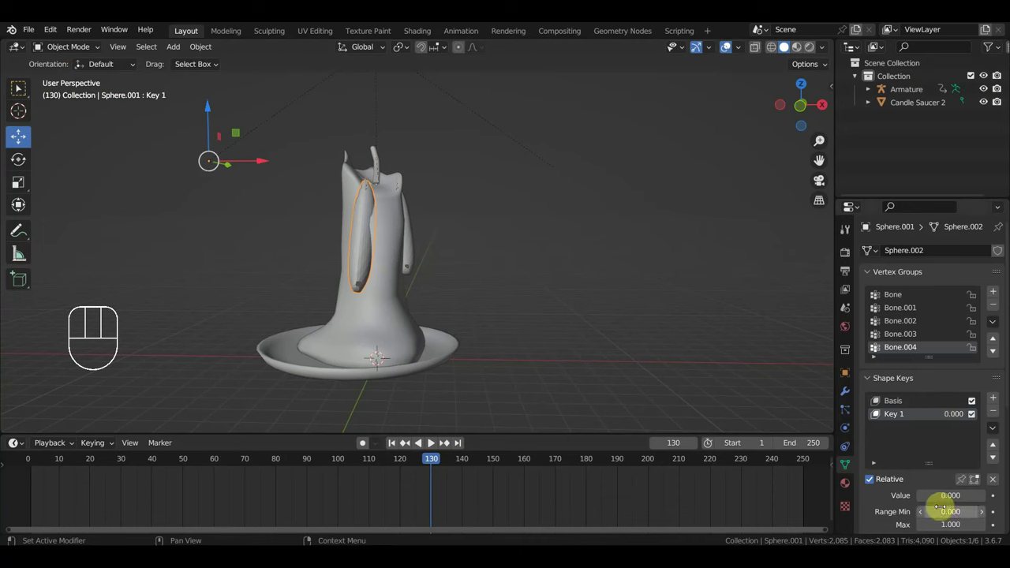
{"action": "left_click", "coordinate": [937, 500]}
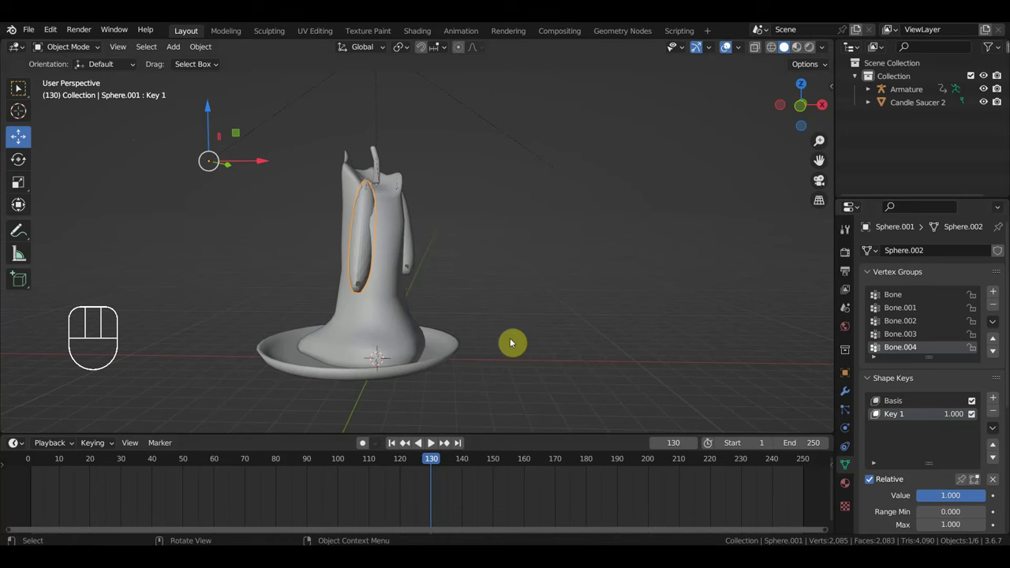
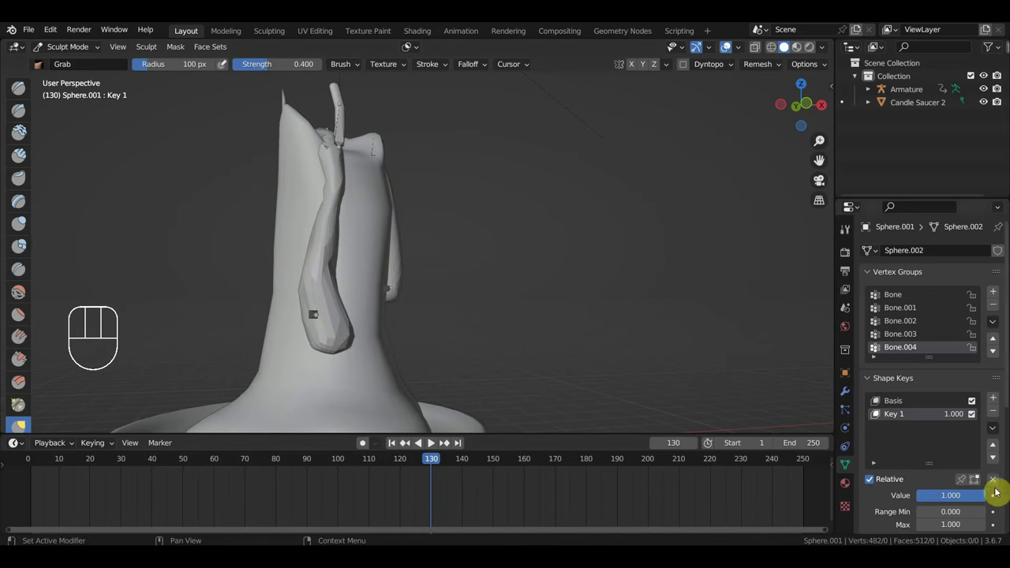
Step: Keyframe Key 1's value across the timeline and add shape key Key 2 to the candle
{"action": "left_click", "coordinate": [1005, 494]}
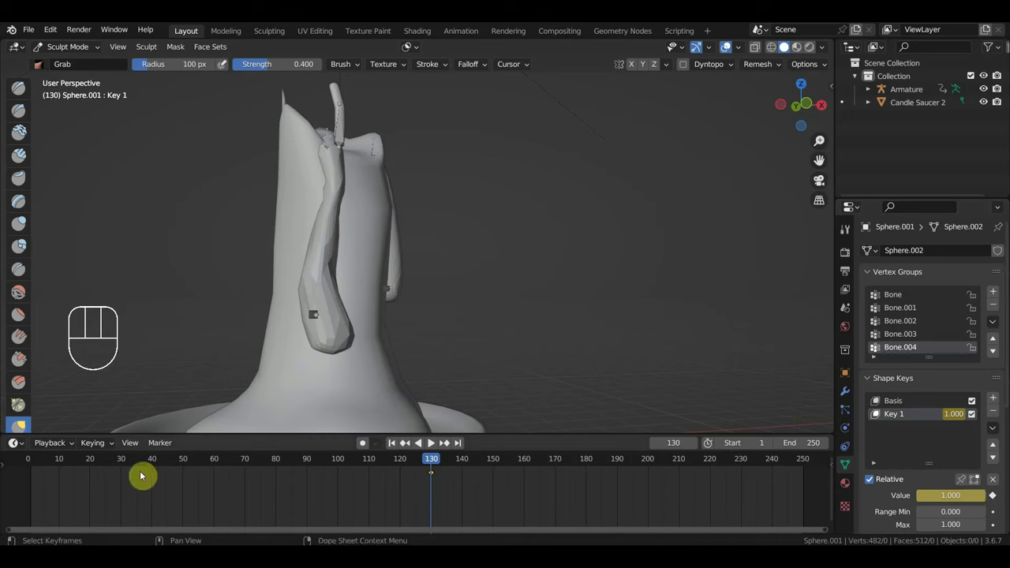
{"action": "left_click", "coordinate": [34, 465]}
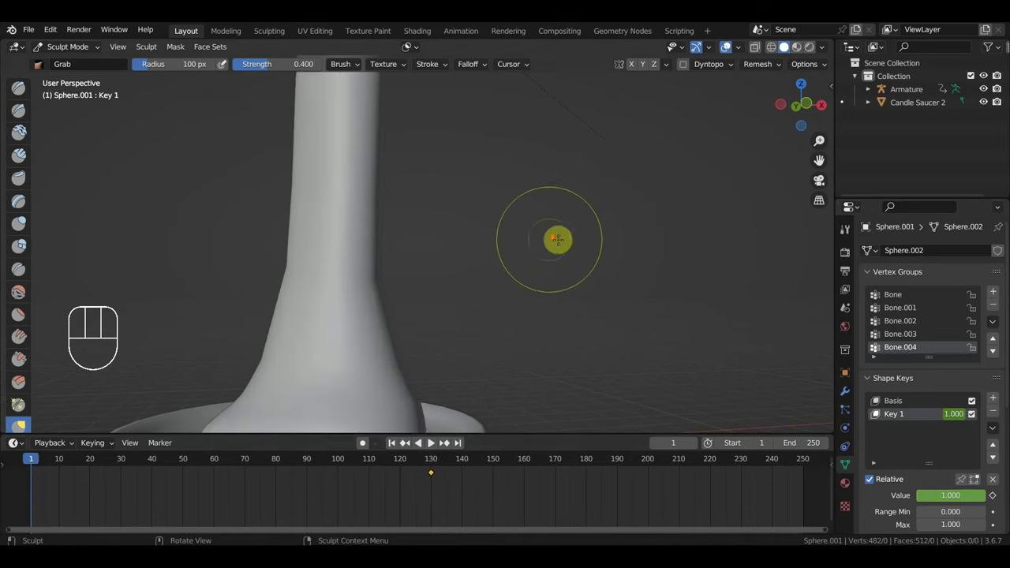
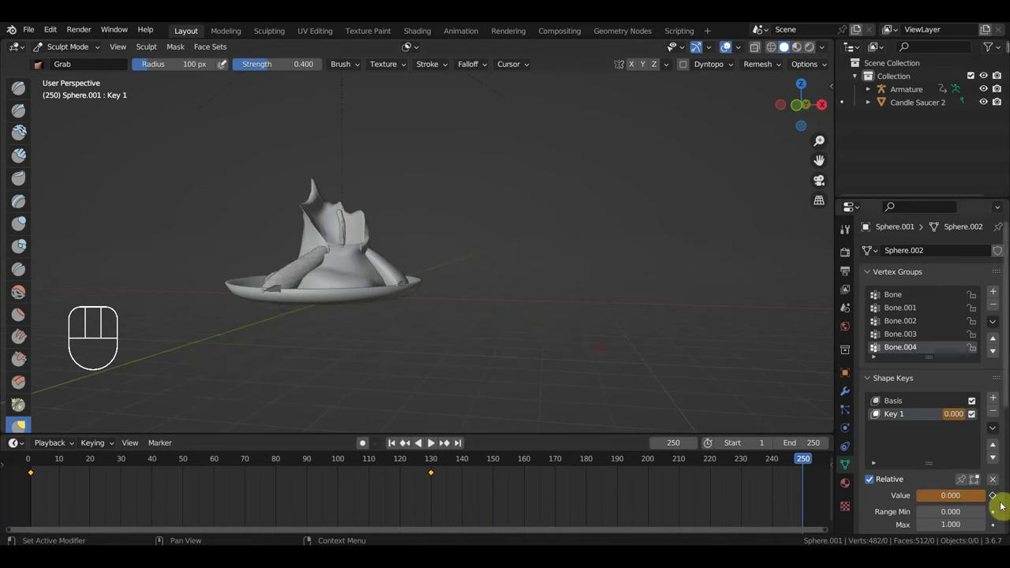
{"action": "left_click", "coordinate": [997, 498]}
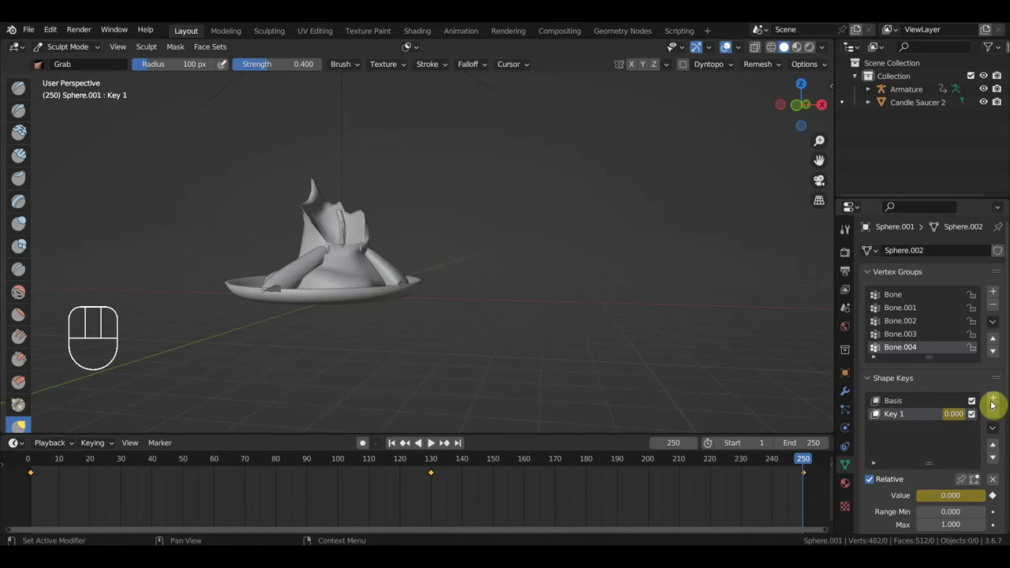
{"action": "left_click", "coordinate": [1004, 400]}
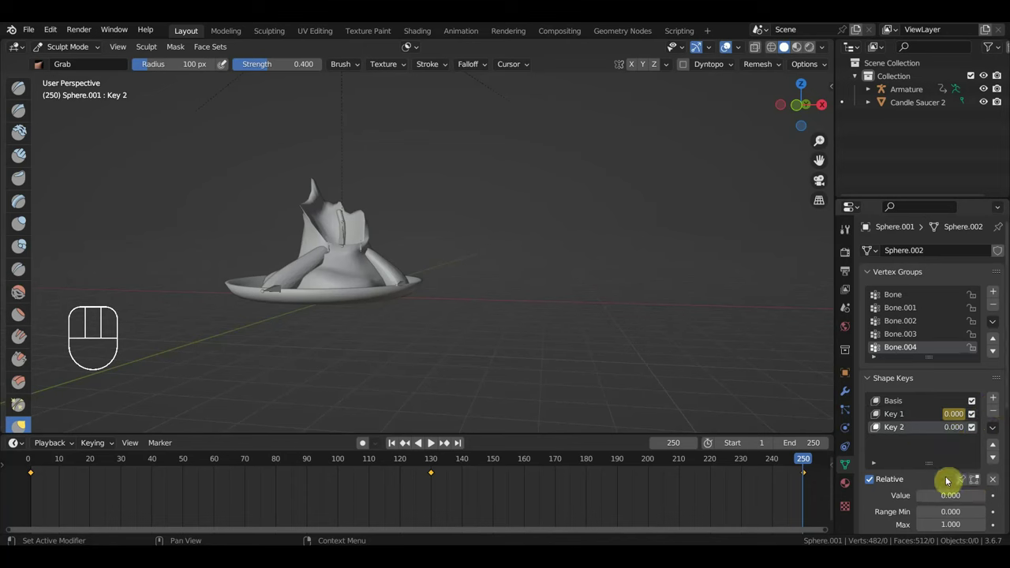
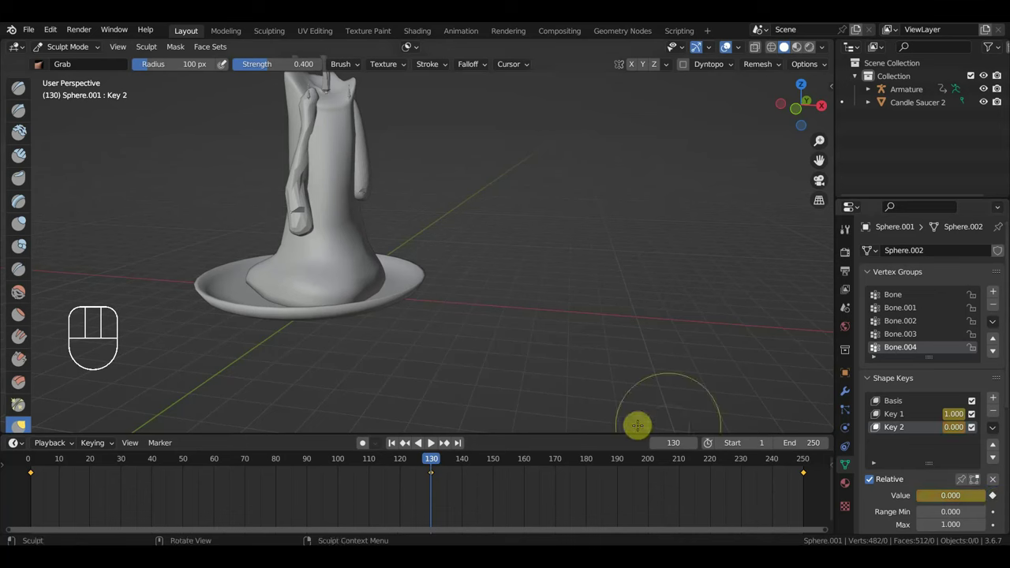
Step: Pull the candle top into a melted shape on Key 2 and add Key 3 at full value
{"action": "left_click_drag", "start_coordinate": [445, 459], "coordinate": [521, 430]}
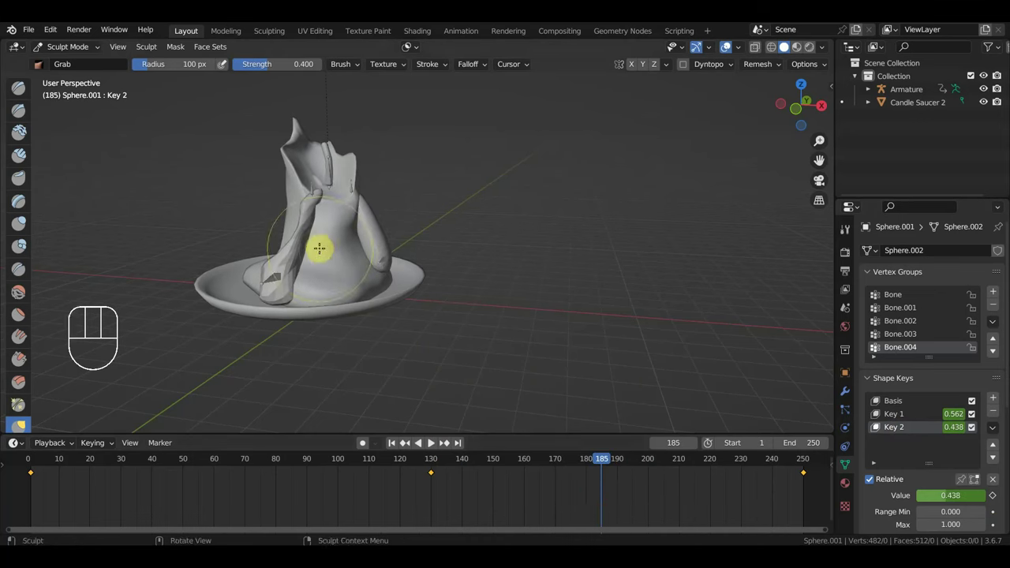
{"action": "left_click", "coordinate": [1004, 397]}
{"action": "left_click", "coordinate": [941, 495]}
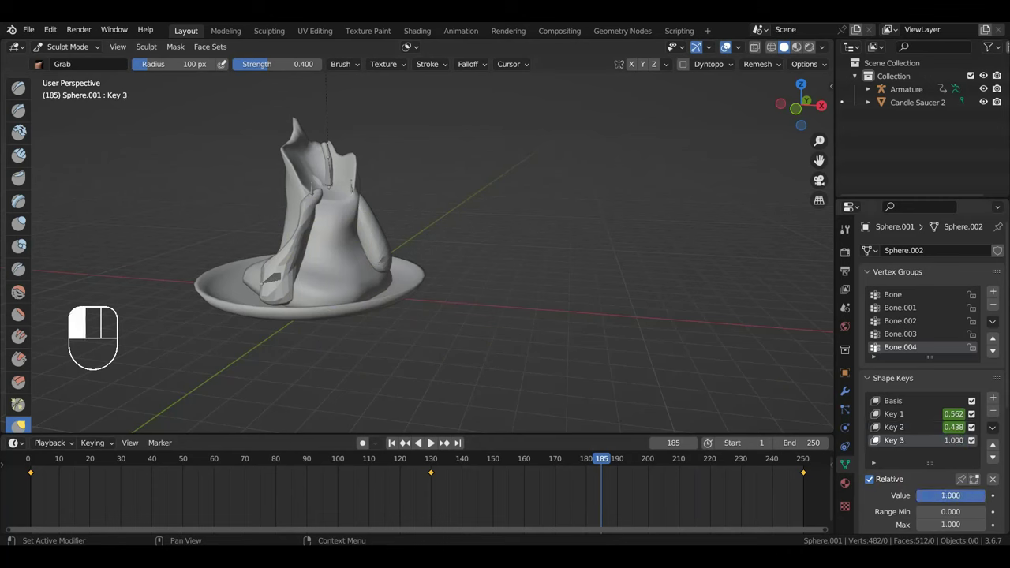
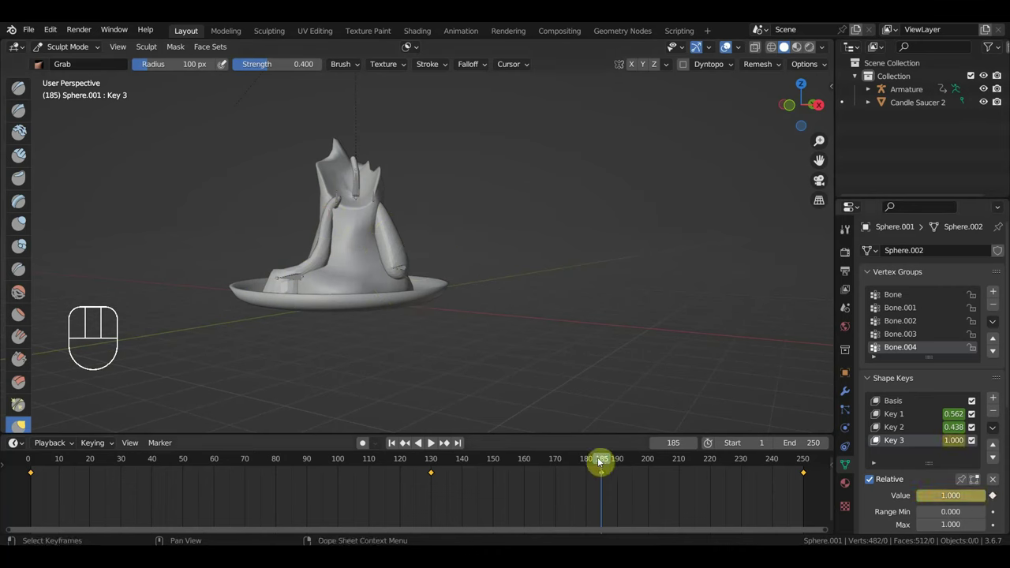
Step: Jump the timeline to the final frame, 250
{"action": "left_click_drag", "start_coordinate": [623, 463], "coordinate": [868, 501]}
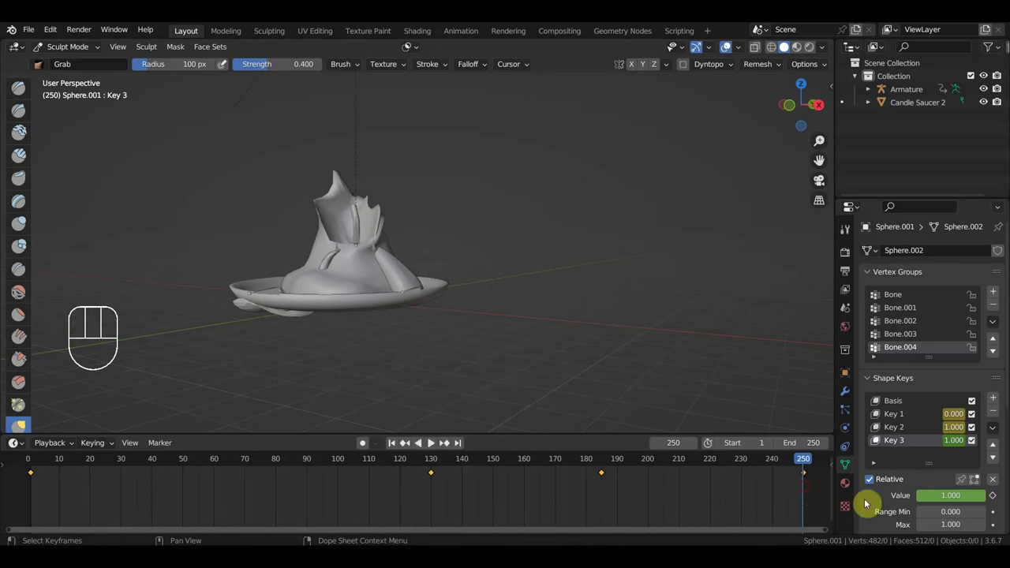
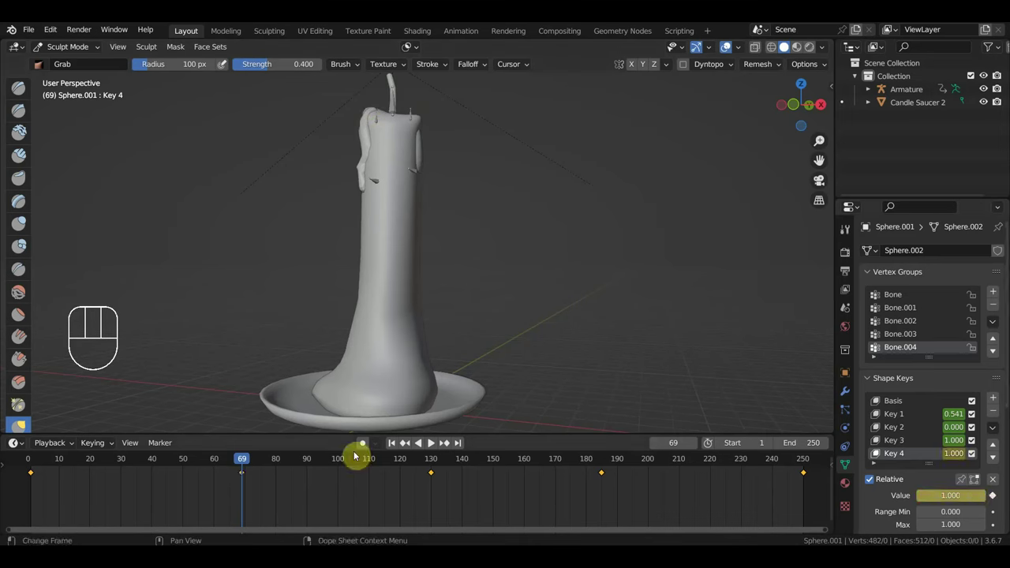
Step: Keyframe Key 4 at 0 on frame 130, go to frame 250 and return to Object Mode
{"action": "left_click_drag", "start_coordinate": [267, 463], "coordinate": [435, 505]}
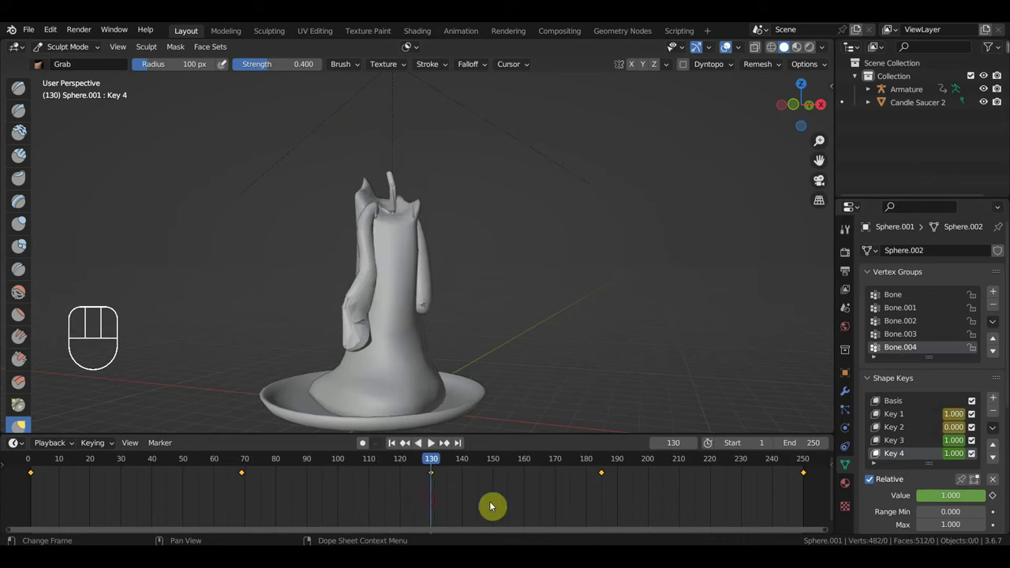
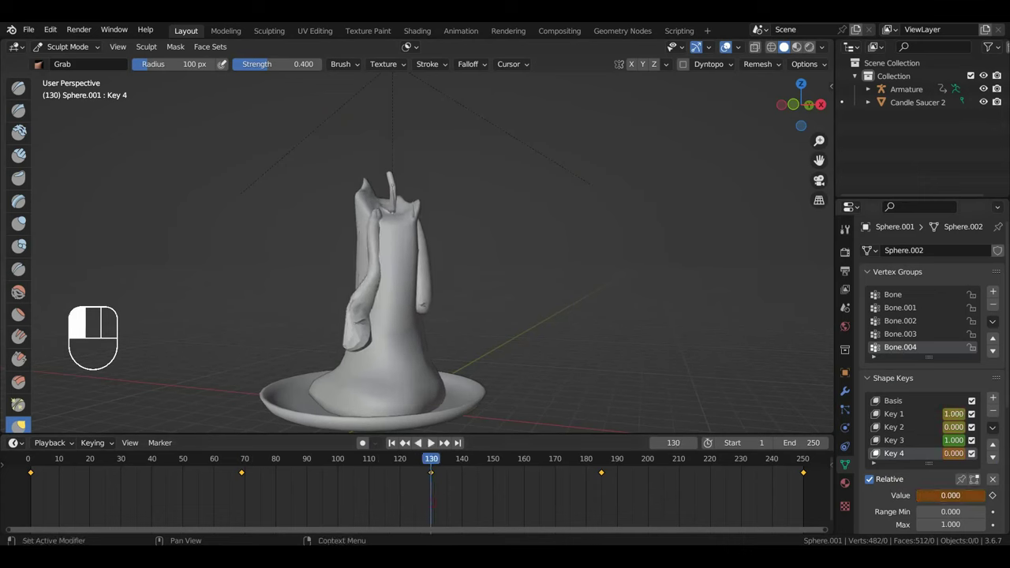
{"action": "left_click", "coordinate": [994, 499]}
{"action": "left_click_drag", "start_coordinate": [434, 461], "coordinate": [777, 496]}
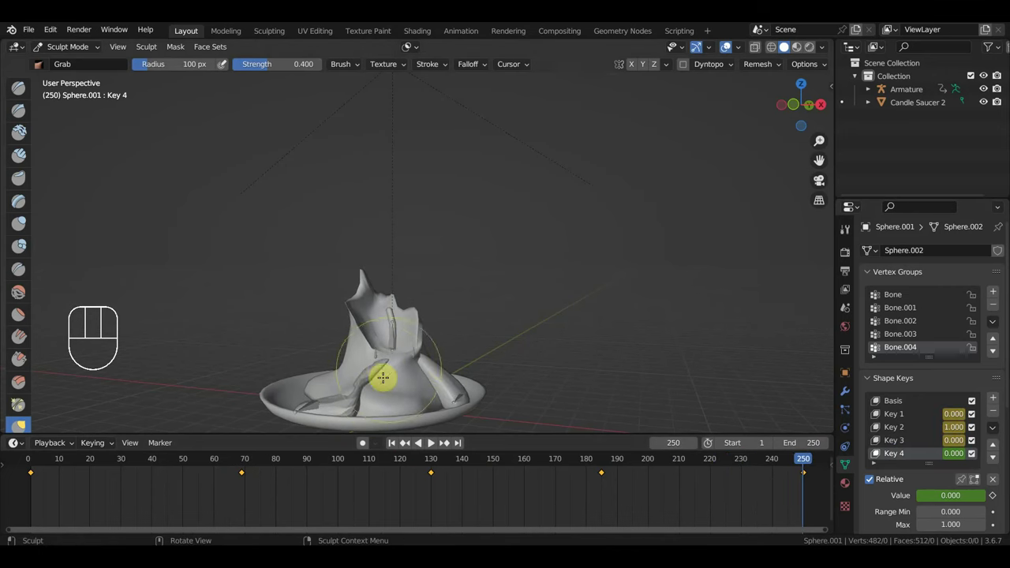
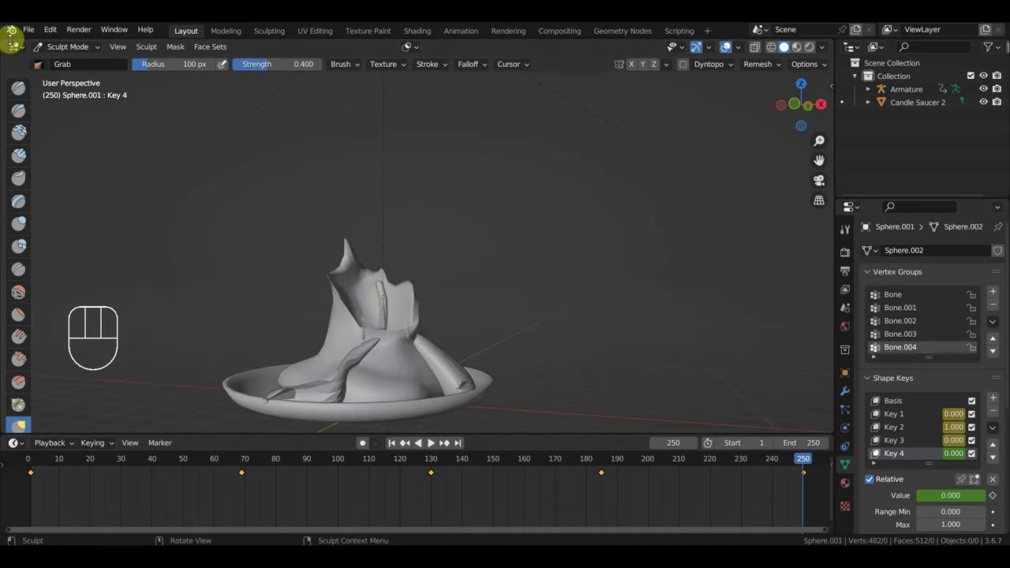
{"action": "left_click_drag", "start_coordinate": [63, 50], "coordinate": [66, 62]}
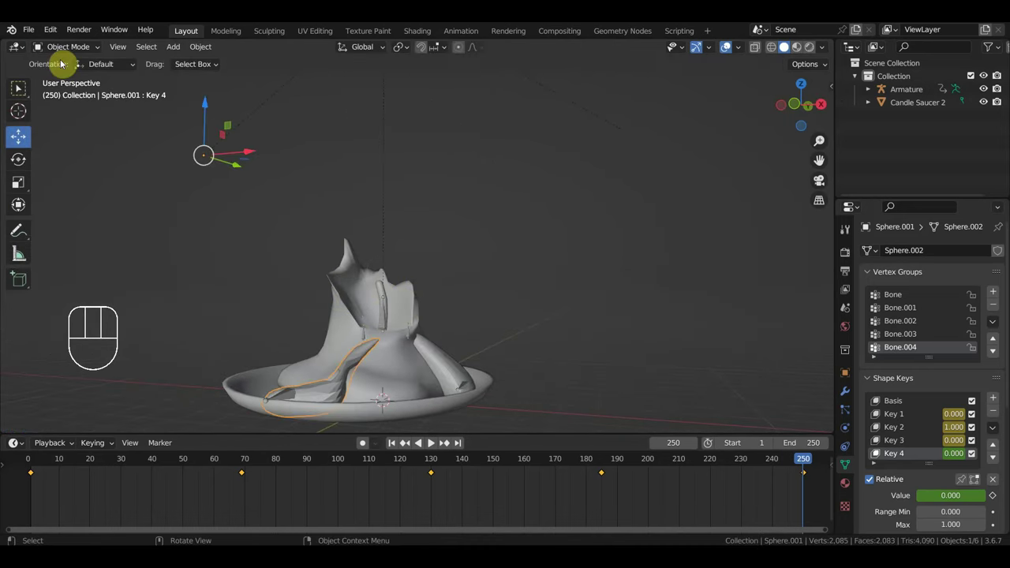
Step: Select the separate wax drip object at frame 1 and scrub through its animation
{"action": "left_click", "coordinate": [444, 356]}
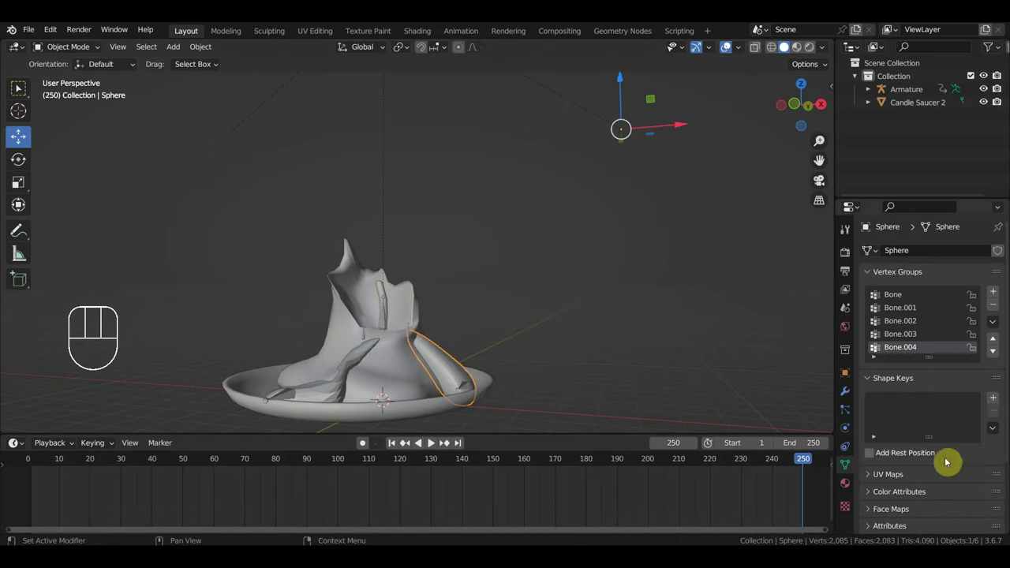
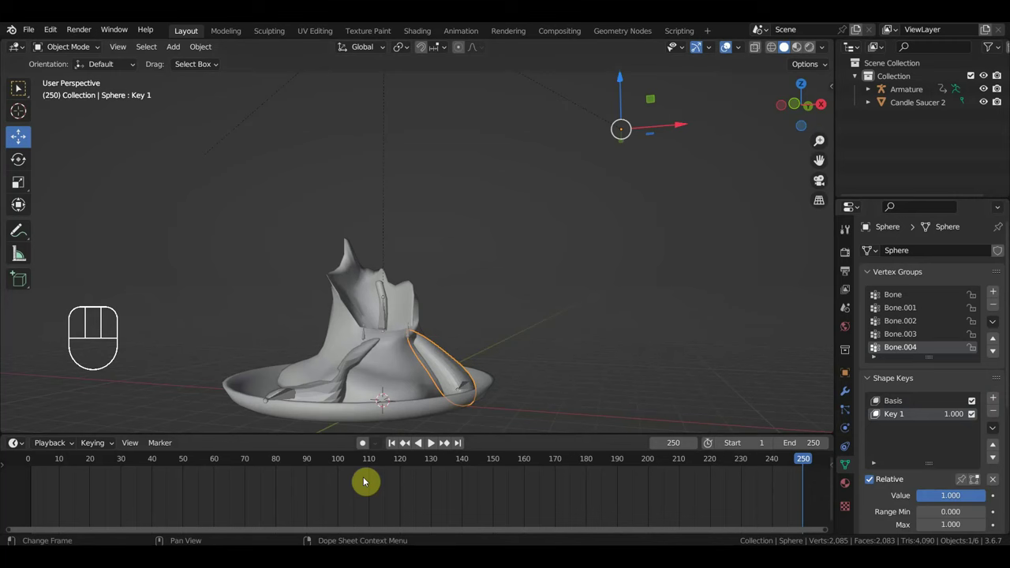
{"action": "left_click", "coordinate": [39, 463]}
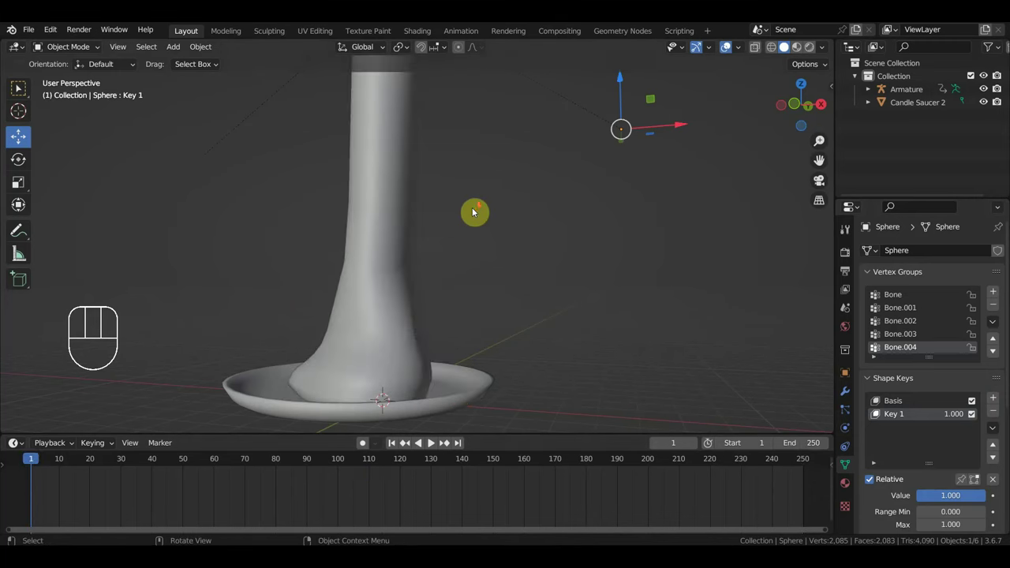
{"action": "left_click_drag", "start_coordinate": [479, 240], "coordinate": [471, 268]}
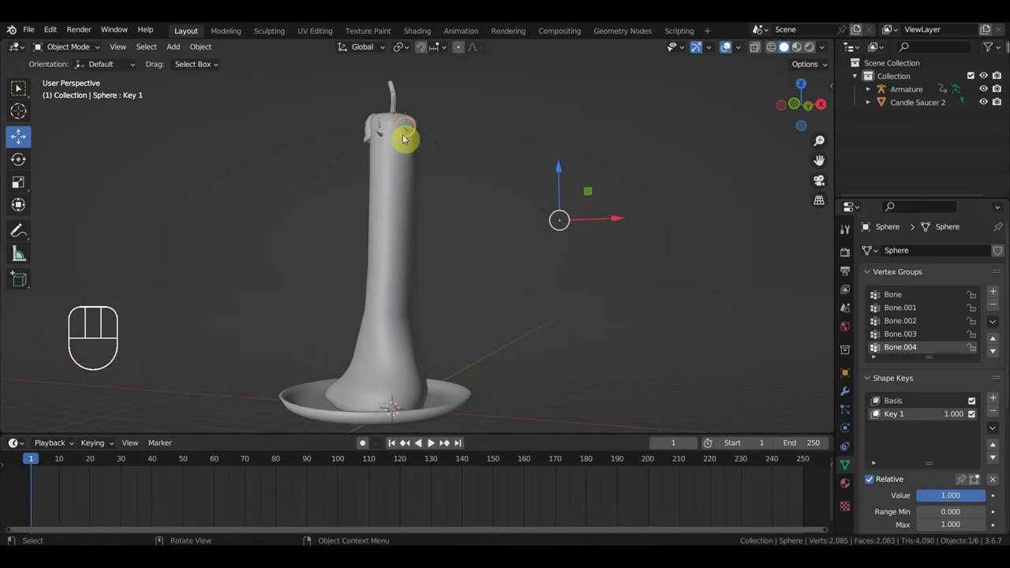
{"action": "left_click_drag", "start_coordinate": [36, 461], "coordinate": [343, 515]}
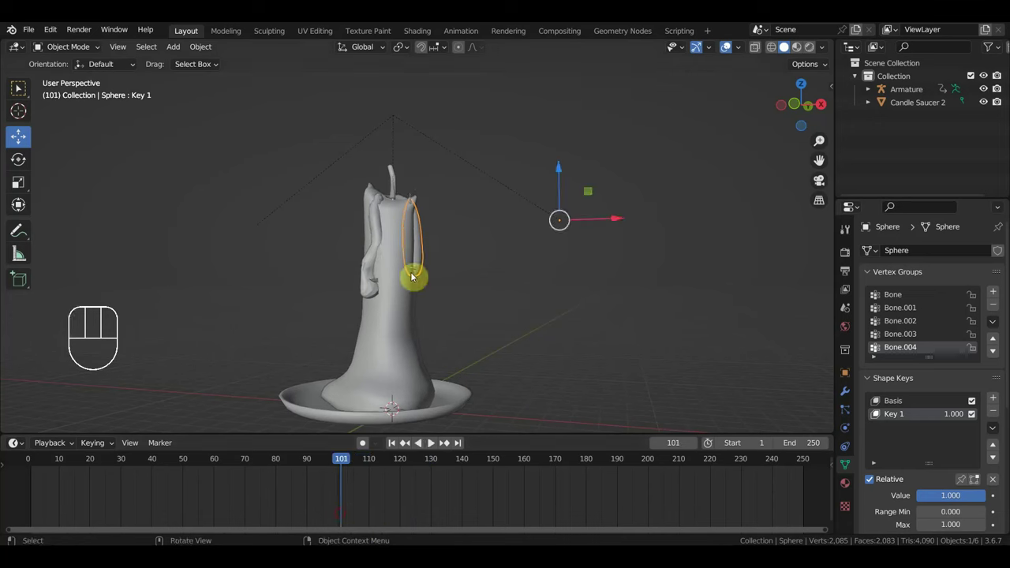
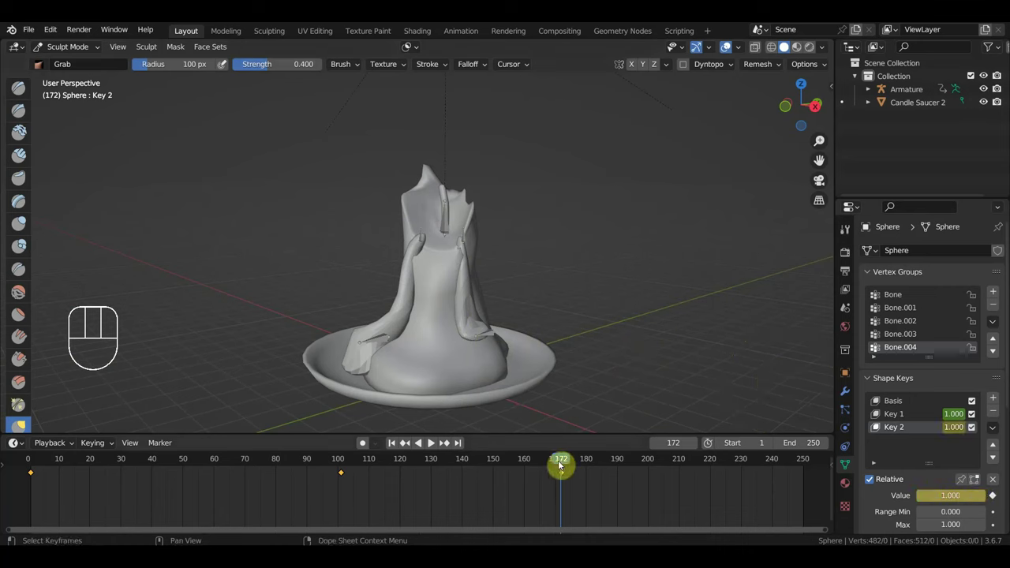
Step: Scrub back to an earlier frame to check the drip's shape keys
{"action": "left_click_drag", "start_coordinate": [542, 465], "coordinate": [360, 468]}
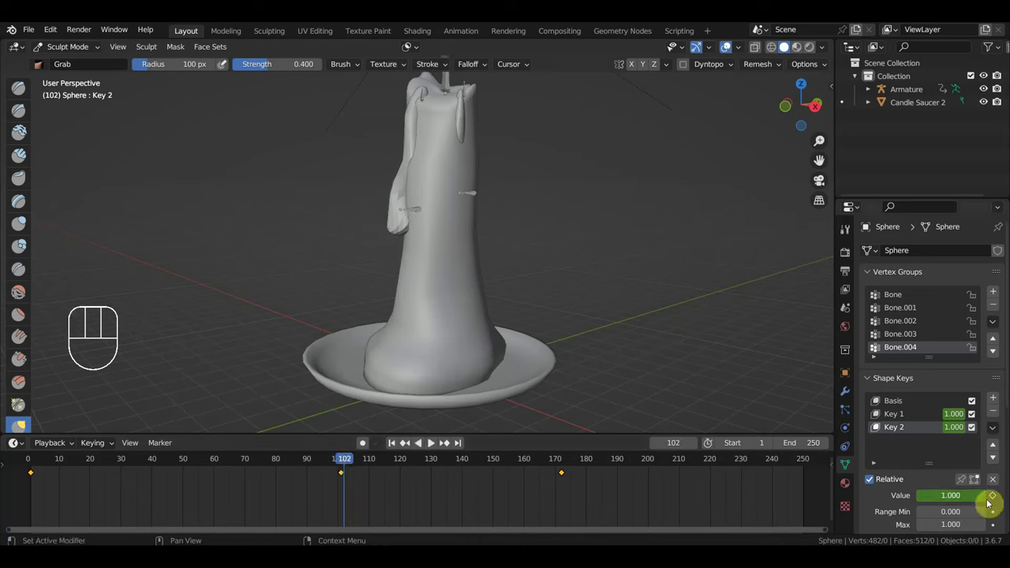
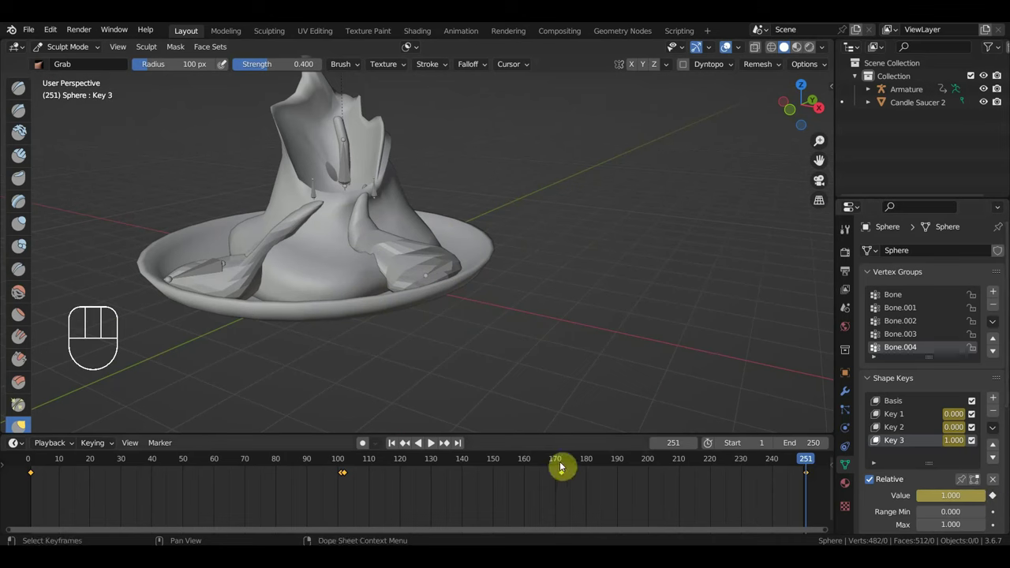
Step: Show Candle 2's Material.001 in Material Properties with its Base Color picker open
{"action": "left_click", "coordinate": [570, 462]}
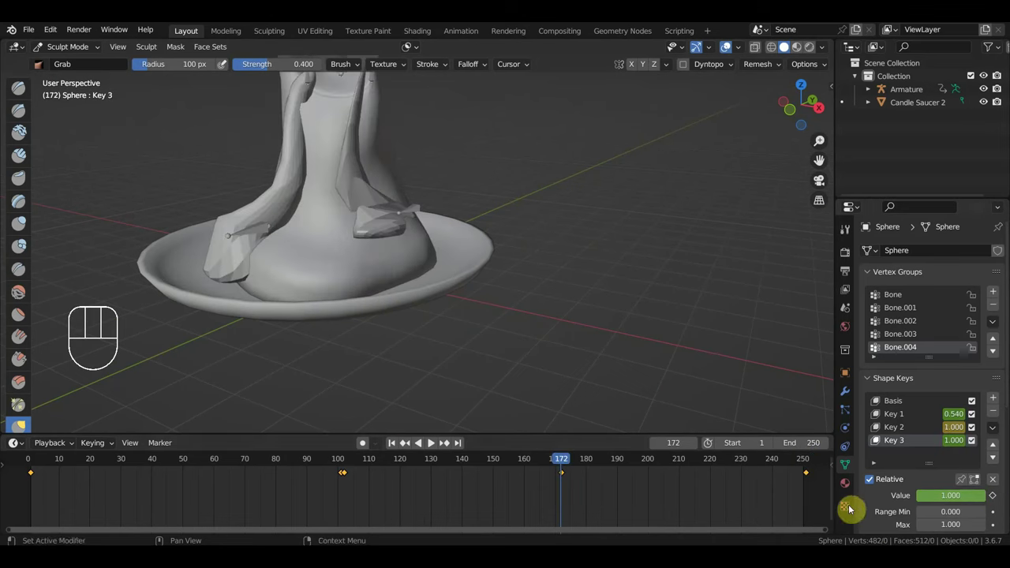
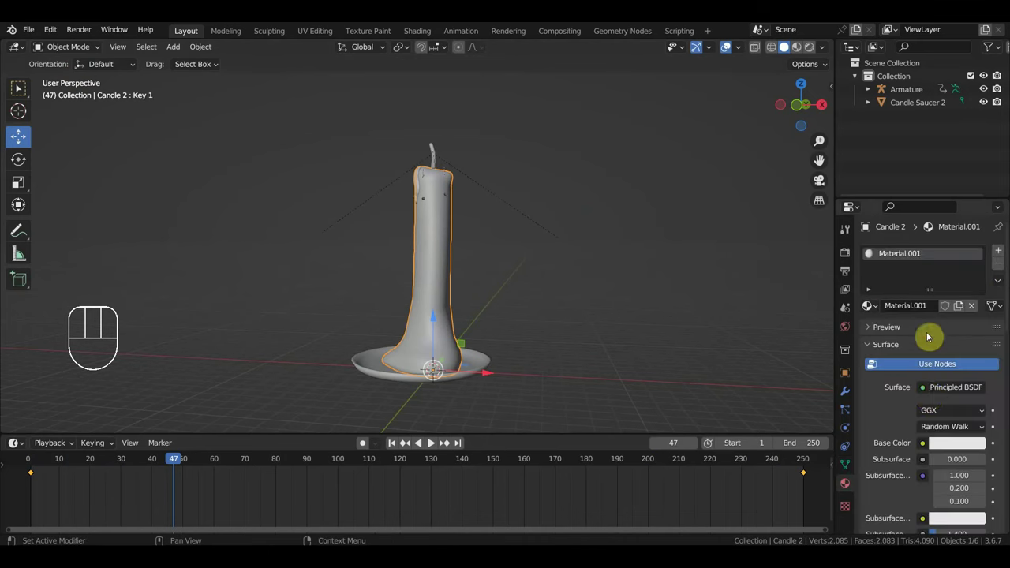
Step: Give the candle wax a pale yellow base colour and switch the viewport to Material Preview shading
{"action": "left_click", "coordinate": [961, 446]}
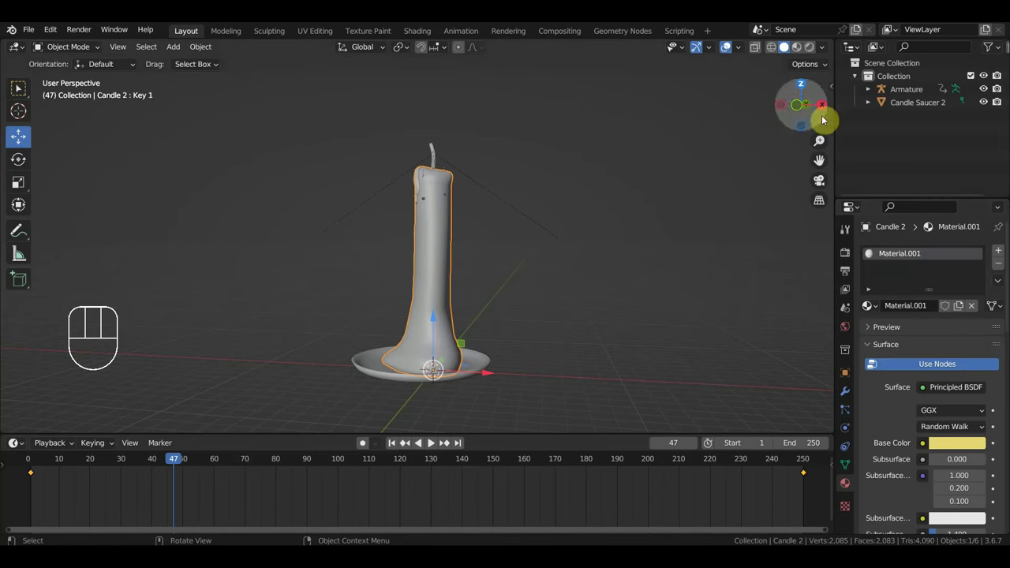
{"action": "left_click", "coordinate": [805, 51]}
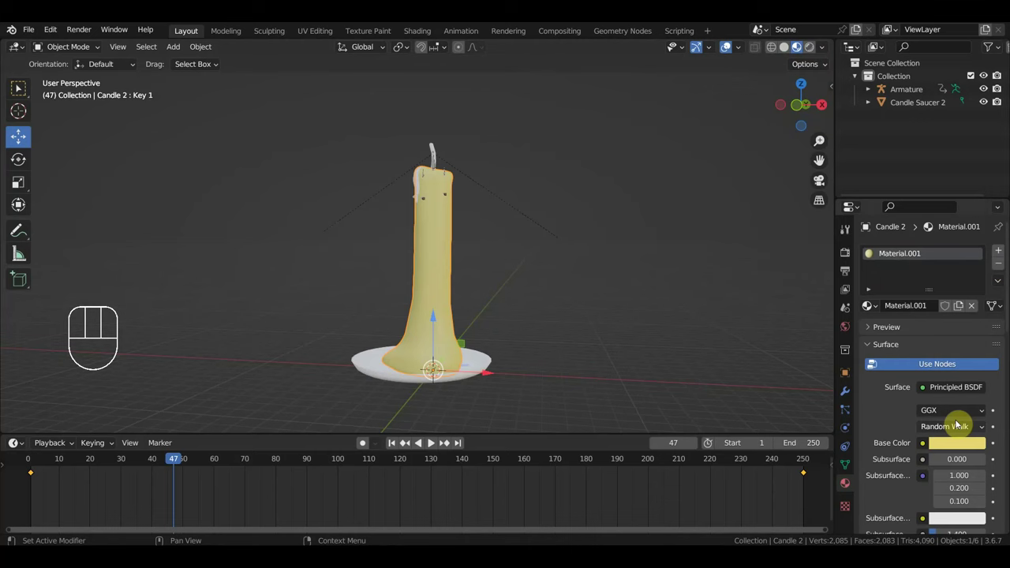
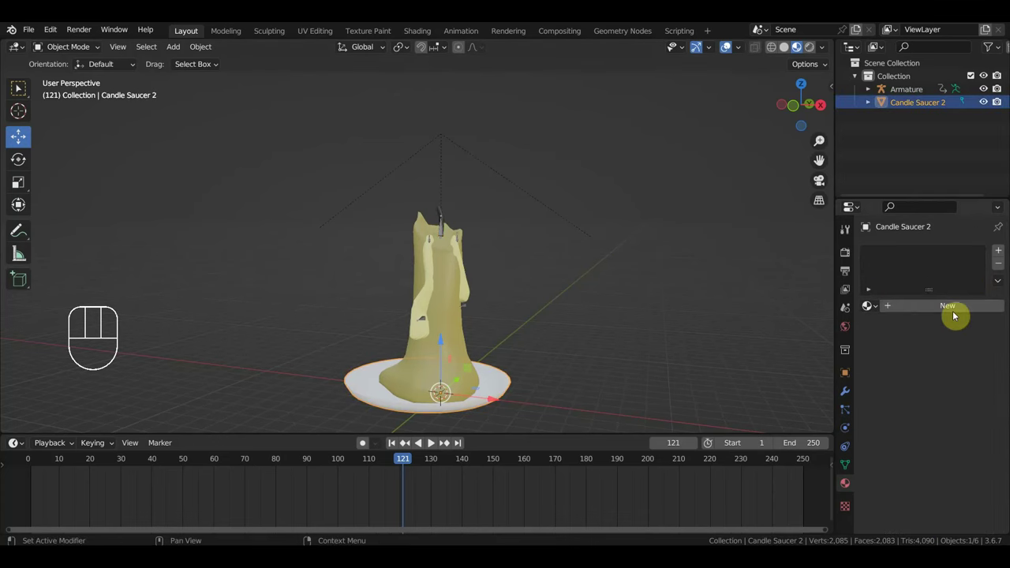
Step: Add a new material, Material.004, to Candle Saucer 2 and orbit to check the darkened saucer
{"action": "left_click_drag", "start_coordinate": [962, 307], "coordinate": [967, 396]}
{"action": "left_click", "coordinate": [960, 451]}
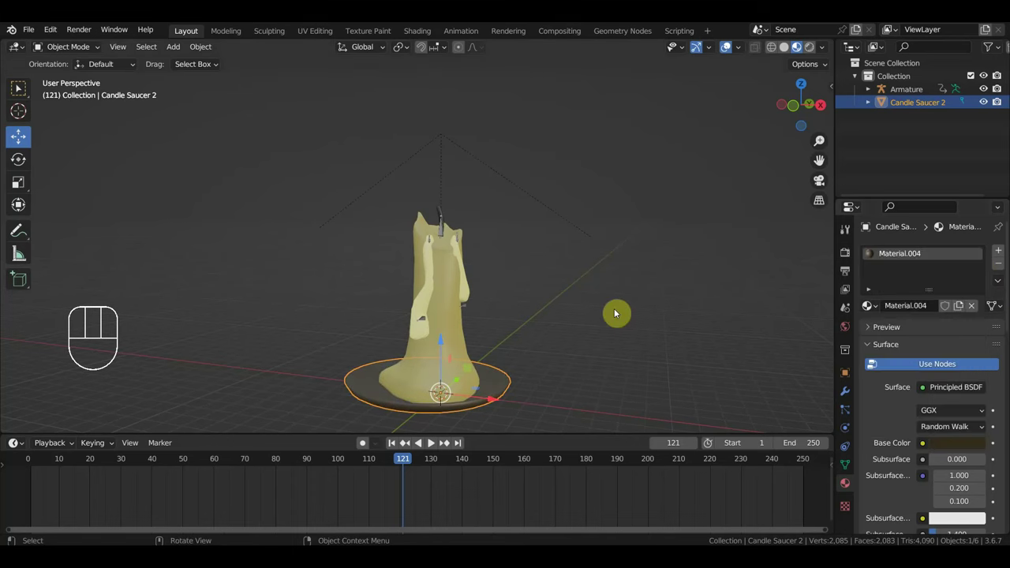
{"action": "left_click_drag", "start_coordinate": [619, 310], "coordinate": [669, 307]}
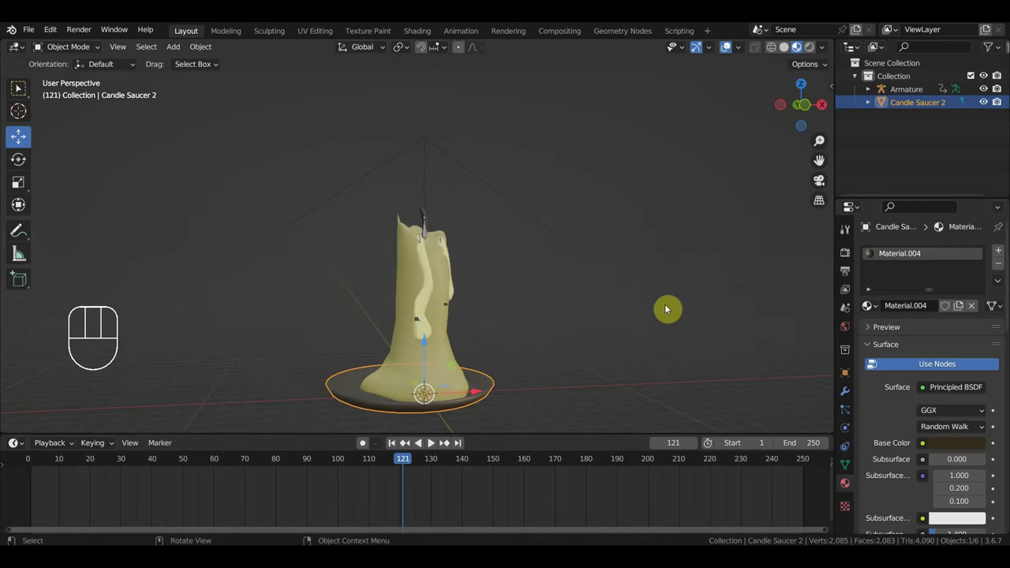
Step: Play the melting animation and inspect the candle from the front and around
{"action": "key", "text": "KP_1"}
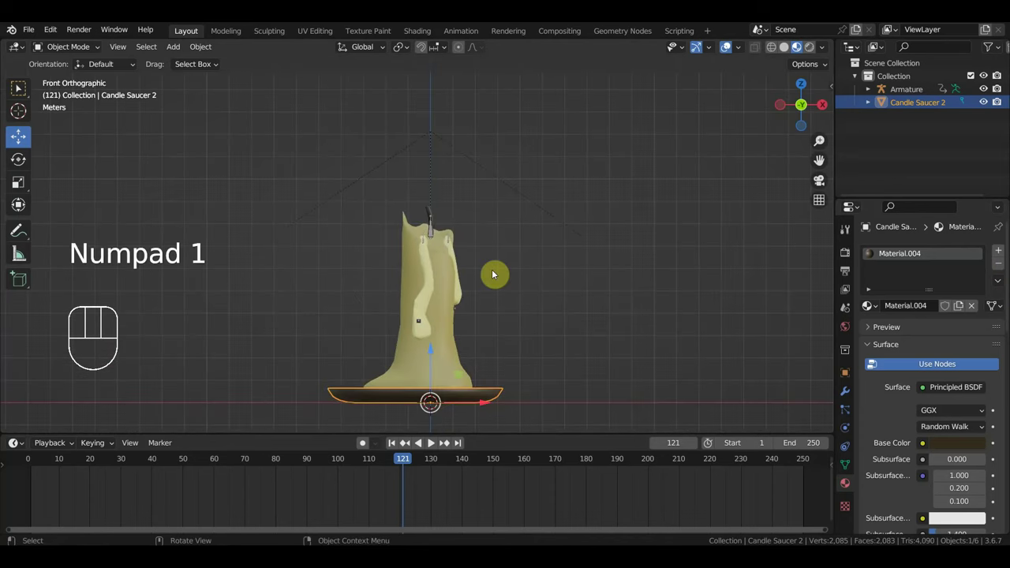
{"action": "key", "text": "space"}
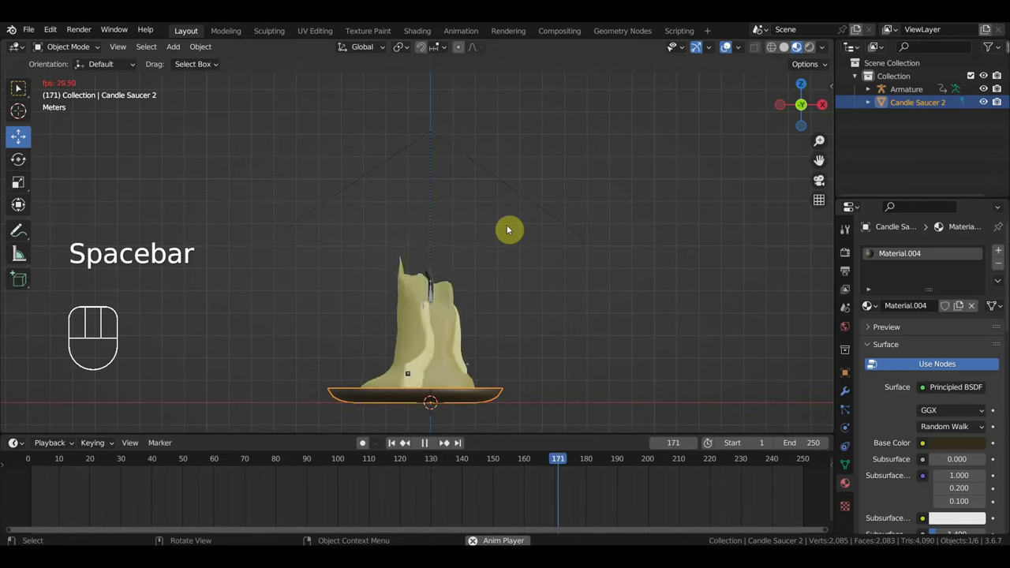
{"action": "left_click", "coordinate": [520, 231]}
{"action": "key", "text": "space"}
{"action": "left_click_drag", "start_coordinate": [529, 273], "coordinate": [431, 279]}
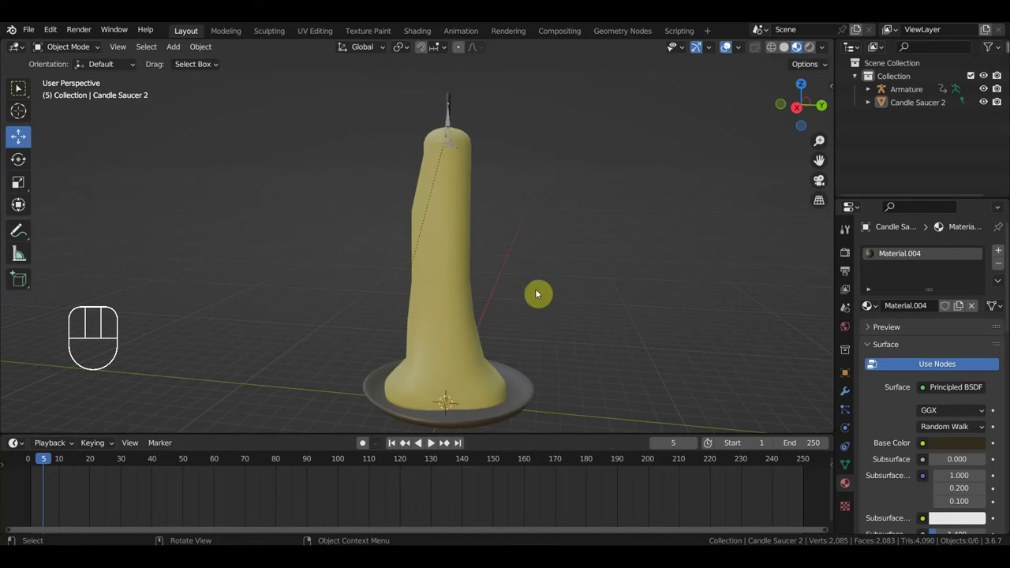
{"action": "left_click_drag", "start_coordinate": [539, 291], "coordinate": [796, 287]}
Step: In front view, drag Untitled 1.mov into the viewport to import the flame as an image plane
{"action": "key", "text": "KP_1"}
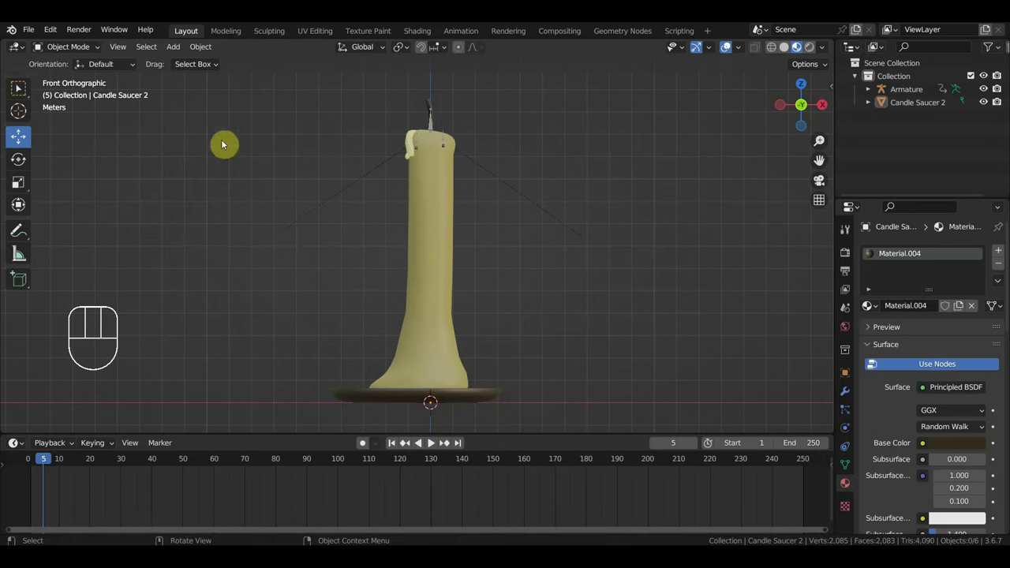
{"action": "middle_click", "coordinate": [455, 234]}
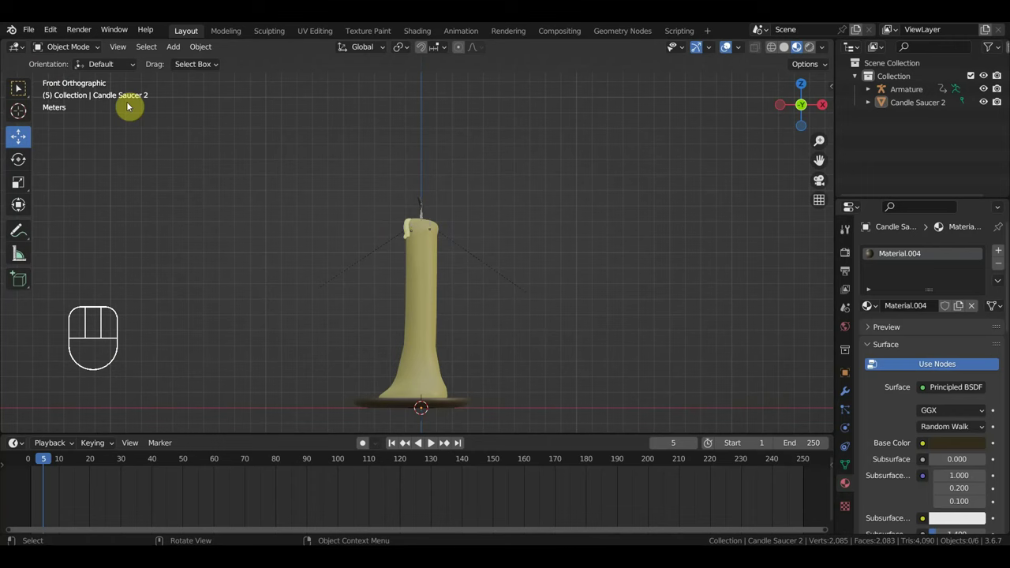
{"action": "left_click_drag", "start_coordinate": [179, 54], "coordinate": [445, 244]}
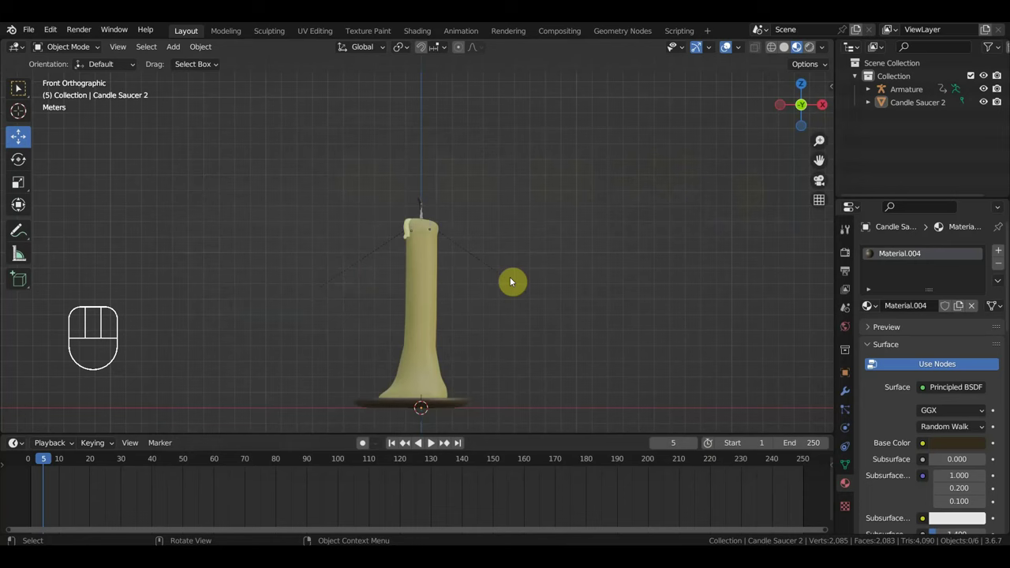
{"action": "left_click_drag", "start_coordinate": [507, 301], "coordinate": [501, 272]}
Step: From the side view, rotate the flame plane upright and move it up toward the wick
{"action": "key", "text": "s"}
{"action": "key", "text": "KP_3"}
{"action": "key", "text": "r"}
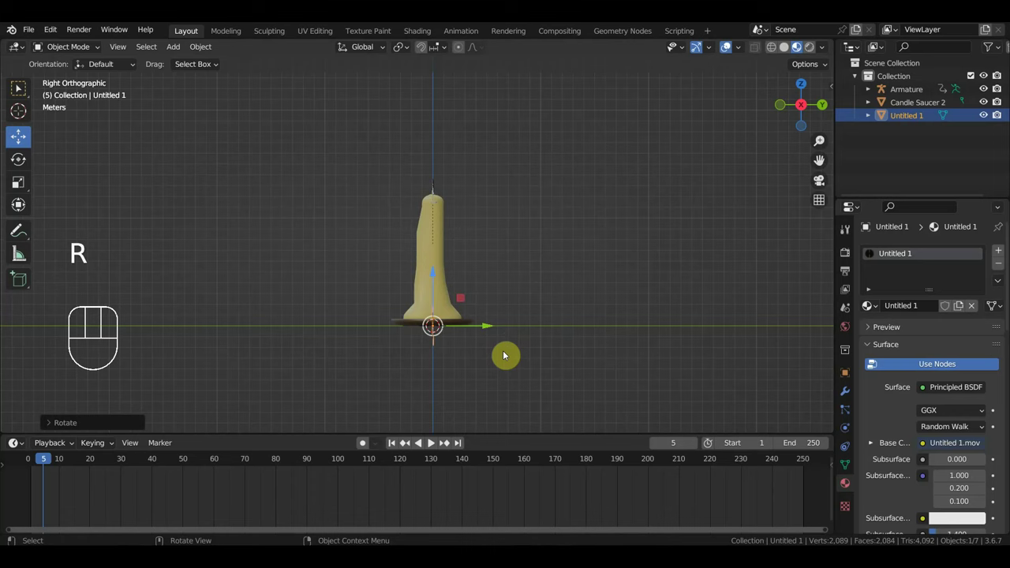
{"action": "key", "text": "g"}
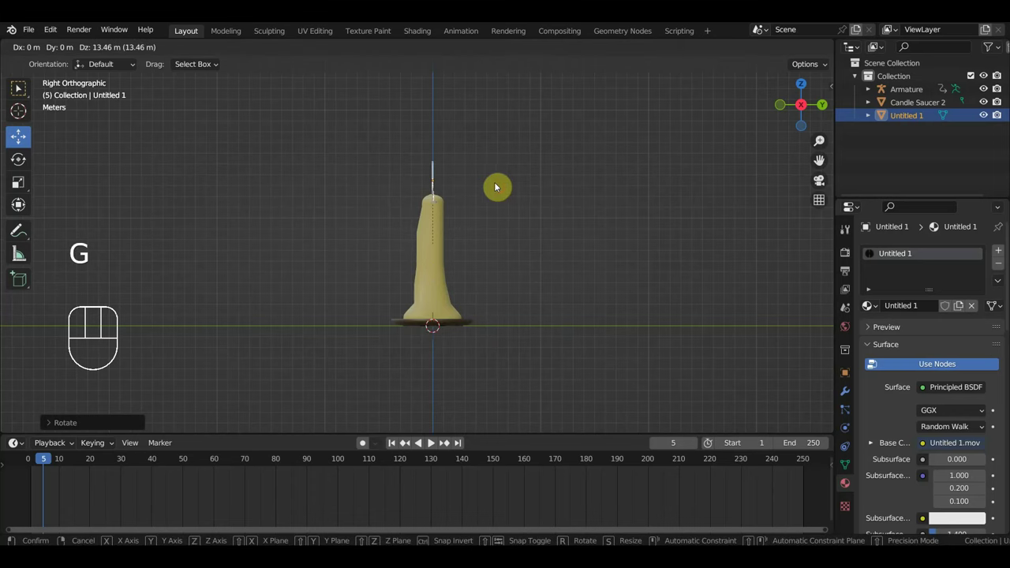
{"action": "key", "text": "KP_1"}
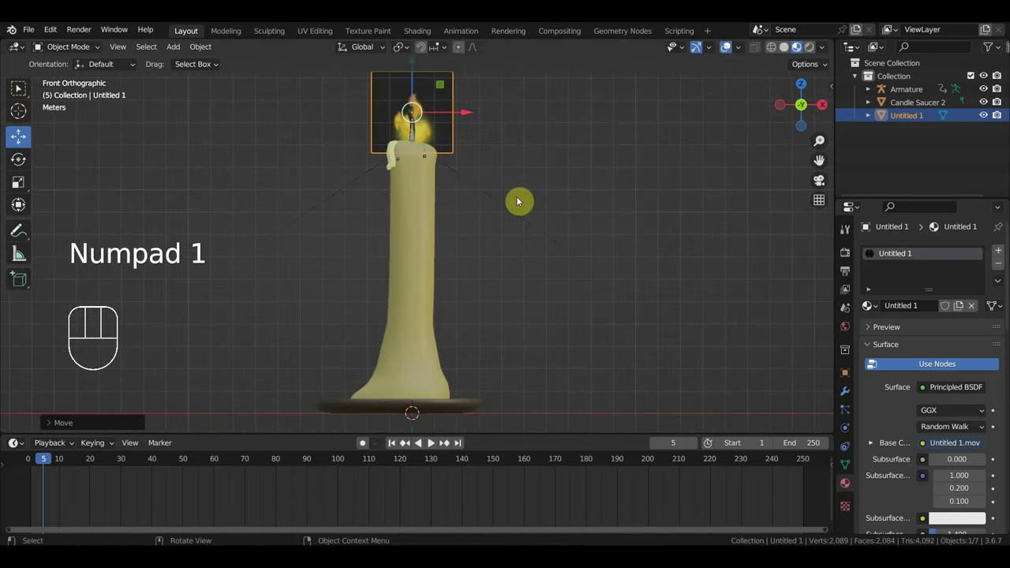
{"action": "left_click_drag", "start_coordinate": [529, 229], "coordinate": [533, 303]}
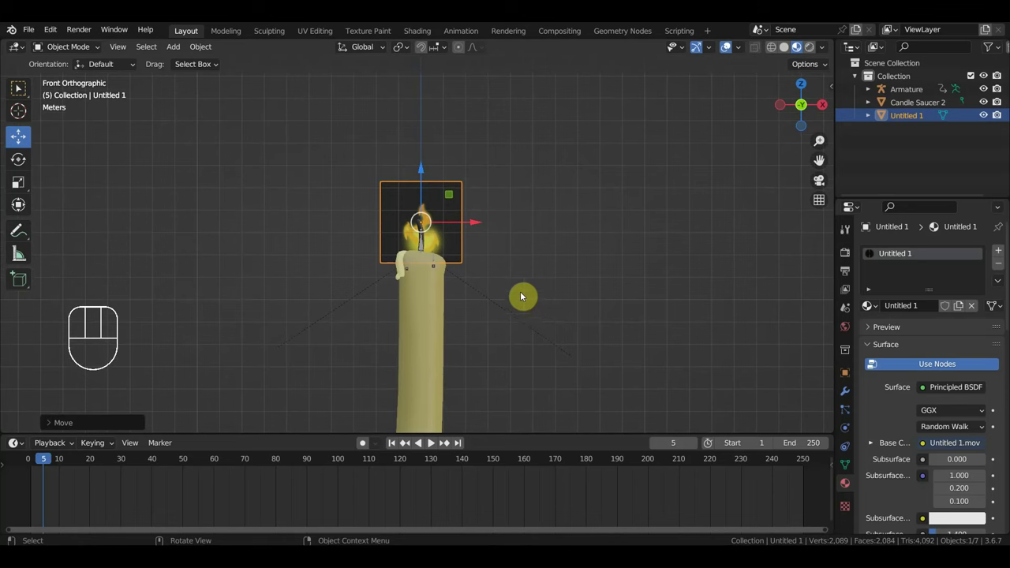
Step: Lower the flame plane onto the wick tip and verify it from the front view
{"action": "key", "text": "g"}
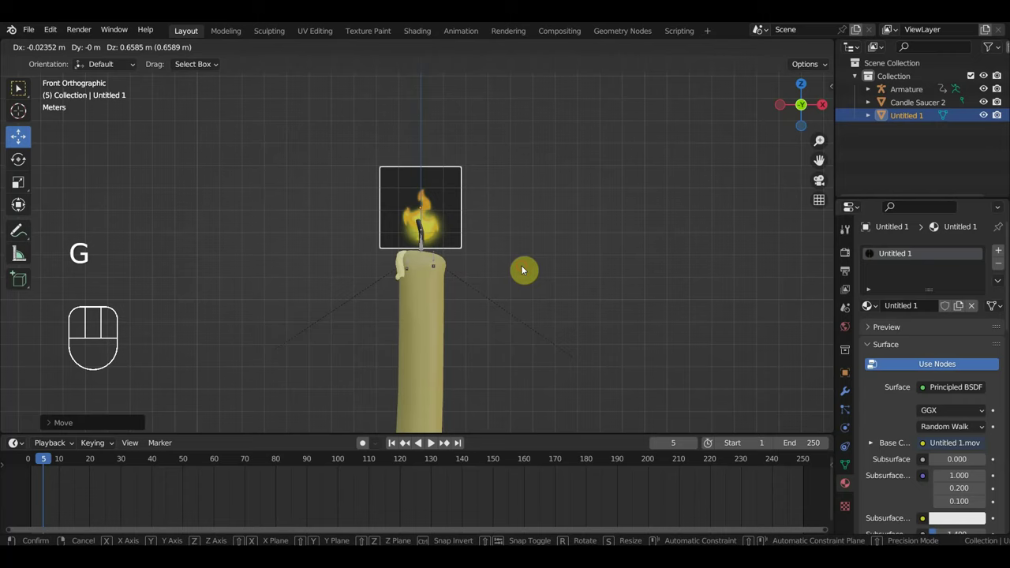
{"action": "left_click_drag", "start_coordinate": [493, 285], "coordinate": [435, 265]}
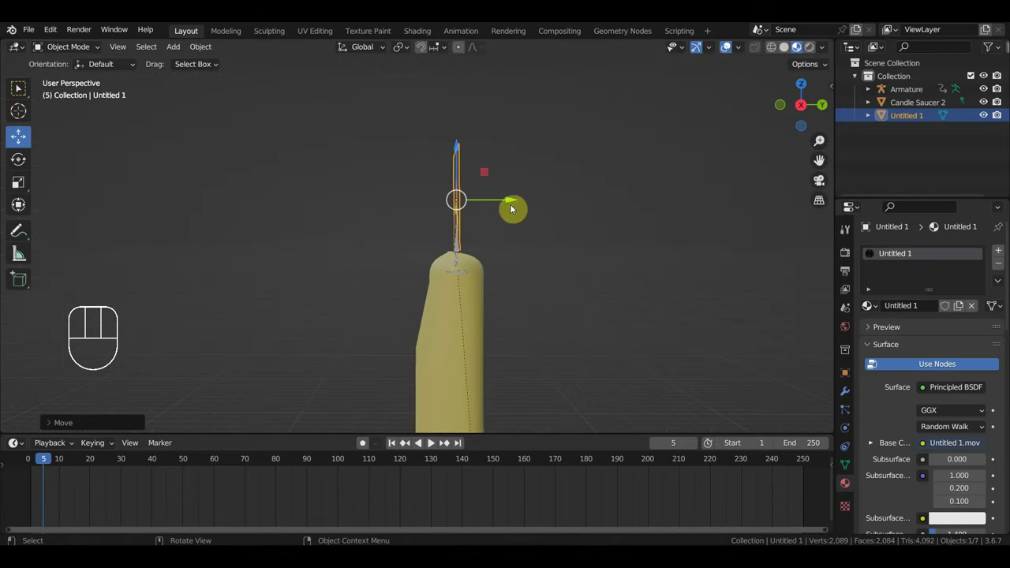
{"action": "left_click_drag", "start_coordinate": [519, 201], "coordinate": [516, 201]}
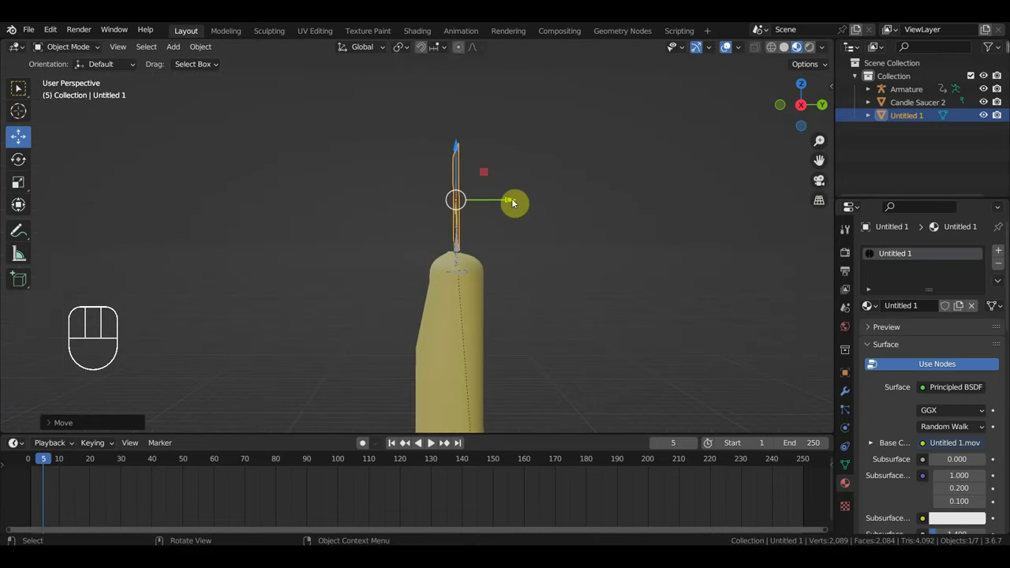
{"action": "key", "text": "KP_1"}
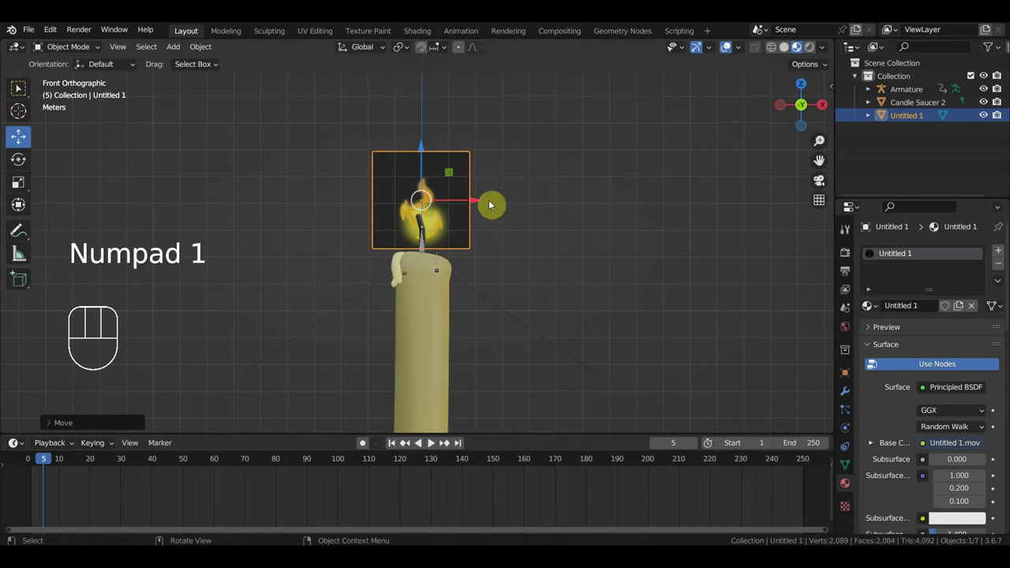
{"action": "middle_click", "coordinate": [525, 258]}
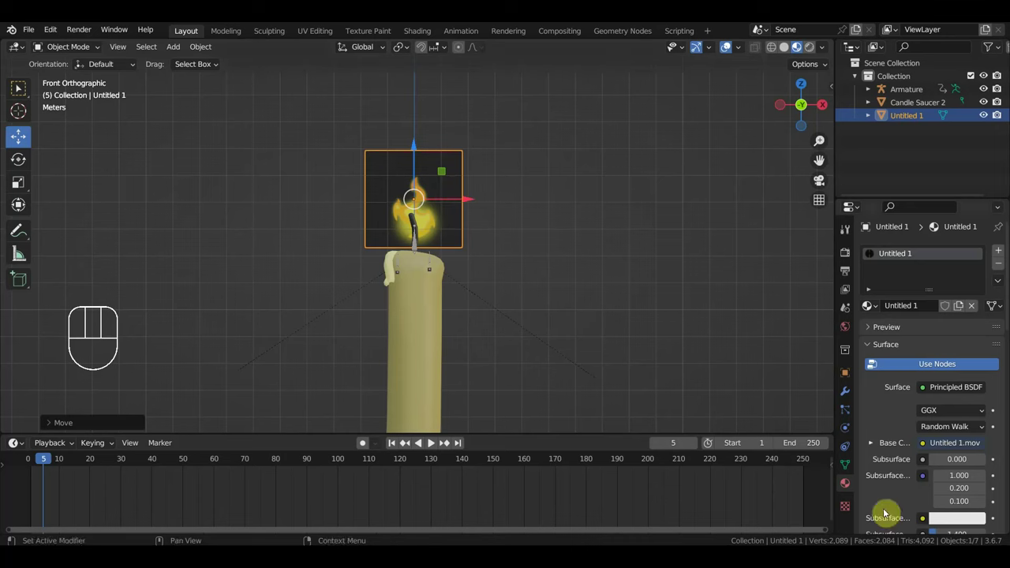
Step: Parent the Untitled 1 flame plane under the armature so it follows the wick
{"action": "left_click", "coordinate": [470, 189]}
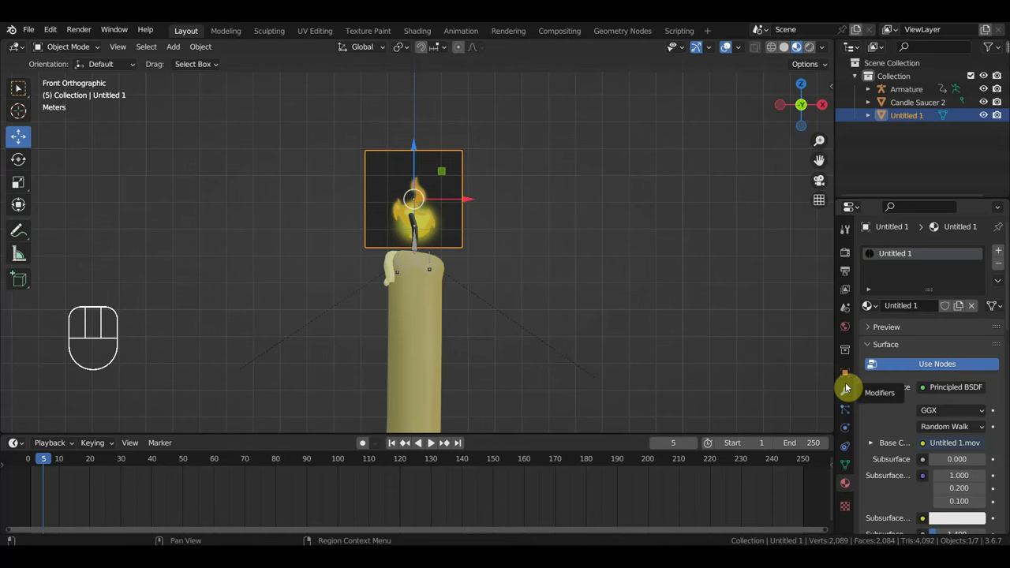
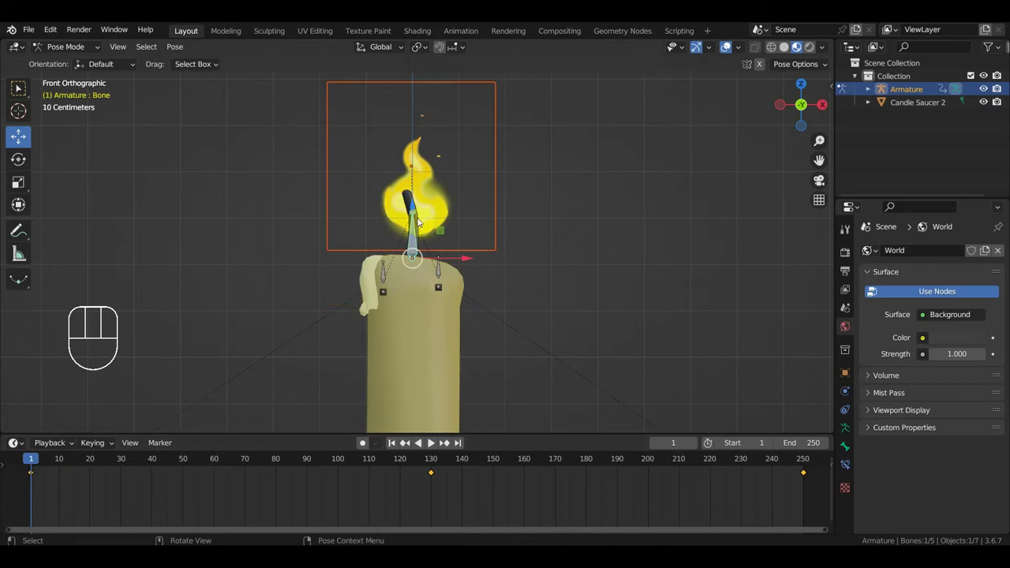
{"action": "left_click_drag", "start_coordinate": [74, 50], "coordinate": [175, 78]}
{"action": "left_click", "coordinate": [454, 128]}
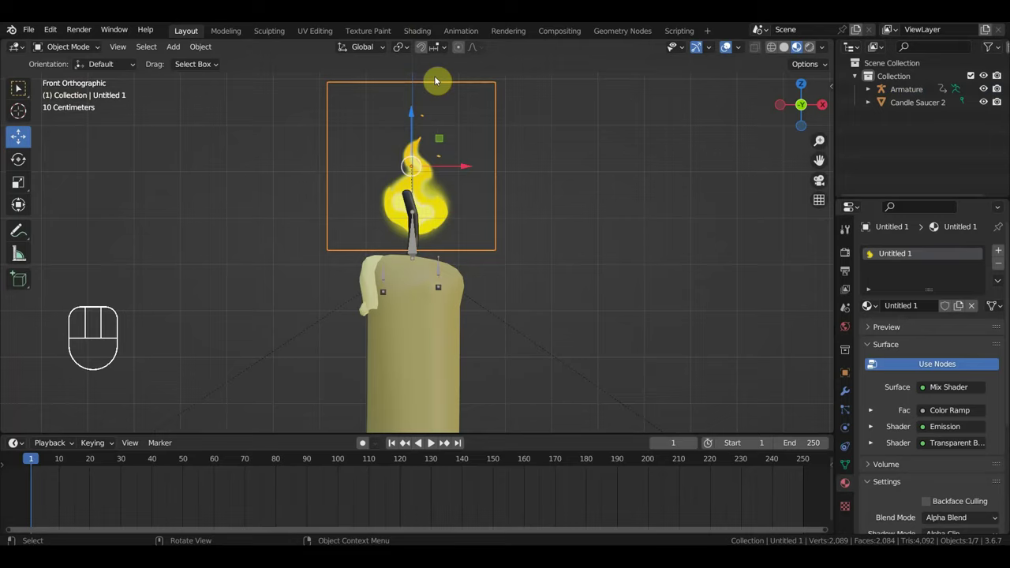
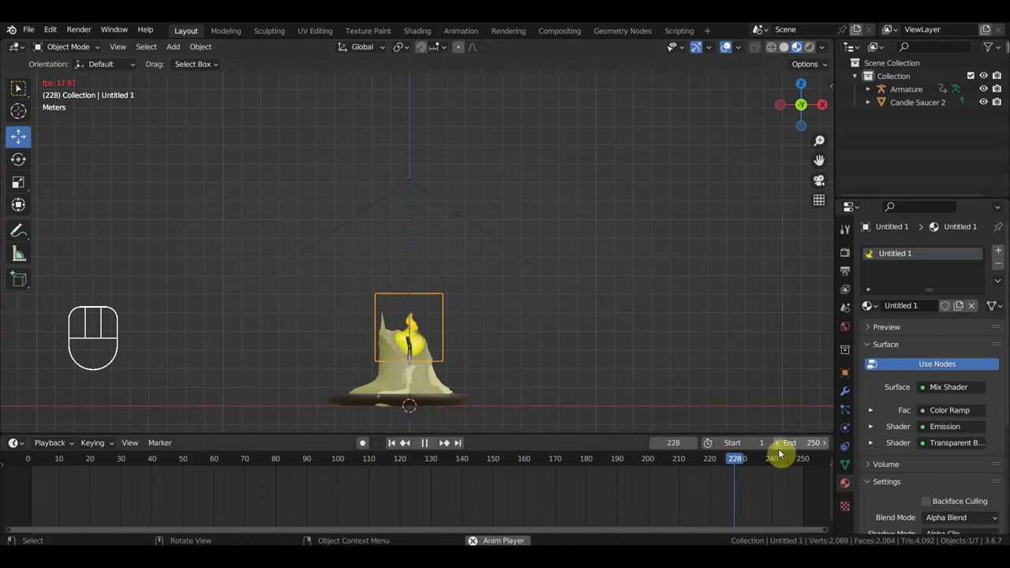
{"action": "key", "text": "space"}
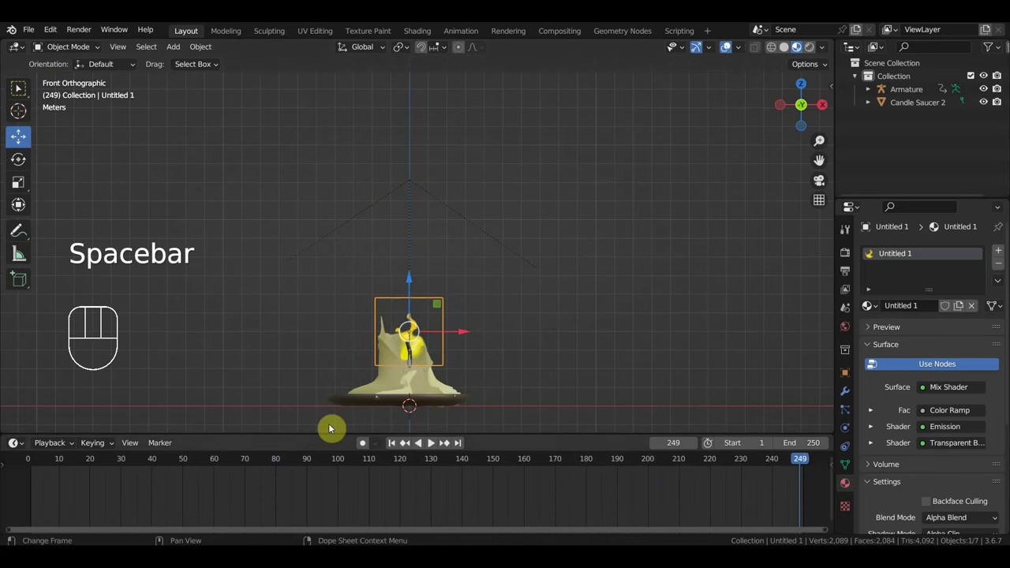
Step: At frame 1 shrink the flame to almost nothing and keyframe its location, rotation and scale
{"action": "left_click", "coordinate": [41, 467]}
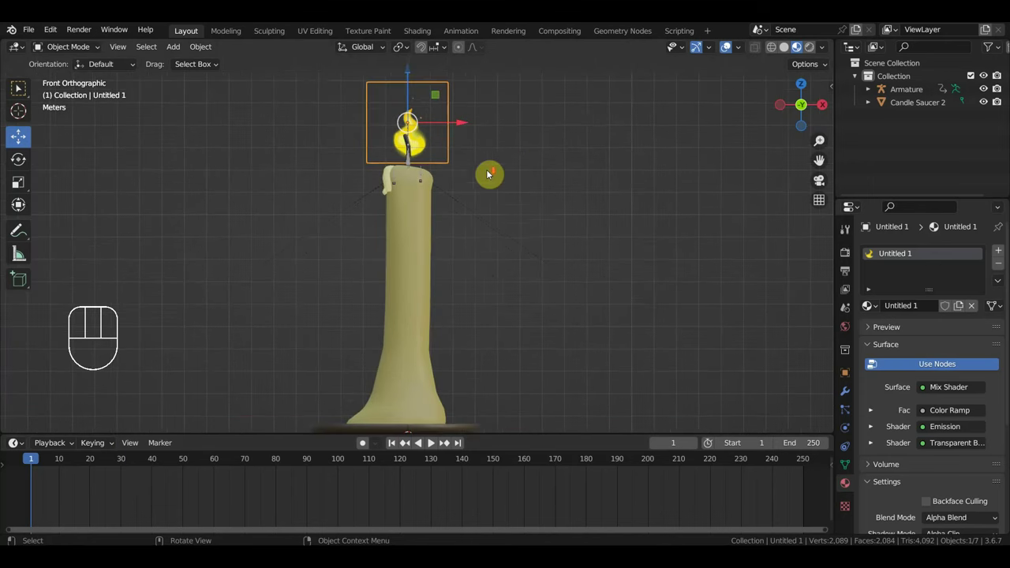
{"action": "left_click_drag", "start_coordinate": [536, 185], "coordinate": [538, 195]}
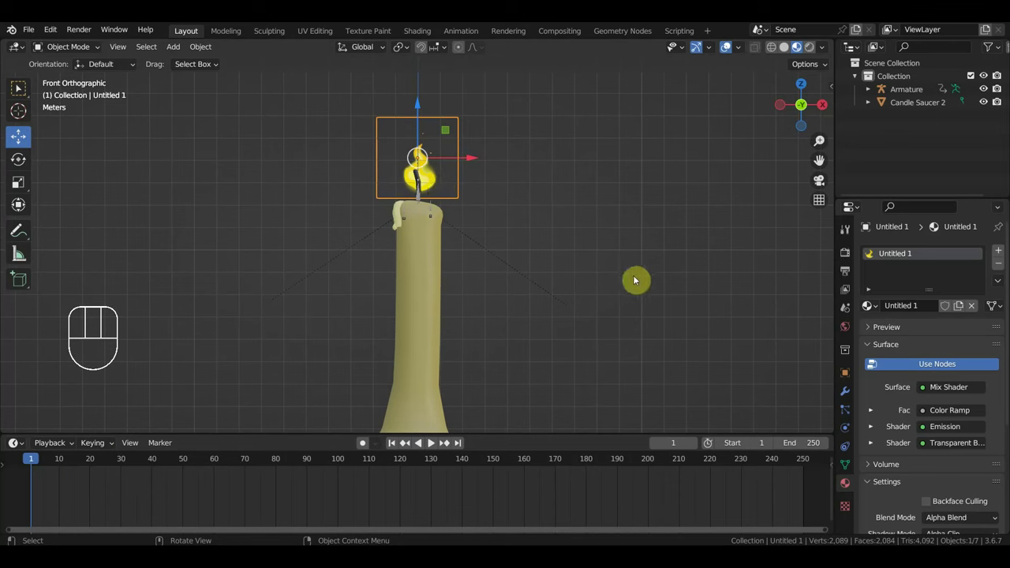
{"action": "key", "text": "s"}
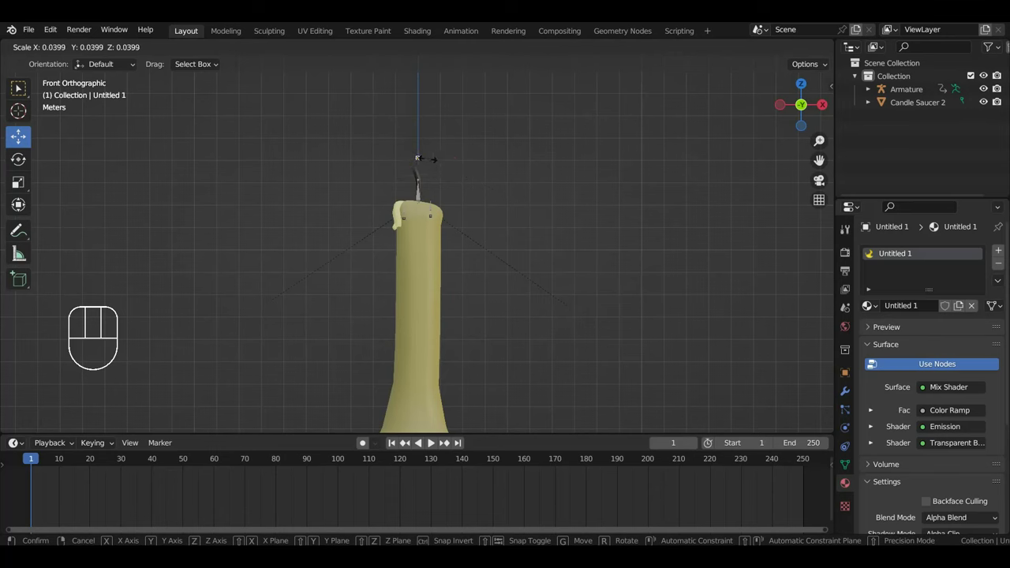
{"action": "key", "text": "g"}
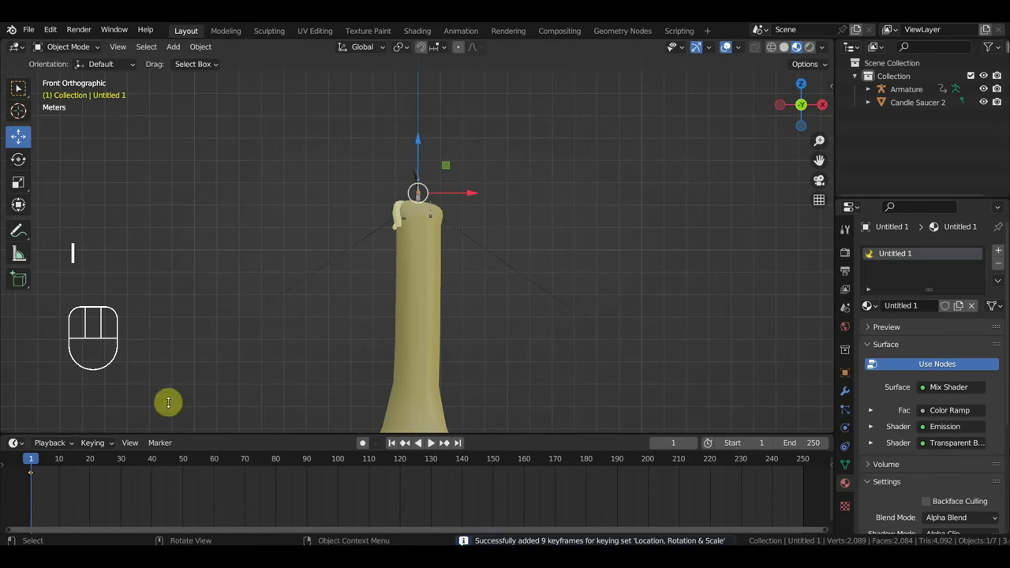
{"action": "left_click_drag", "start_coordinate": [111, 444], "coordinate": [667, 252]}
Step: Expand Candle Saucer 2 in the Outliner, select its contents and return to frame 1
{"action": "left_click", "coordinate": [590, 258]}
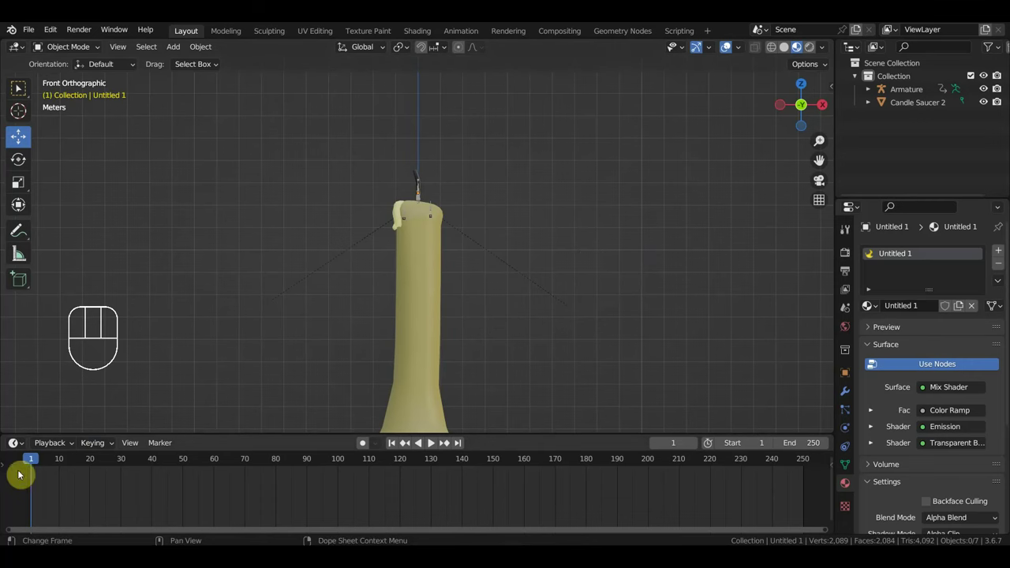
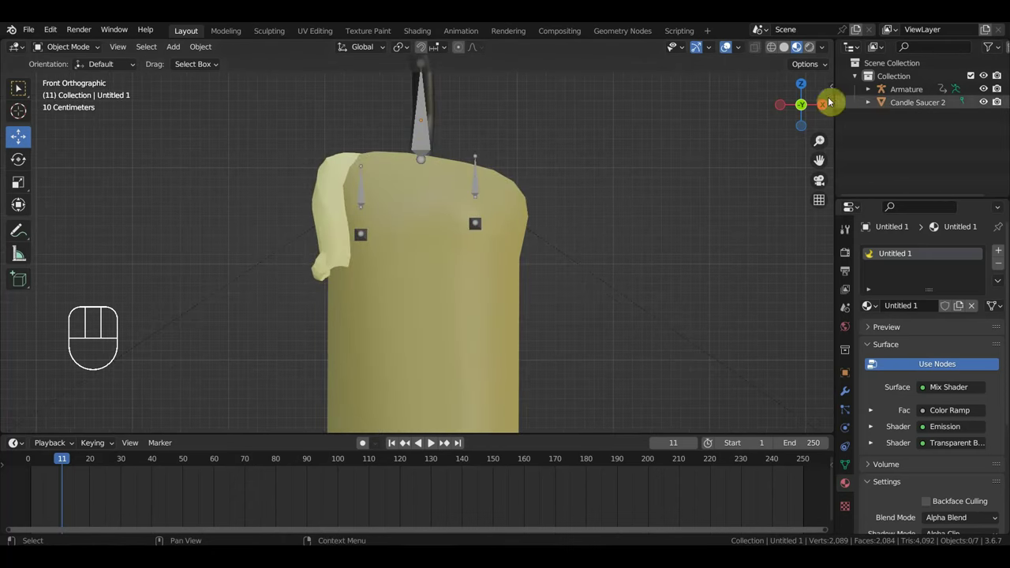
{"action": "left_click", "coordinate": [897, 107]}
{"action": "left_click", "coordinate": [876, 102]}
{"action": "left_click", "coordinate": [915, 124]}
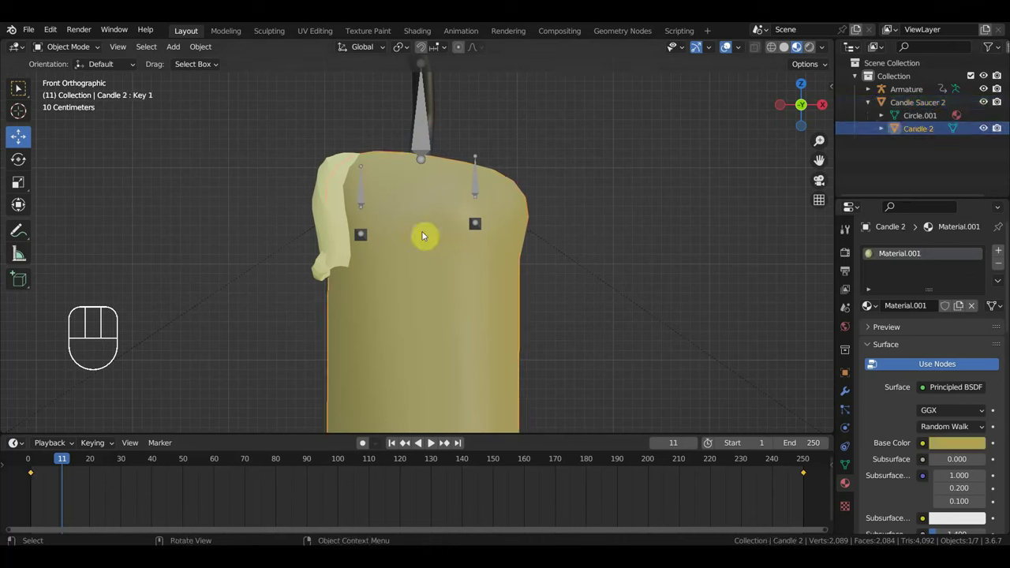
{"action": "left_click", "coordinate": [38, 463]}
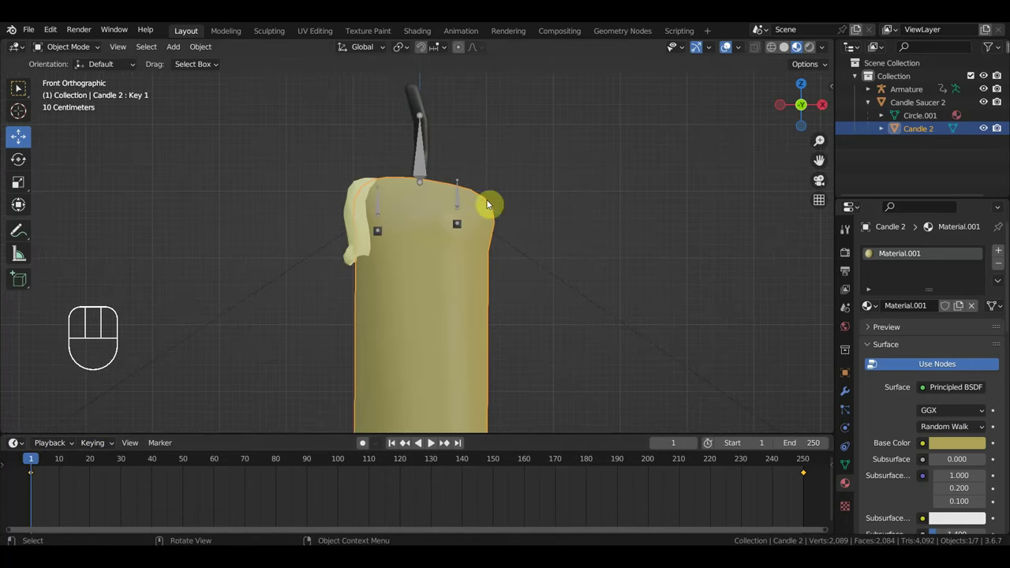
Step: Hide the armature in the viewport, reselect the flame plane and scrub to frame 11
{"action": "left_click", "coordinate": [417, 163]}
{"action": "key", "text": "h"}
{"action": "left_click", "coordinate": [426, 167]}
{"action": "key", "text": "h"}
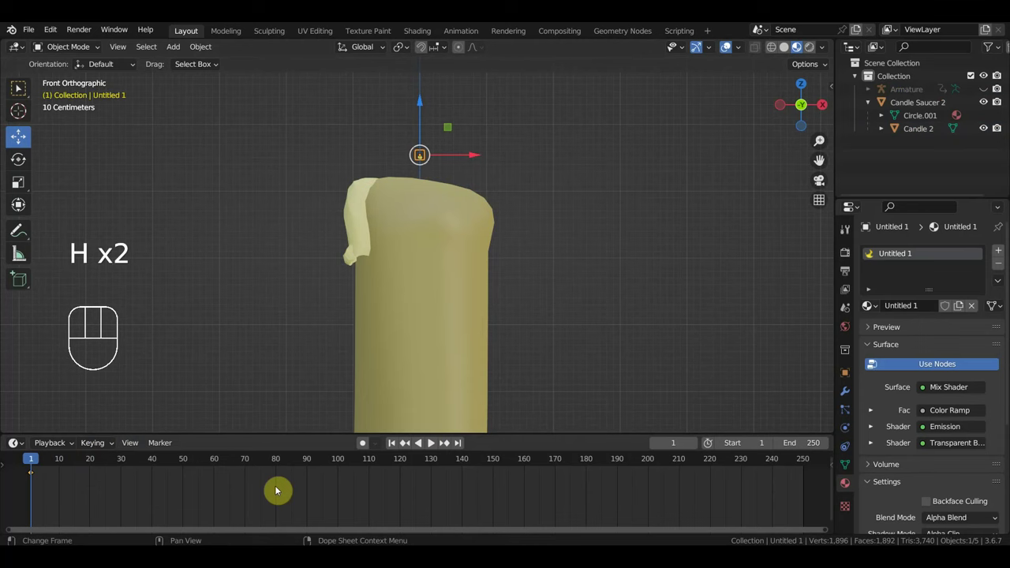
{"action": "left_click_drag", "start_coordinate": [42, 464], "coordinate": [69, 470]}
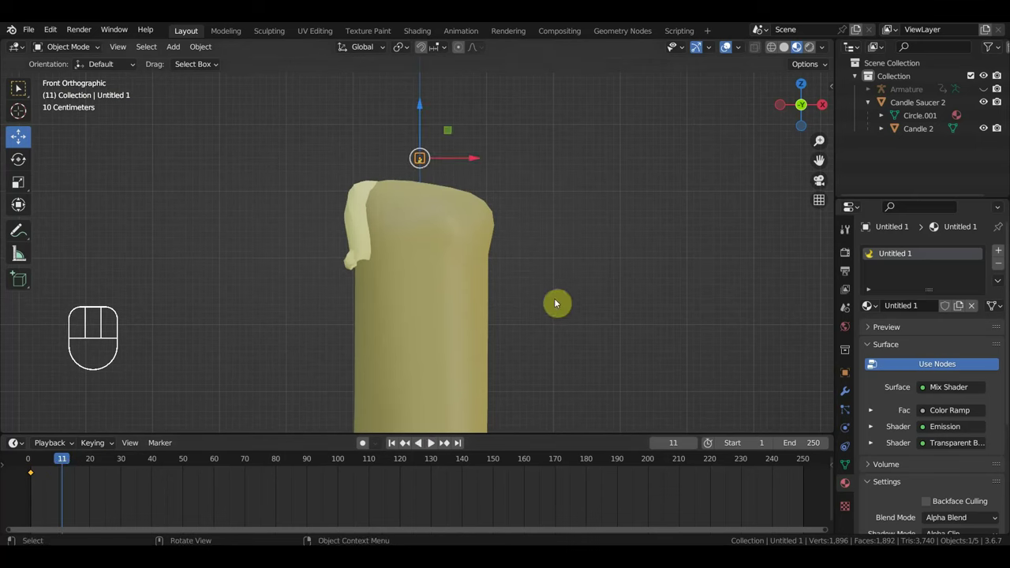
Step: At frame 11 enlarge the flame, keyframe its location, rotation and scale, then scale it up slightly more
{"action": "key", "text": "s"}
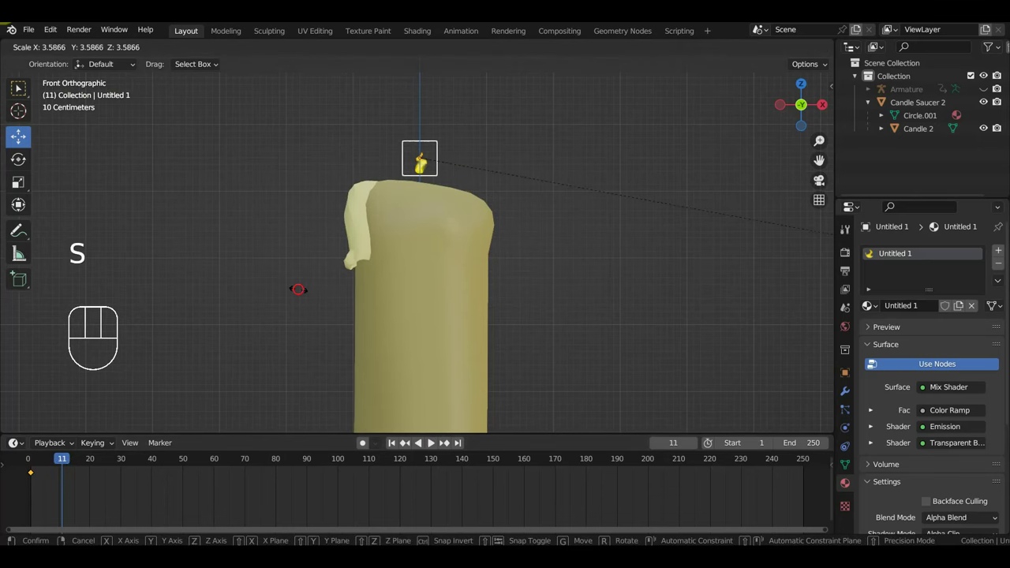
{"action": "key", "text": "s"}
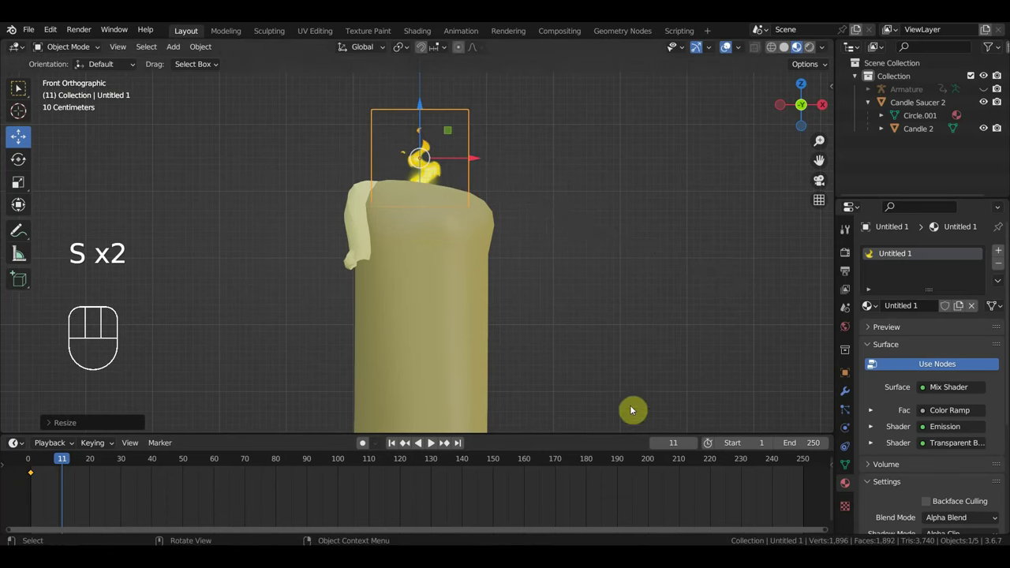
{"action": "key", "text": "g"}
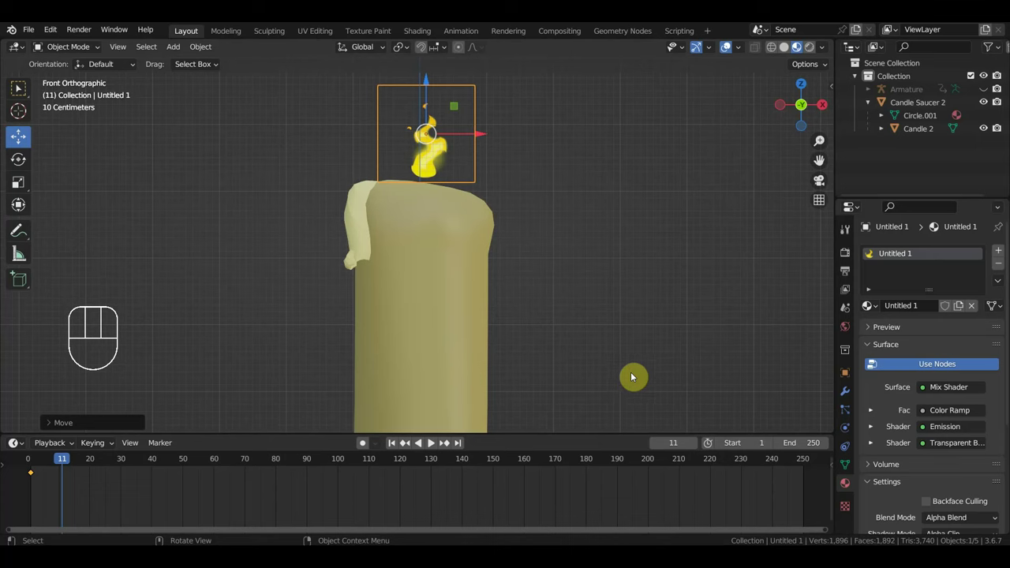
{"action": "key", "text": "g"}
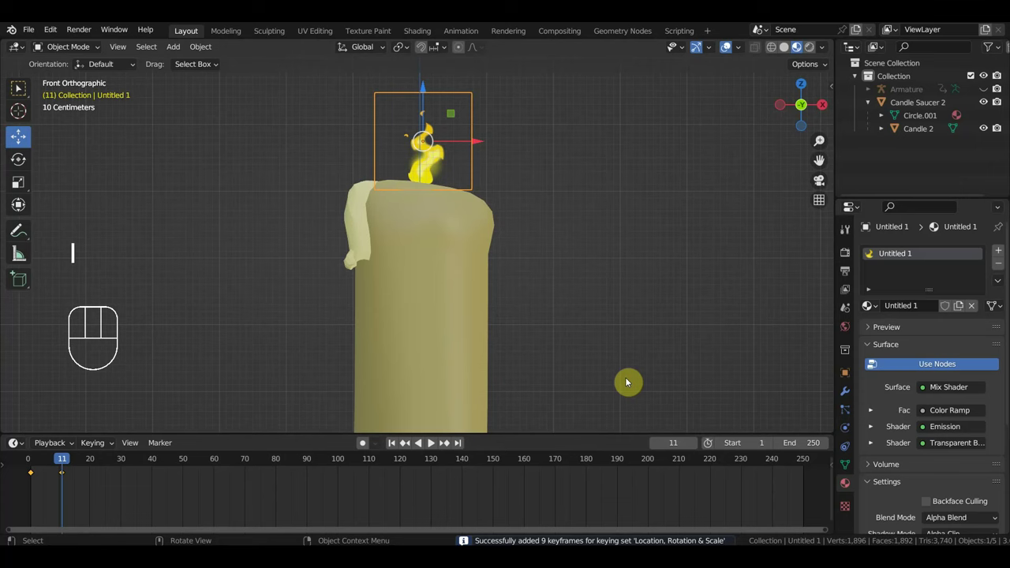
{"action": "key", "text": "alt+h"}
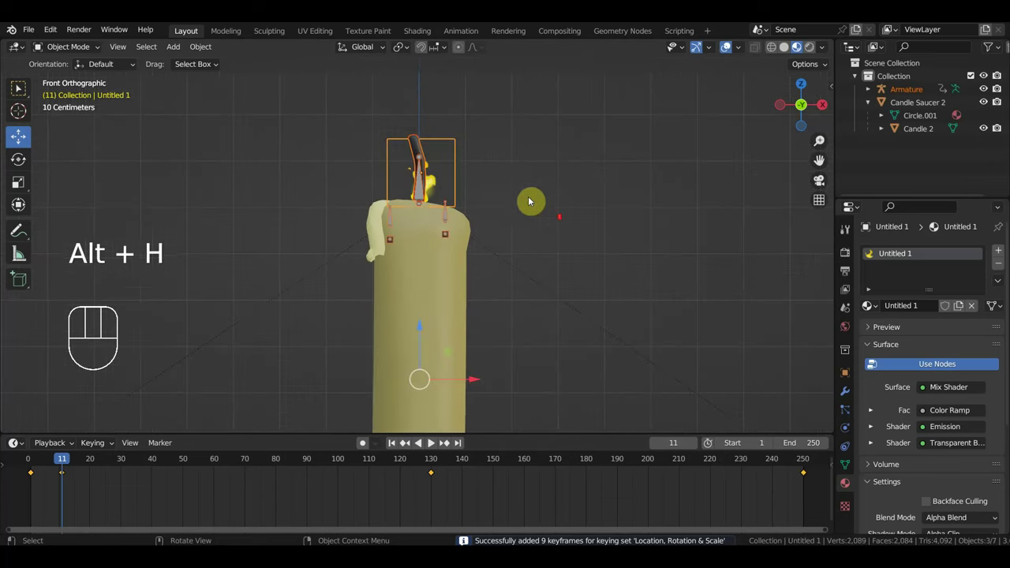
{"action": "left_click", "coordinate": [446, 159]}
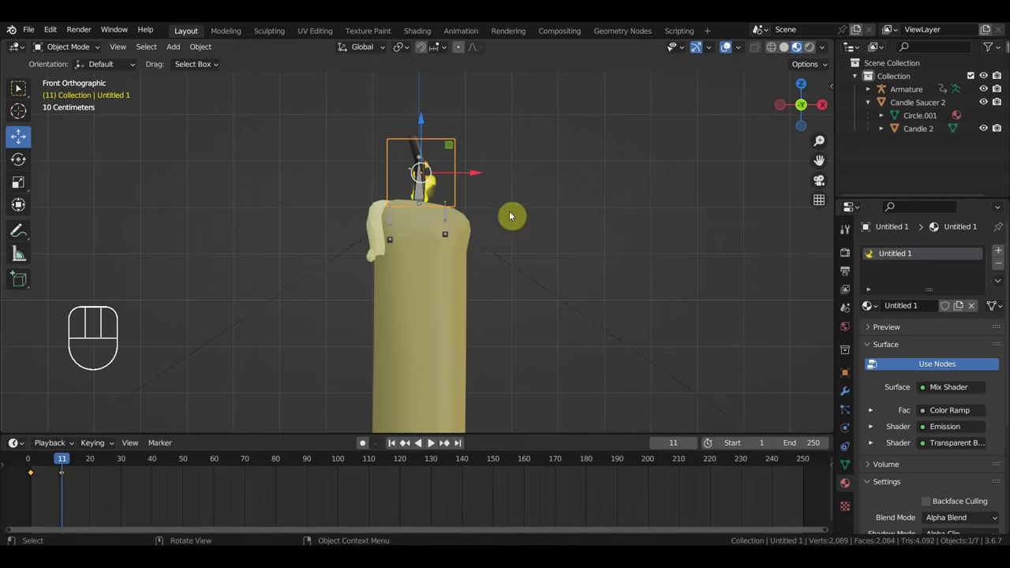
{"action": "key", "text": "s"}
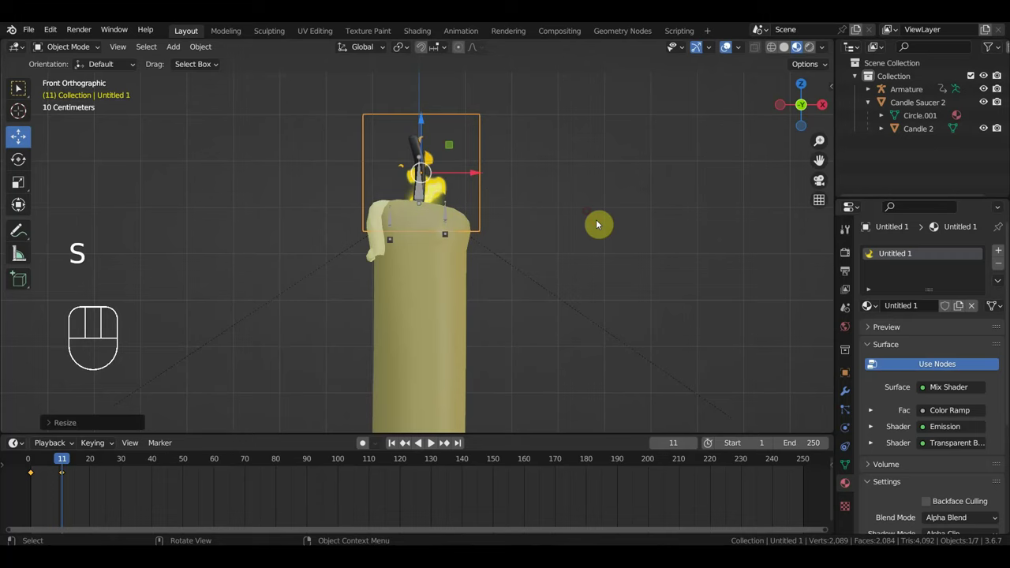
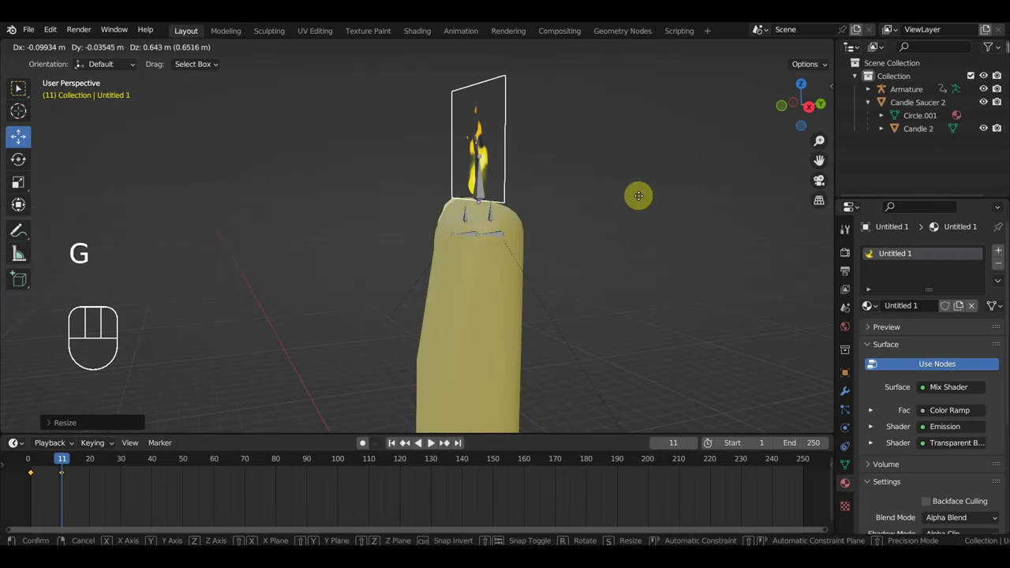
Step: Resize and move the flame back onto the melting wick, keyframing it at frame 71
{"action": "left_click_drag", "start_coordinate": [643, 227], "coordinate": [742, 228]}
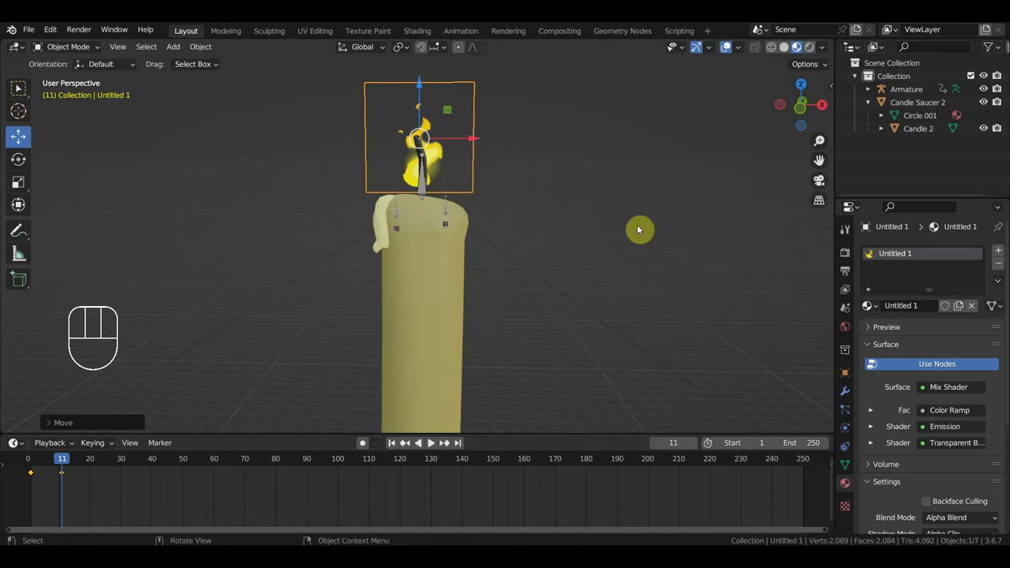
{"action": "key", "text": "s"}
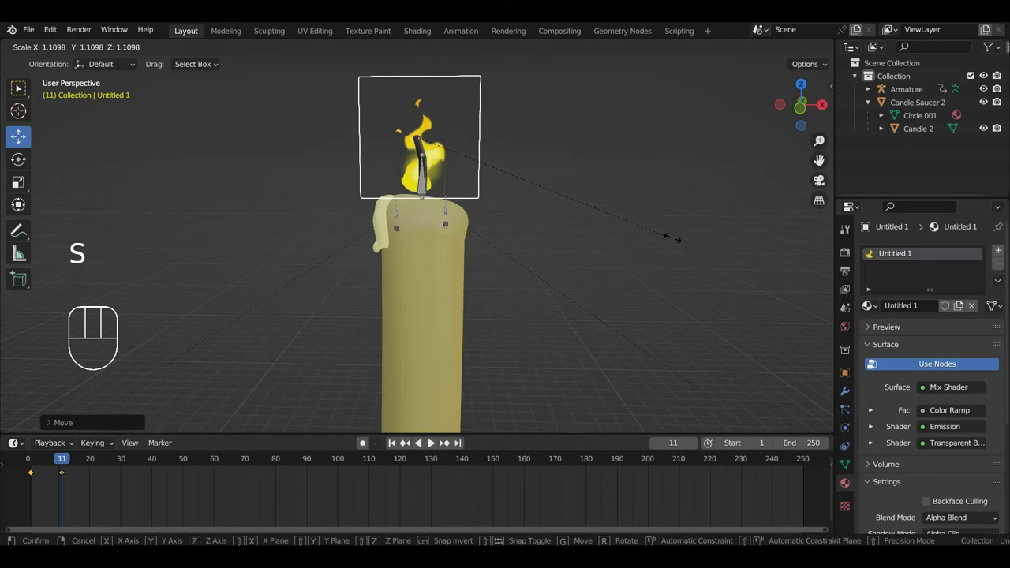
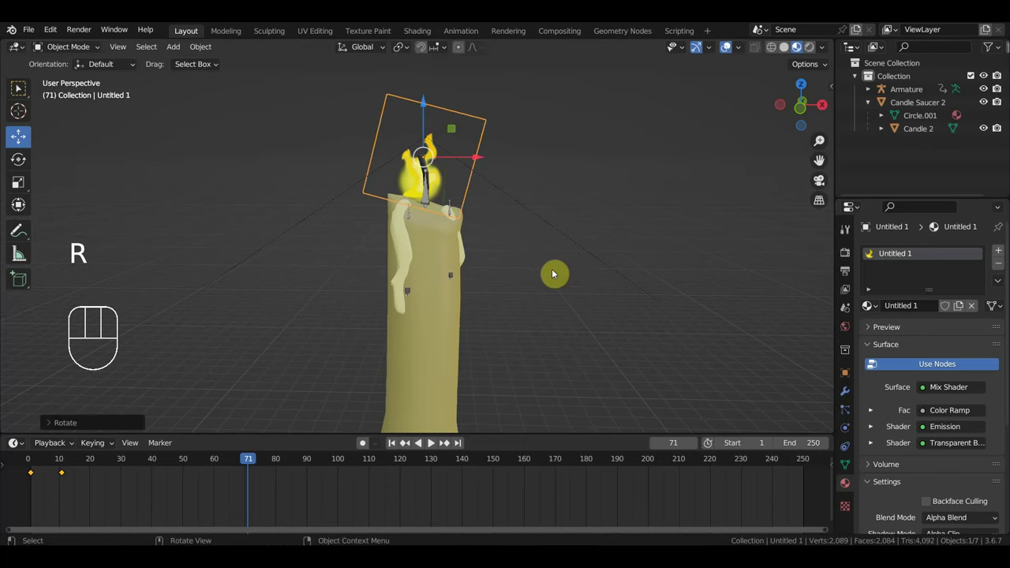
{"action": "key", "text": "g"}
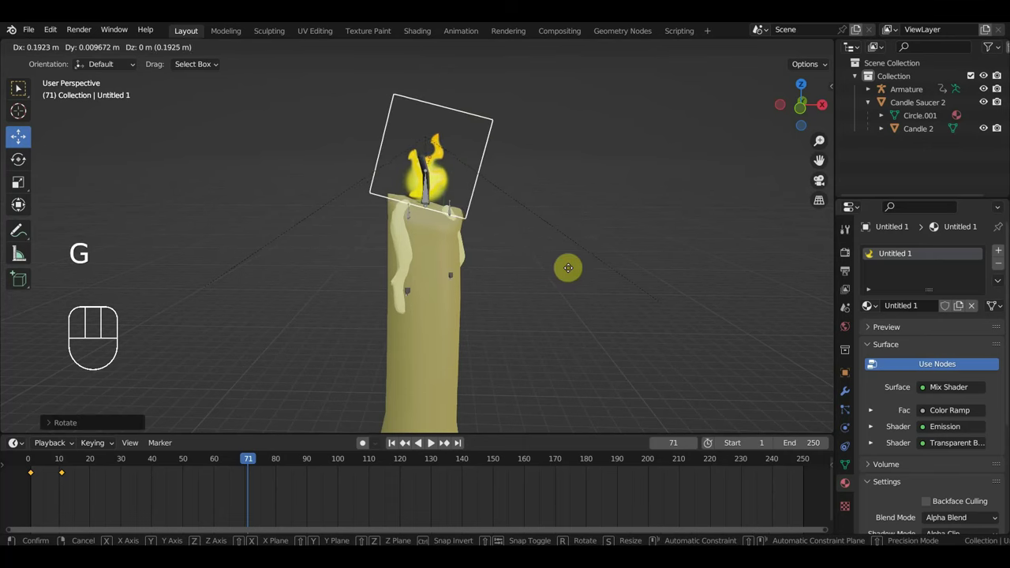
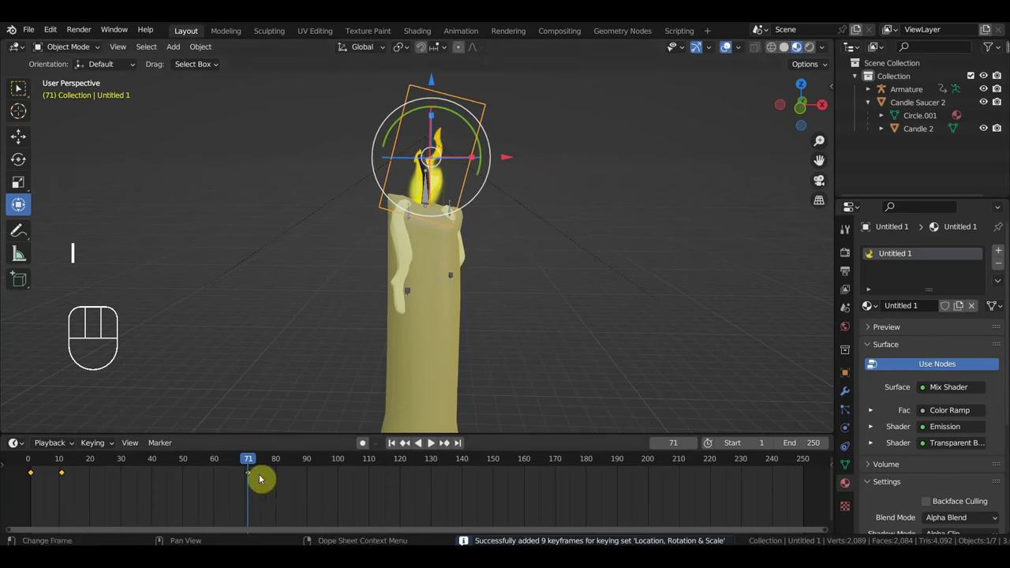
{"action": "left_click_drag", "start_coordinate": [247, 461], "coordinate": [195, 470]}
{"action": "left_click_drag", "start_coordinate": [578, 245], "coordinate": [547, 317]}
{"action": "left_click_drag", "start_coordinate": [490, 226], "coordinate": [514, 242]}
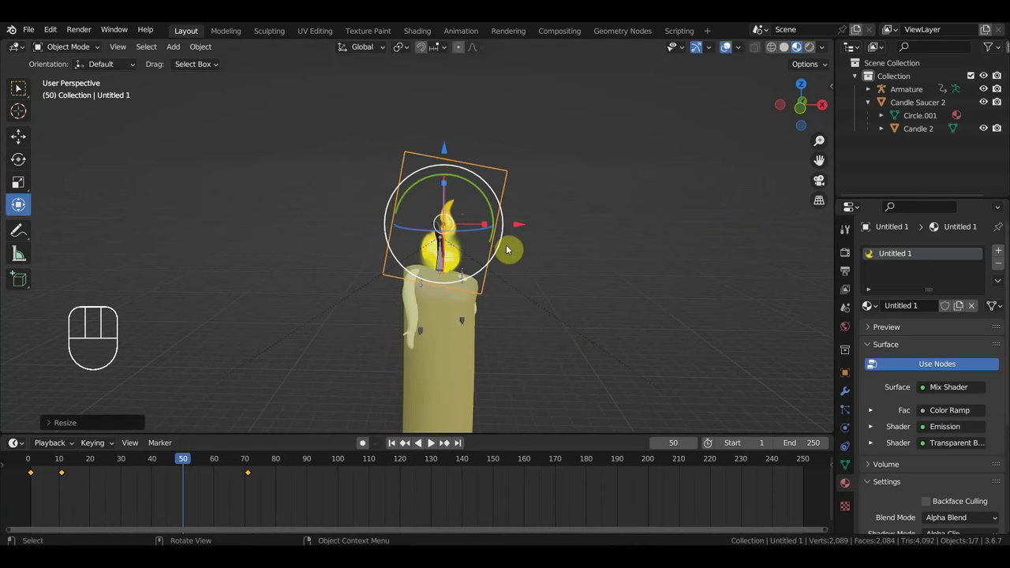
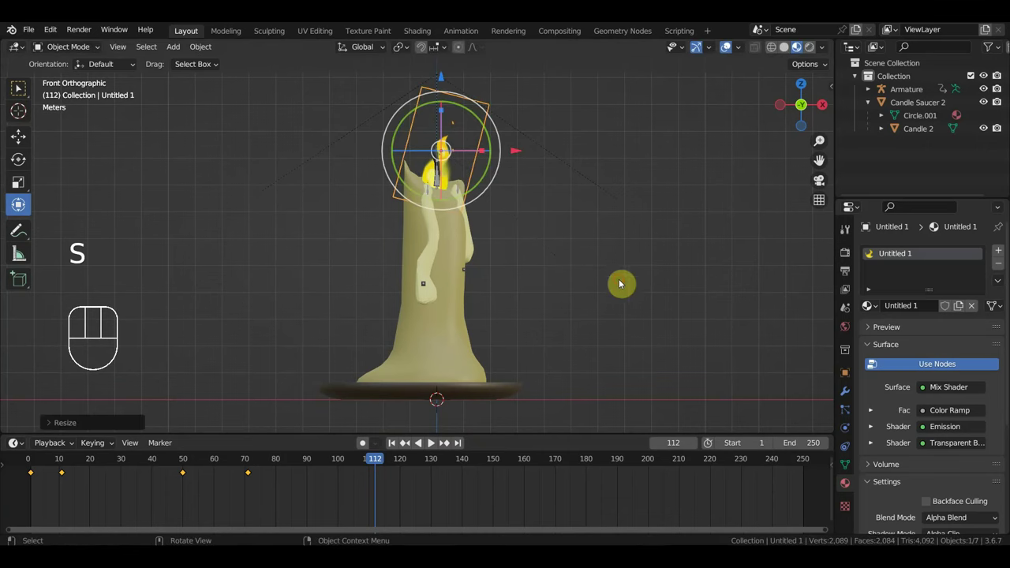
Step: Keyframe the flame at frame 112 and move it up onto the wick
{"action": "key", "text": "r"}
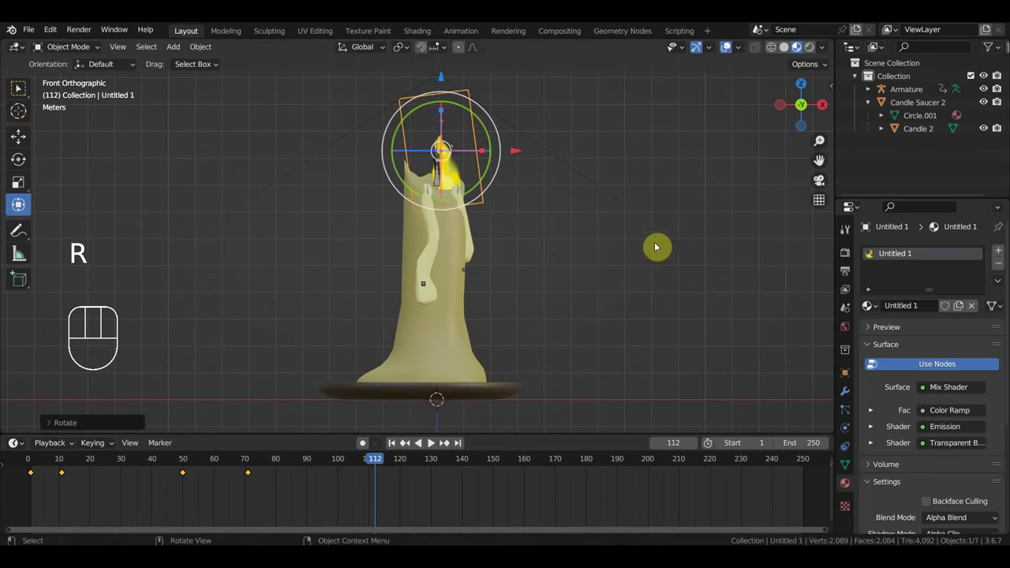
{"action": "key", "text": "g"}
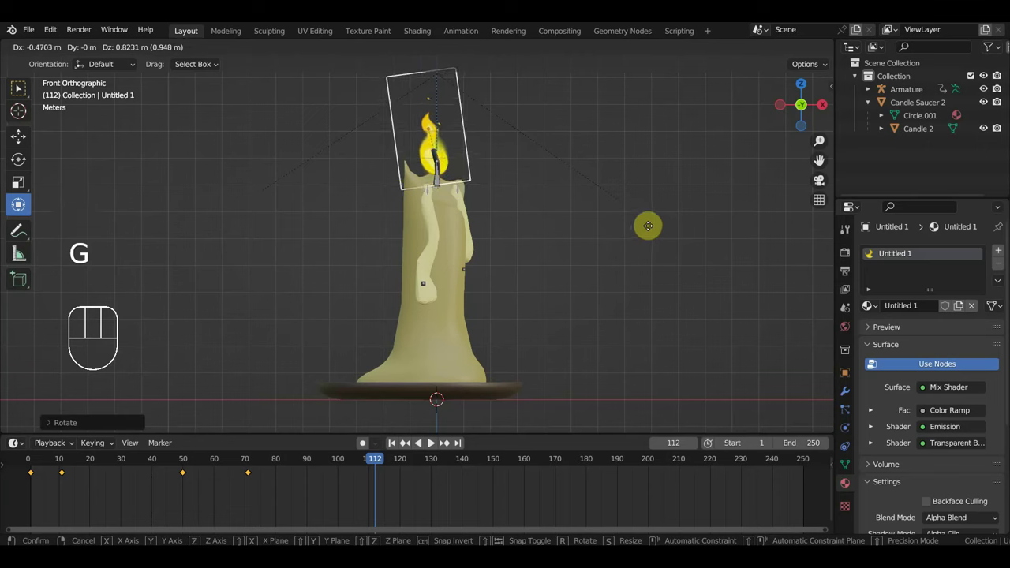
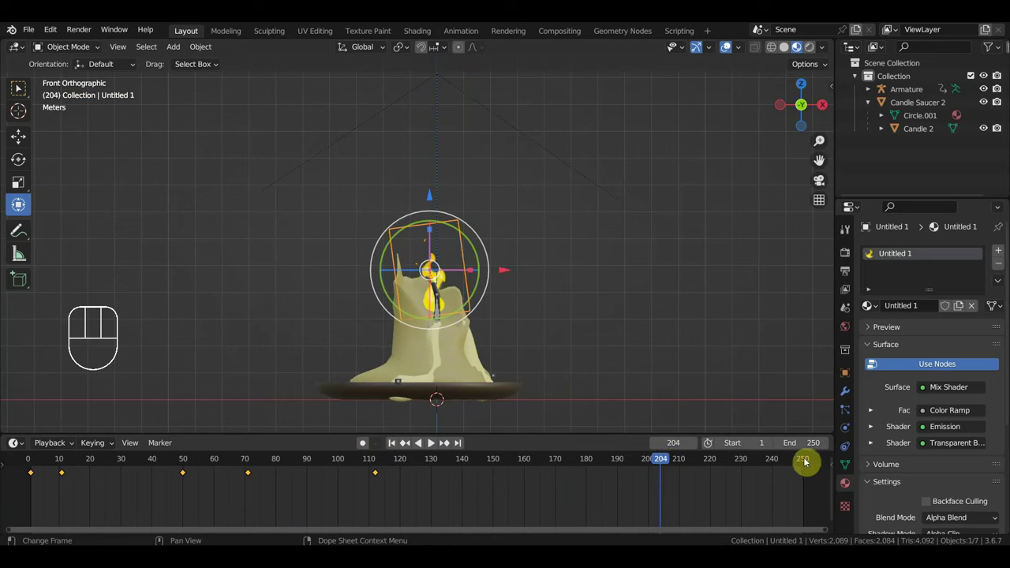
Step: At frame 250, shrink the flame to almost nothing and keyframe it
{"action": "left_click", "coordinate": [810, 463]}
{"action": "left_click_drag", "start_coordinate": [589, 333], "coordinate": [585, 225]}
{"action": "key", "text": "s"}
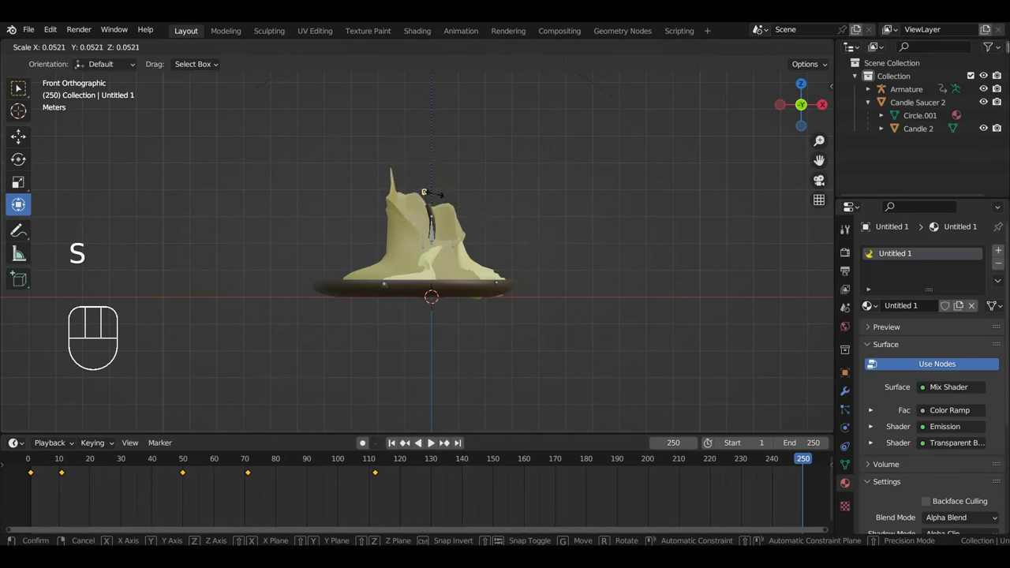
{"action": "key", "text": "g"}
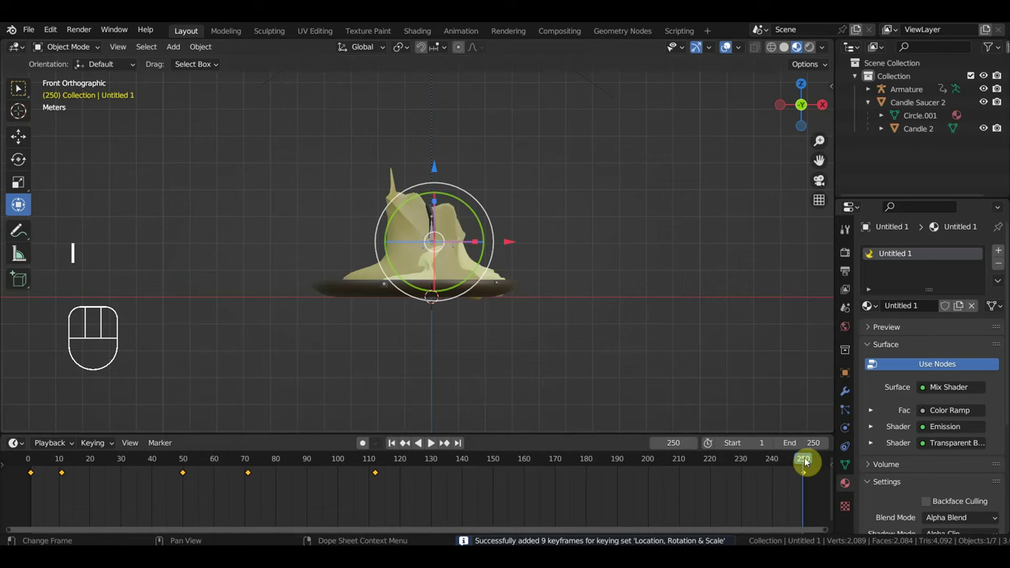
Step: At frame 205, scale the flame up, tilt it to the wick and keyframe it
{"action": "left_click_drag", "start_coordinate": [806, 459], "coordinate": [668, 457]}
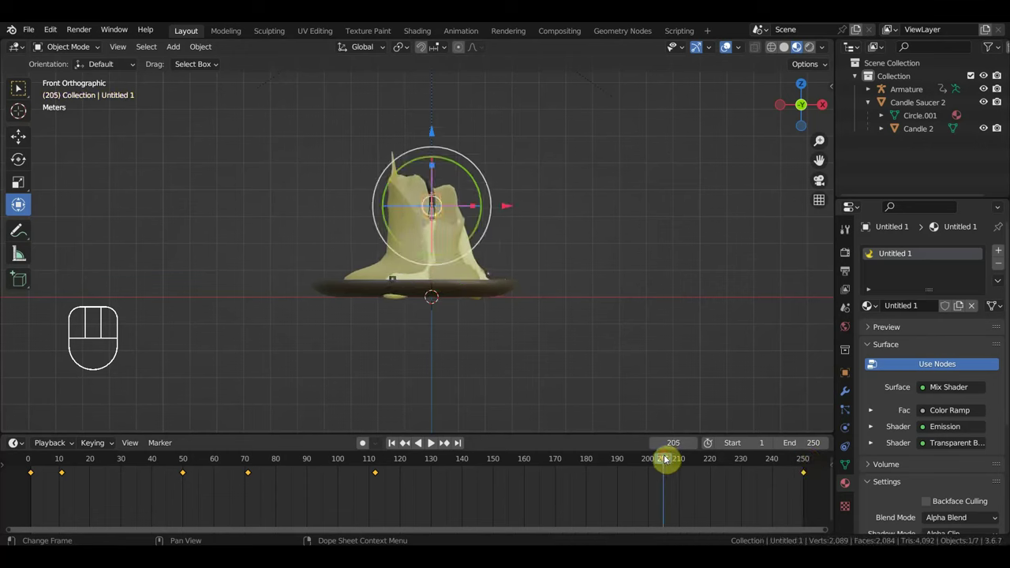
{"action": "key", "text": "s"}
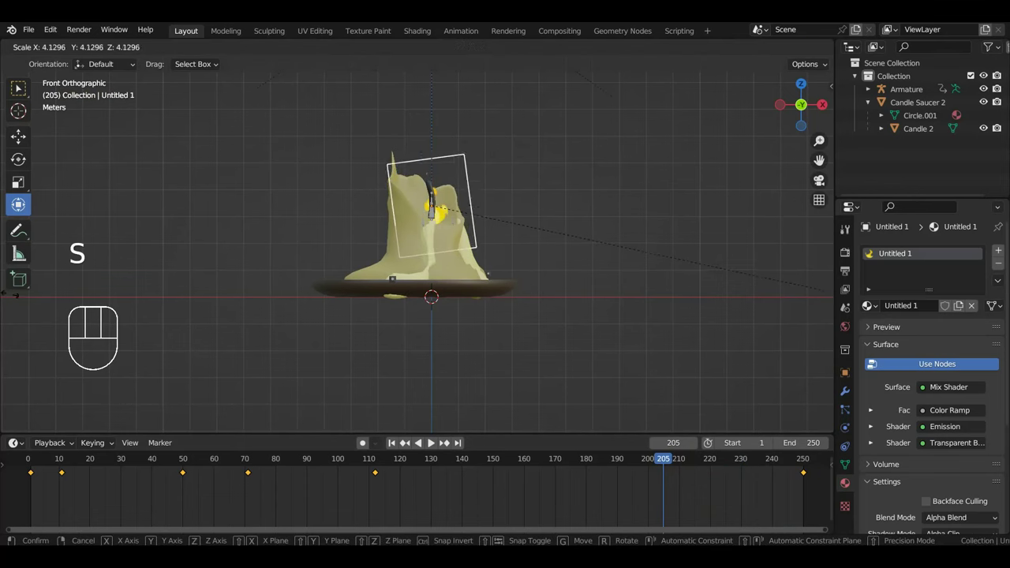
{"action": "key", "text": "g"}
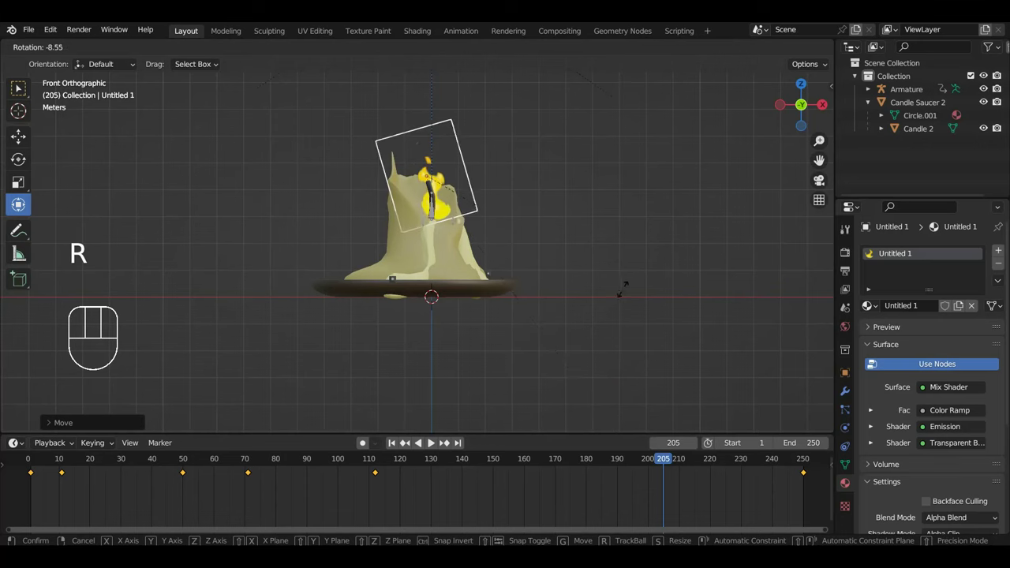
{"action": "key", "text": "g"}
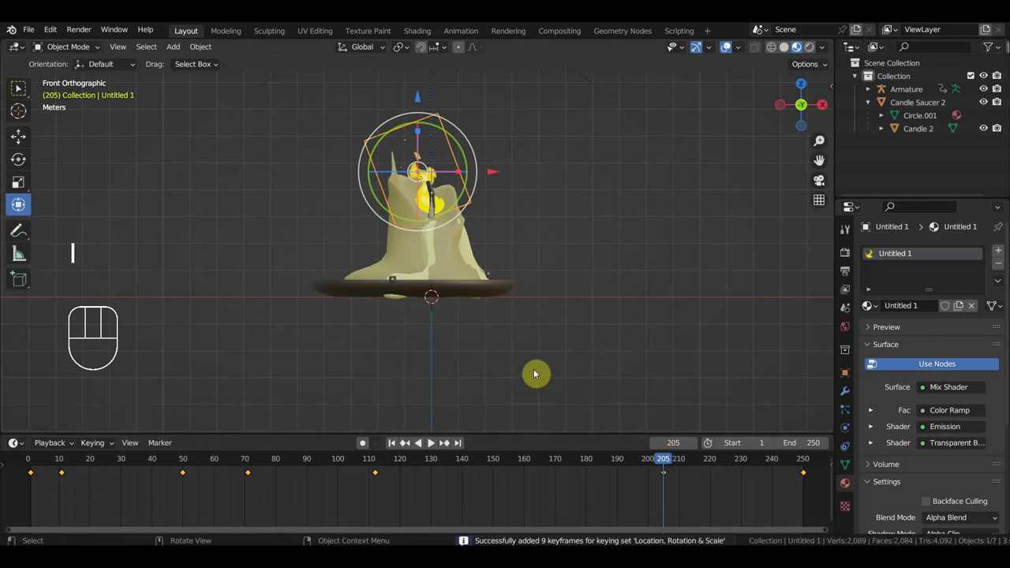
Step: Scrub slightly and make the flame larger again, confirming its new size
{"action": "left_click_drag", "start_coordinate": [685, 468], "coordinate": [648, 472]}
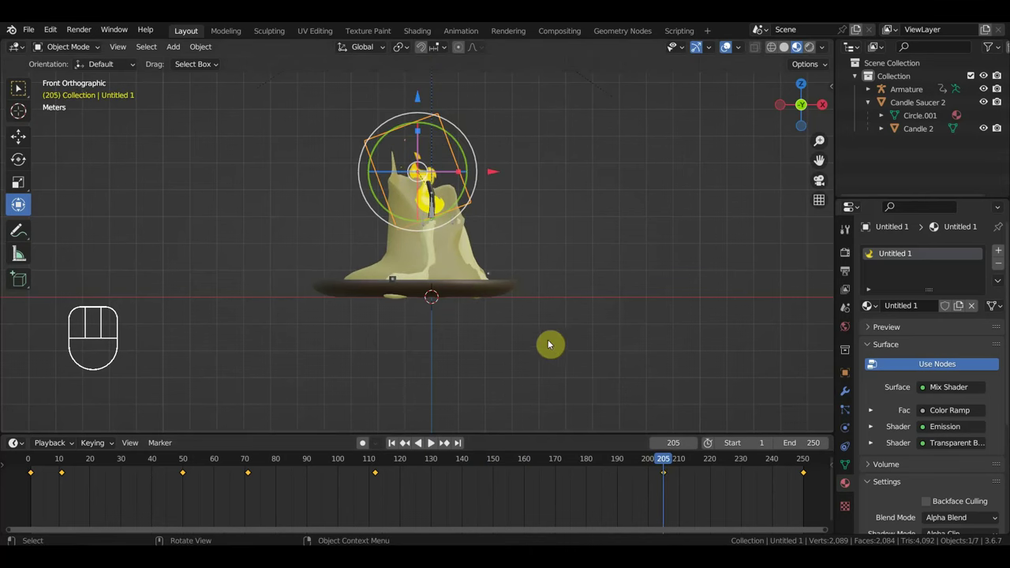
{"action": "key", "text": "s"}
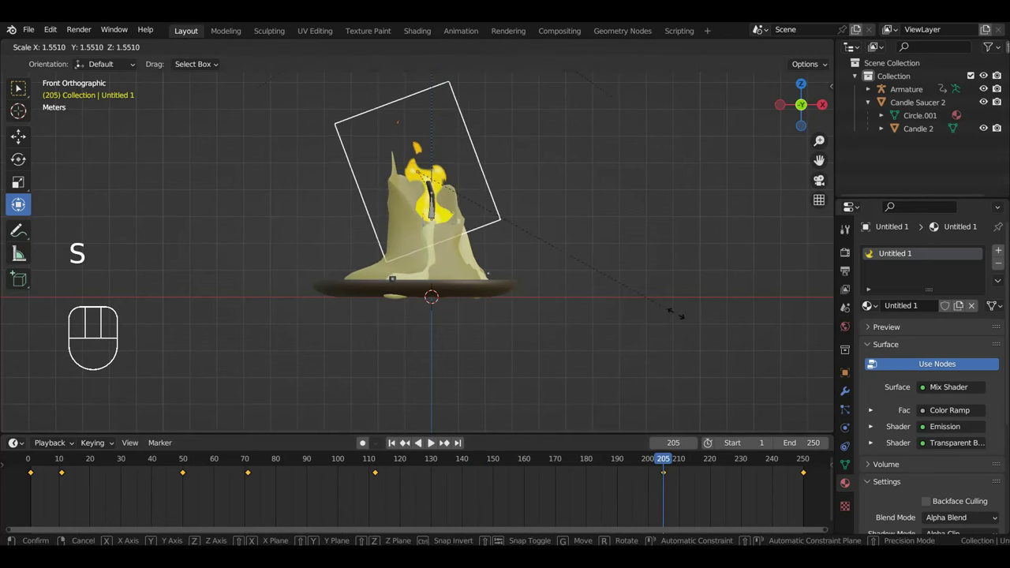
{"action": "key", "text": "g"}
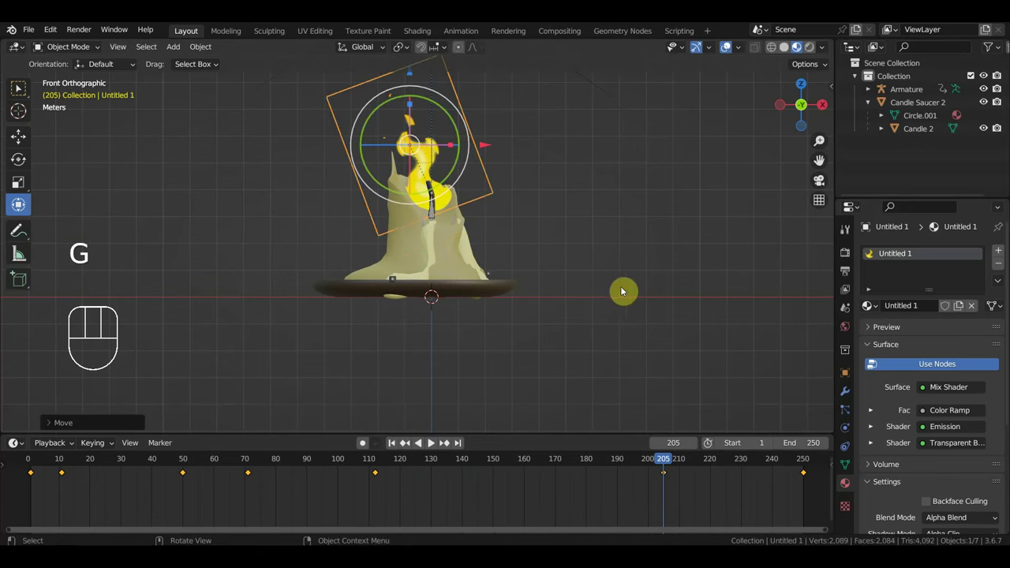
Step: At frame 233, tilt the flame along the melted wick and reposition it
{"action": "left_click_drag", "start_coordinate": [573, 295], "coordinate": [556, 290]}
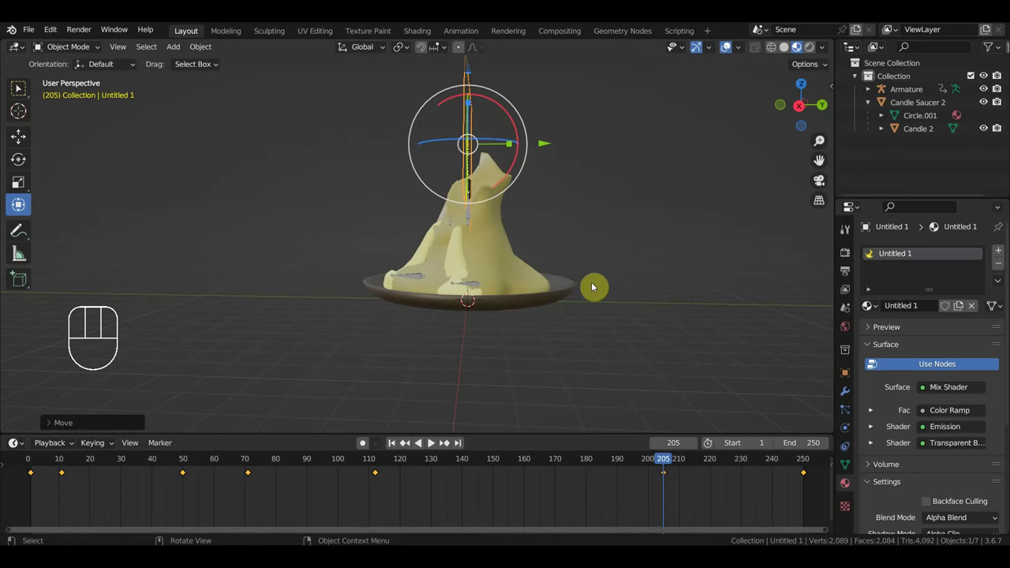
{"action": "left_click_drag", "start_coordinate": [598, 282], "coordinate": [745, 276]}
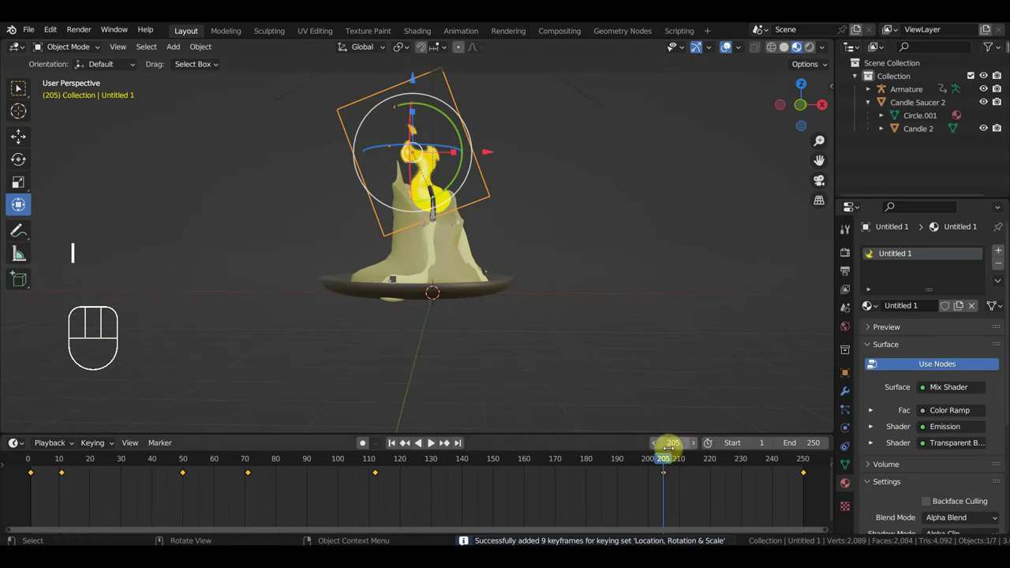
{"action": "left_click_drag", "start_coordinate": [689, 467], "coordinate": [752, 473]}
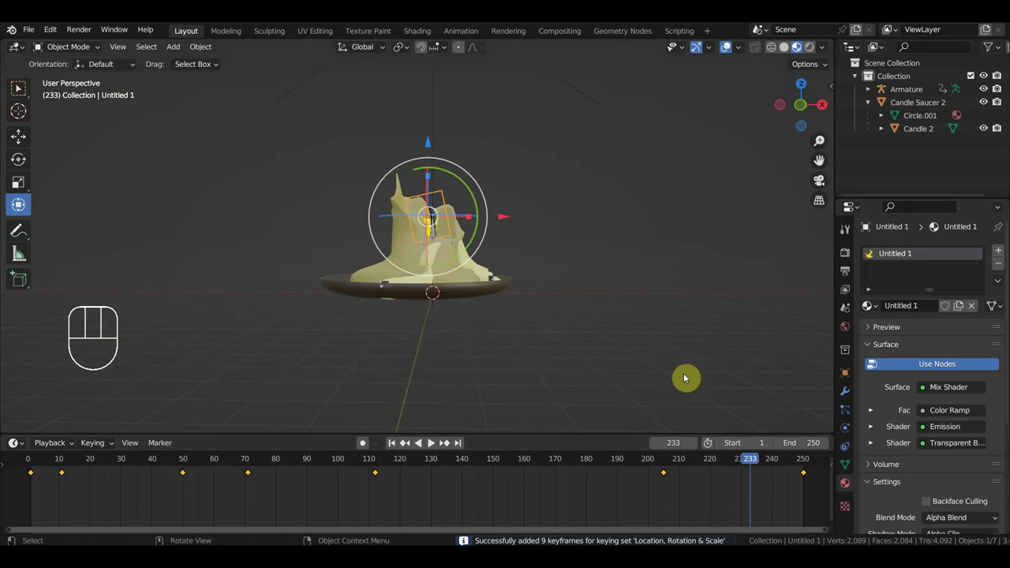
{"action": "left_click_drag", "start_coordinate": [678, 339], "coordinate": [701, 337]}
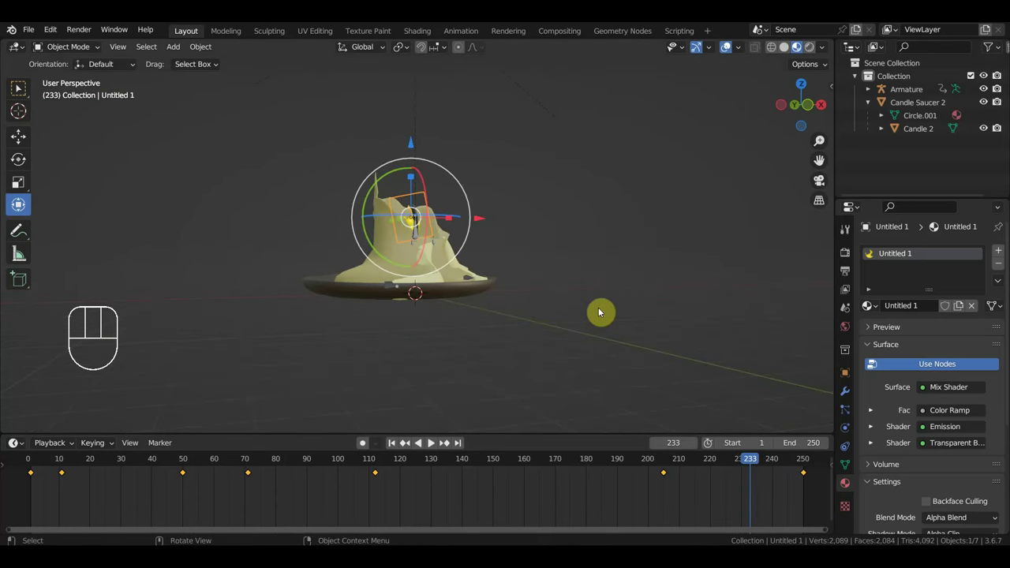
{"action": "key", "text": "r"}
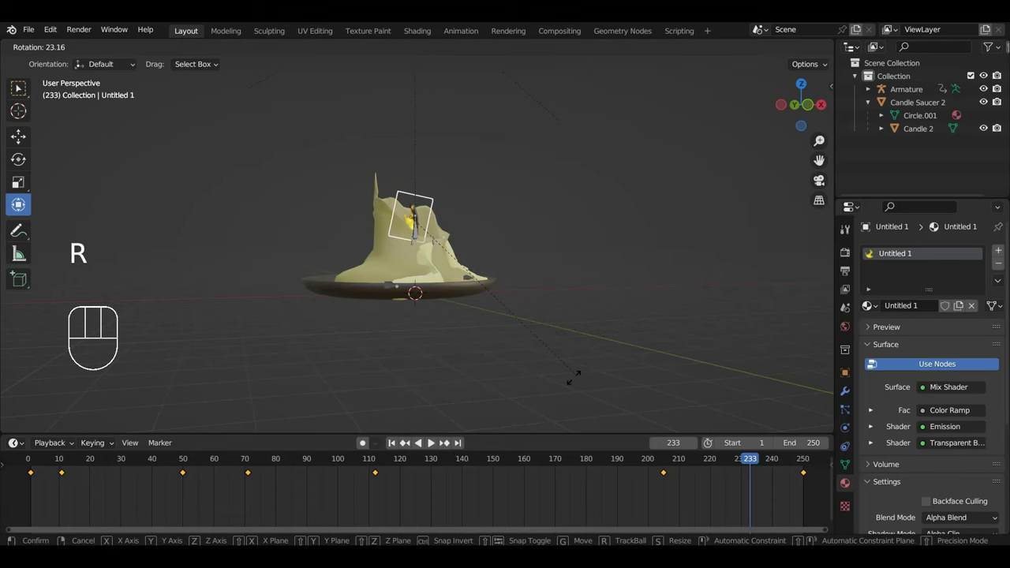
{"action": "key", "text": "g"}
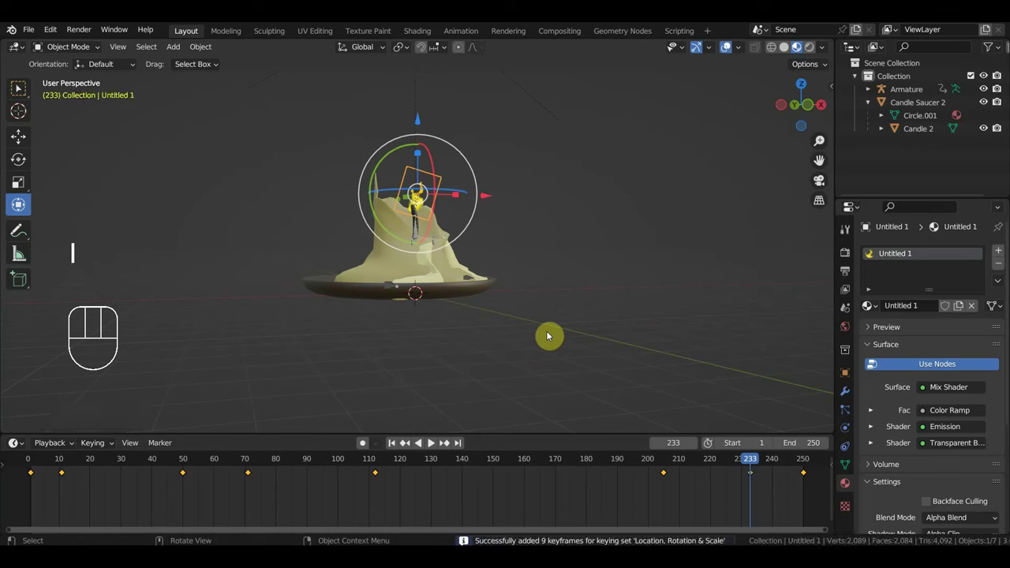
Step: Back around frame 164, shrink the flame smaller
{"action": "left_click_drag", "start_coordinate": [750, 462], "coordinate": [551, 464]}
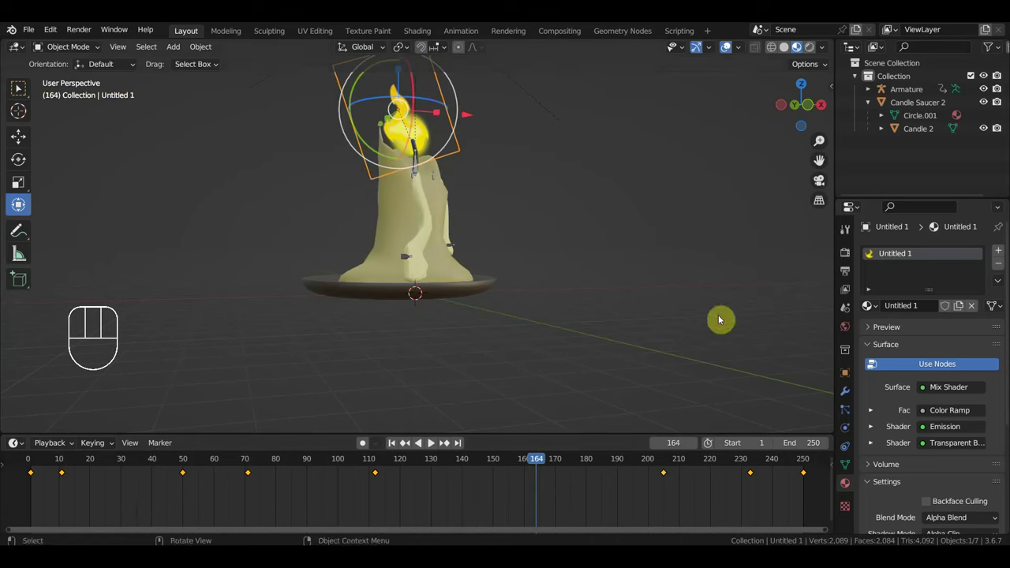
{"action": "key", "text": "s"}
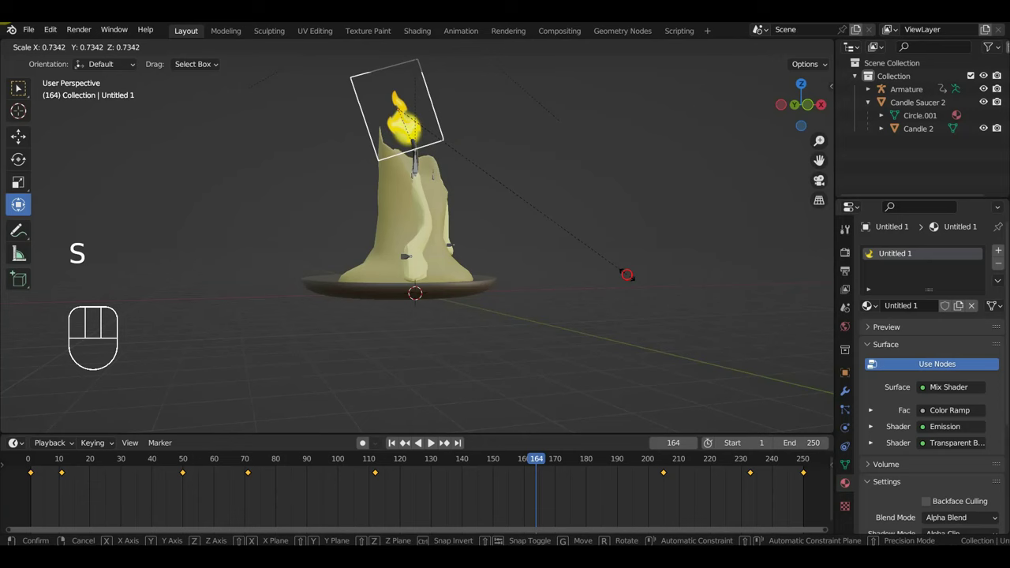
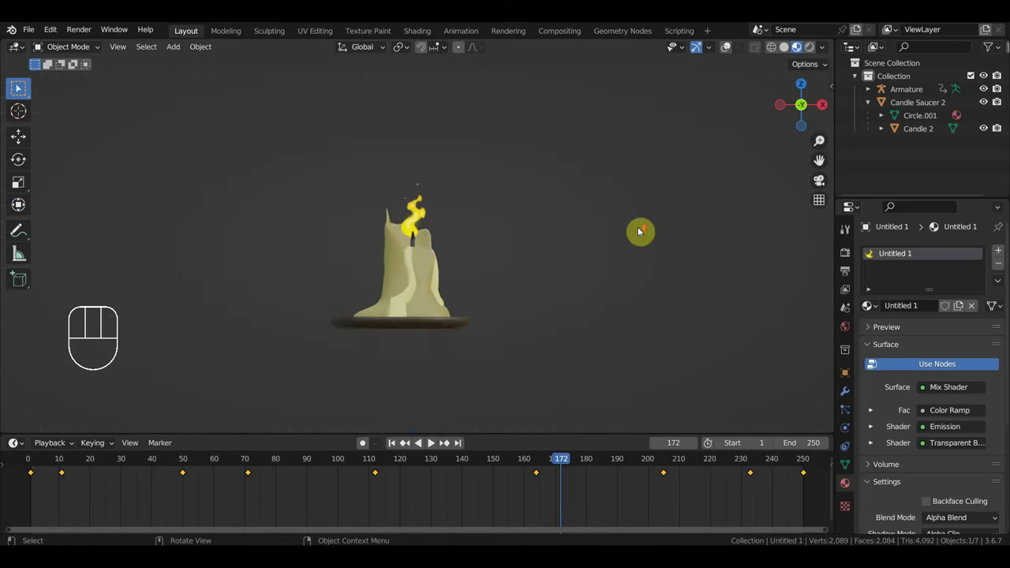
Step: Play back the melt animation to preview it, then stop
{"action": "key", "text": "space"}
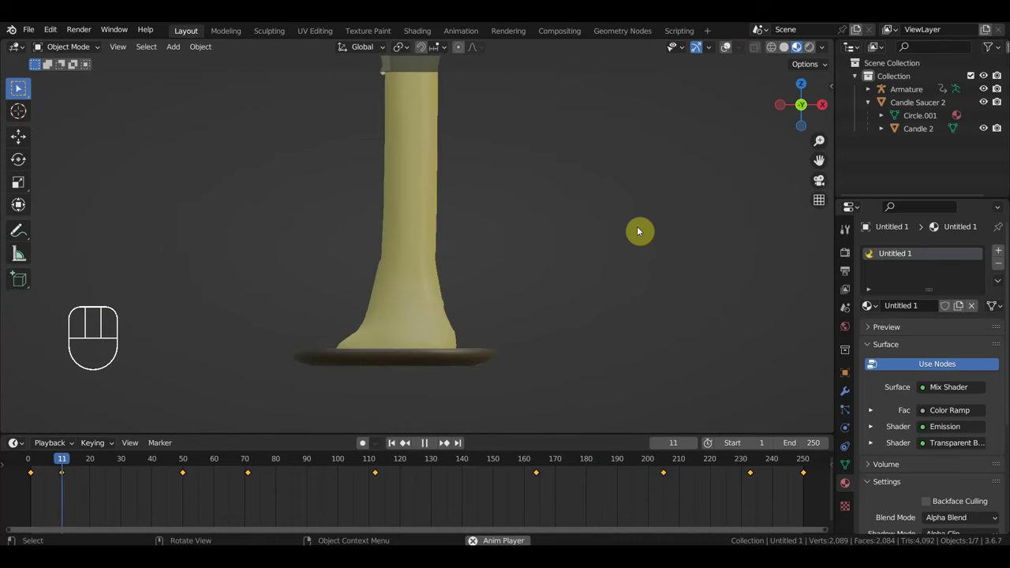
{"action": "left_click_drag", "start_coordinate": [629, 227], "coordinate": [637, 255]}
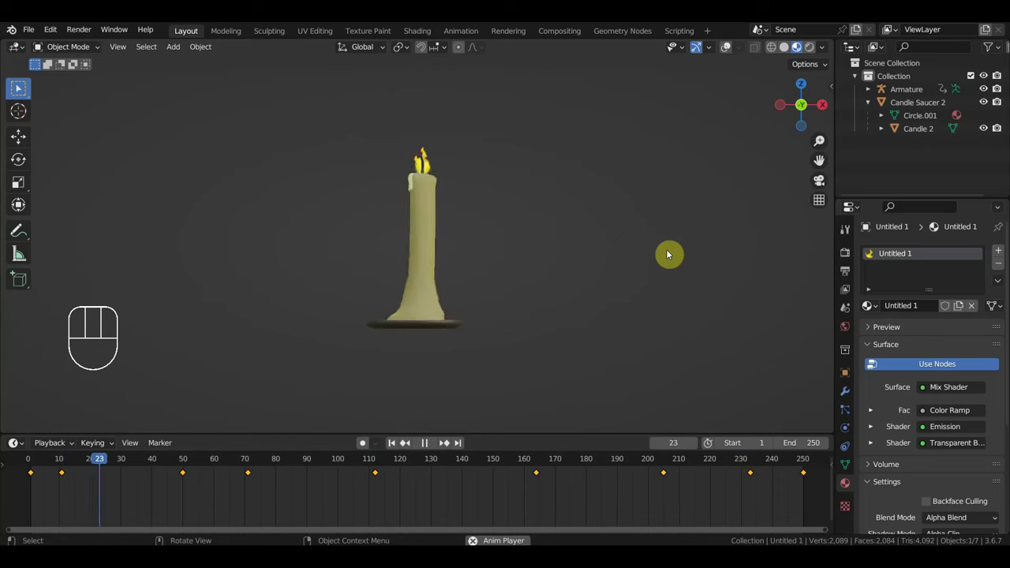
{"action": "key", "text": "space"}
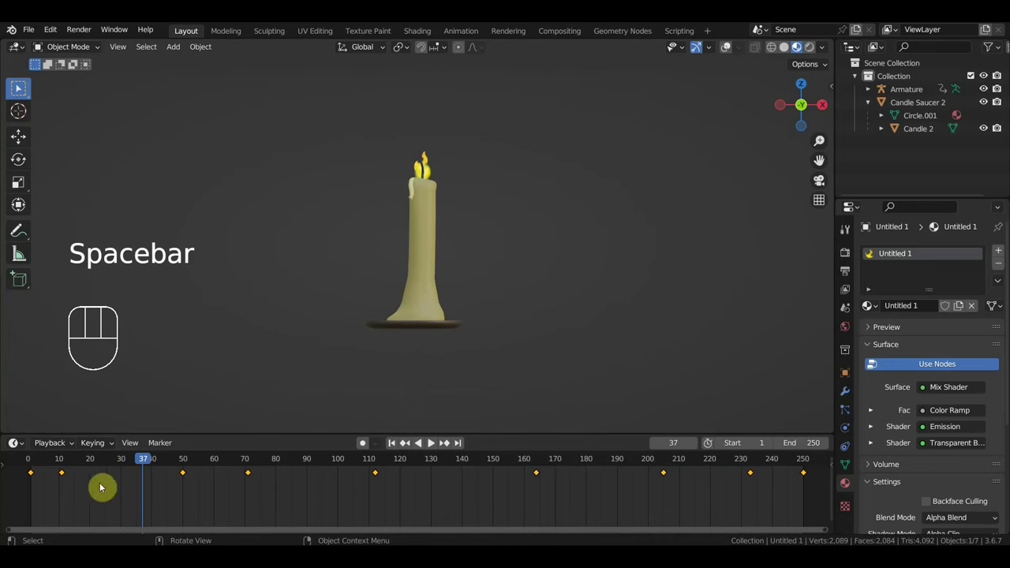
Step: Select the flame, the armature and the candle together for retiming
{"action": "left_click", "coordinate": [738, 48]}
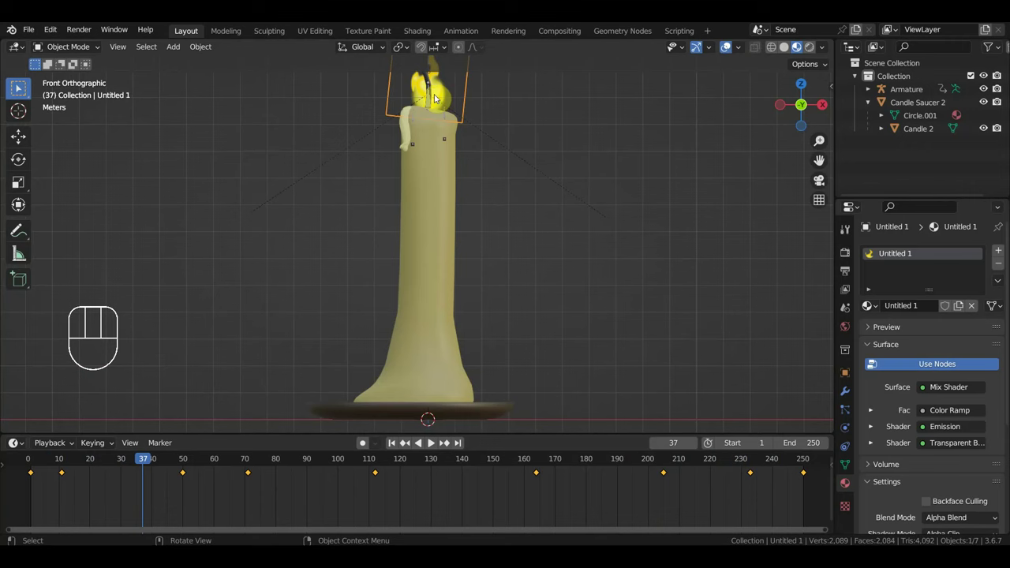
{"action": "left_click", "coordinate": [455, 88]}
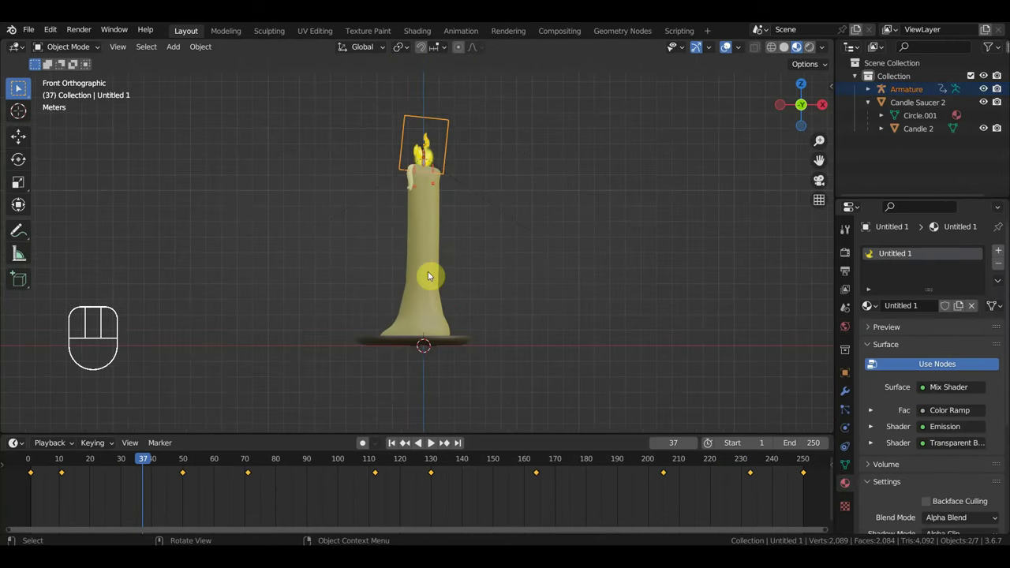
{"action": "left_click", "coordinate": [423, 251]}
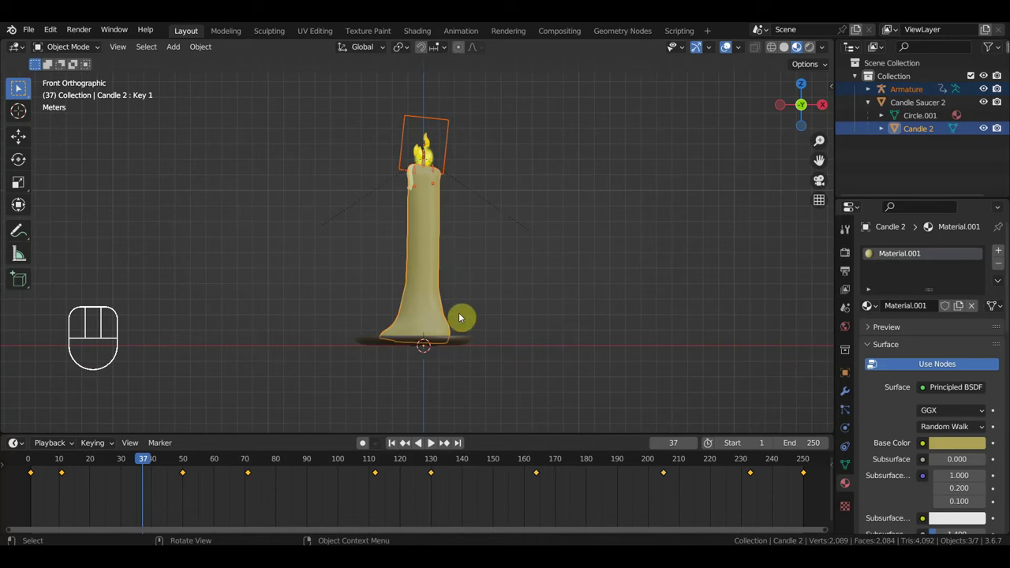
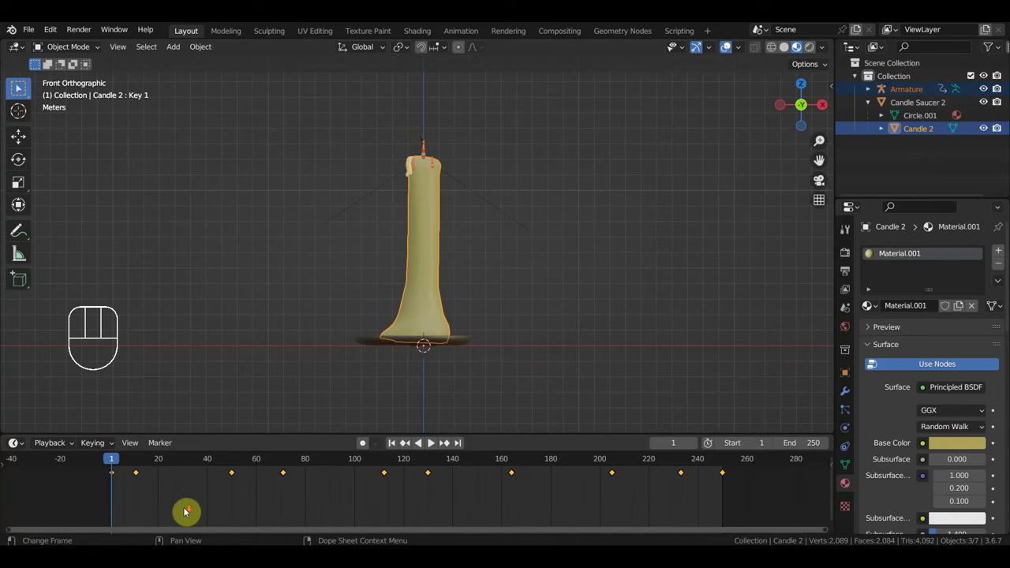
Step: Select all keyframes and stretch them out toward a 500-frame timeline
{"action": "key", "text": "s"}
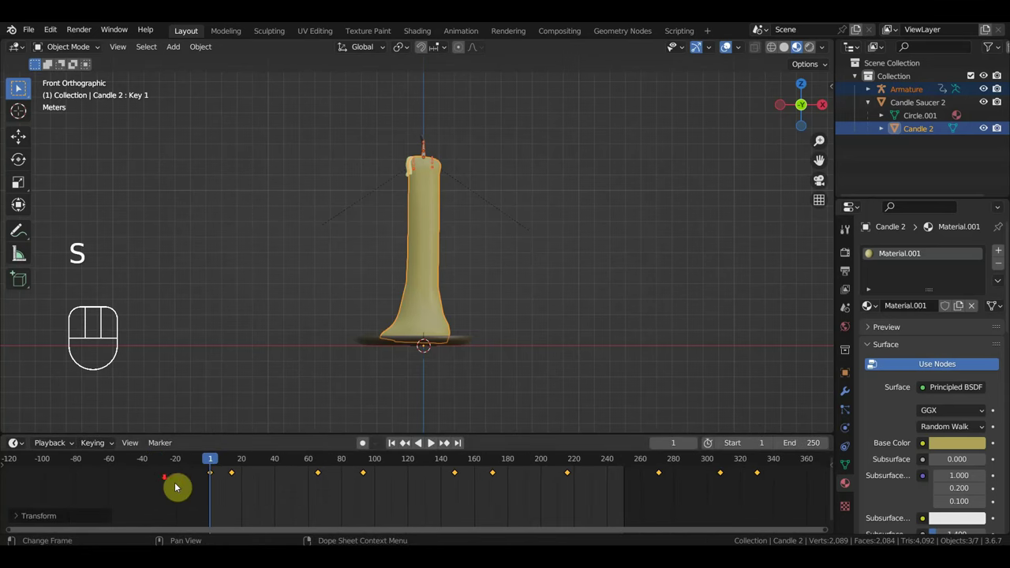
{"action": "key", "text": "s"}
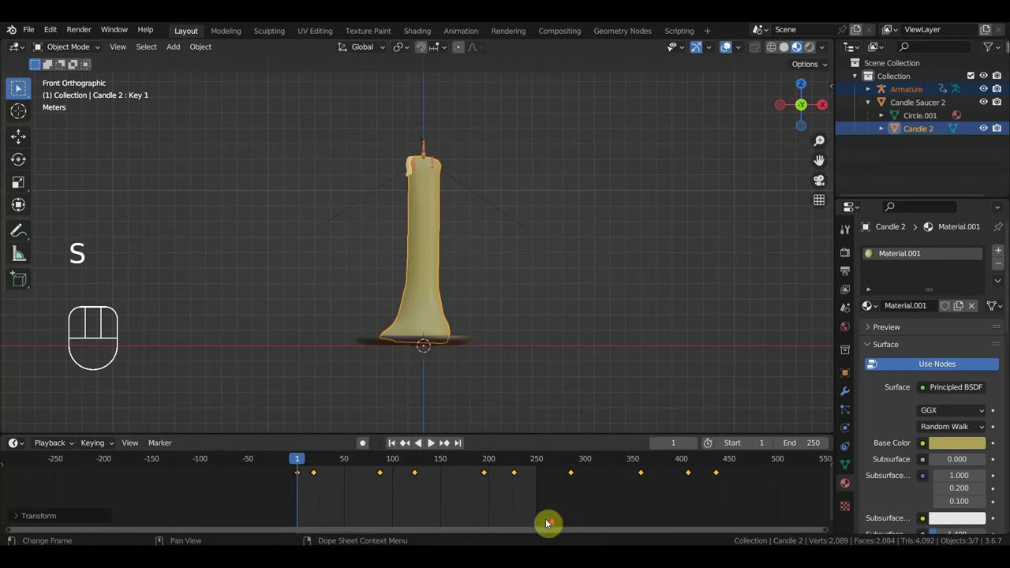
{"action": "key", "text": "s"}
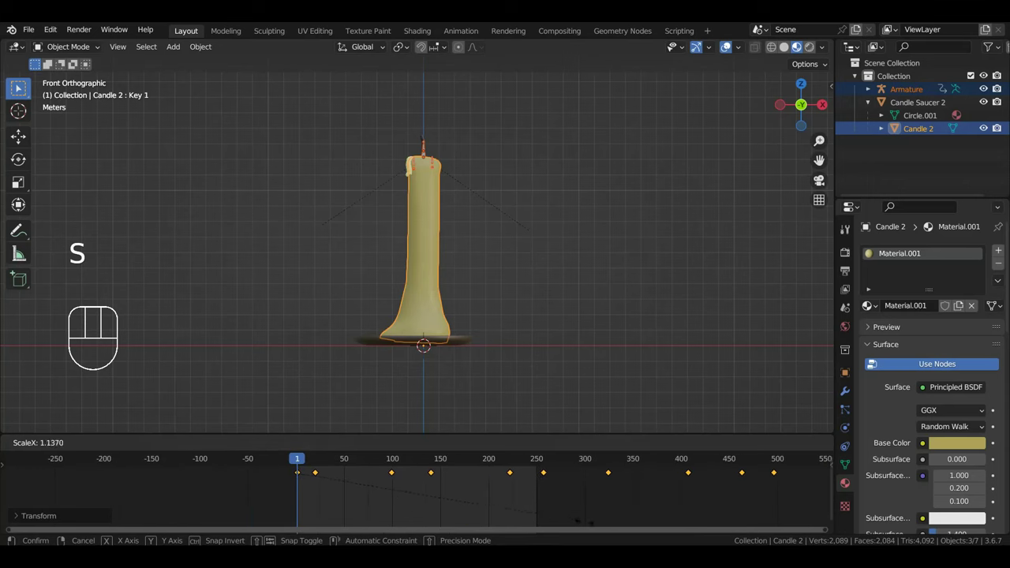
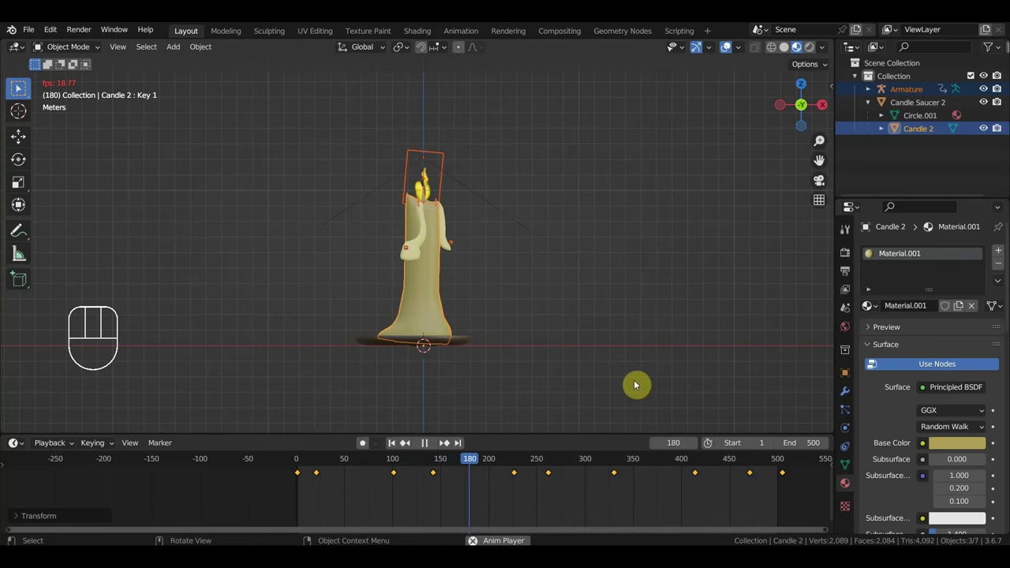
Step: Stop playback, select the flame and undo several stray changes
{"action": "key", "text": "space"}
{"action": "left_click_drag", "start_coordinate": [682, 378], "coordinate": [540, 377]}
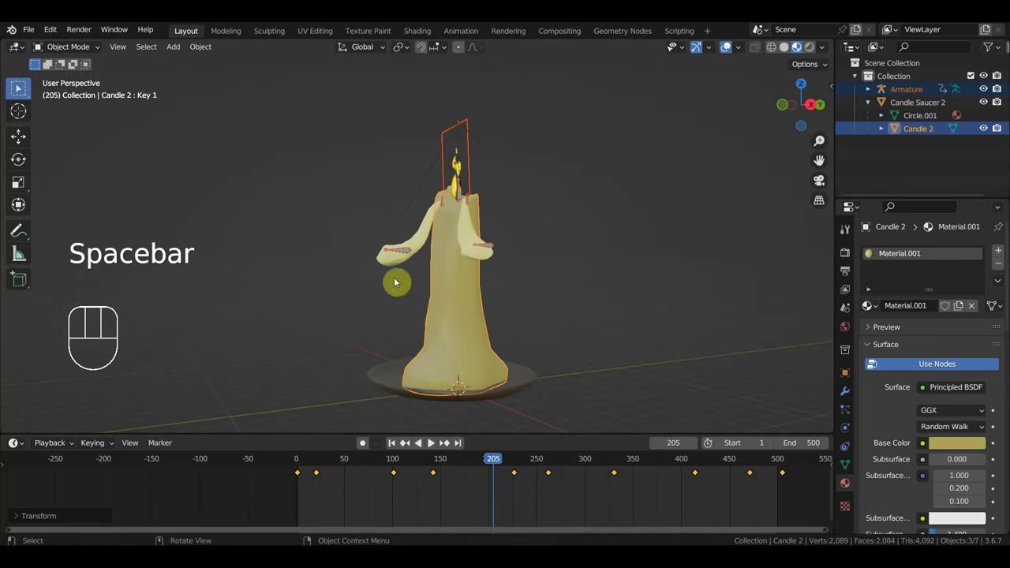
{"action": "left_click", "coordinate": [421, 244]}
{"action": "left_click", "coordinate": [468, 236]}
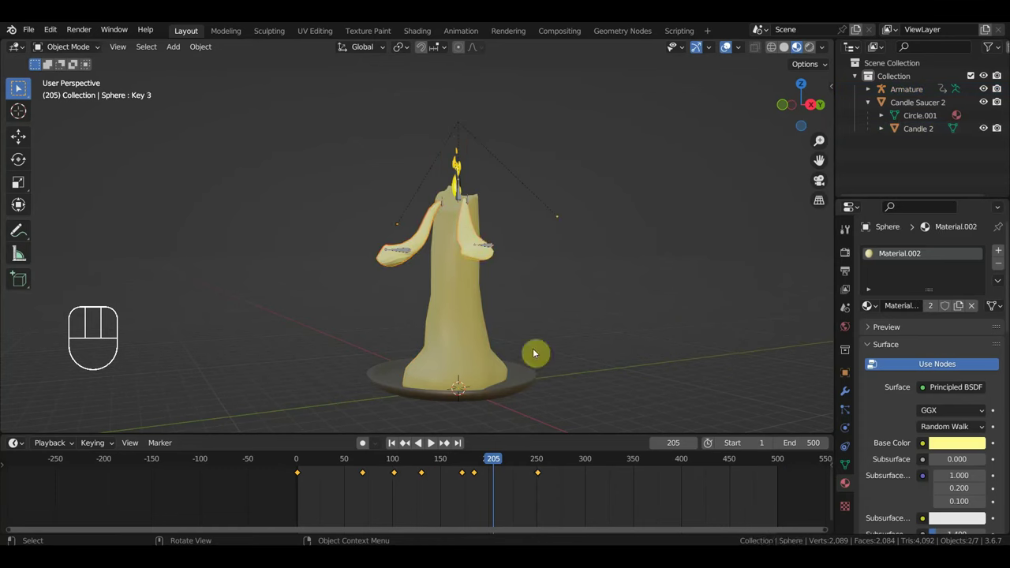
{"action": "key", "text": "ctrl+z"}
{"action": "key", "text": "ctrl+z"}
{"action": "key", "text": "ctrl+z"}
{"action": "key", "text": "ctrl+z"}
{"action": "key", "text": "ctrl+z"}
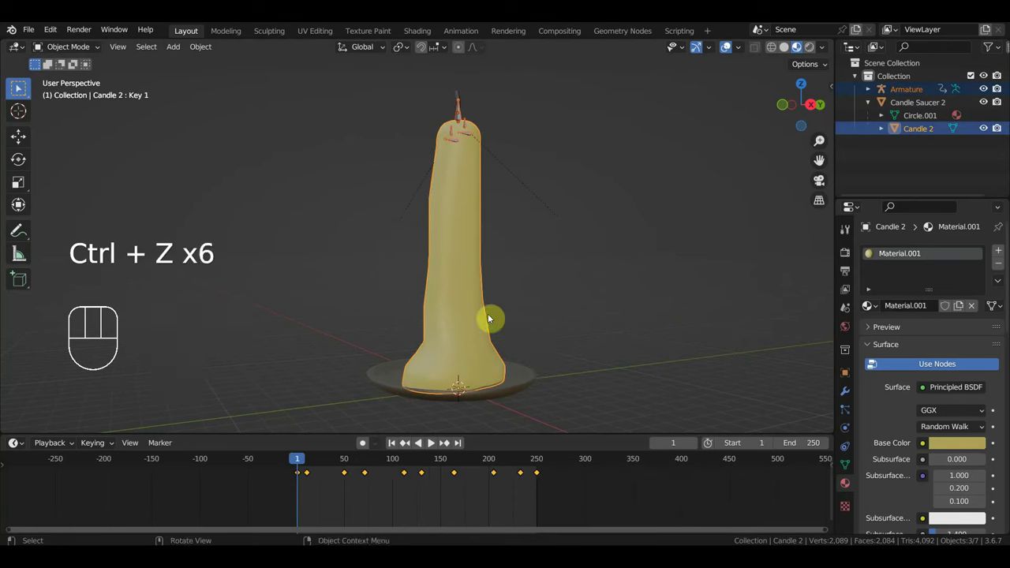
Step: Select the flame objects and stretch their keyframes over the longer timeline
{"action": "left_click_drag", "start_coordinate": [309, 461], "coordinate": [439, 393]}
{"action": "left_click", "coordinate": [428, 279]}
{"action": "left_click", "coordinate": [481, 239]}
{"action": "left_click", "coordinate": [556, 313]}
{"action": "left_click_drag", "start_coordinate": [300, 456], "coordinate": [326, 499]}
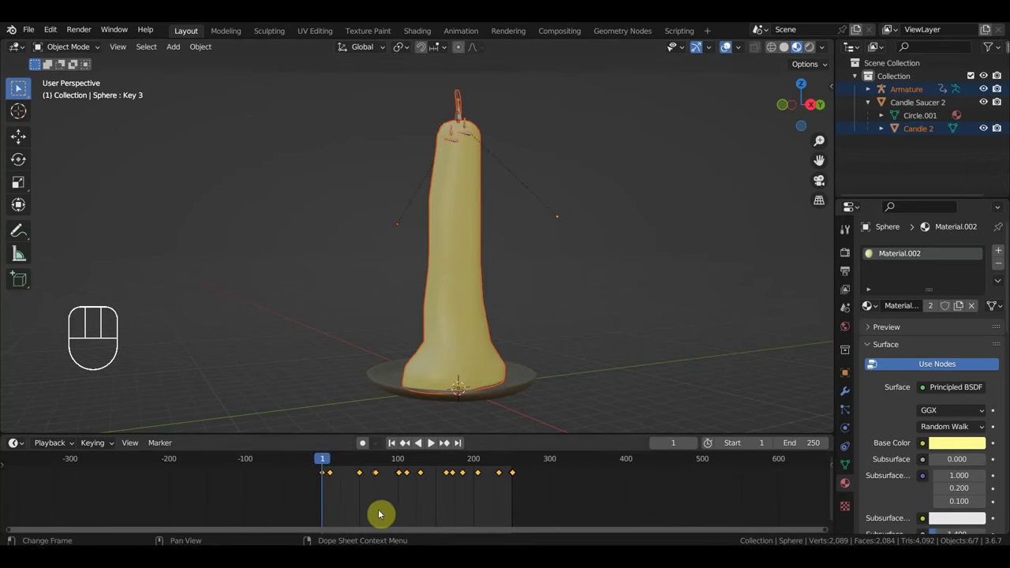
{"action": "key", "text": "s"}
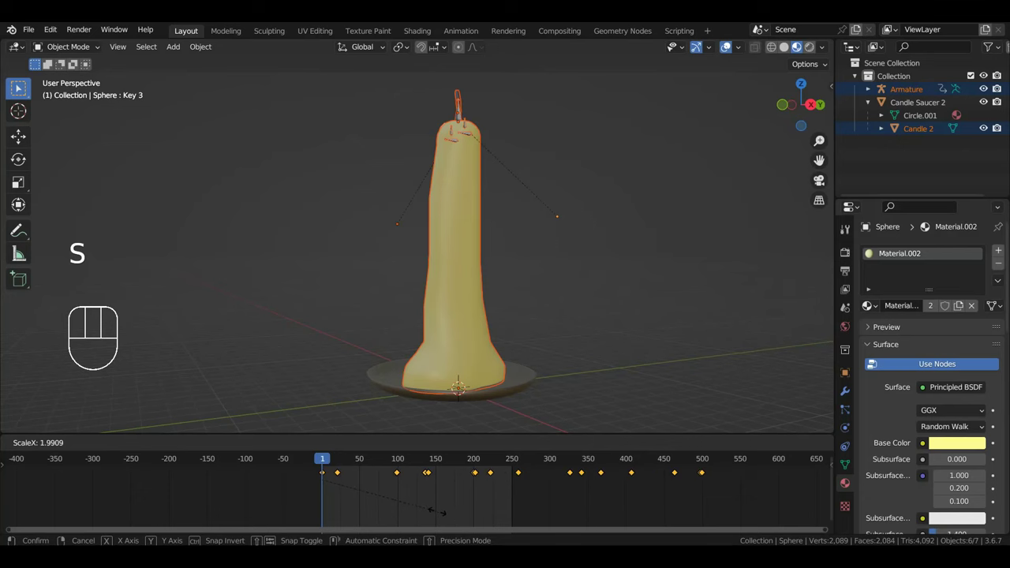
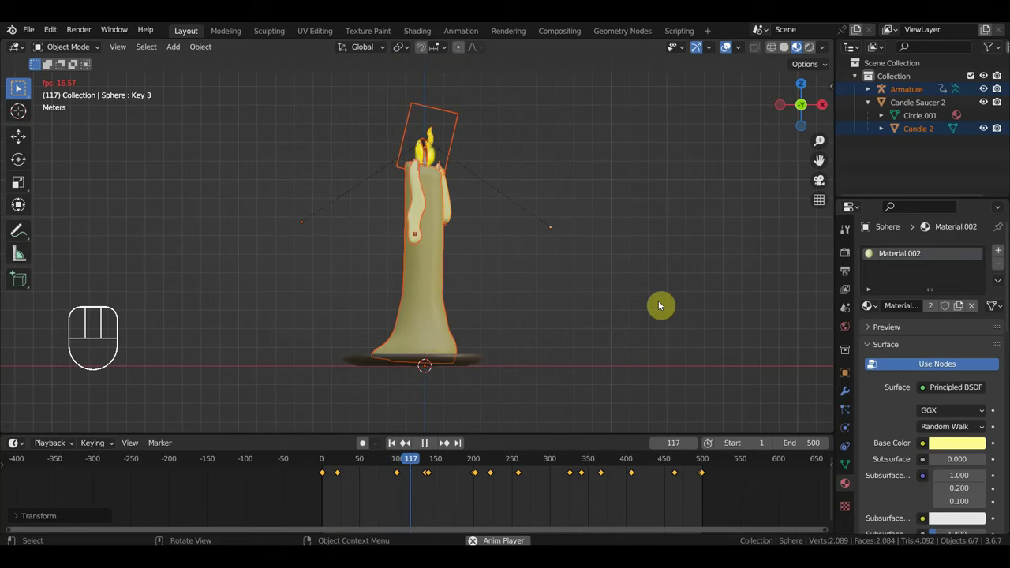
Step: Stop playback at frame 192 and select the candle's armature
{"action": "left_click", "coordinate": [678, 302]}
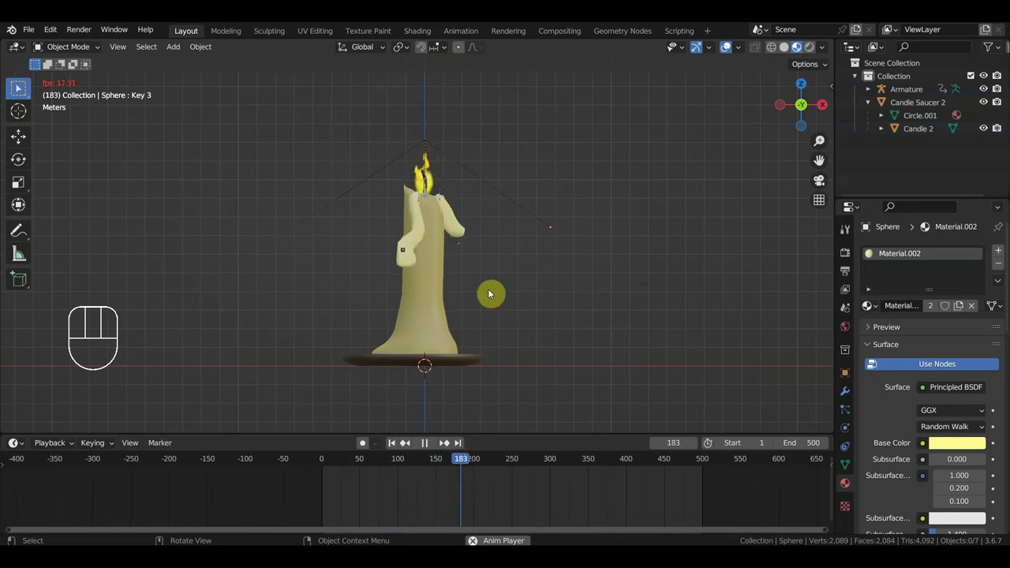
{"action": "key", "text": "space"}
{"action": "left_click_drag", "start_coordinate": [519, 276], "coordinate": [432, 273]}
{"action": "left_click", "coordinate": [416, 251]}
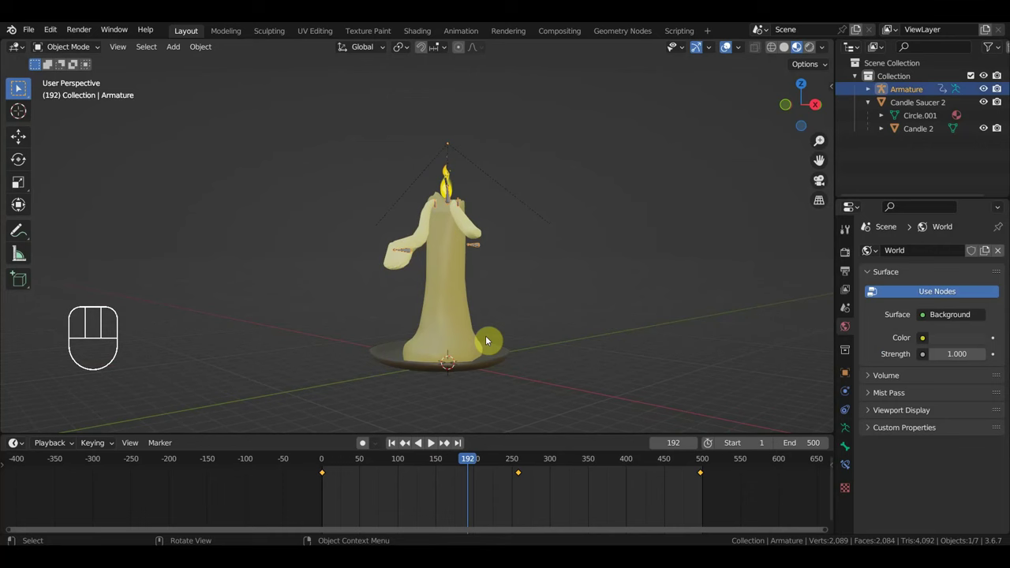
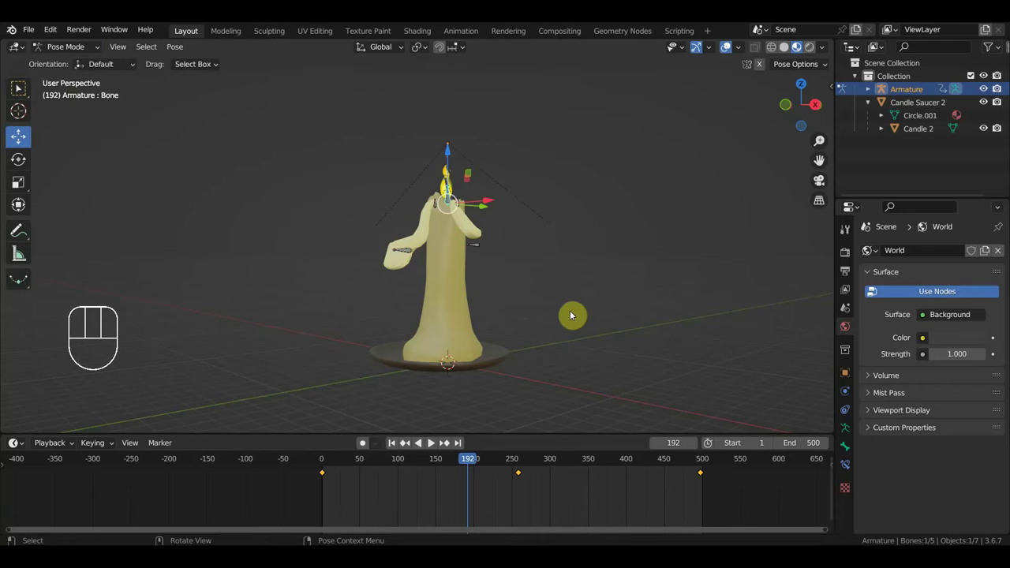
Step: Select the candle's bones, stretch their keyframes to frames 250 and 500, and play back
{"action": "left_click", "coordinate": [532, 248]}
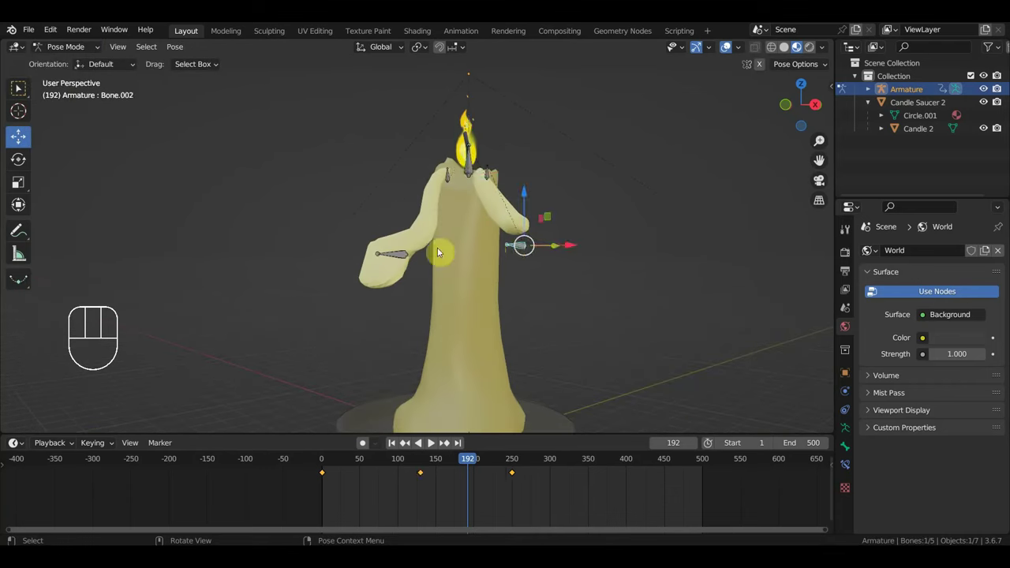
{"action": "left_click", "coordinate": [400, 254]}
{"action": "left_click_drag", "start_coordinate": [647, 340], "coordinate": [352, 174]}
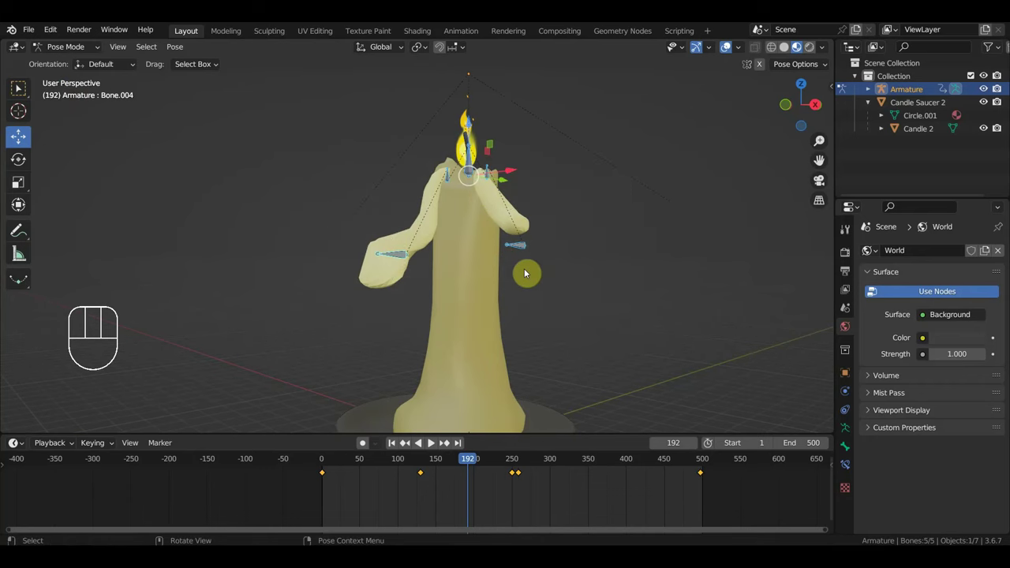
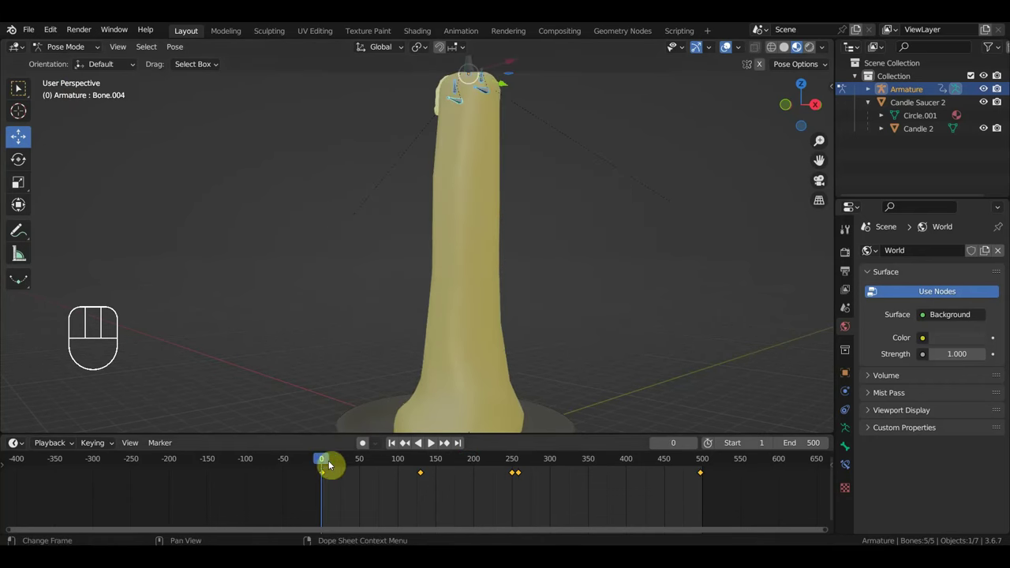
{"action": "left_click_drag", "start_coordinate": [557, 229], "coordinate": [610, 238]}
{"action": "middle_click", "coordinate": [615, 256]}
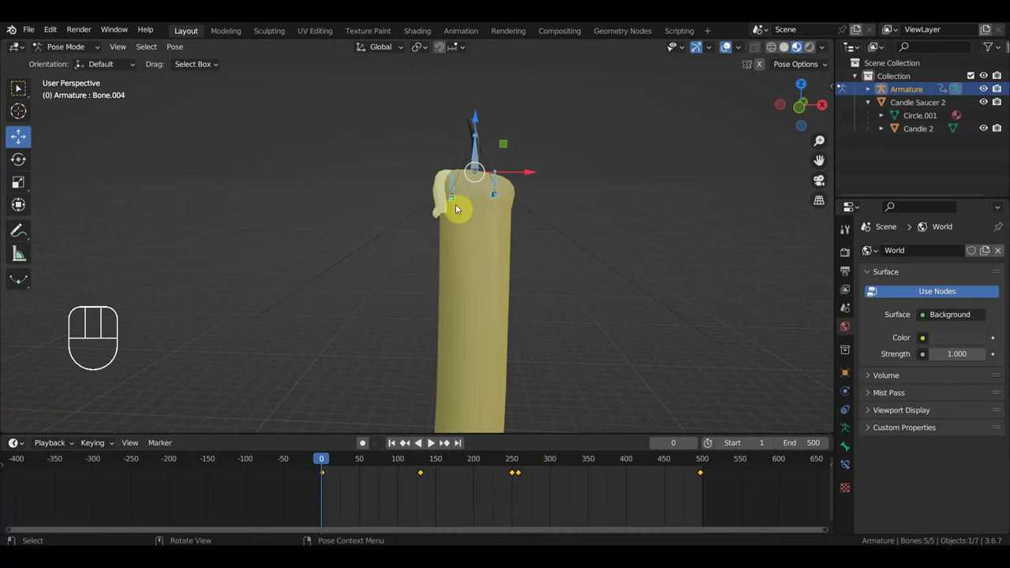
{"action": "left_click", "coordinate": [454, 189]}
{"action": "left_click", "coordinate": [496, 183]}
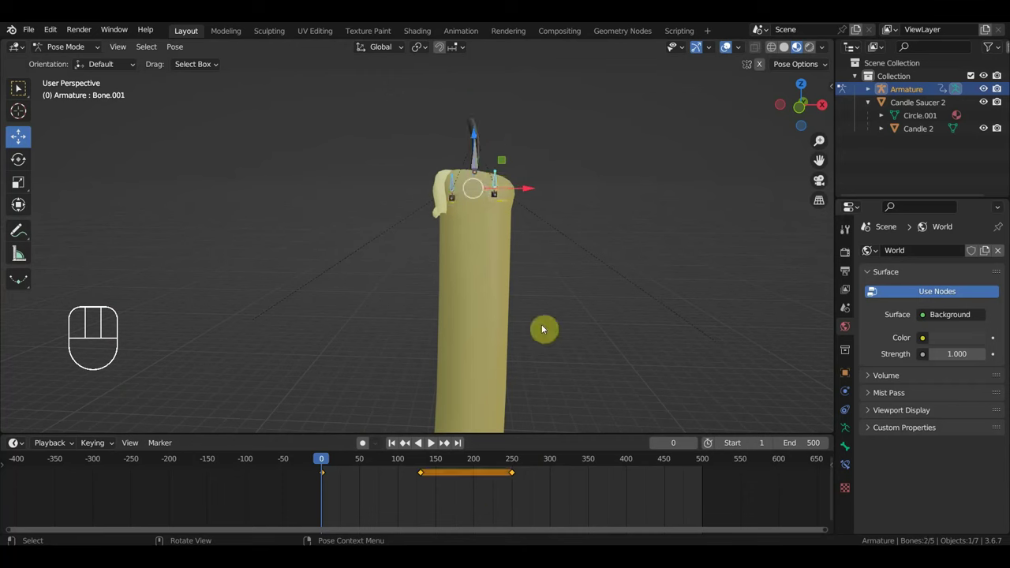
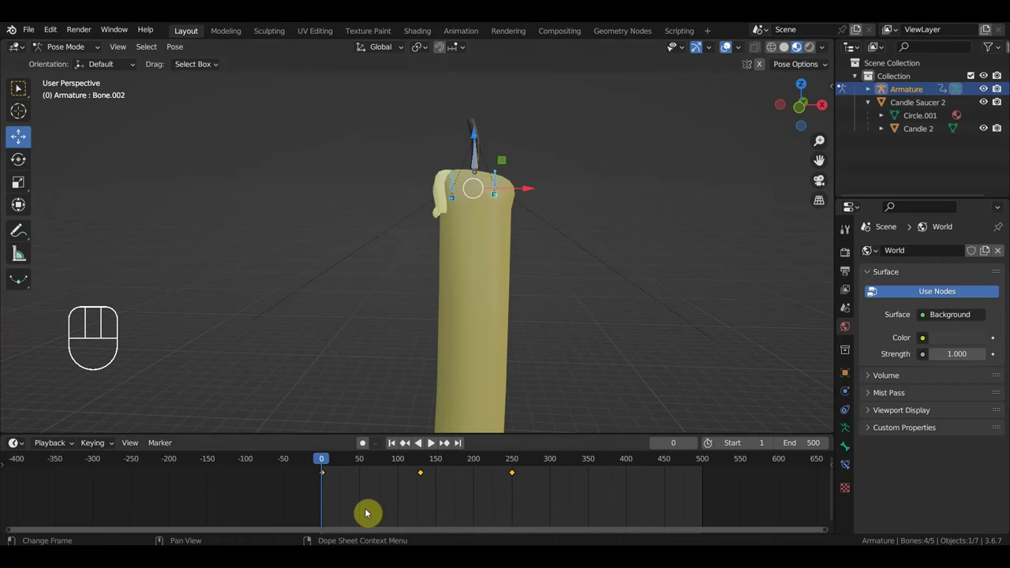
{"action": "key", "text": "s"}
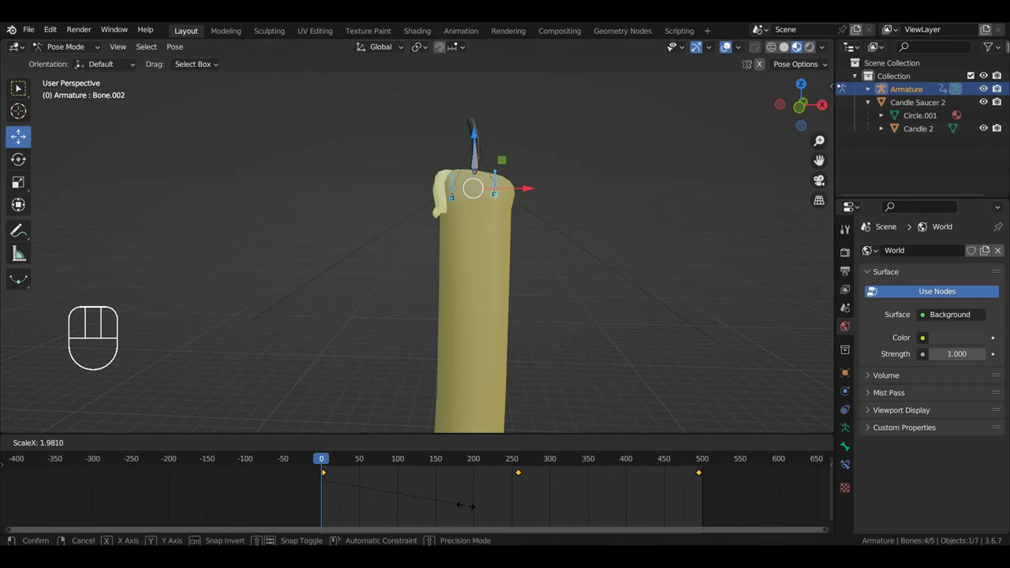
{"action": "key", "text": "space"}
Step: Frame the candle and saucer in a straight-on front view
{"action": "left_click_drag", "start_coordinate": [595, 338], "coordinate": [595, 294]}
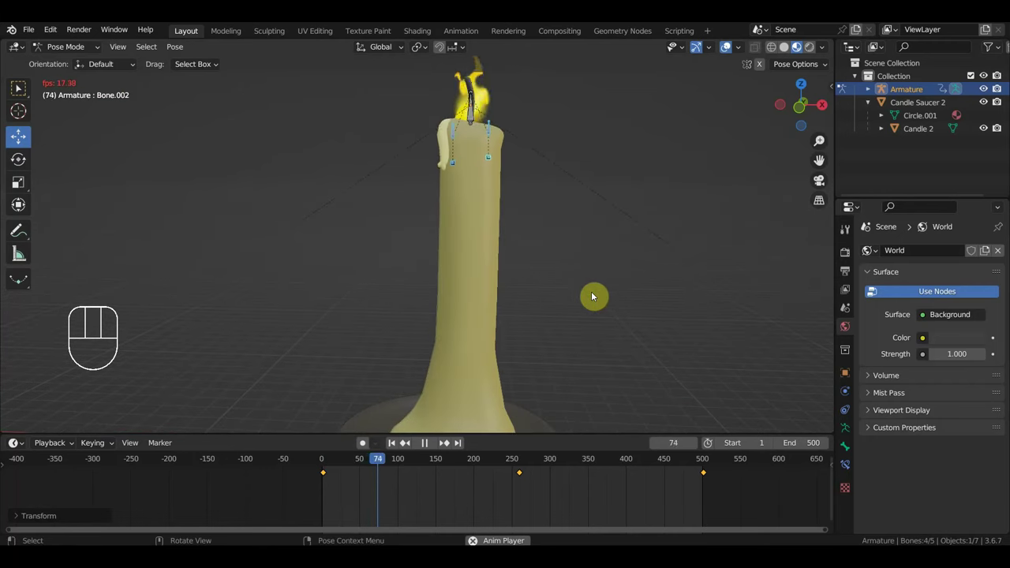
{"action": "left_click_drag", "start_coordinate": [629, 300], "coordinate": [657, 301]}
{"action": "key", "text": "KP_1"}
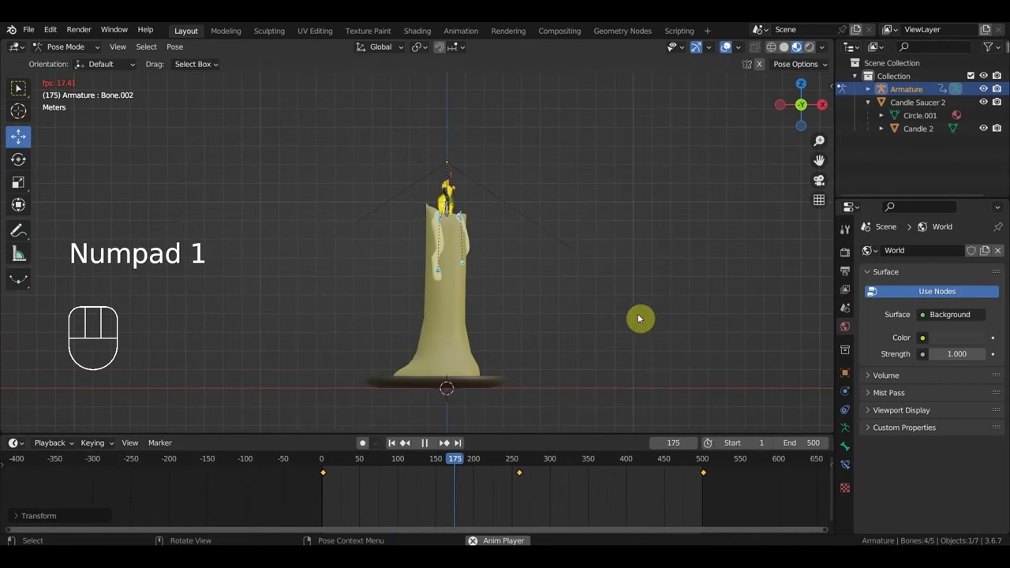
{"action": "left_click_drag", "start_coordinate": [633, 305], "coordinate": [627, 287]}
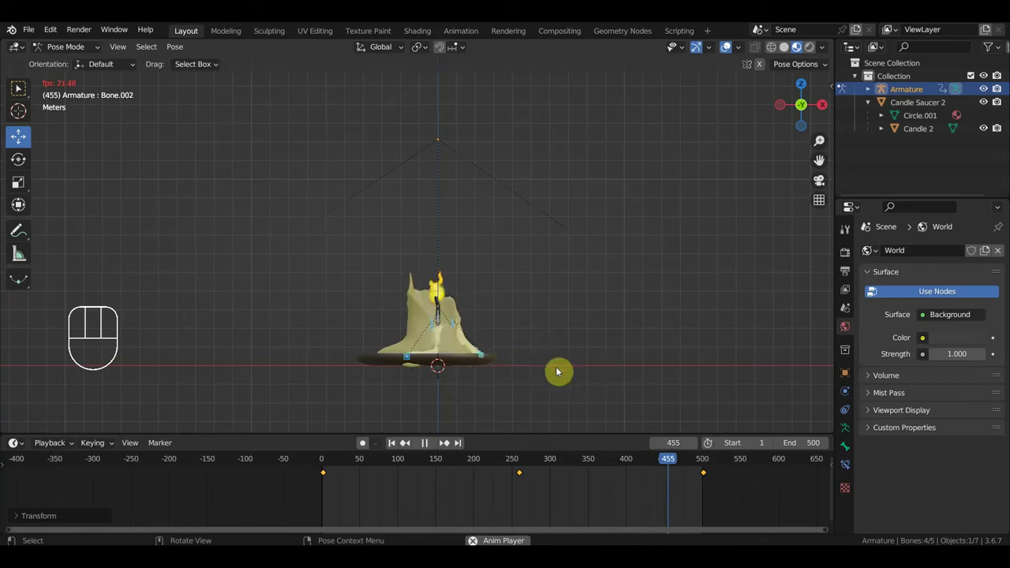
{"action": "left_click_drag", "start_coordinate": [564, 329], "coordinate": [553, 339]}
Step: Stop playback and park the timeline at frame 258
{"action": "key", "text": "space"}
{"action": "left_click", "coordinate": [523, 458]}
{"action": "middle_click", "coordinate": [545, 399]}
{"action": "key", "text": "KP_1"}
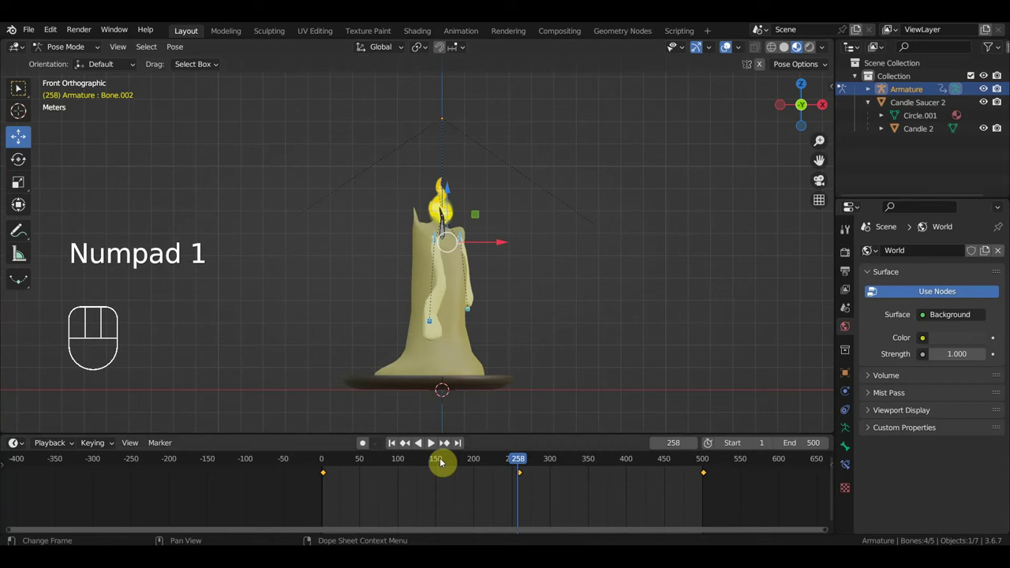
Step: Select the side drip bone, set the frame near 259 and preview its motion
{"action": "left_click", "coordinate": [434, 327]}
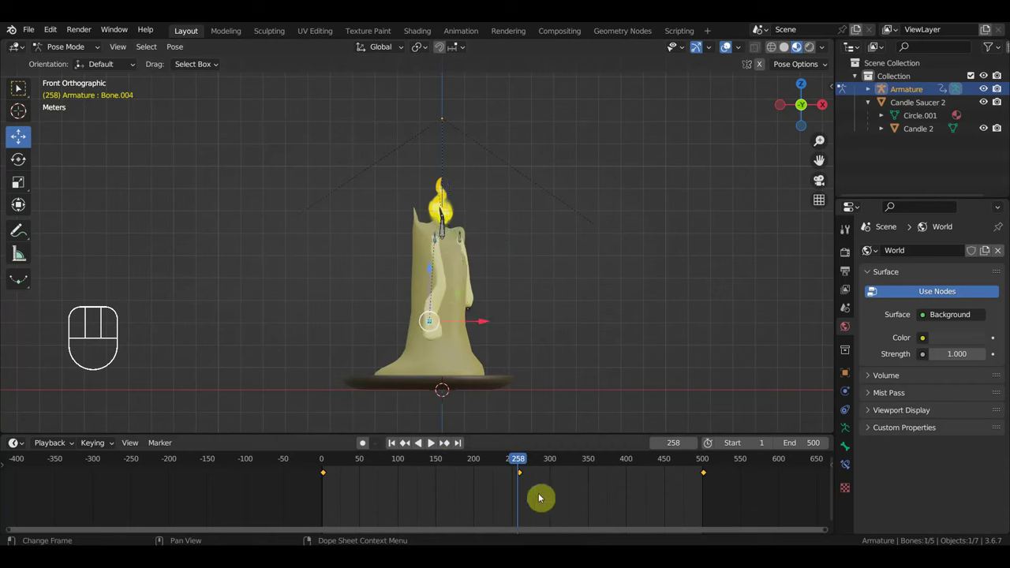
{"action": "left_click_drag", "start_coordinate": [590, 484], "coordinate": [559, 465]}
{"action": "left_click", "coordinate": [572, 460]}
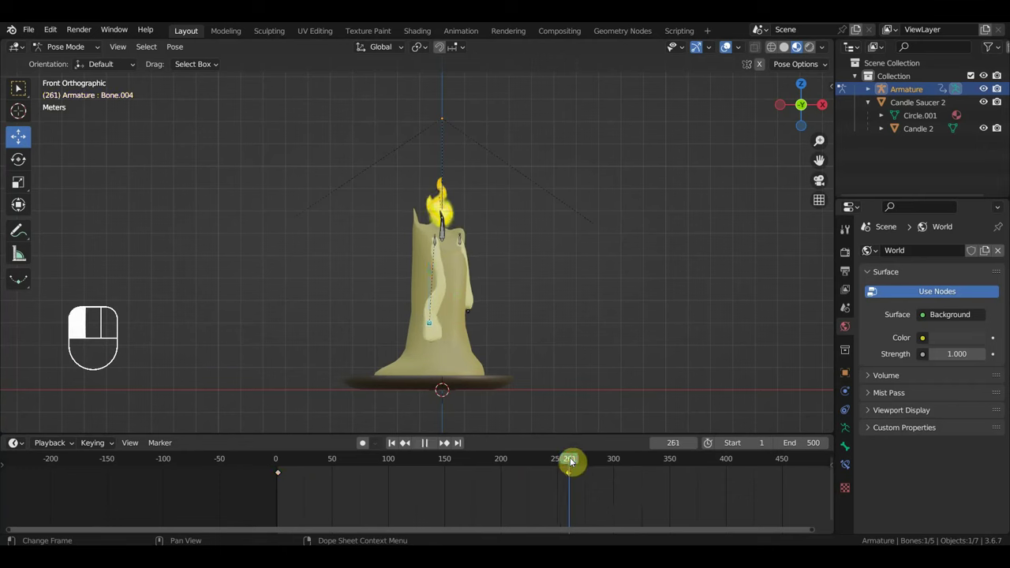
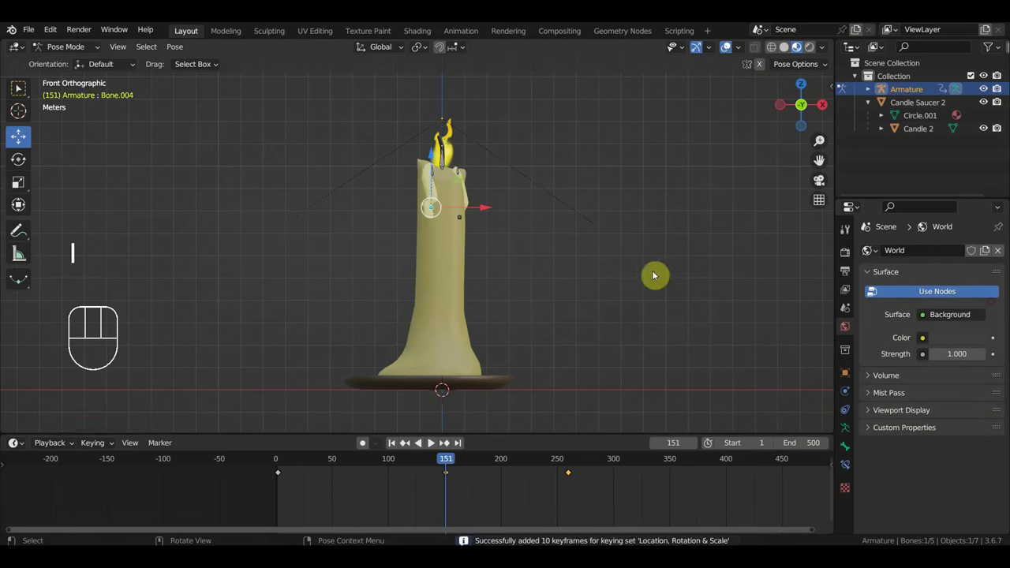
{"action": "key", "text": "space"}
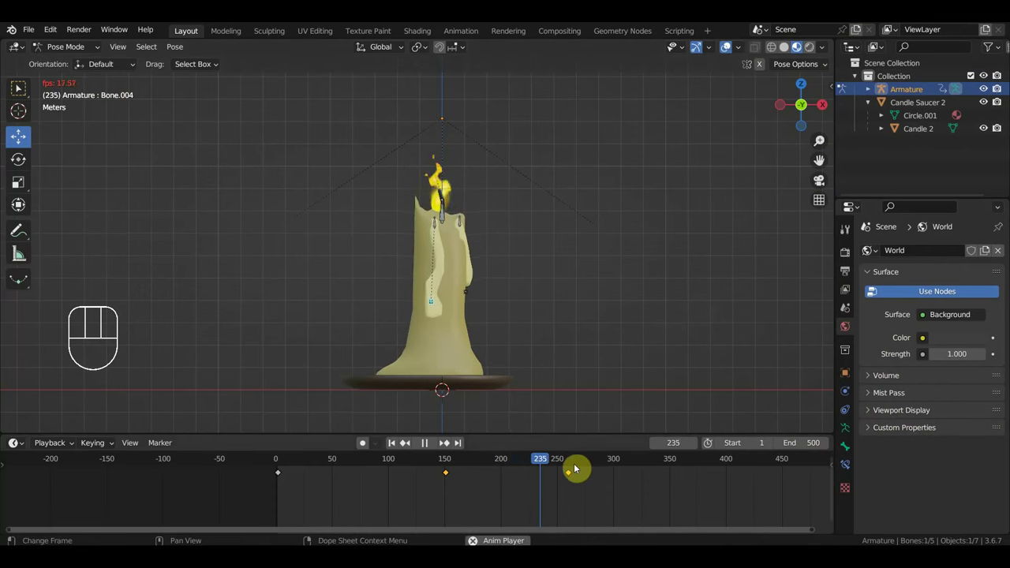
{"action": "key", "text": "space"}
{"action": "left_click", "coordinate": [567, 460]}
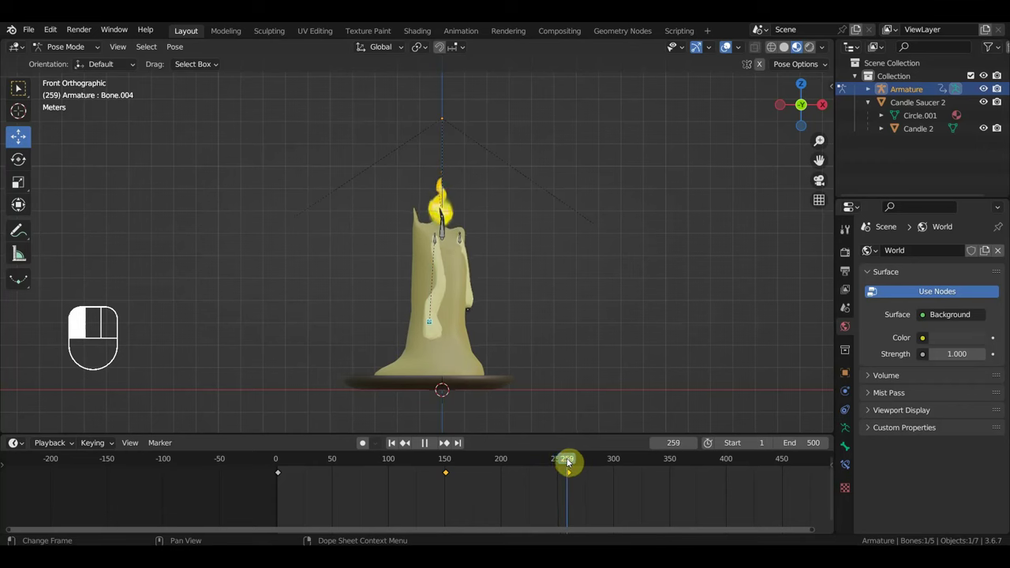
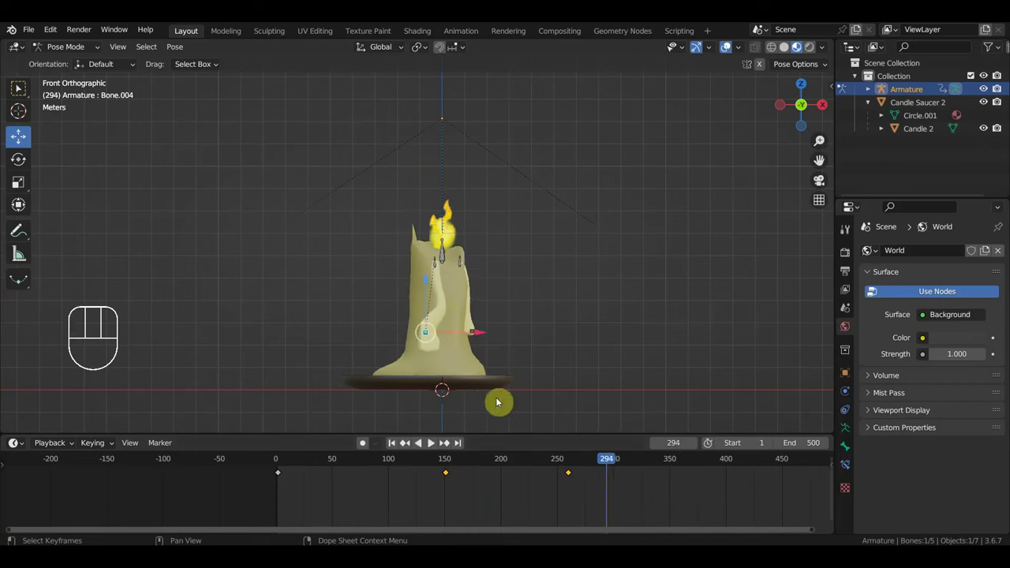
Step: Move the drip bones down and keyframe the selected bones at frame 294
{"action": "key", "text": "g"}
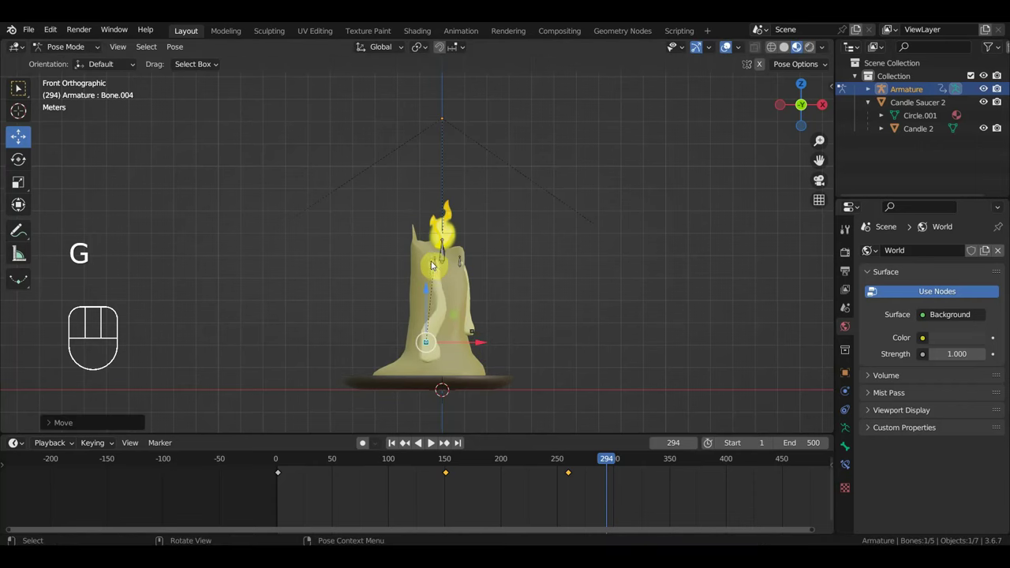
{"action": "left_click", "coordinate": [436, 269]}
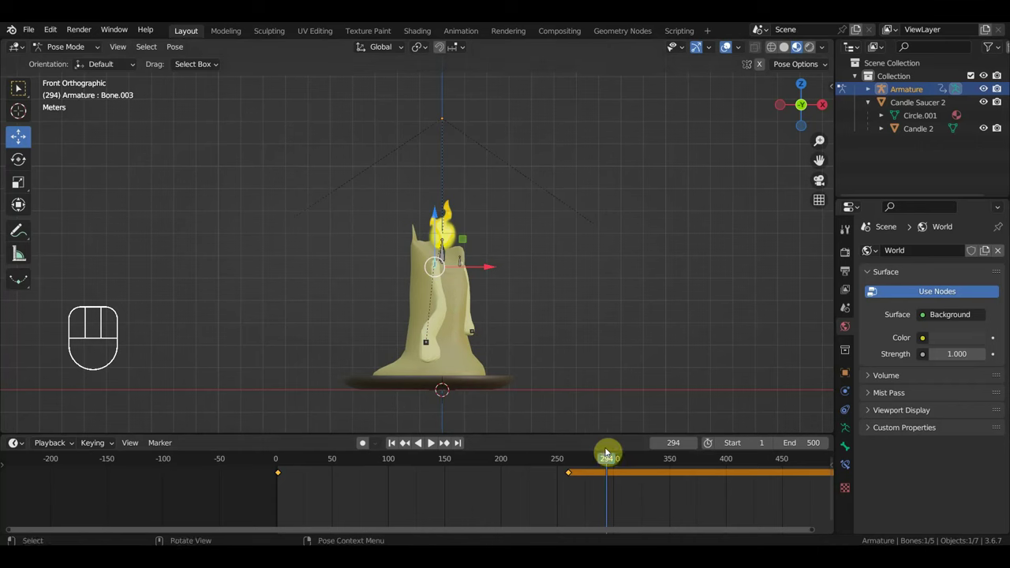
{"action": "left_click_drag", "start_coordinate": [423, 345], "coordinate": [417, 337]}
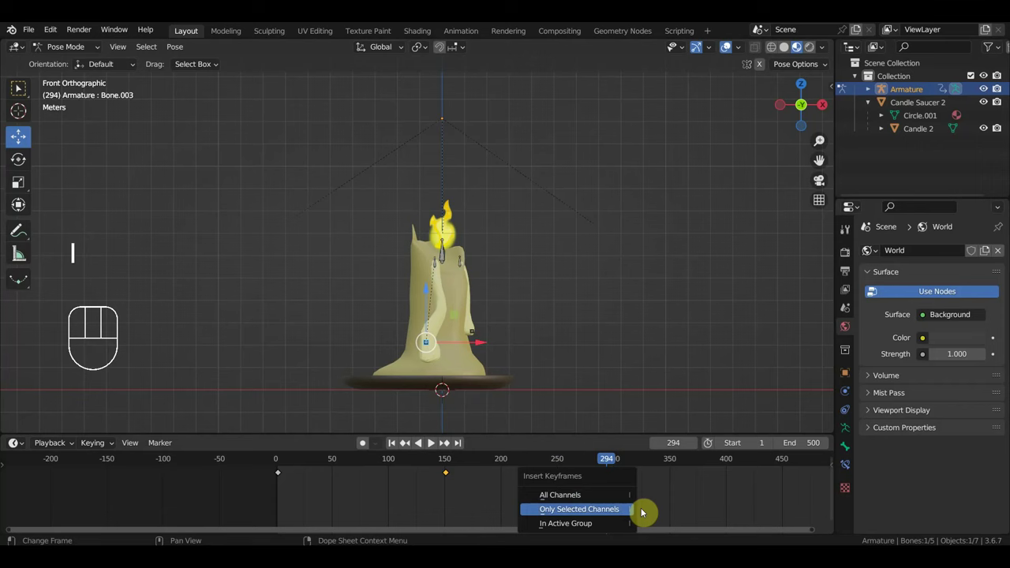
{"action": "key", "text": "i"}
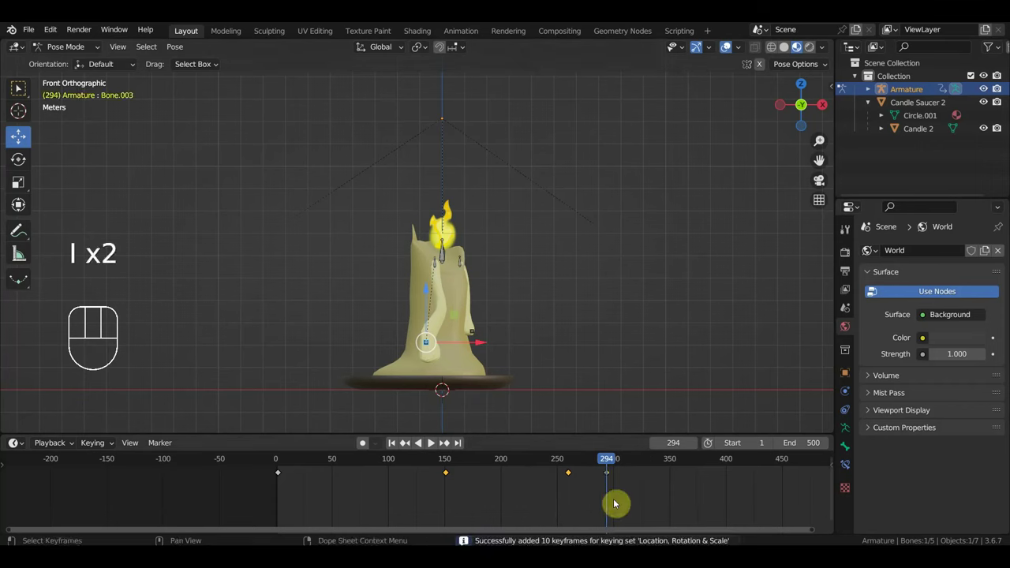
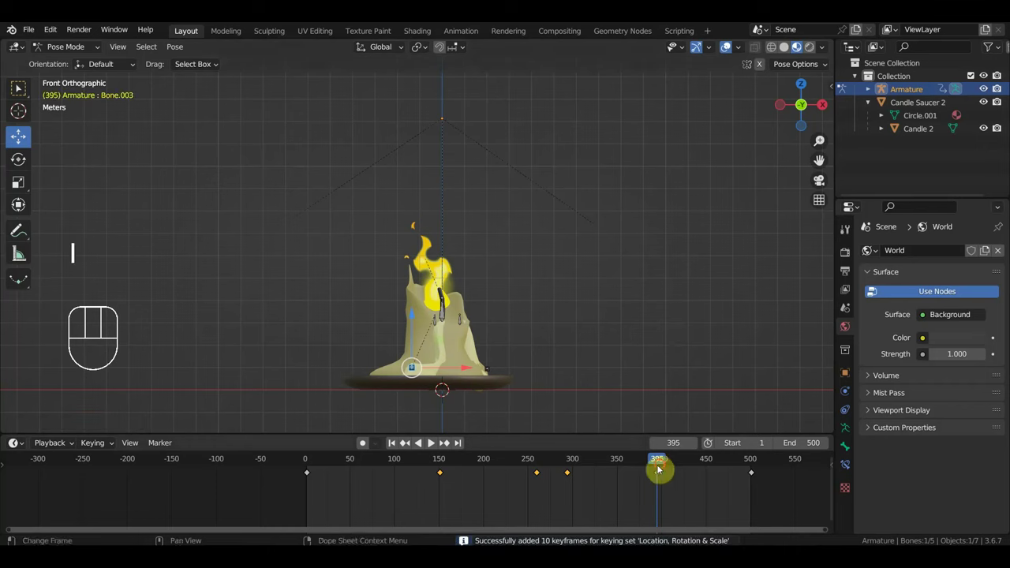
{"action": "left_click_drag", "start_coordinate": [666, 468], "coordinate": [614, 442]}
{"action": "left_click_drag", "start_coordinate": [569, 375], "coordinate": [526, 315]}
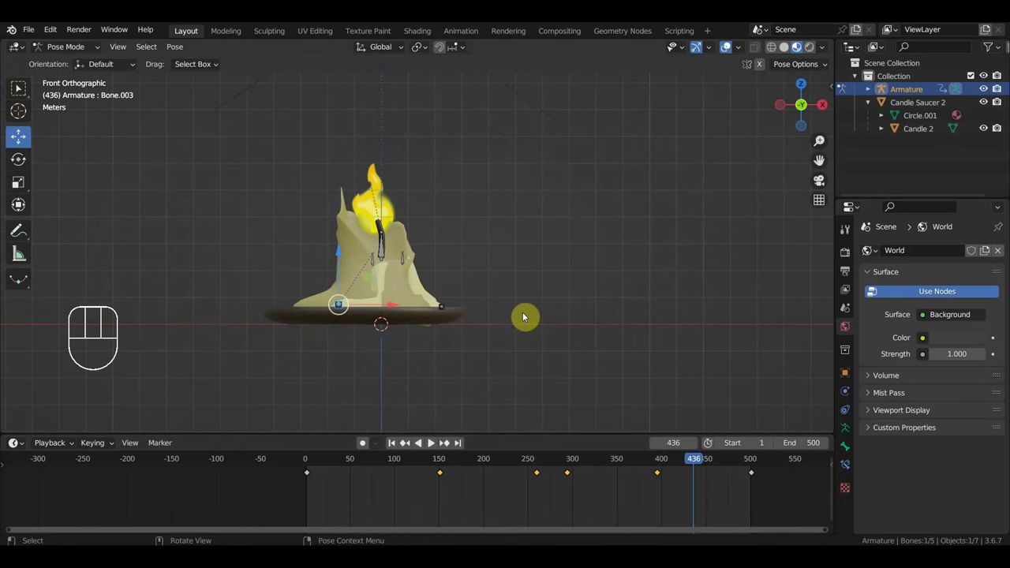
Step: Nudge and scale up Bone.002 at the saucer and key it at frame 436
{"action": "left_click", "coordinate": [447, 310]}
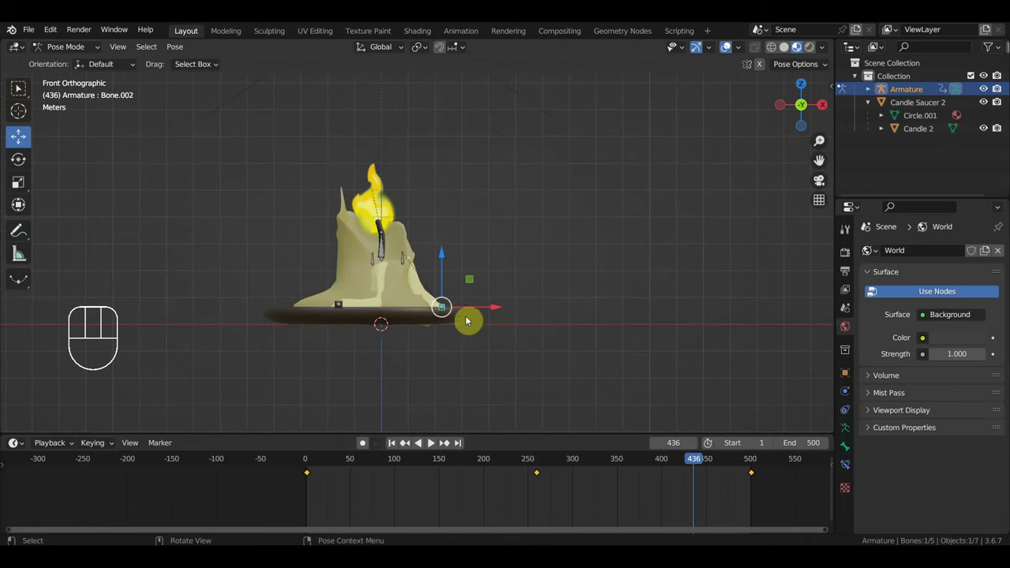
{"action": "key", "text": "g"}
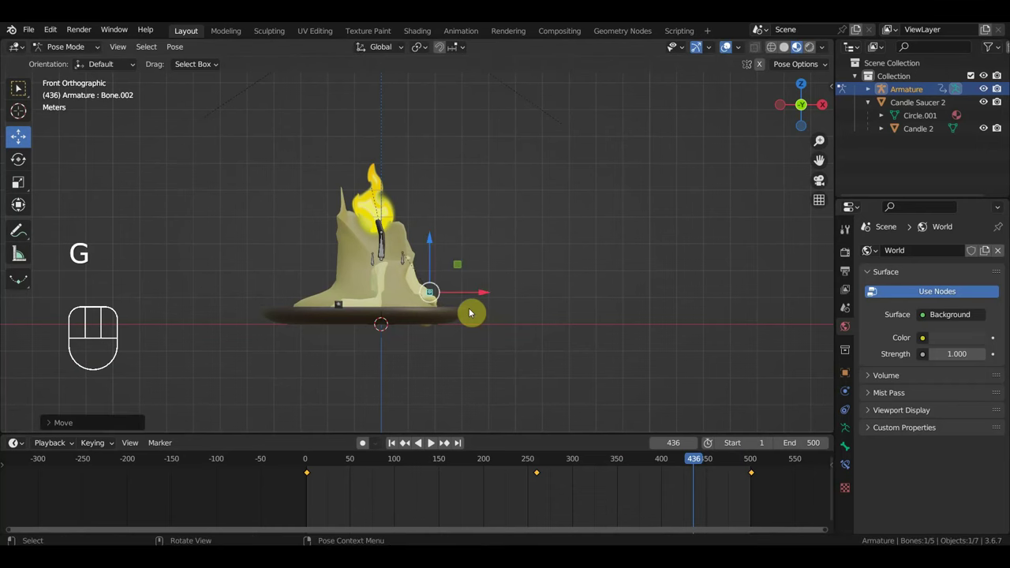
{"action": "key", "text": "s"}
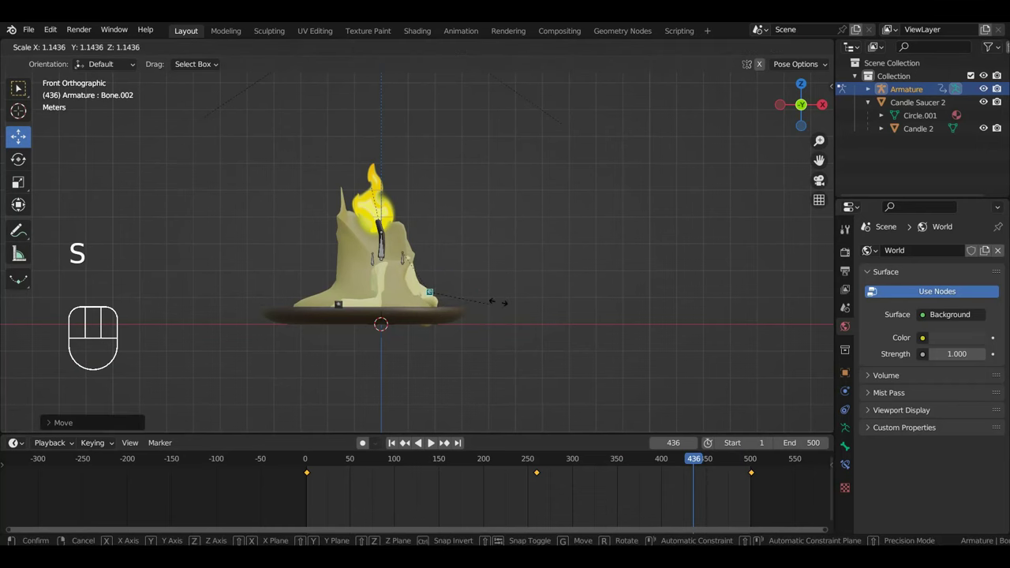
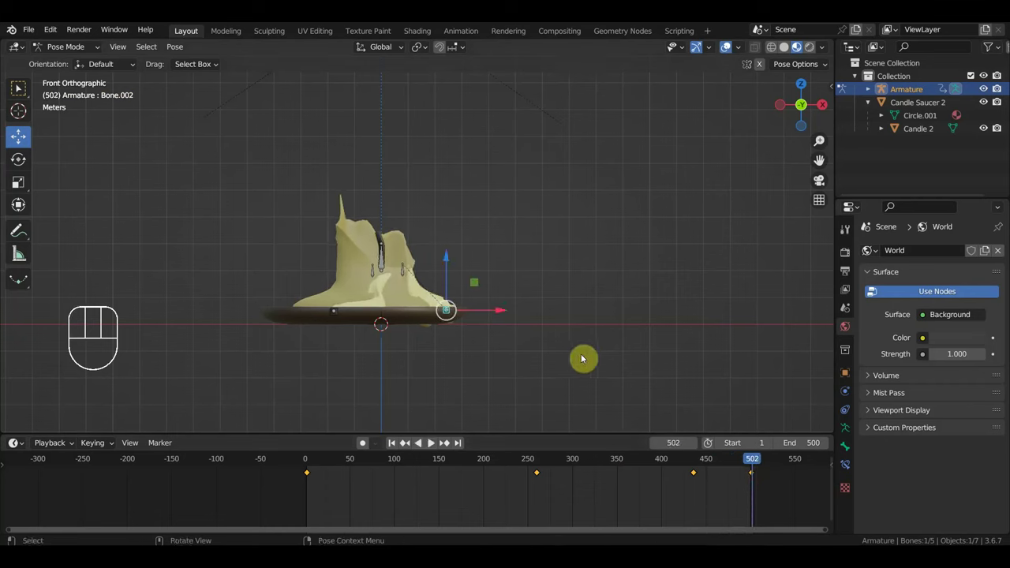
{"action": "key", "text": "s"}
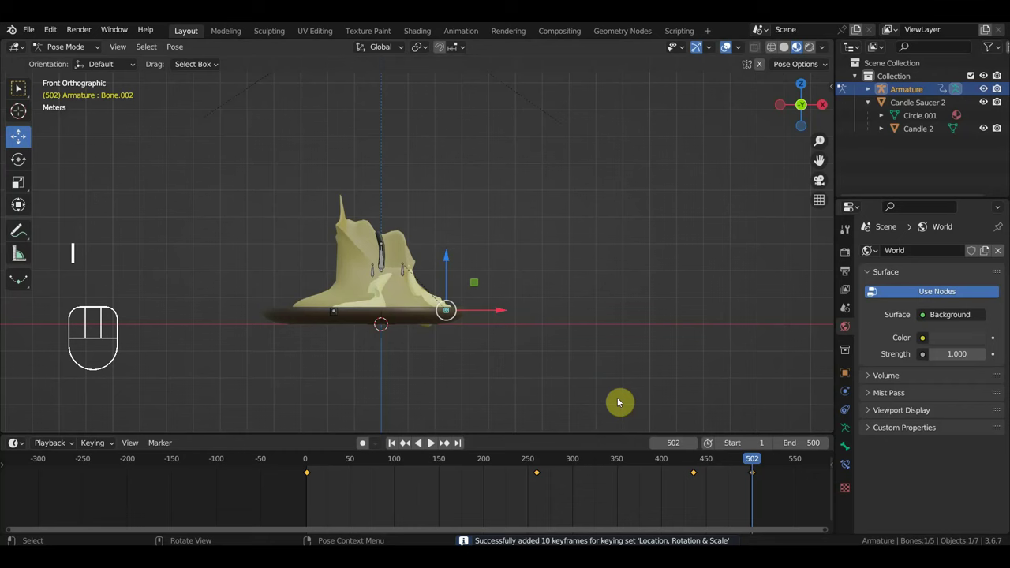
Step: Spread the wax base wider along the saucer edge and keyframe it at frame 502
{"action": "key", "text": "s"}
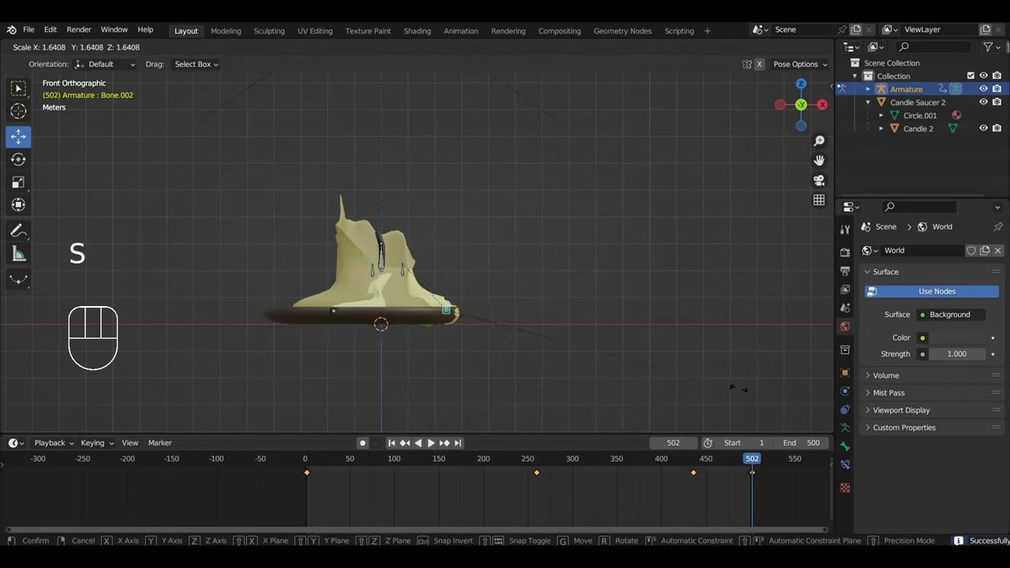
{"action": "key", "text": "g"}
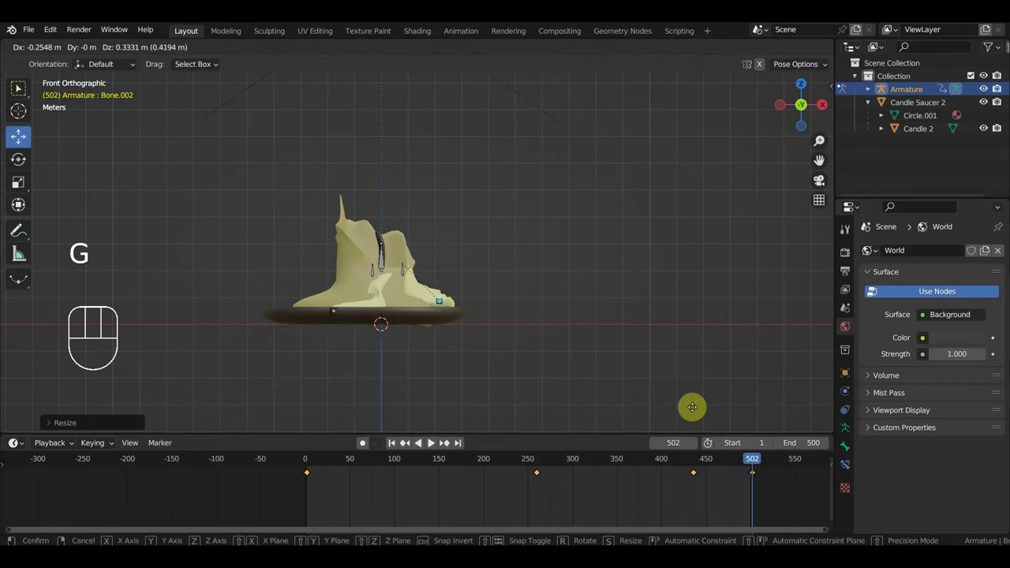
{"action": "key", "text": "g"}
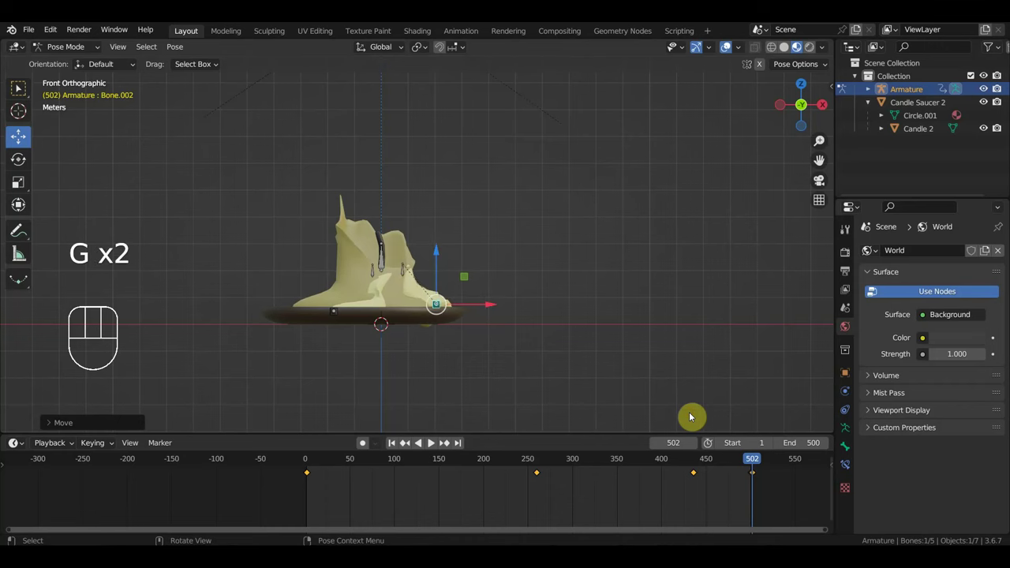
{"action": "key", "text": "i"}
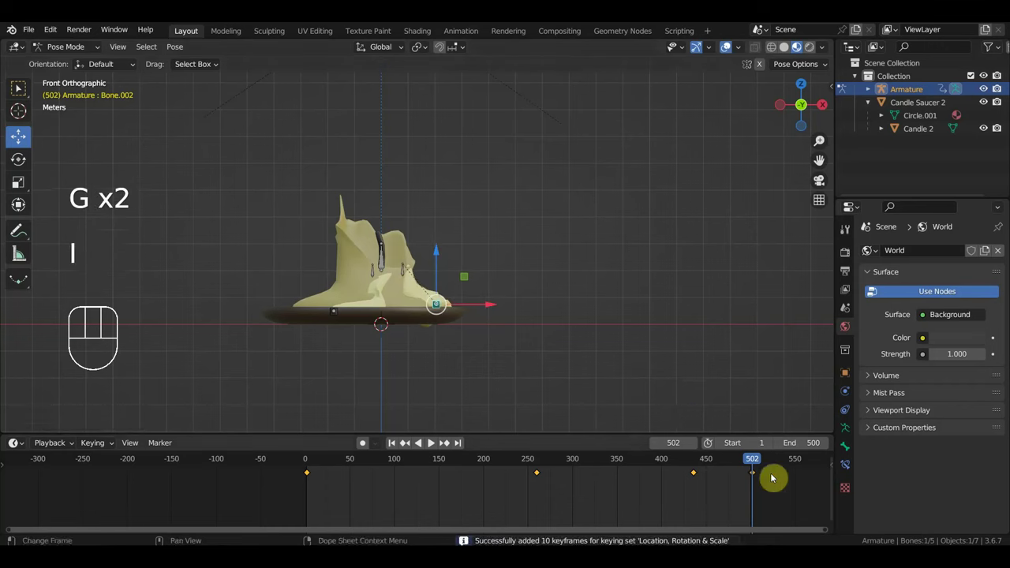
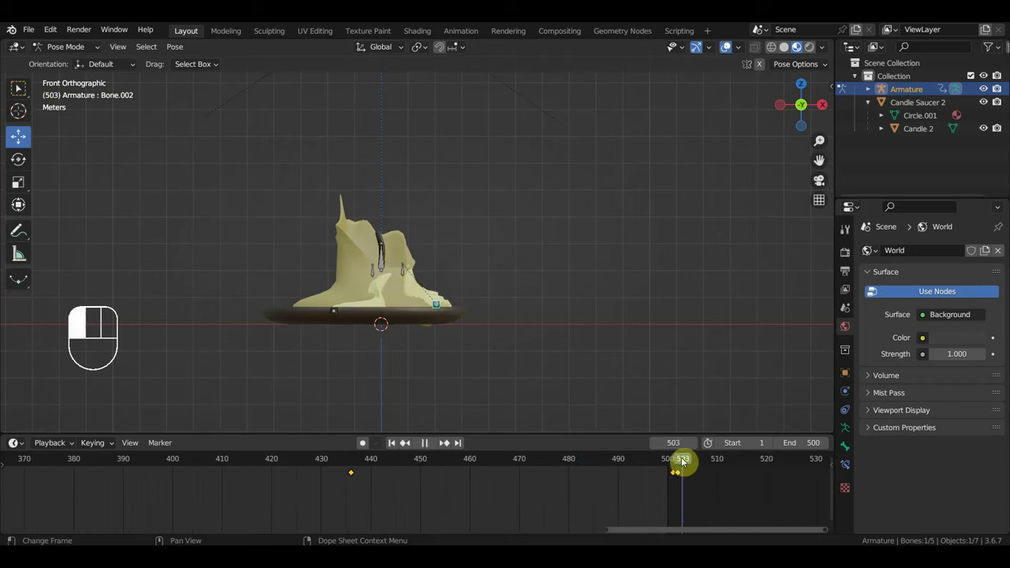
Step: Delete the key at frame 501, then lower the bone into a melted pose near frame 359 and key it
{"action": "left_click", "coordinate": [688, 477]}
{"action": "key", "text": "Delete"}
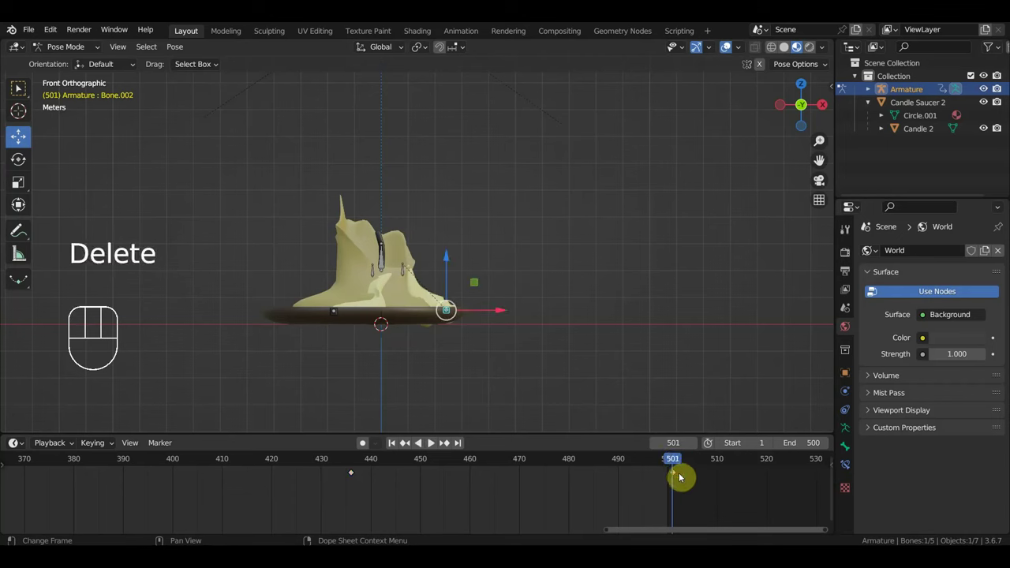
{"action": "left_click_drag", "start_coordinate": [676, 467], "coordinate": [77, 329]}
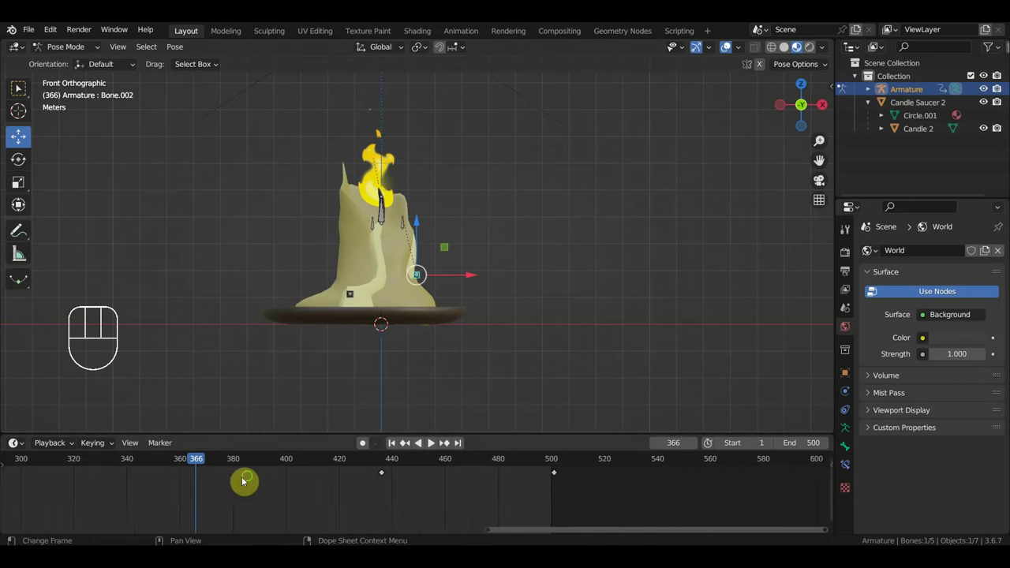
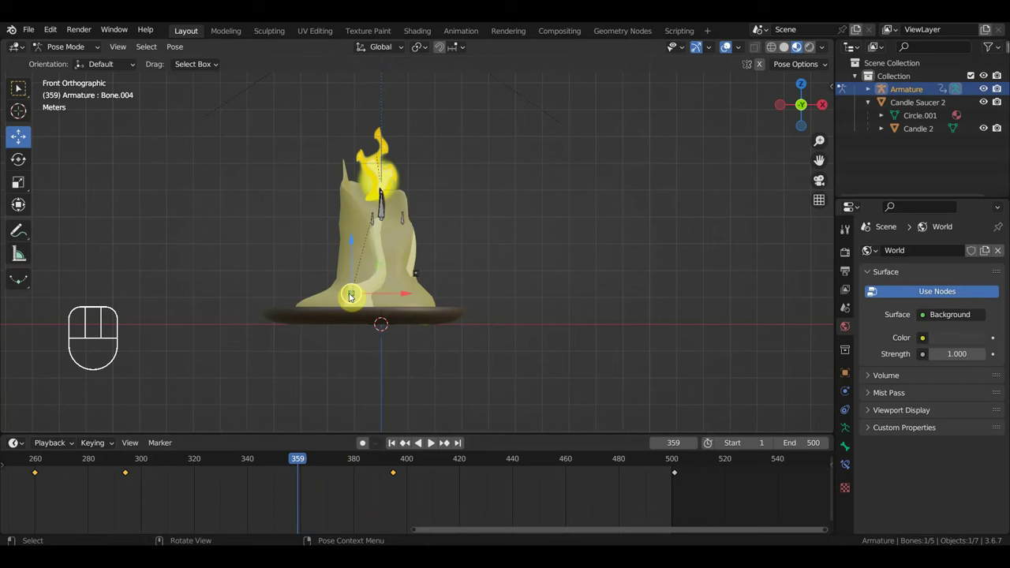
{"action": "key", "text": "g"}
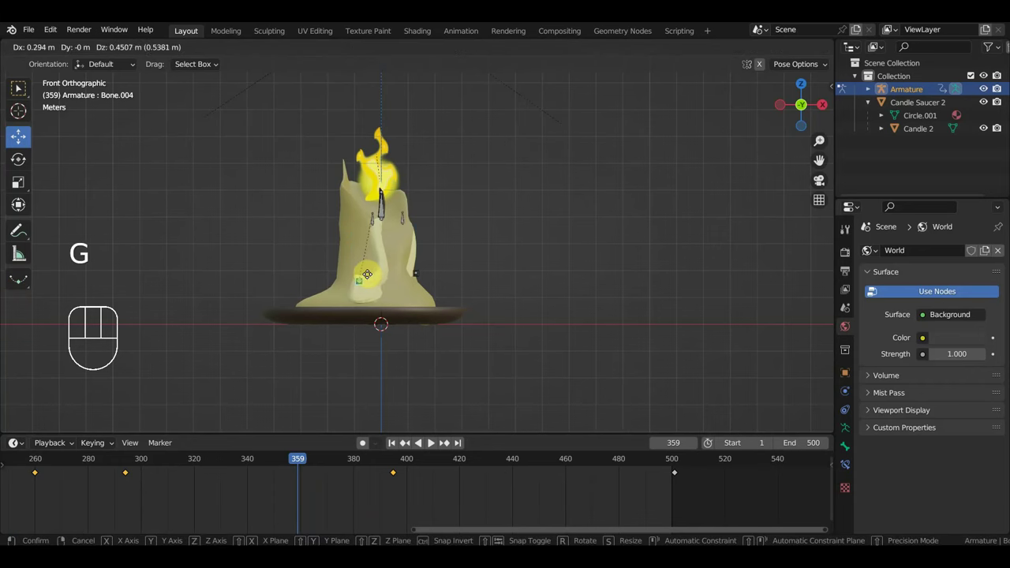
{"action": "left_click_drag", "start_coordinate": [357, 301], "coordinate": [350, 296]}
{"action": "key", "text": "g"}
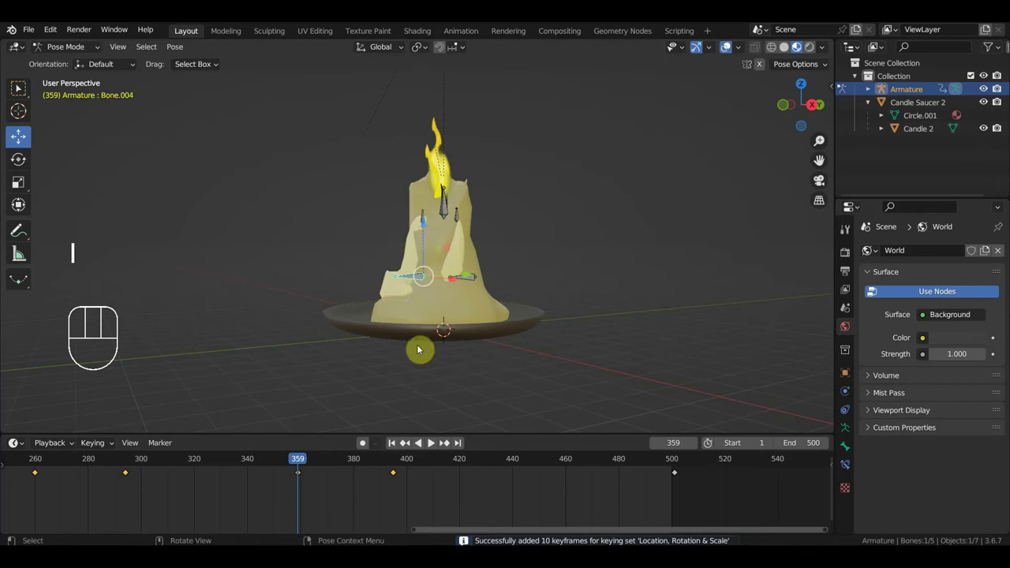
{"action": "left_click_drag", "start_coordinate": [298, 463], "coordinate": [260, 468]}
{"action": "key", "text": "KP_1"}
Step: Push the bone further into the melt at frame 457, key it, and play the animation
{"action": "left_click_drag", "start_coordinate": [211, 462], "coordinate": [477, 442]}
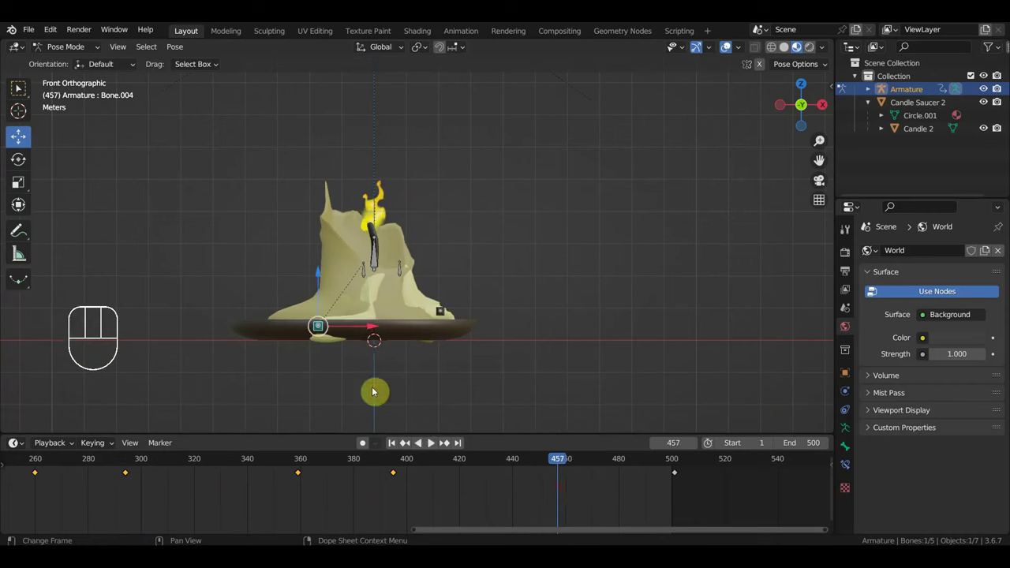
{"action": "key", "text": "g"}
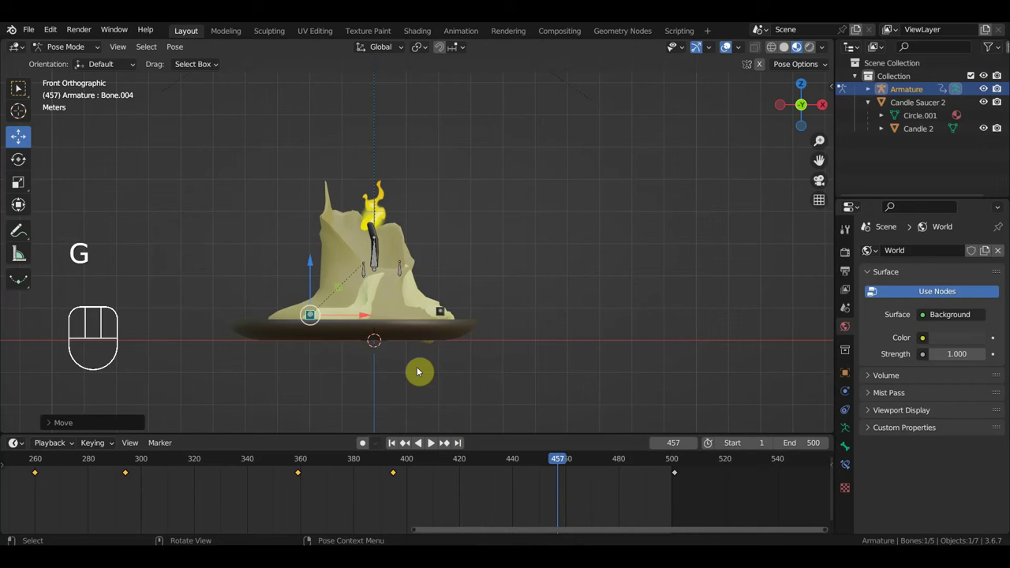
{"action": "left_click_drag", "start_coordinate": [571, 460], "coordinate": [673, 488]}
{"action": "key", "text": "space"}
{"action": "left_click_drag", "start_coordinate": [564, 296], "coordinate": [569, 341]}
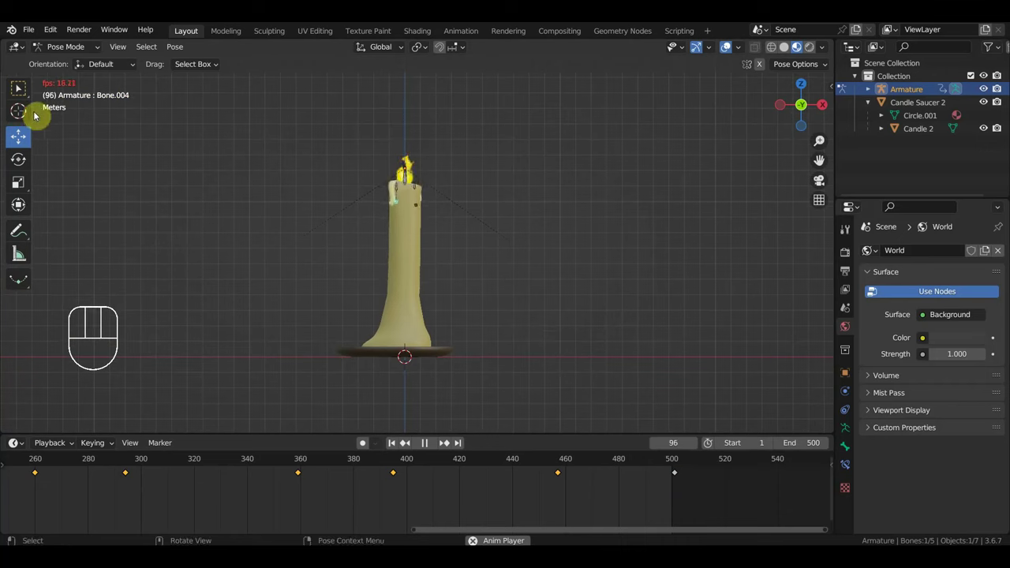
Step: Hide the grid and rig overlays and orbit in close around the melting candle
{"action": "left_click", "coordinate": [17, 91]}
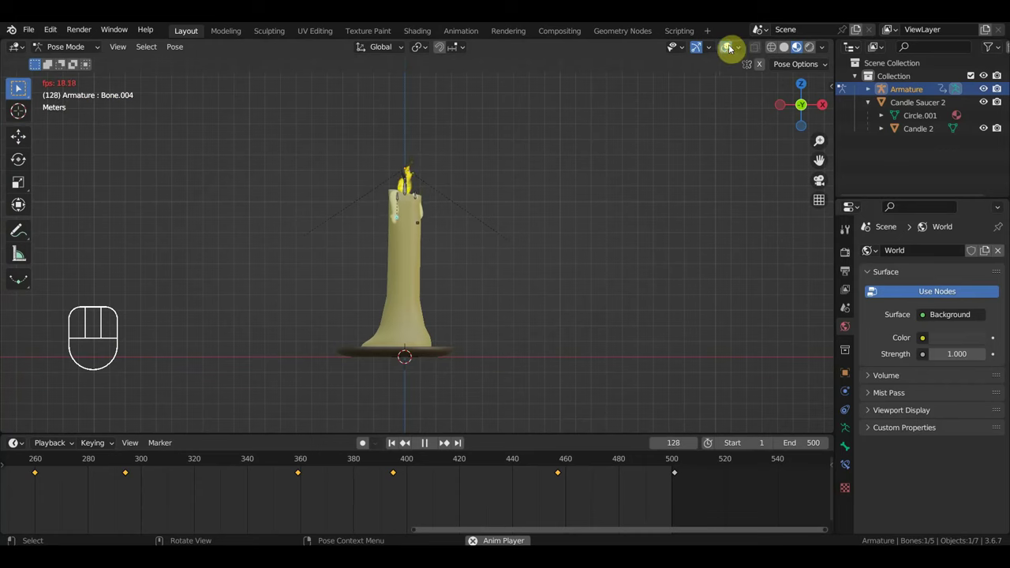
{"action": "left_click", "coordinate": [734, 48]}
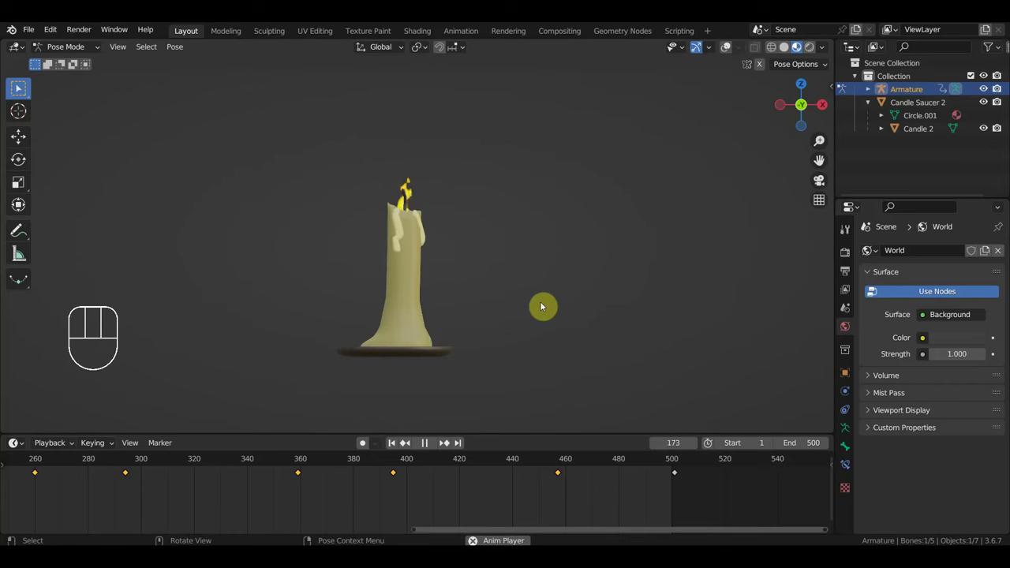
{"action": "left_click_drag", "start_coordinate": [599, 287], "coordinate": [453, 280]}
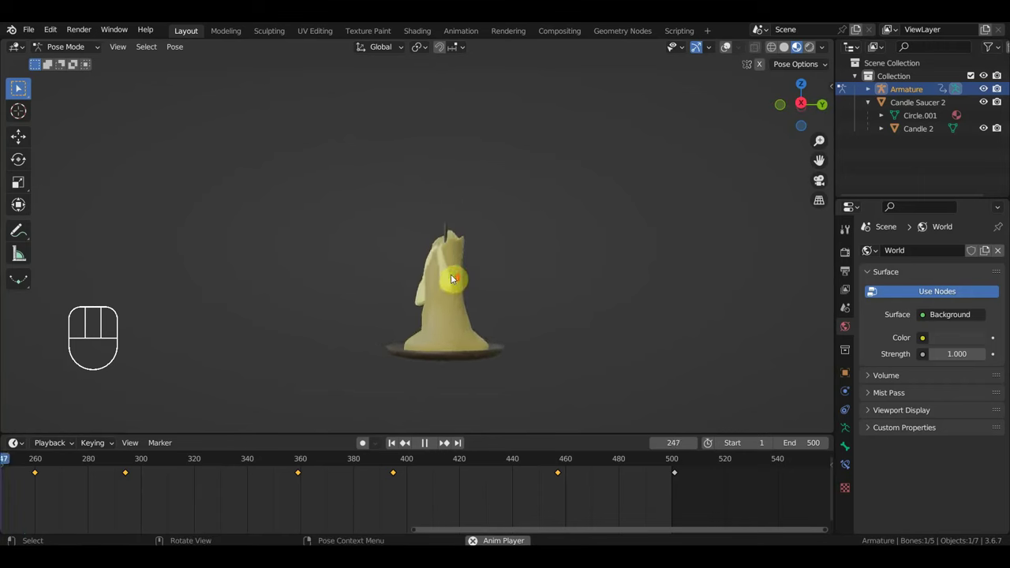
{"action": "middle_click", "coordinate": [450, 278]}
{"action": "left_click_drag", "start_coordinate": [479, 276], "coordinate": [439, 276]}
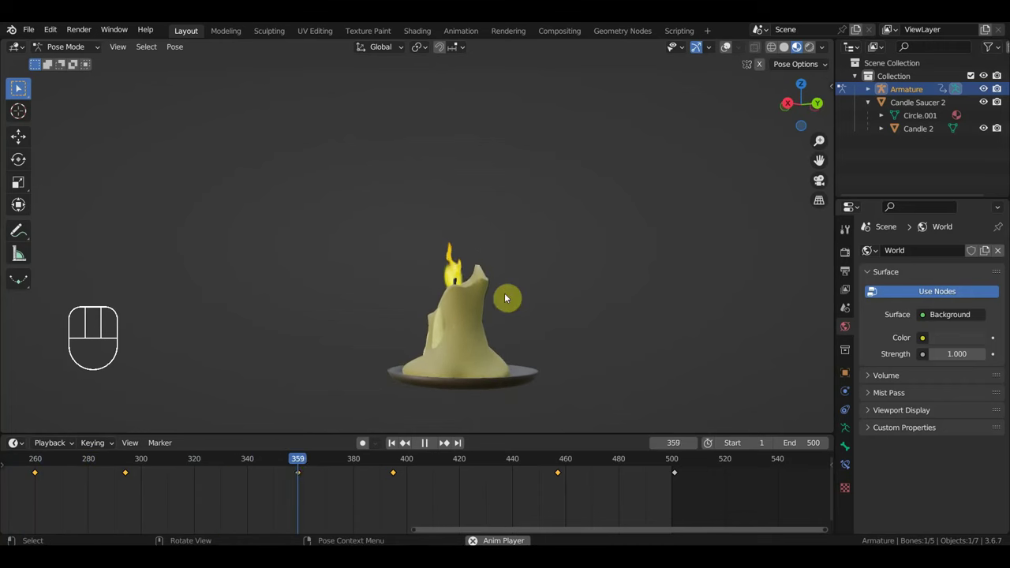
{"action": "left_click_drag", "start_coordinate": [489, 350], "coordinate": [203, 346]}
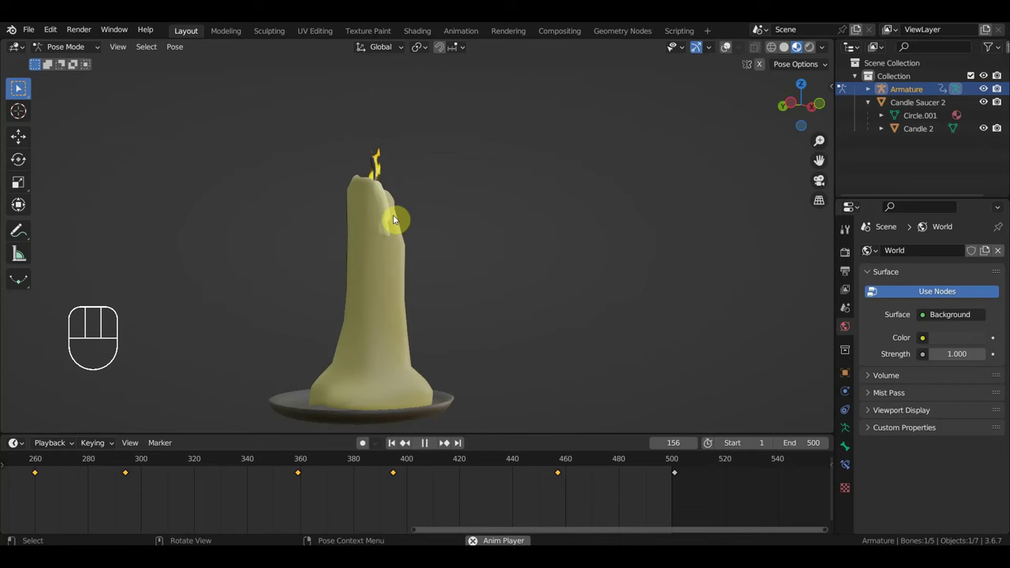
{"action": "left_click_drag", "start_coordinate": [446, 237], "coordinate": [395, 236]}
{"action": "left_click_drag", "start_coordinate": [471, 239], "coordinate": [525, 232]}
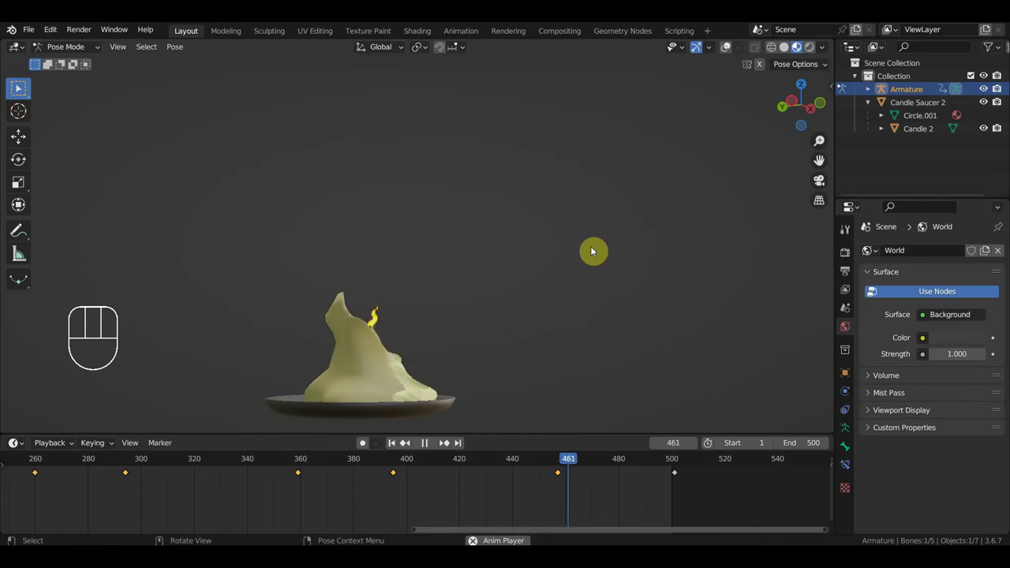
Step: Stop playback and scrub the timeline back to frame 438
{"action": "left_click_drag", "start_coordinate": [568, 250], "coordinate": [453, 253]}
{"action": "key", "text": "space"}
{"action": "left_click", "coordinate": [549, 462]}
{"action": "left_click_drag", "start_coordinate": [566, 463], "coordinate": [514, 459]}
{"action": "left_click_drag", "start_coordinate": [598, 366], "coordinate": [612, 361]}
Step: View the flame-lit candle in Rendered shading, then return to Object Mode with overlays back on
{"action": "left_click_drag", "start_coordinate": [608, 357], "coordinate": [630, 301]}
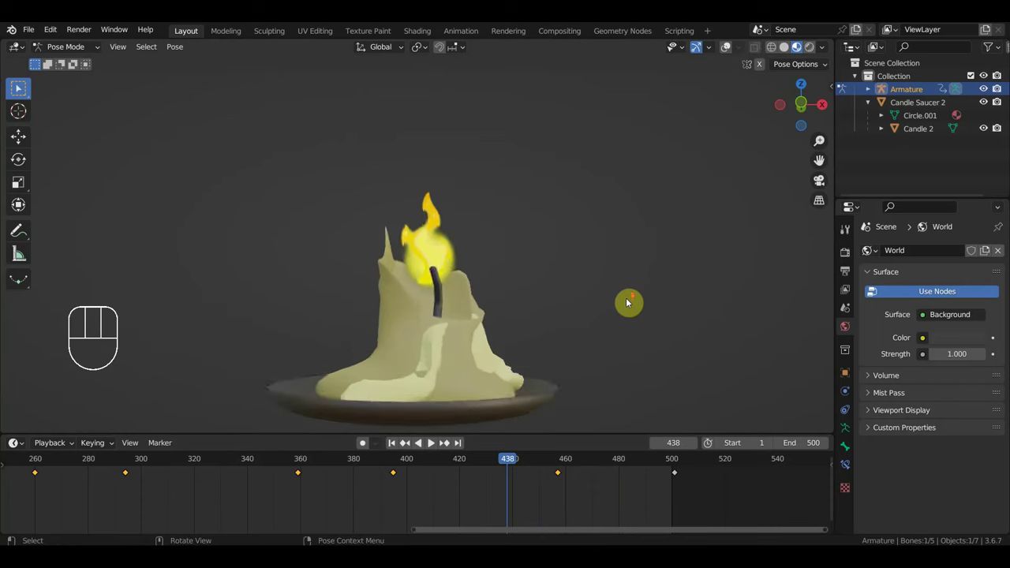
{"action": "left_click_drag", "start_coordinate": [629, 286], "coordinate": [633, 248]}
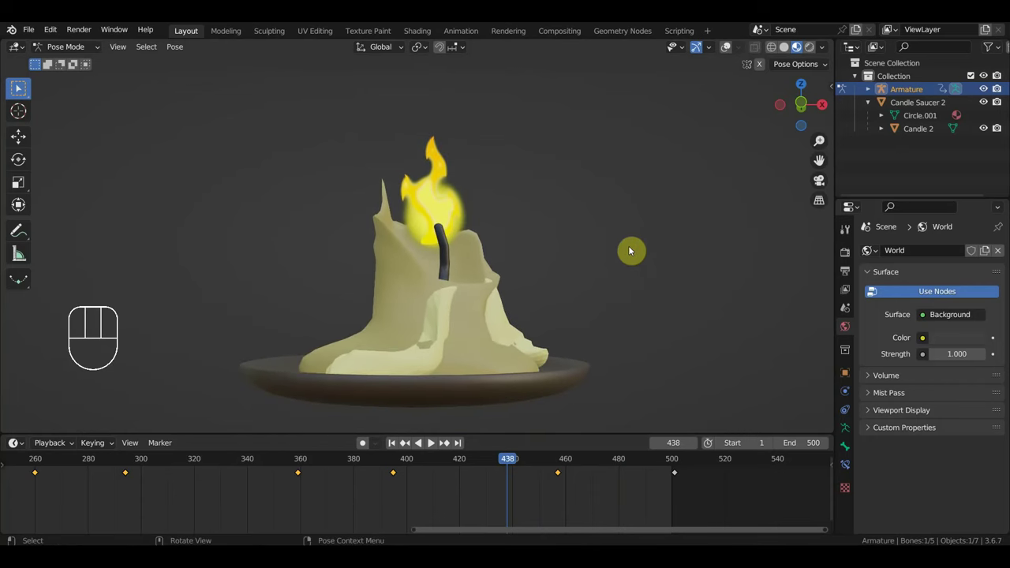
{"action": "left_click", "coordinate": [820, 54]}
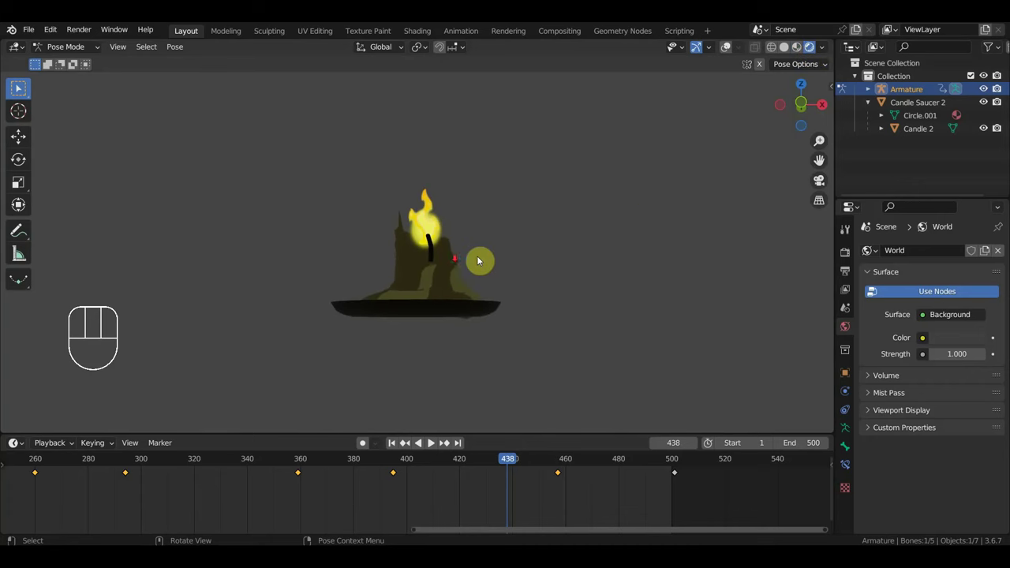
{"action": "left_click_drag", "start_coordinate": [558, 264], "coordinate": [572, 265]}
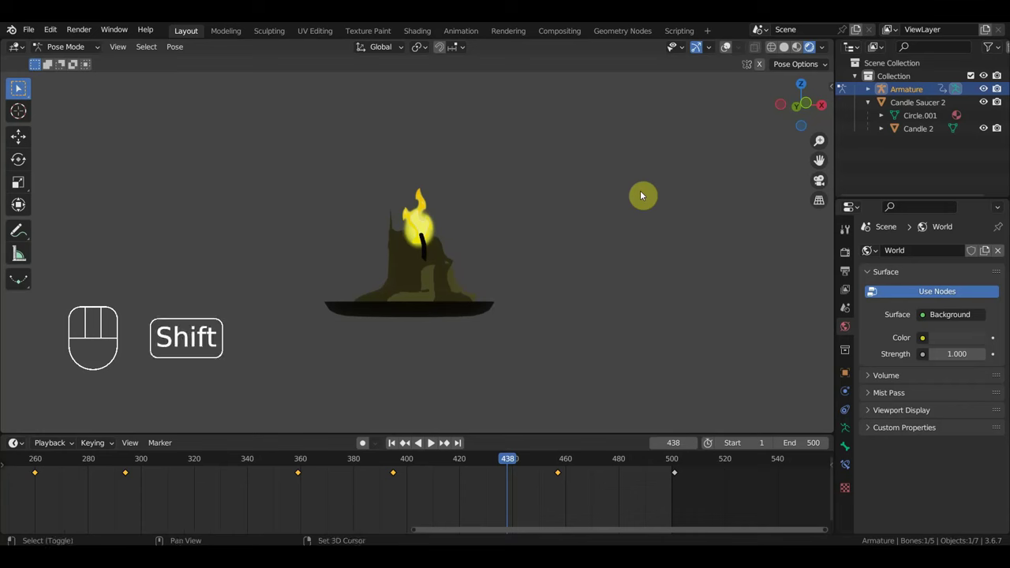
{"action": "key", "text": "shift+a"}
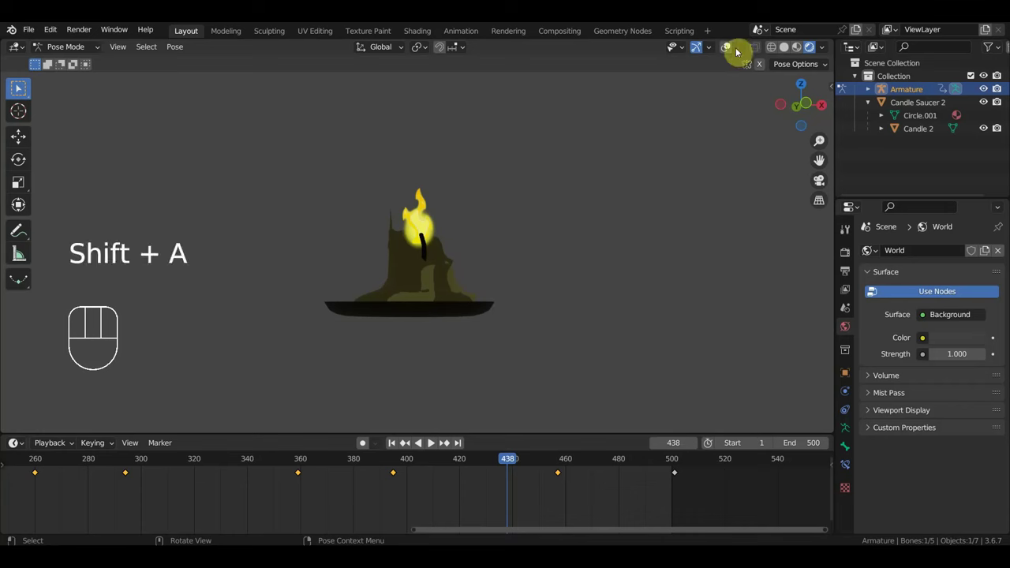
{"action": "left_click", "coordinate": [730, 50]}
Step: Add a 400 W Point light and frame the candle from the front
{"action": "left_click_drag", "start_coordinate": [71, 52], "coordinate": [187, 113]}
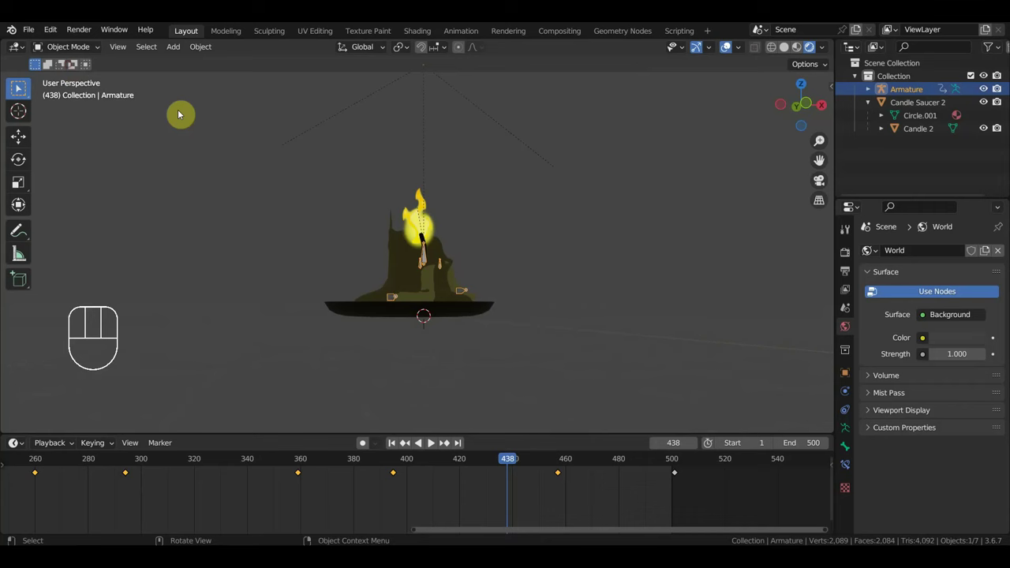
{"action": "key", "text": "shift+a"}
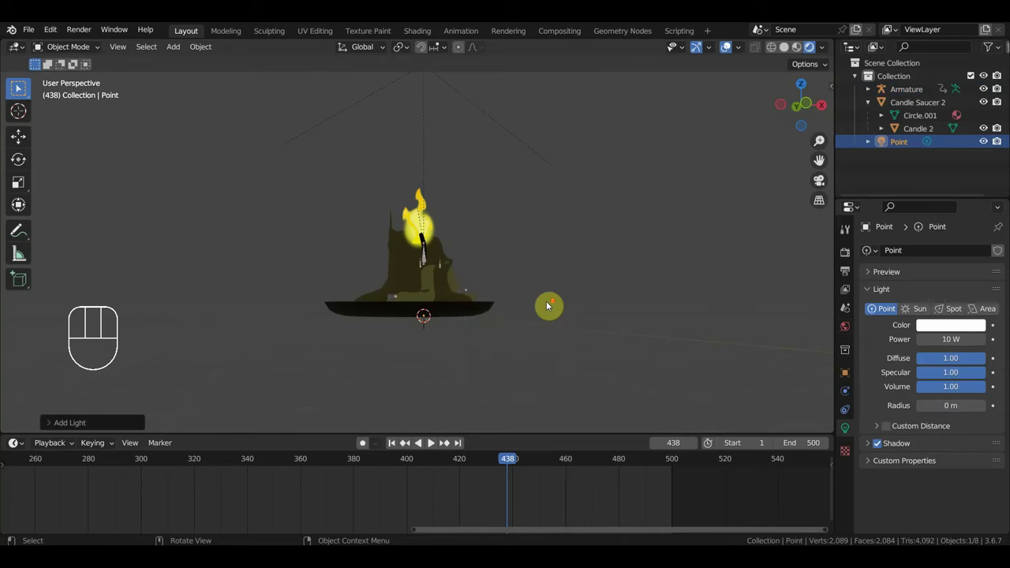
{"action": "left_click_drag", "start_coordinate": [684, 161], "coordinate": [690, 180]}
{"action": "left_click_drag", "start_coordinate": [694, 230], "coordinate": [696, 260]}
{"action": "key", "text": "KP_1"}
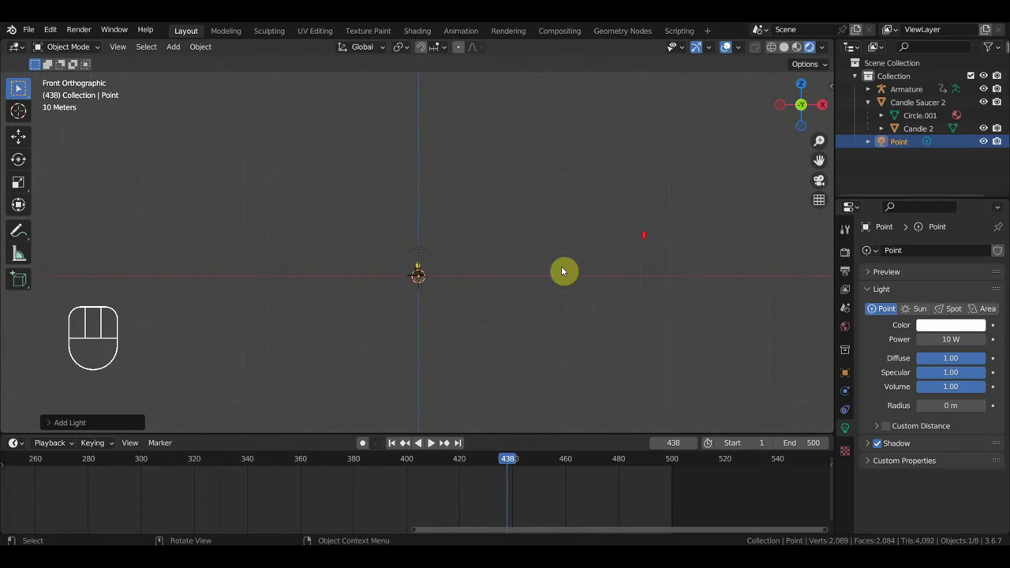
{"action": "left_click_drag", "start_coordinate": [541, 277], "coordinate": [543, 243]}
{"action": "left_click_drag", "start_coordinate": [584, 251], "coordinate": [562, 266]}
{"action": "left_click_drag", "start_coordinate": [561, 286], "coordinate": [526, 357]}
Step: Bring the point light in toward the candle flame
{"action": "left_click", "coordinate": [904, 148]}
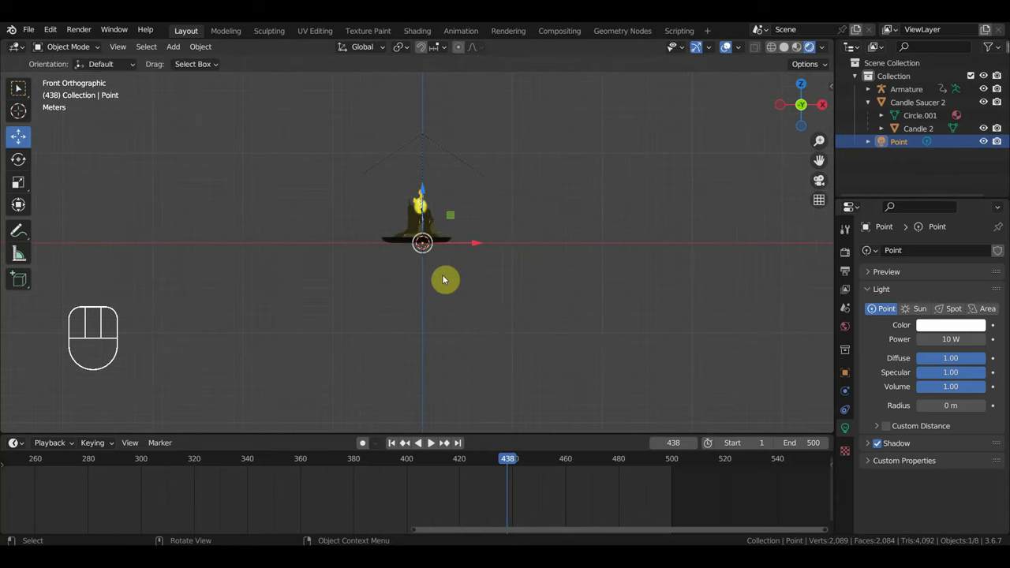
{"action": "key", "text": "g"}
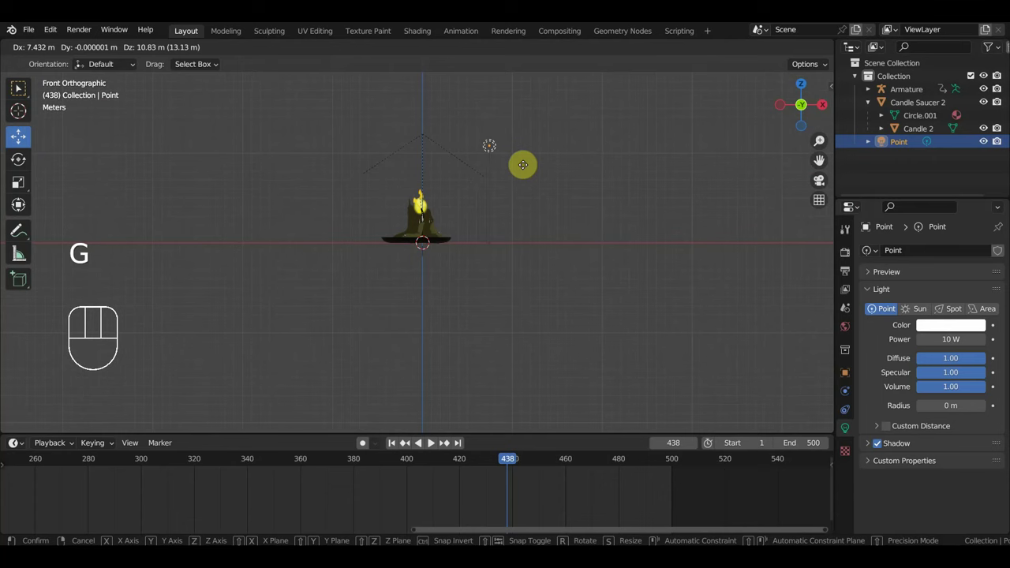
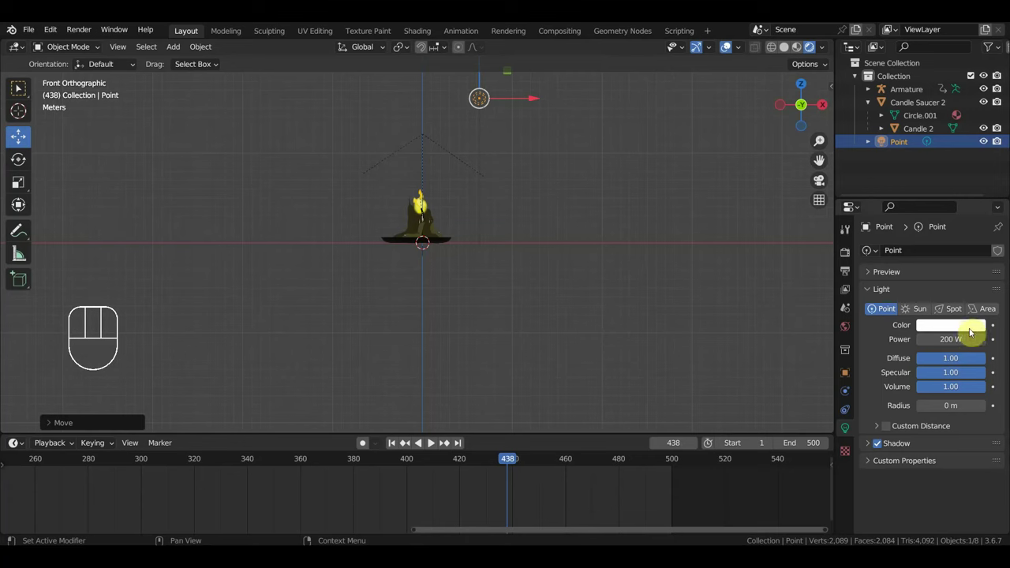
{"action": "left_click_drag", "start_coordinate": [667, 245], "coordinate": [555, 262]}
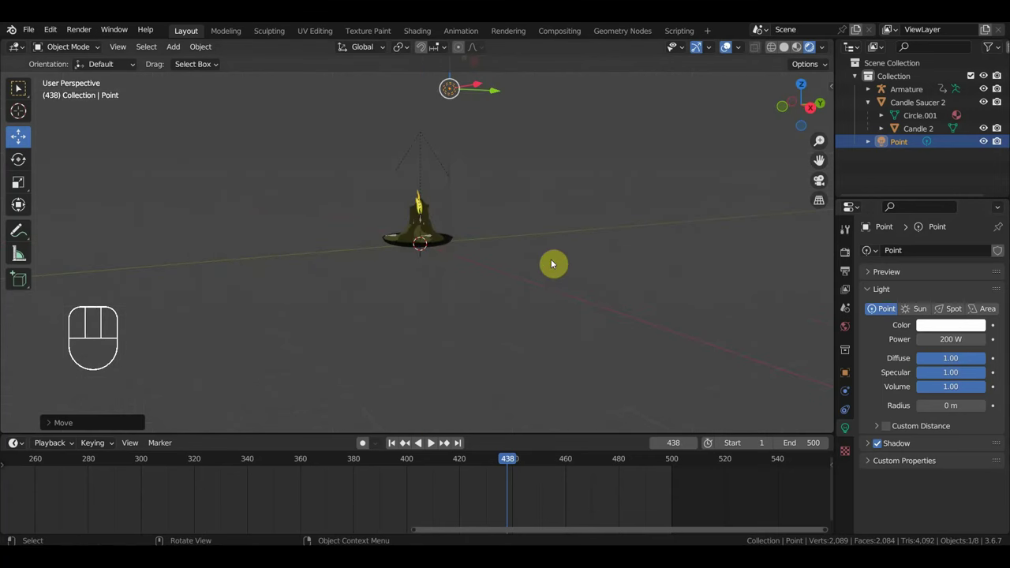
{"action": "left_click_drag", "start_coordinate": [654, 246], "coordinate": [694, 241]}
{"action": "key", "text": "g"}
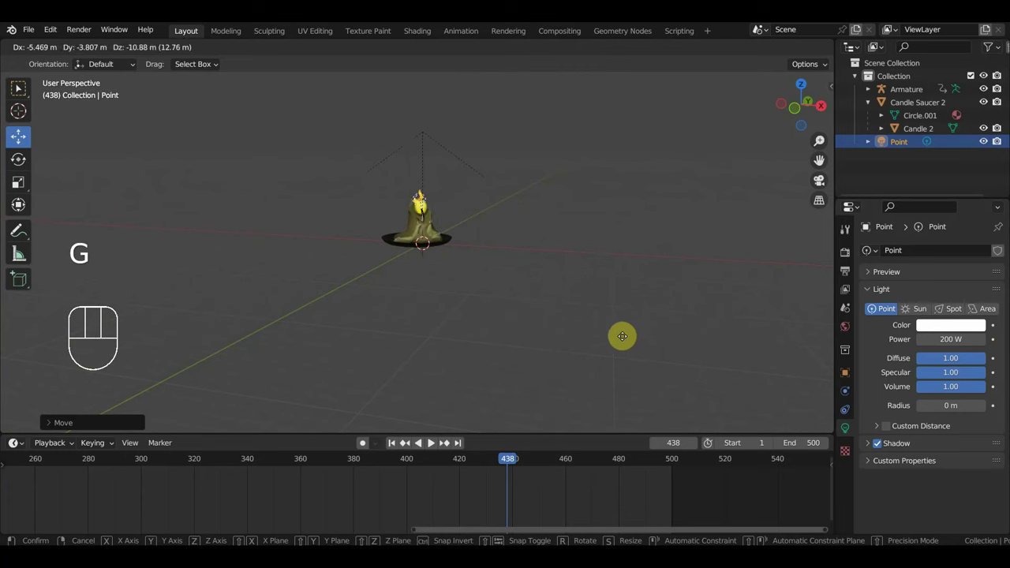
{"action": "left_click_drag", "start_coordinate": [604, 339], "coordinate": [727, 324]}
Step: Settle the light just above the flame and add a Cube mesh to the scene
{"action": "key", "text": "g"}
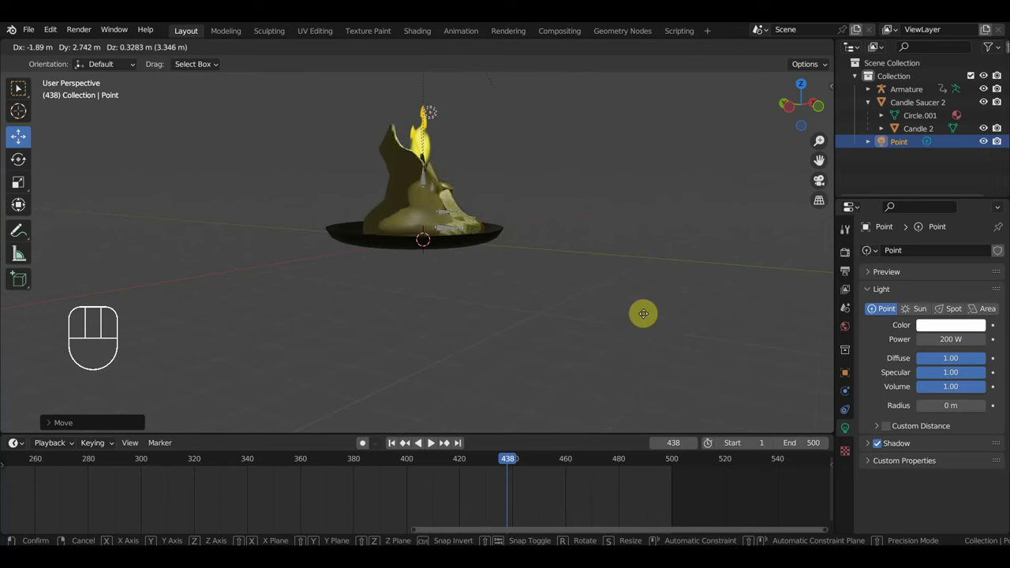
{"action": "left_click_drag", "start_coordinate": [672, 314], "coordinate": [569, 313]}
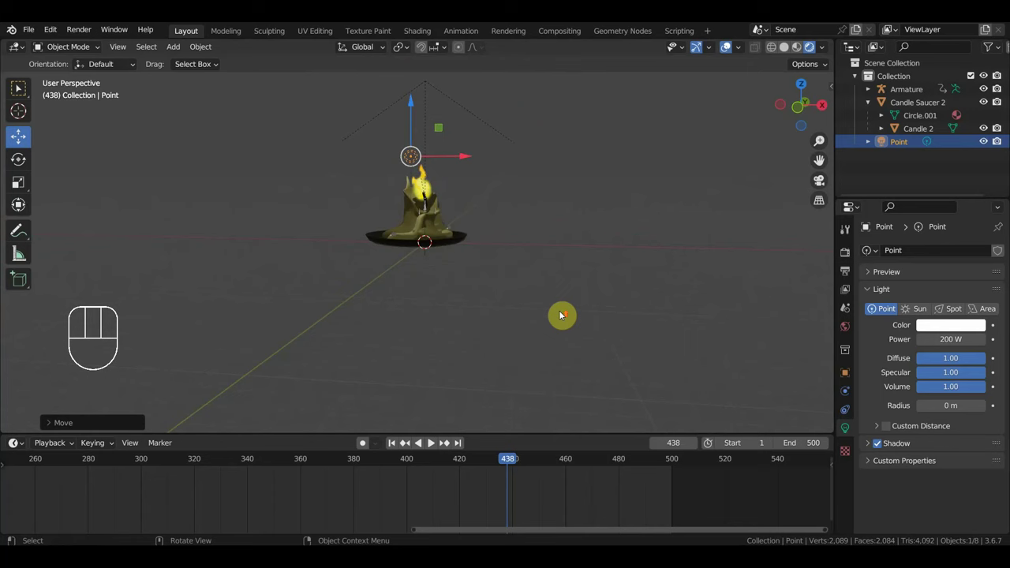
{"action": "left_click_drag", "start_coordinate": [569, 312], "coordinate": [530, 339]}
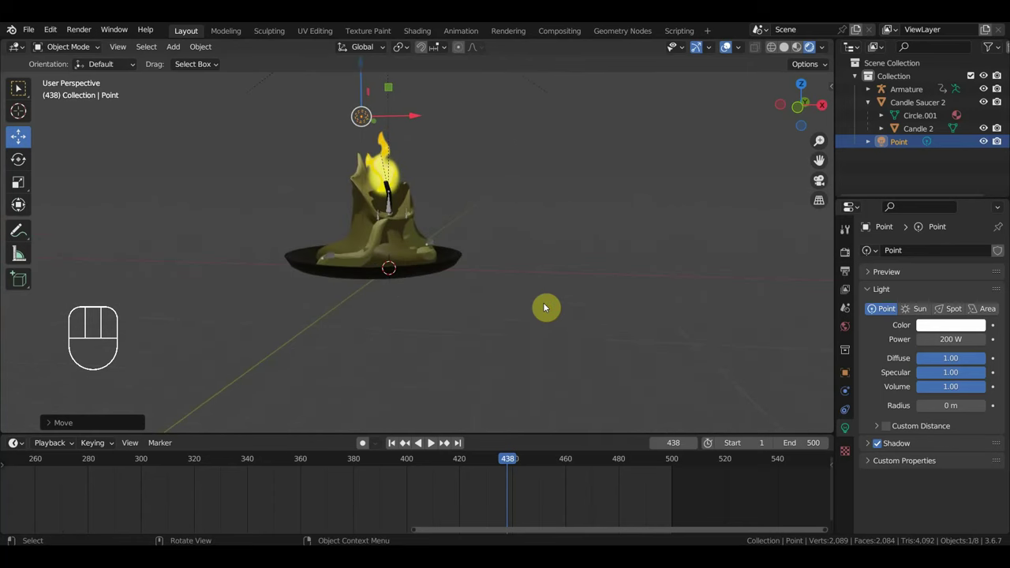
{"action": "key", "text": "g"}
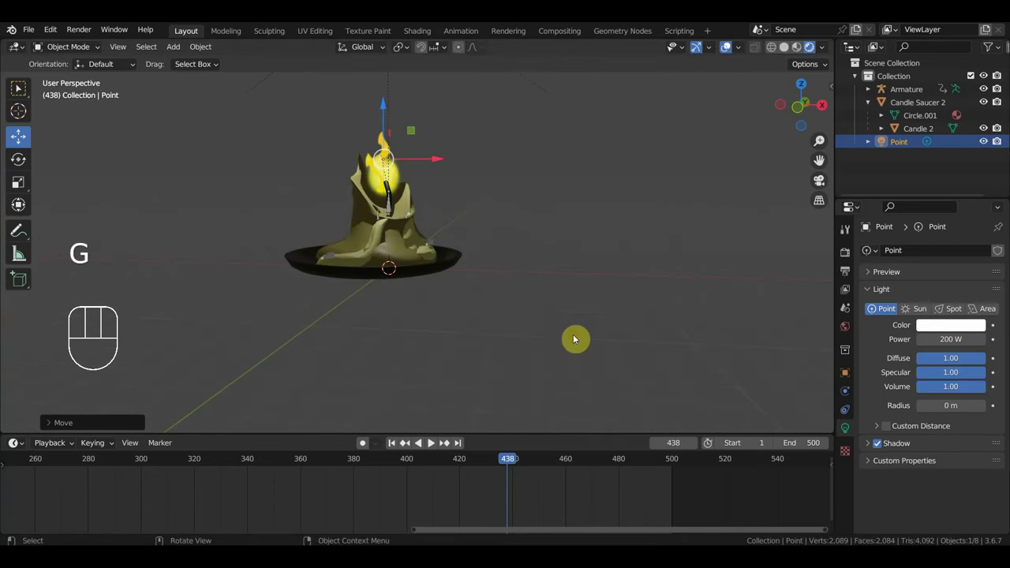
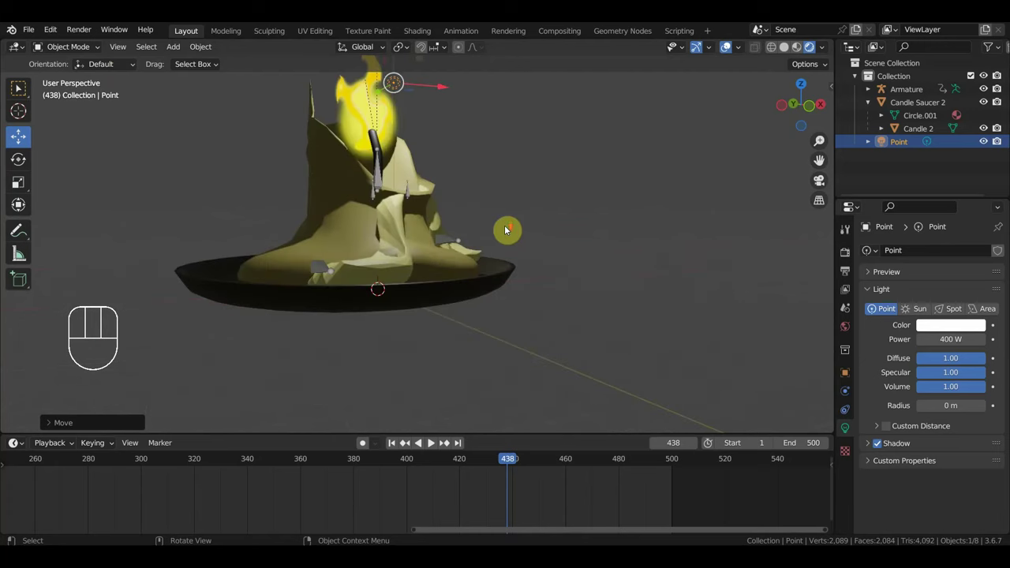
{"action": "left_click_drag", "start_coordinate": [526, 237], "coordinate": [461, 228]}
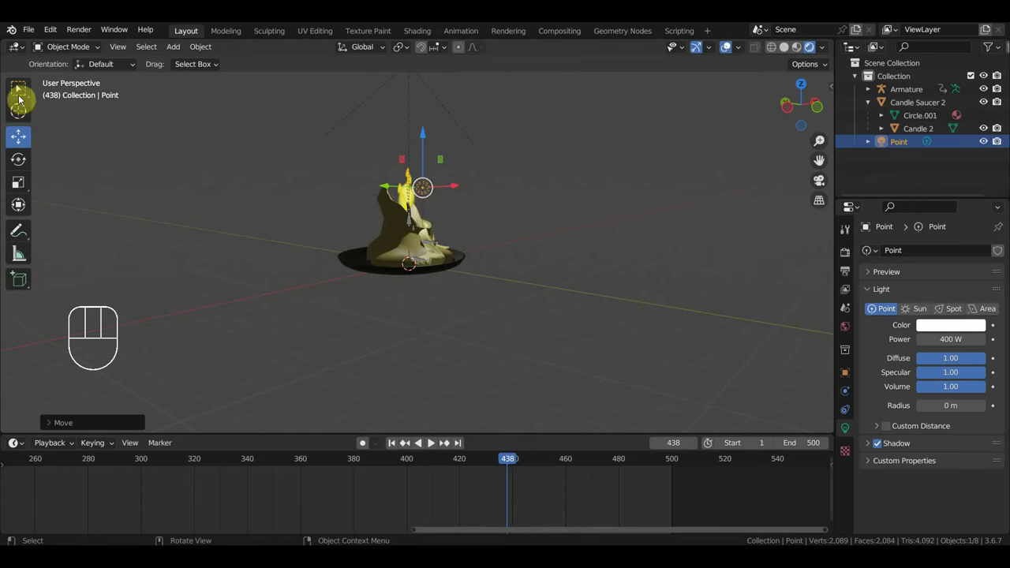
{"action": "left_click_drag", "start_coordinate": [188, 49], "coordinate": [390, 146]}
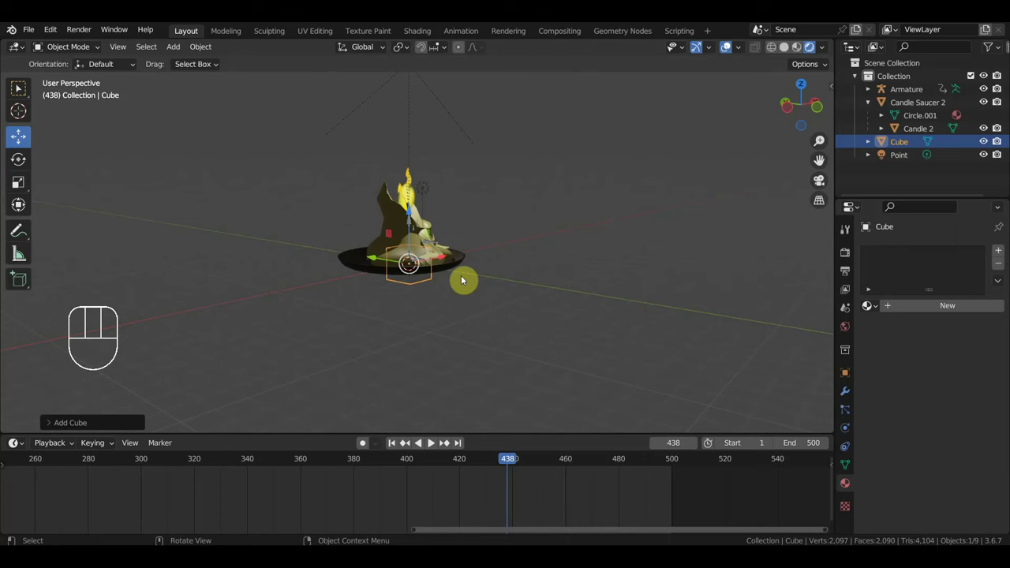
Step: Move the cube away, enlarge it and stand it right of the candle as a backdrop
{"action": "key", "text": "g"}
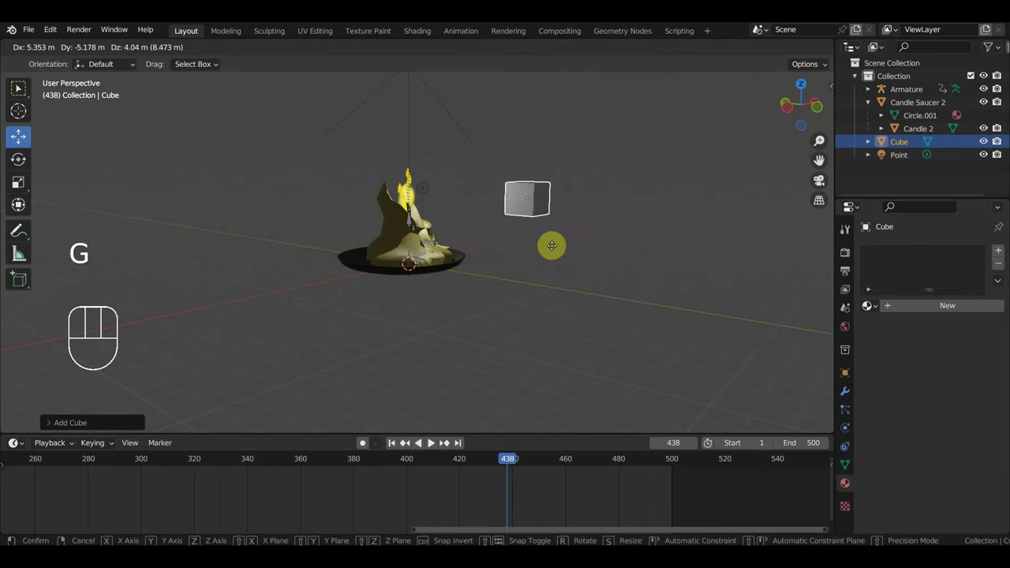
{"action": "left_click_drag", "start_coordinate": [532, 276], "coordinate": [581, 267]}
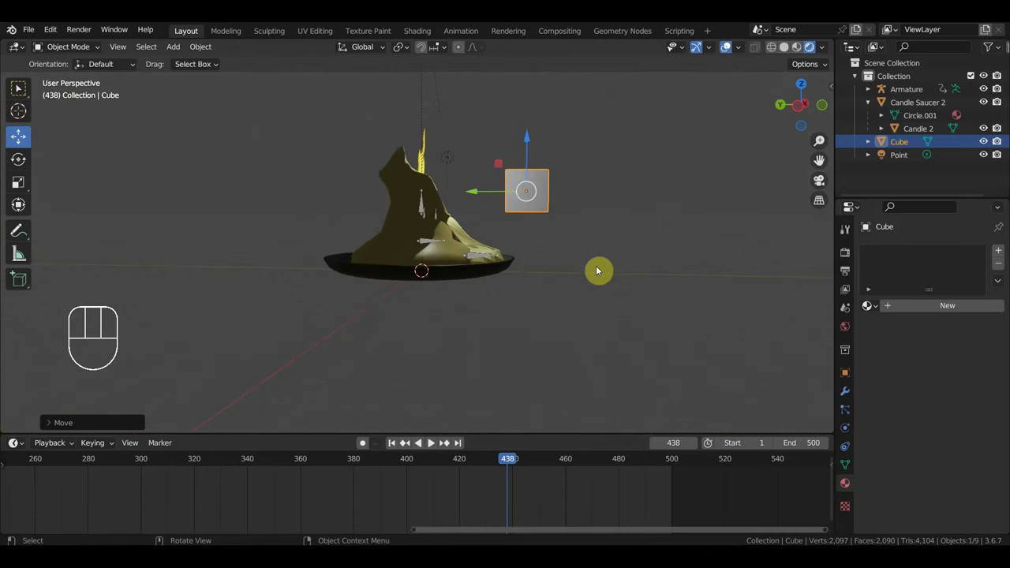
{"action": "left_click_drag", "start_coordinate": [586, 267], "coordinate": [580, 260]}
{"action": "left_click_drag", "start_coordinate": [568, 261], "coordinate": [471, 260]}
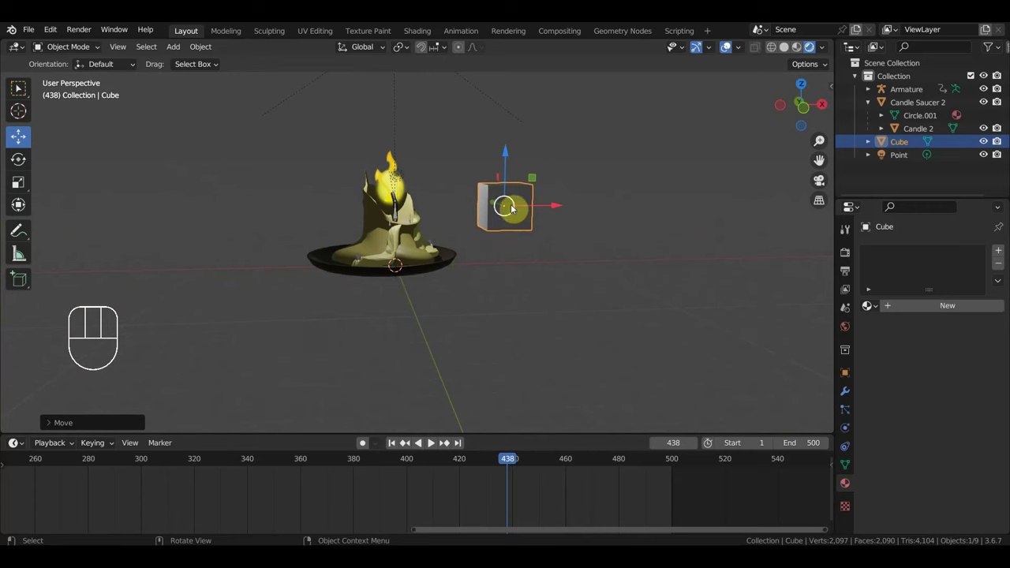
{"action": "key", "text": "s"}
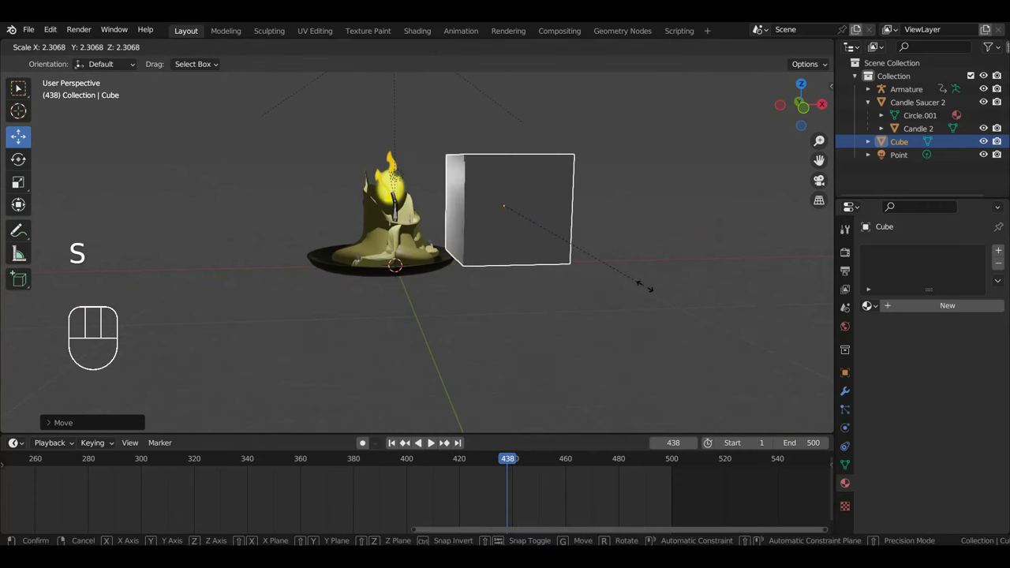
{"action": "key", "text": "g"}
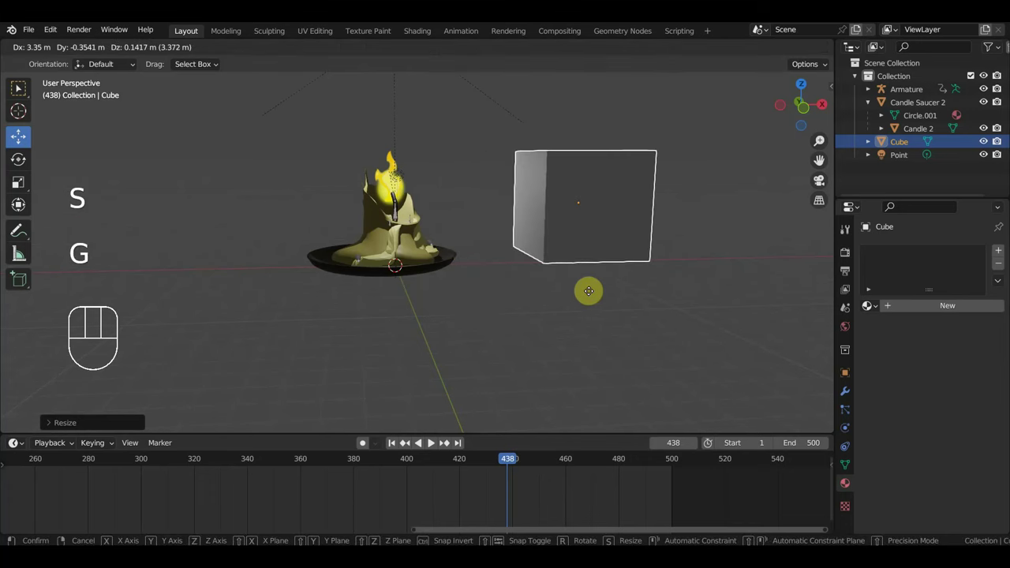
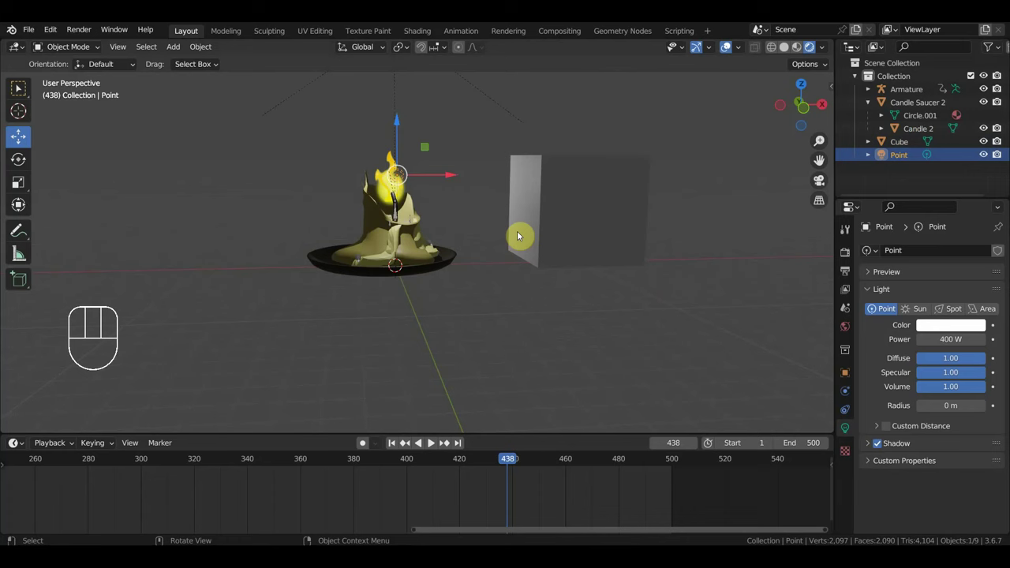
{"action": "left_click_drag", "start_coordinate": [473, 236], "coordinate": [537, 236]}
Step: Place the point light just above the flame and step back to frame 418
{"action": "key", "text": "g"}
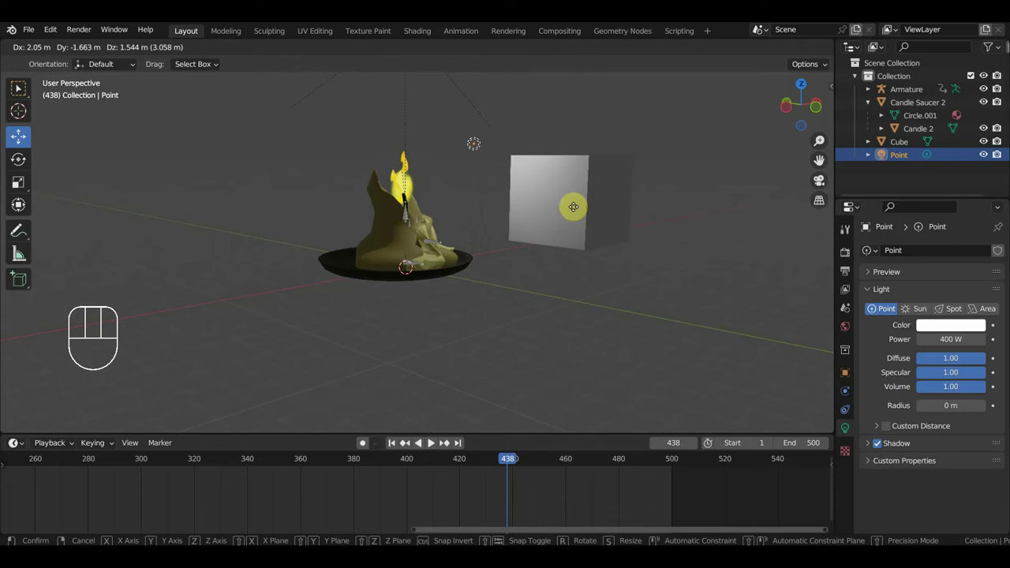
{"action": "left_click_drag", "start_coordinate": [560, 246], "coordinate": [531, 253]}
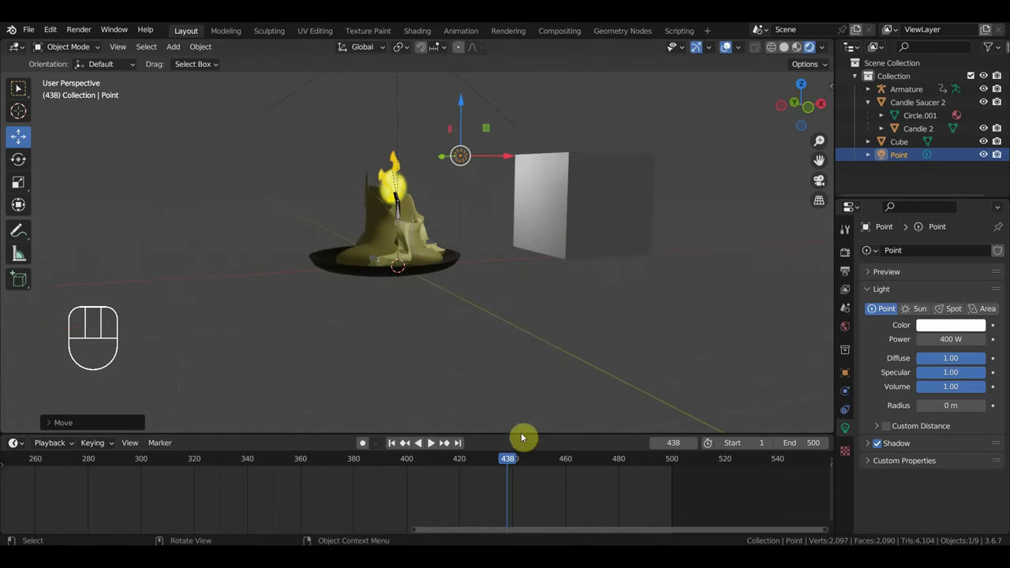
{"action": "left_click_drag", "start_coordinate": [475, 467], "coordinate": [458, 473]}
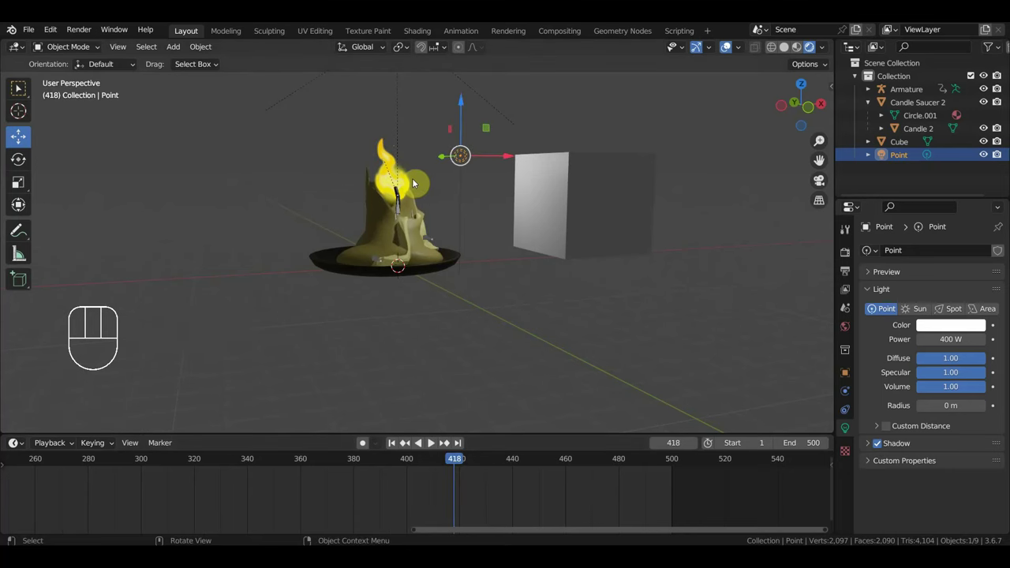
{"action": "middle_click", "coordinate": [400, 199]}
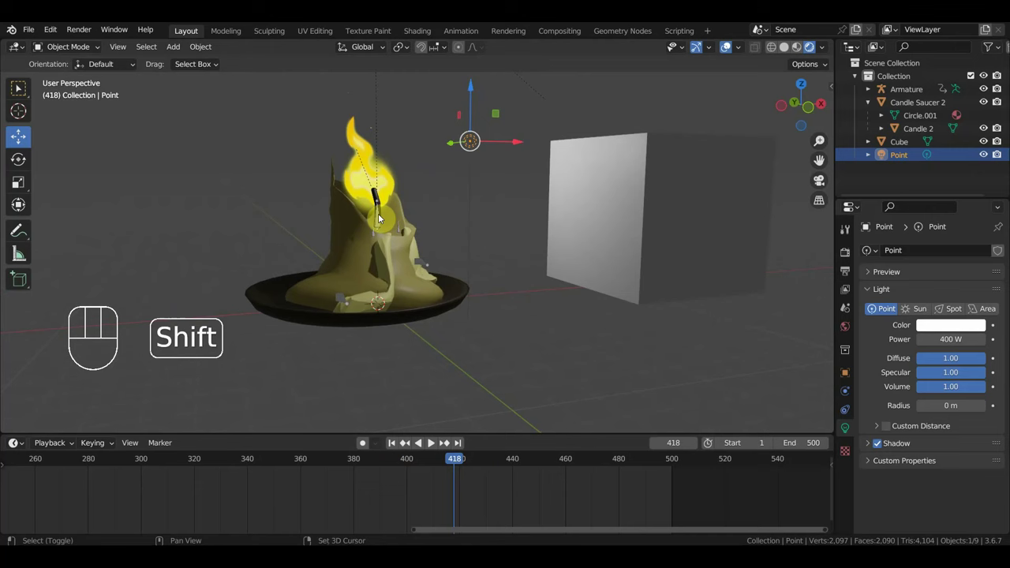
Step: Parent the Point light to the flame plane with Object (Keep Transform) and play to test it
{"action": "left_click", "coordinate": [388, 171]}
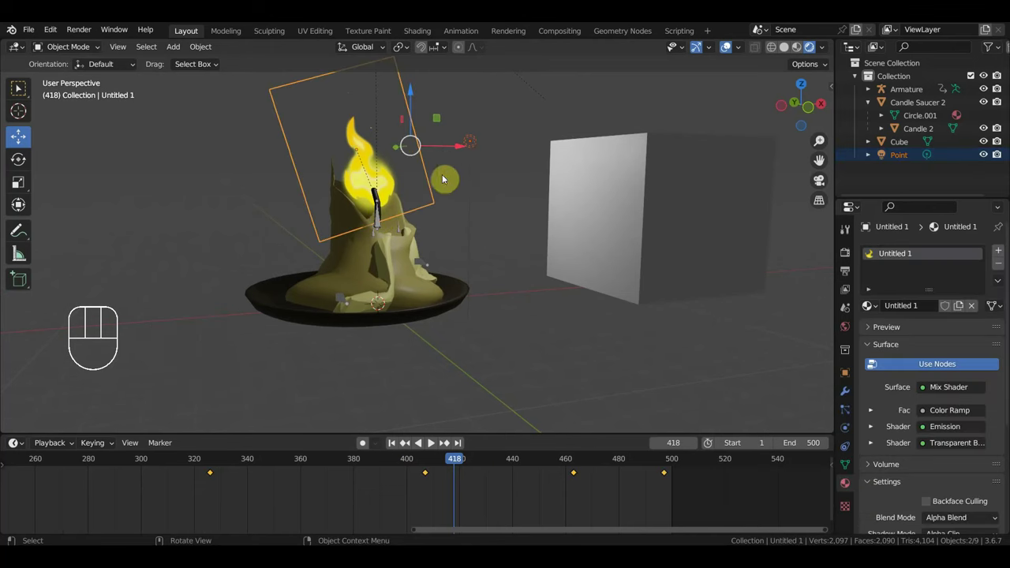
{"action": "key", "text": "ctrl+p"}
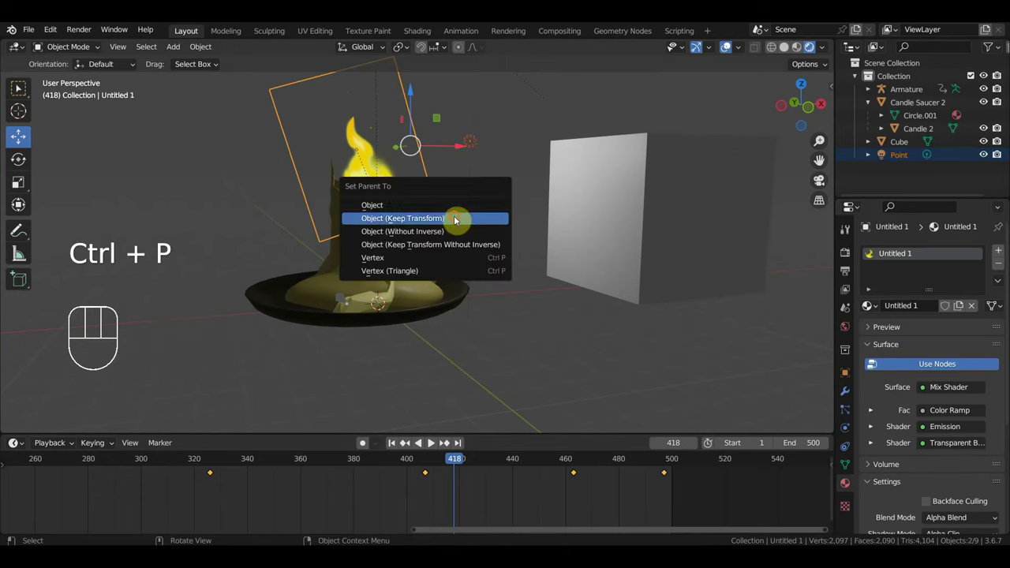
{"action": "key", "text": "space"}
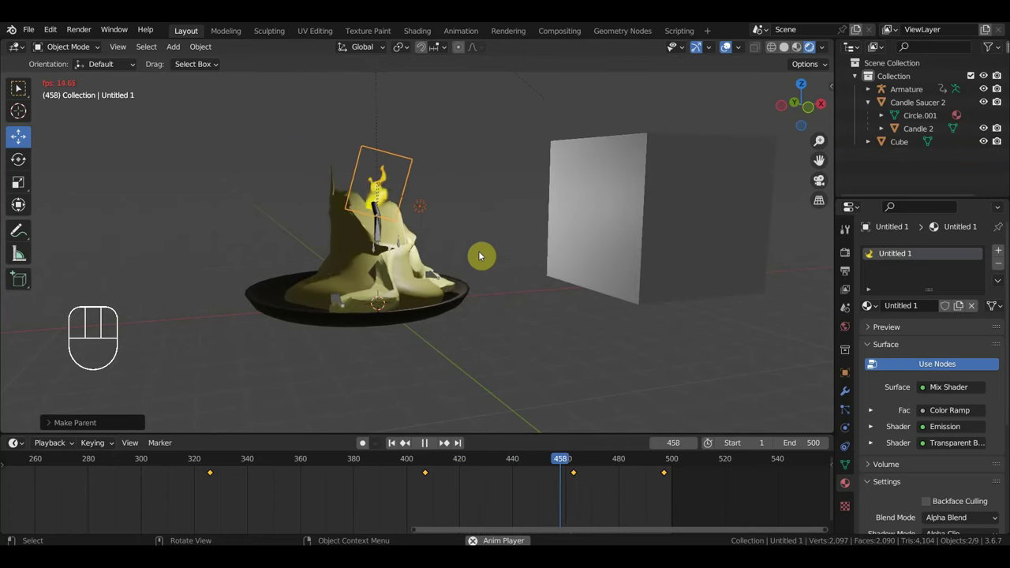
{"action": "key", "text": "space"}
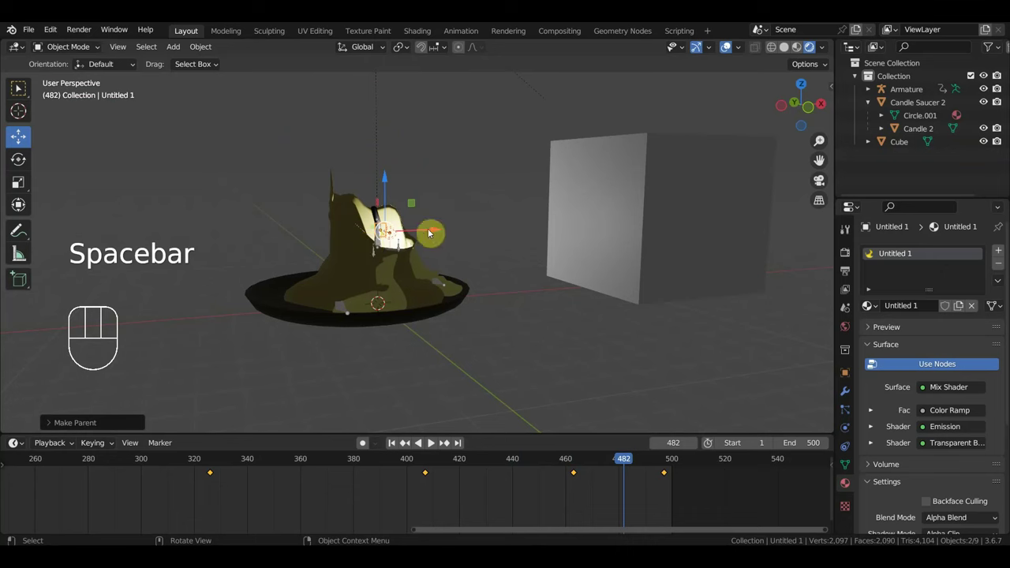
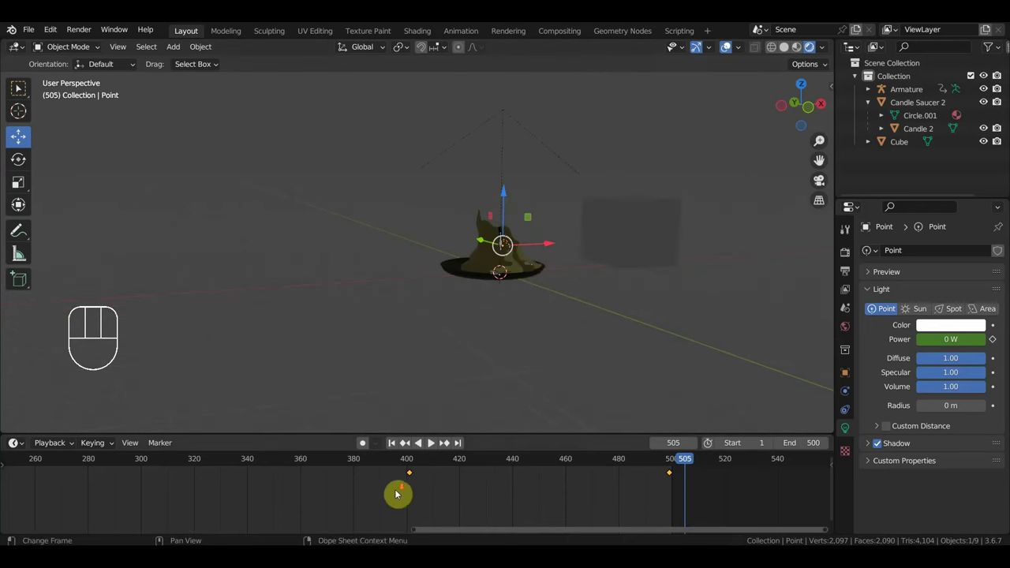
{"action": "middle_click", "coordinate": [351, 497]}
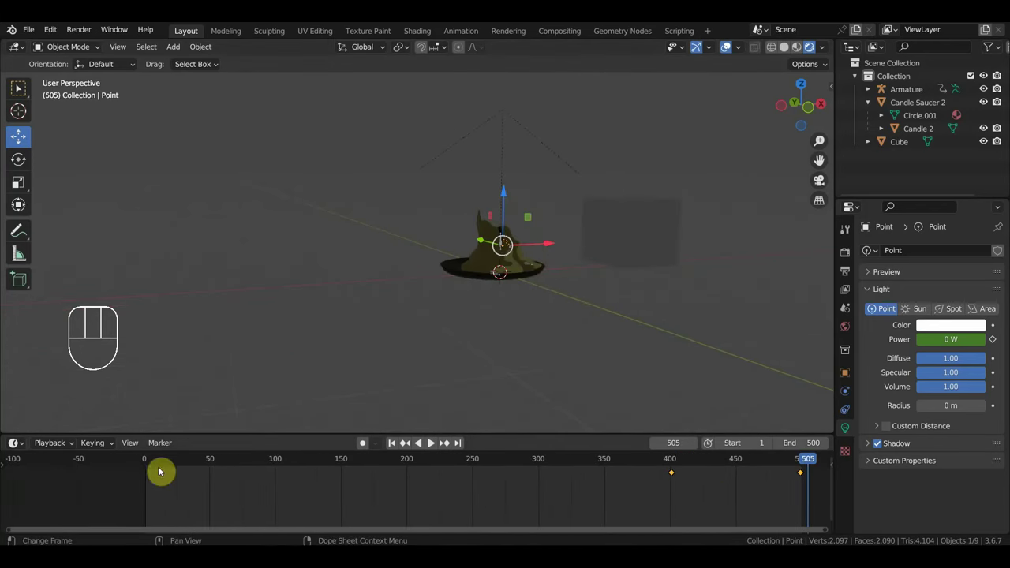
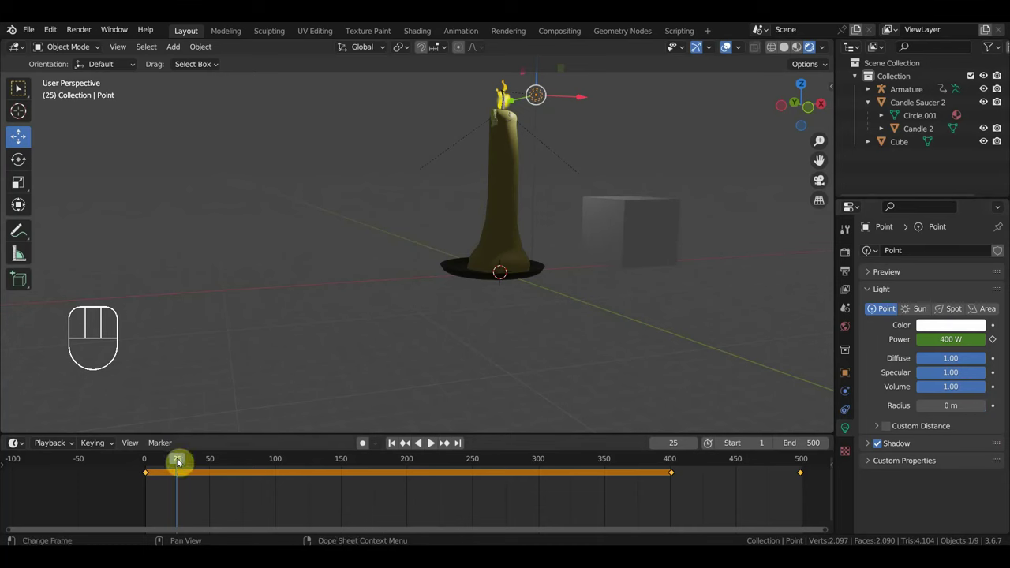
{"action": "left_click_drag", "start_coordinate": [193, 461], "coordinate": [601, 331]}
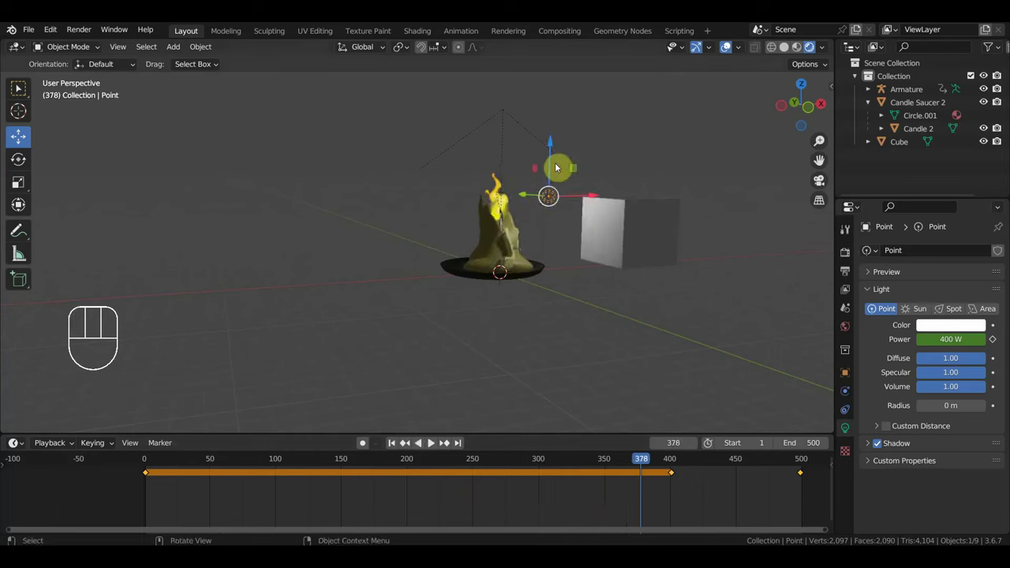
{"action": "left_click_drag", "start_coordinate": [560, 146], "coordinate": [617, 186]}
{"action": "left_click_drag", "start_coordinate": [586, 229], "coordinate": [482, 253]}
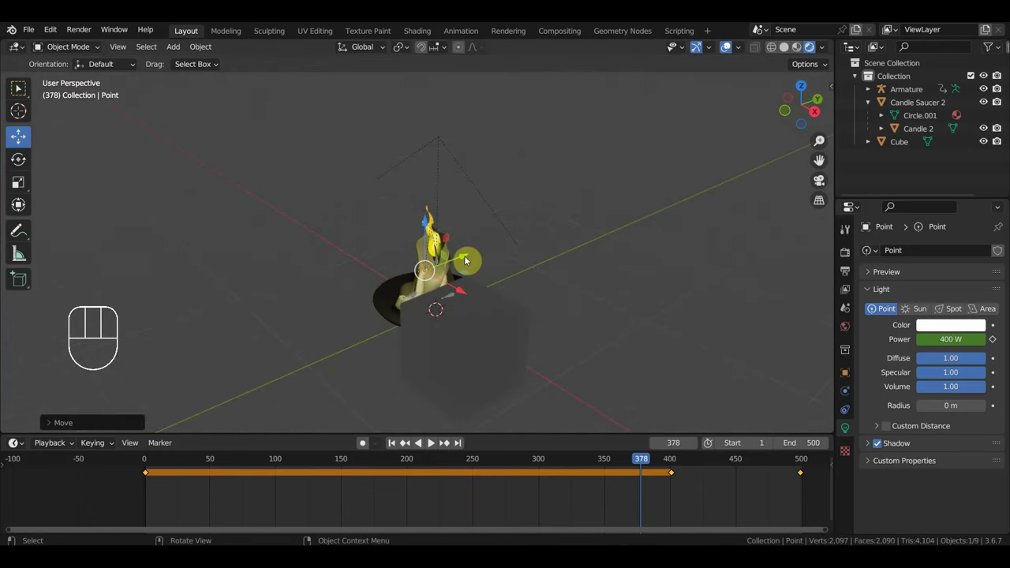
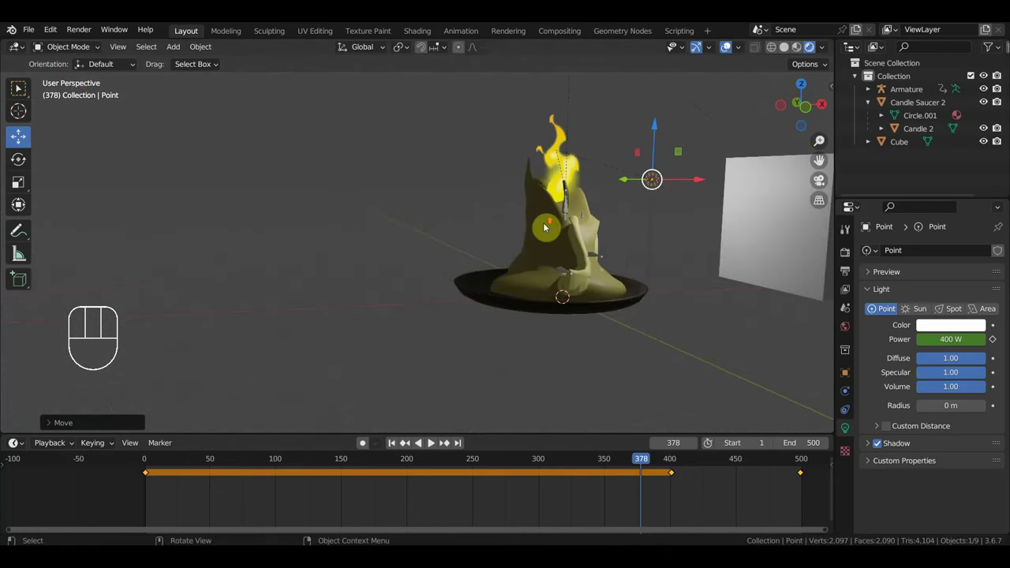
{"action": "middle_click", "coordinate": [607, 274]}
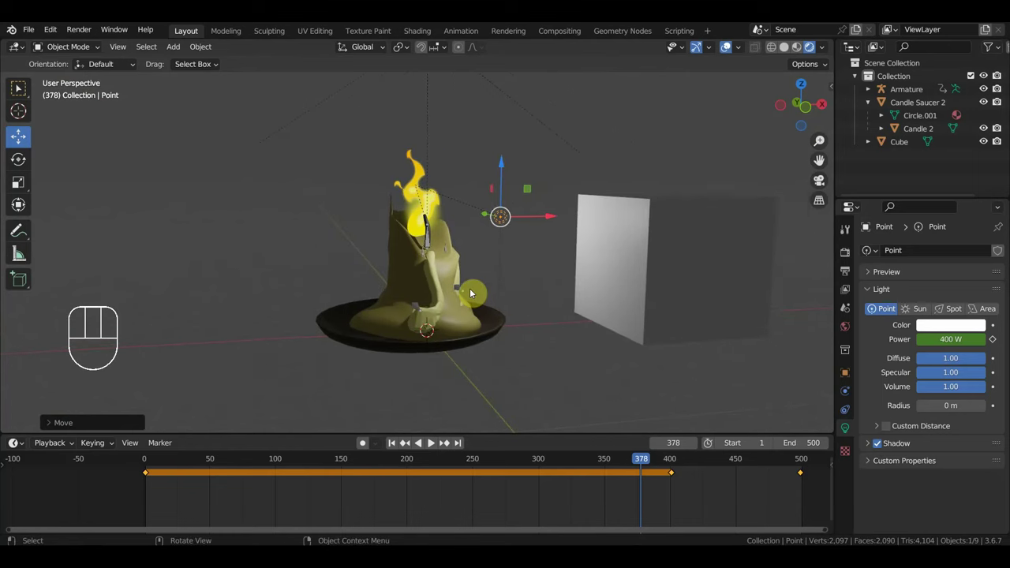
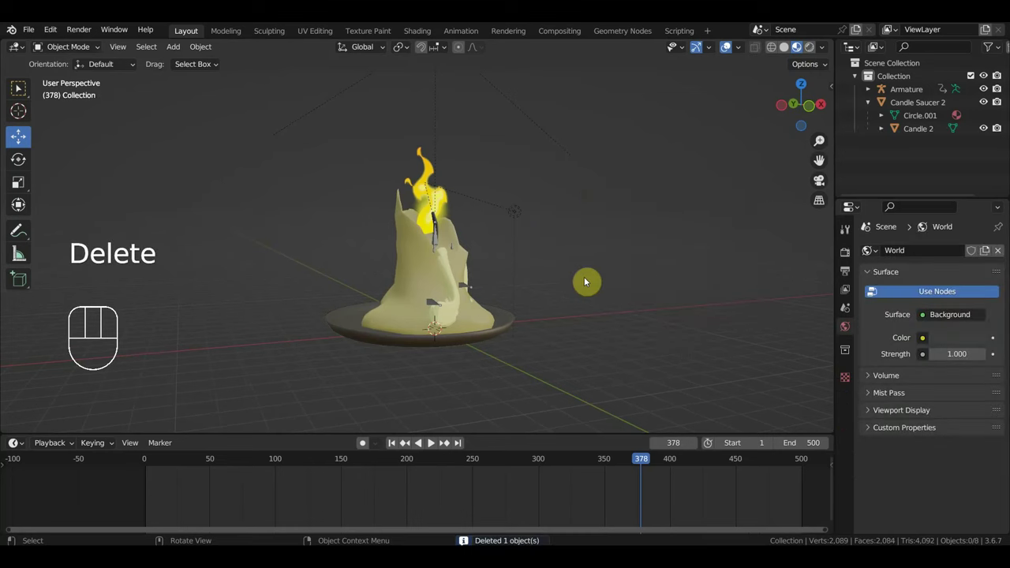
Step: Save as untitled1.blend, show the candle in rendered view and scrub to frame 441
{"action": "left_click_drag", "start_coordinate": [32, 31], "coordinate": [76, 131]}
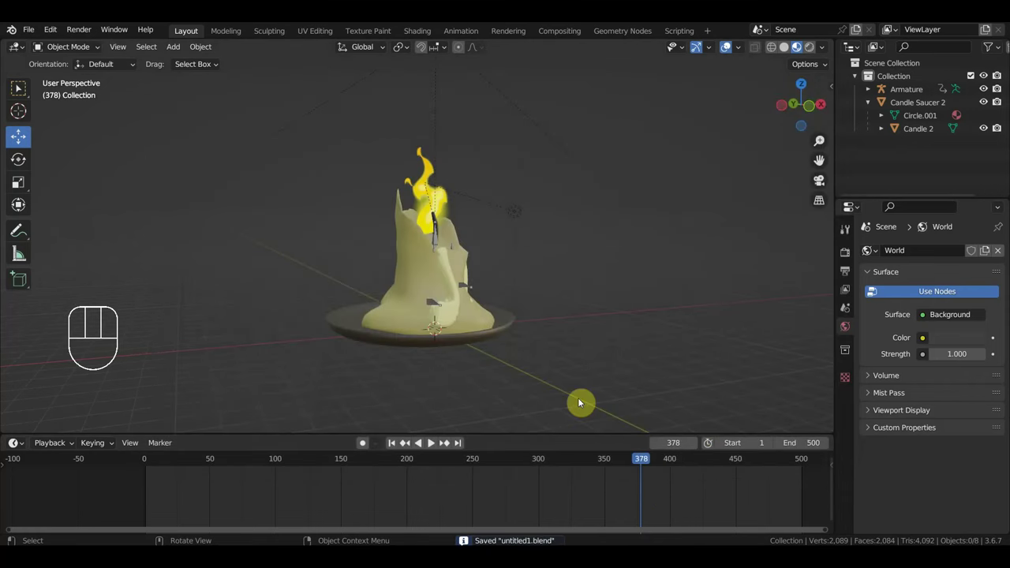
{"action": "left_click", "coordinate": [732, 51]}
{"action": "left_click_drag", "start_coordinate": [661, 461], "coordinate": [730, 475]}
{"action": "left_click_drag", "start_coordinate": [741, 352], "coordinate": [740, 358]}
{"action": "left_click_drag", "start_coordinate": [765, 462], "coordinate": [696, 474]}
{"action": "left_click_drag", "start_coordinate": [701, 465], "coordinate": [724, 467]}
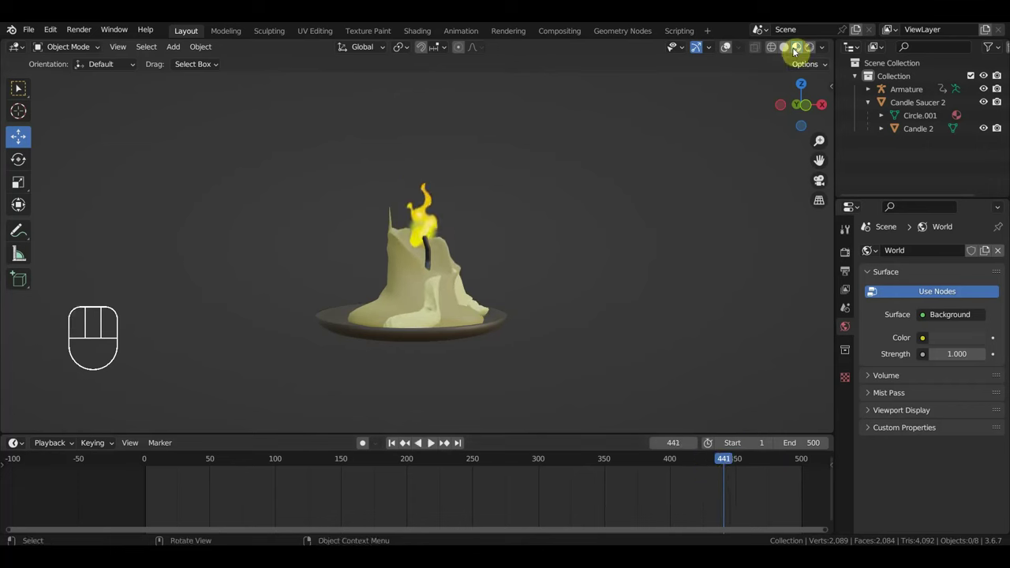